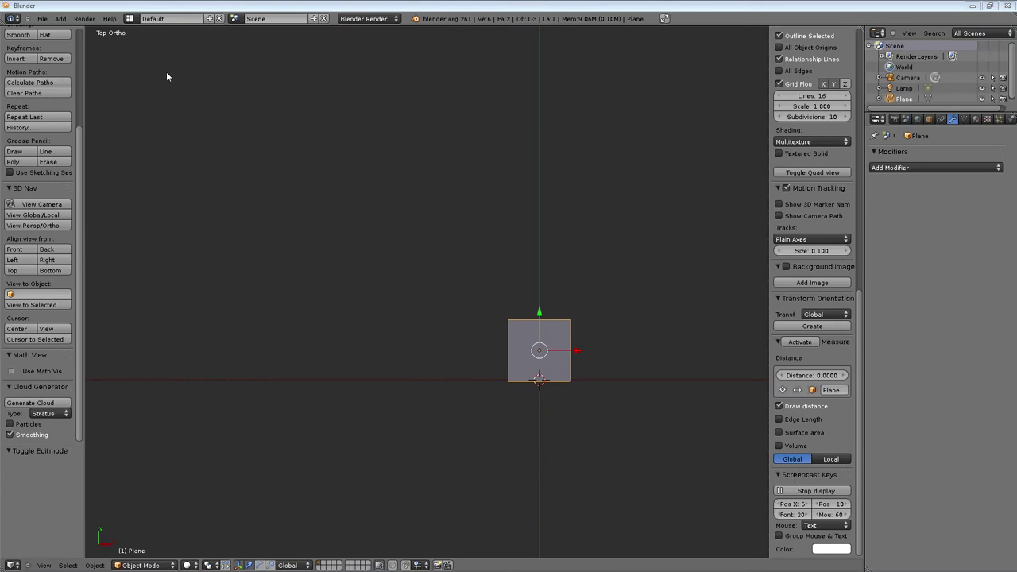
- Look through the File menu before entering Edit Mode on the plane
left_click(43, 25)
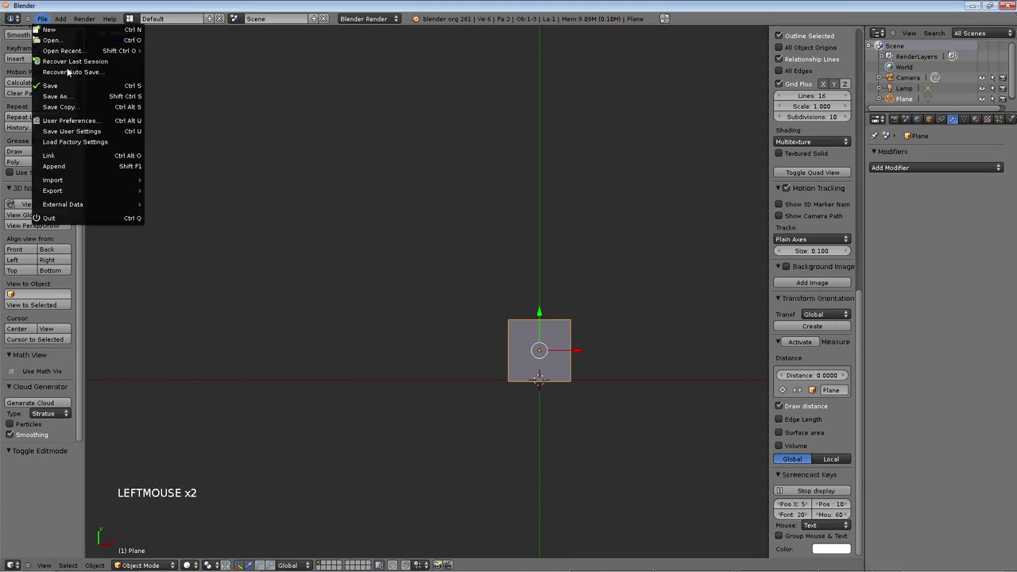
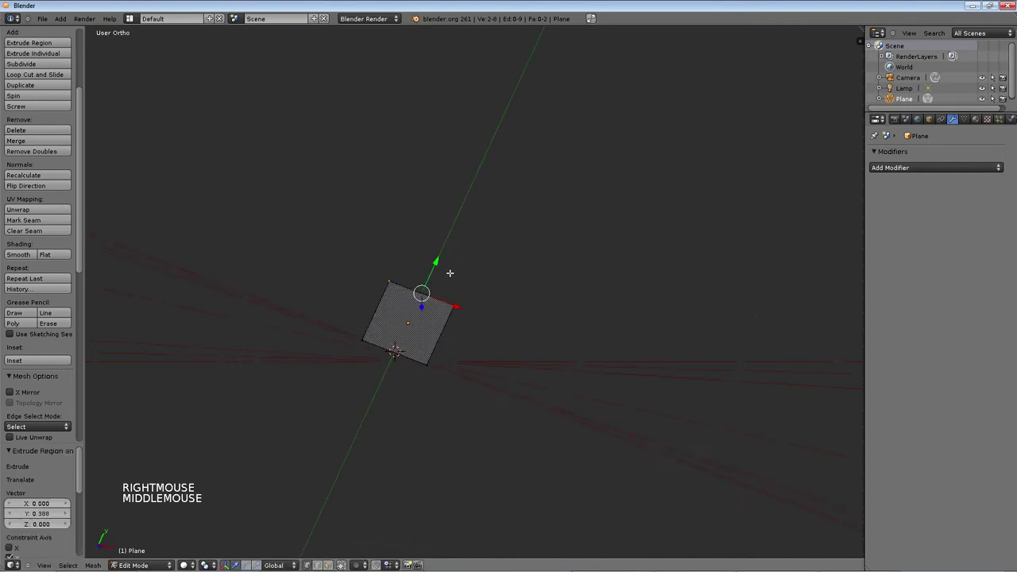
- Delete the plane's vertices and then the Plane object, leaving camera and lamp
key("Delete")
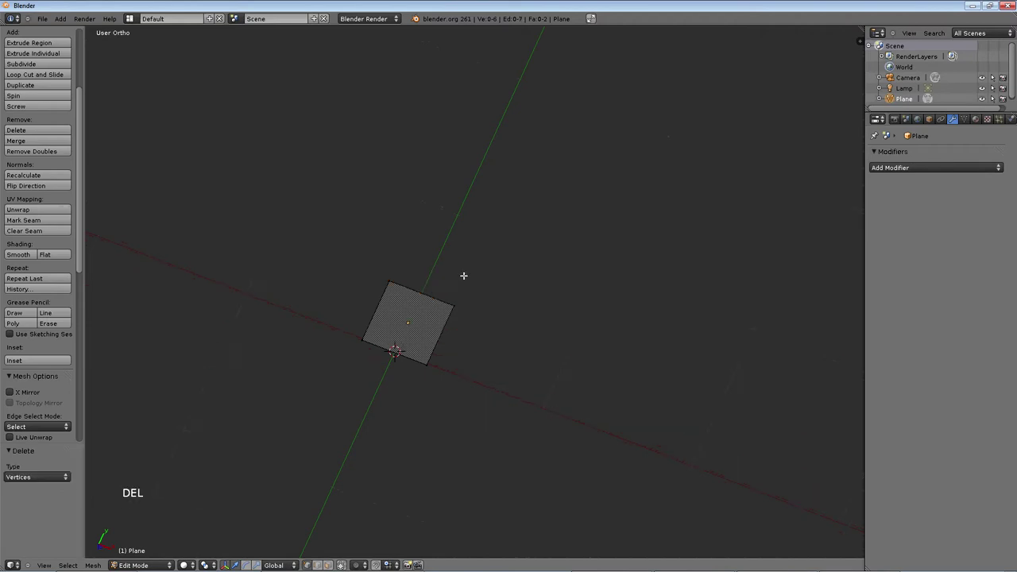
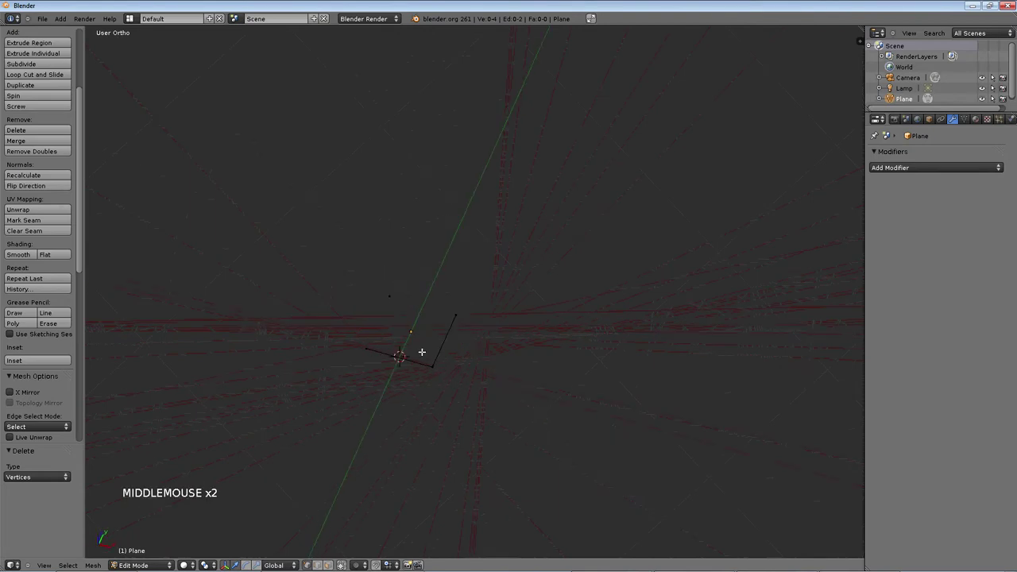
key("Delete")
key("Delete")
key("KP_1")
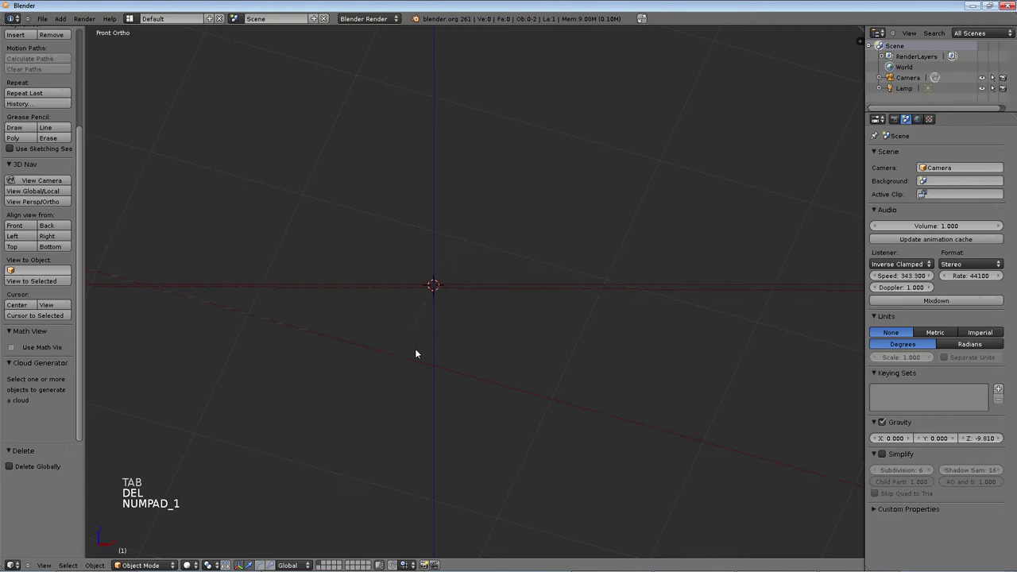
- Add a new plane and rotate it 90 degrees about X so it stands upright
key("KP_1")
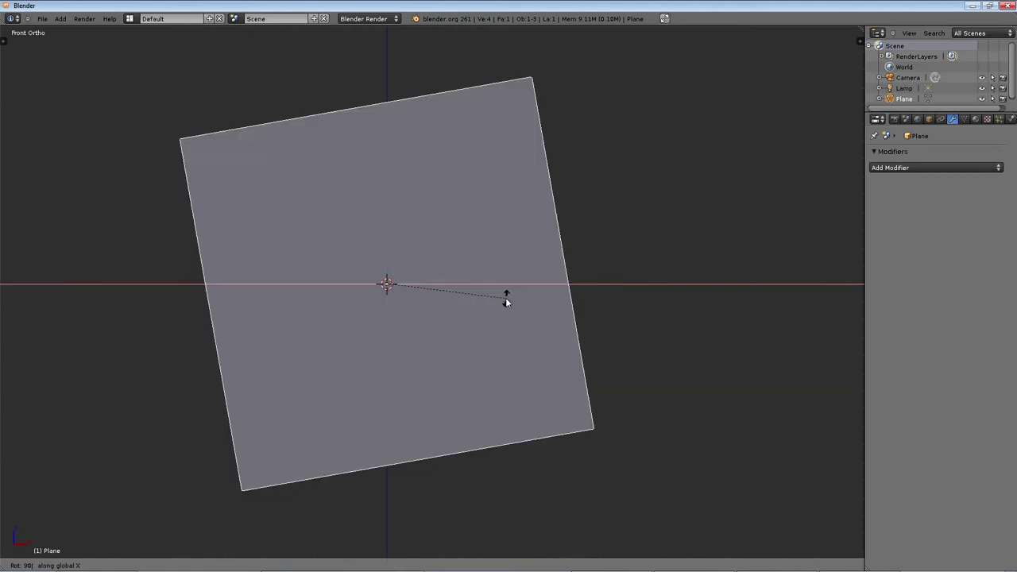
key("ctrl+z")
key("r")
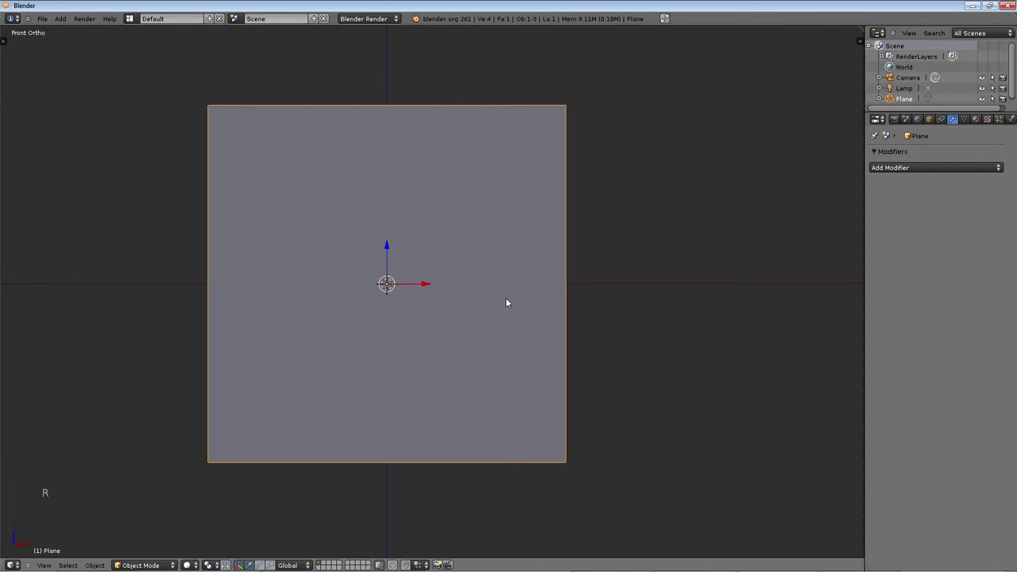
middle_click(401, 262)
scroll("down", 3)
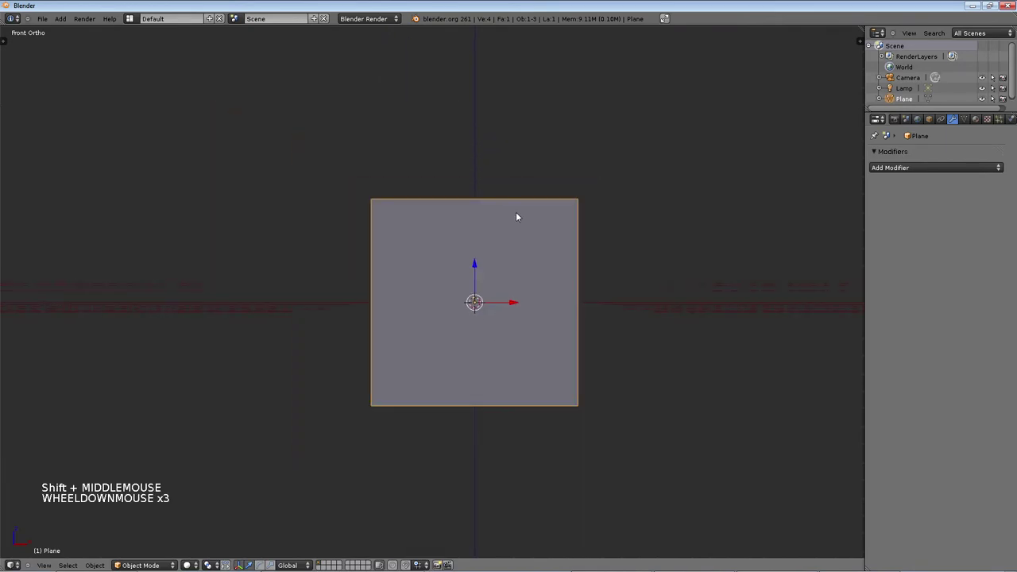
scroll("down", 3)
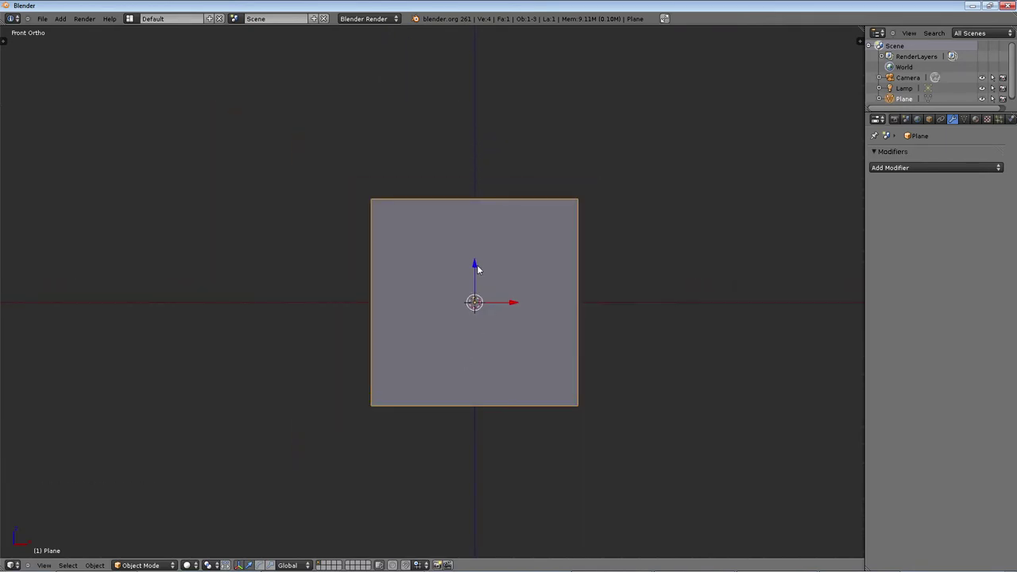
- Raise the scaled-down plane along Z so its lower edge rests on the ground line
left_click(479, 267)
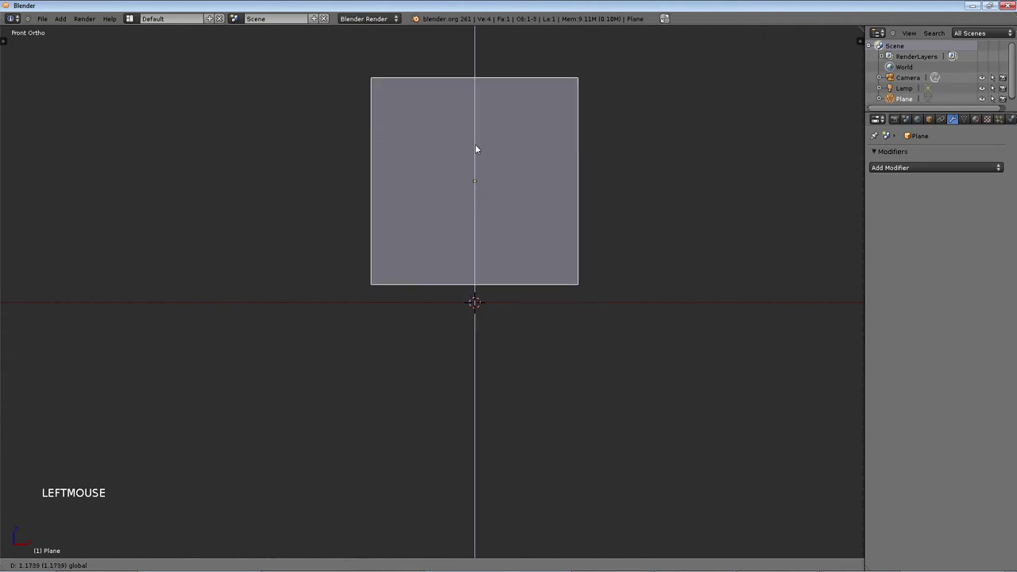
middle_click(496, 167)
scroll("down", 3)
middle_click(451, 265)
scroll("down", 3)
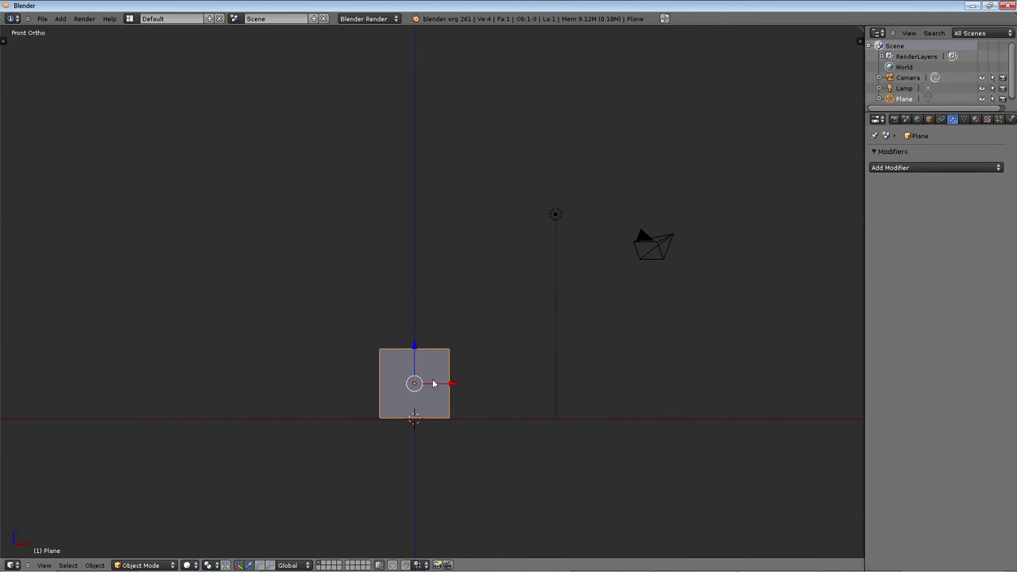
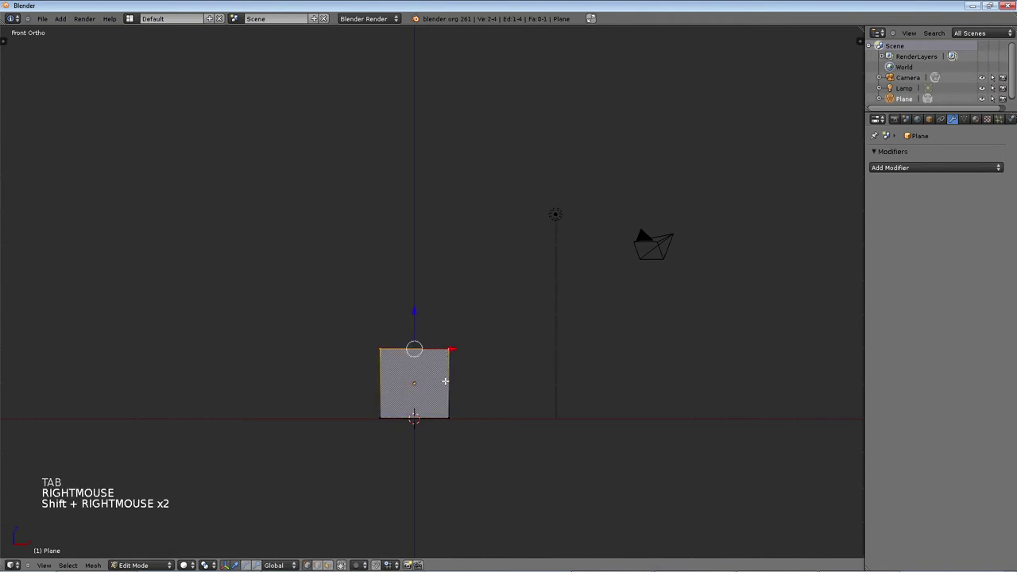
- Extrude the top edge upward along Z into a tall strip of four stacked faces
key("e")
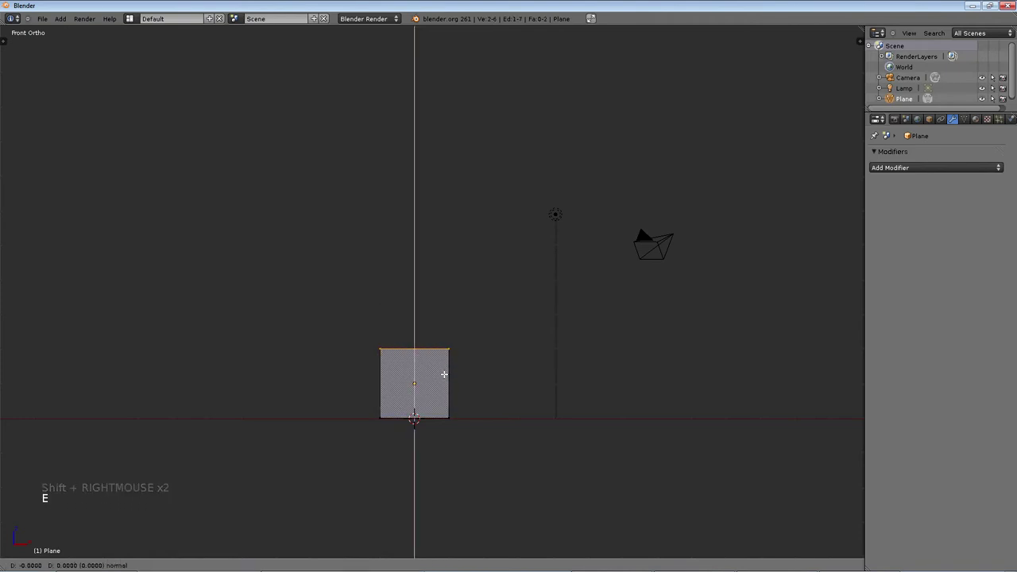
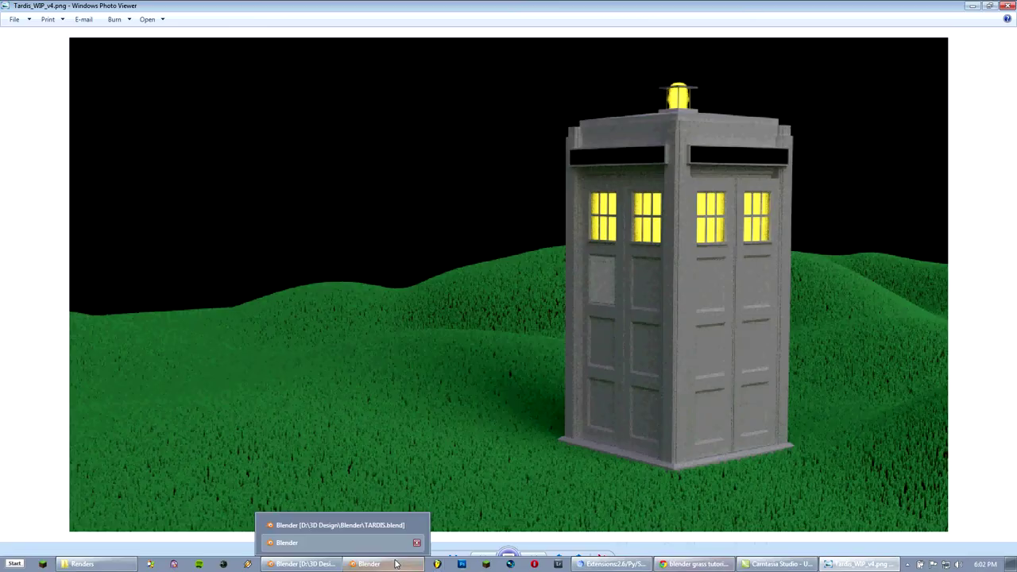
middle_click(462, 219)
scroll("down", 3)
- Scale the tall four-face strip down into a small, slender grass blade
key("a")
key("s")
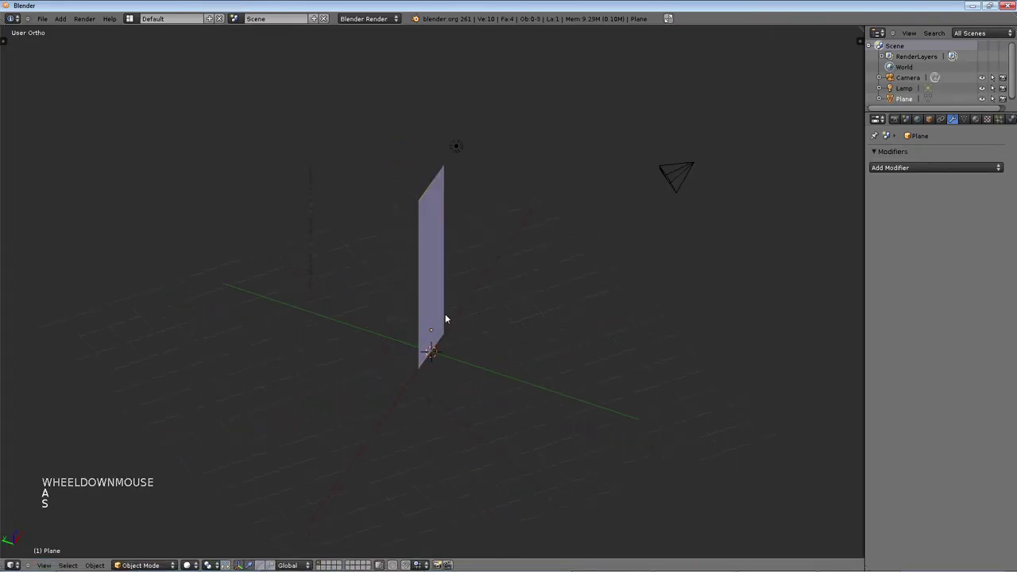
key("s")
left_click(441, 346)
middle_click(488, 341)
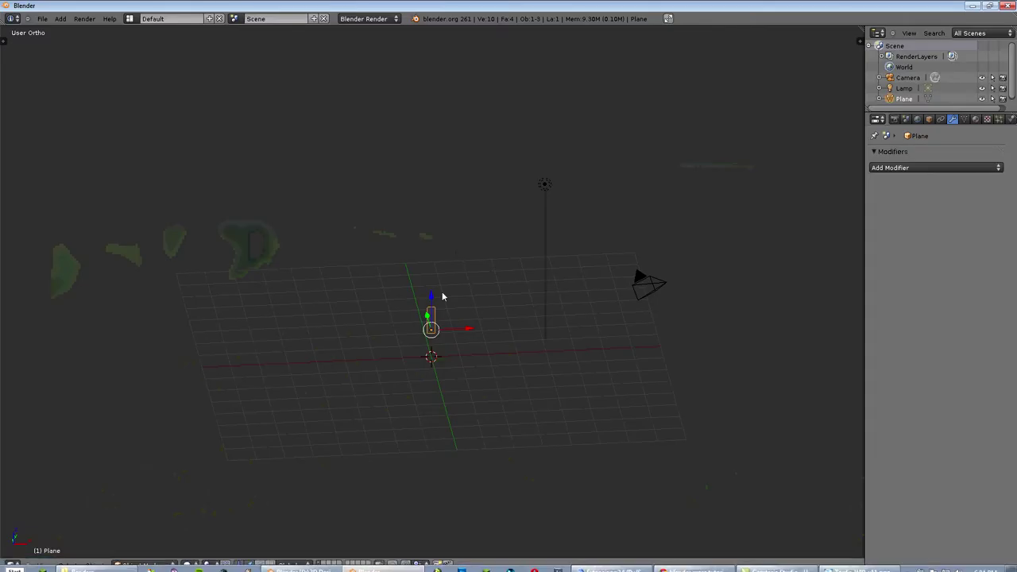
scroll("up", 3)
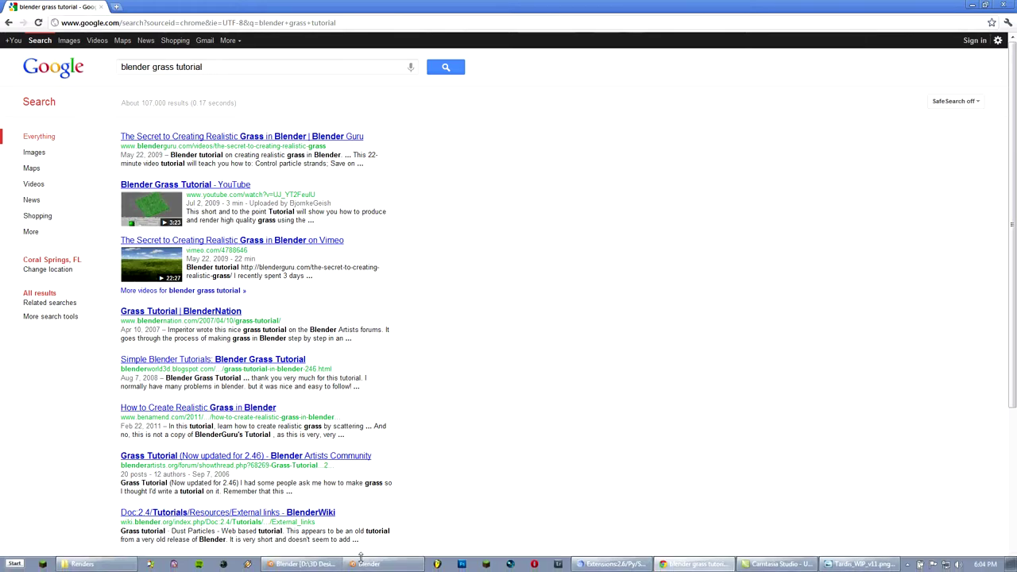
middle_click(481, 360)
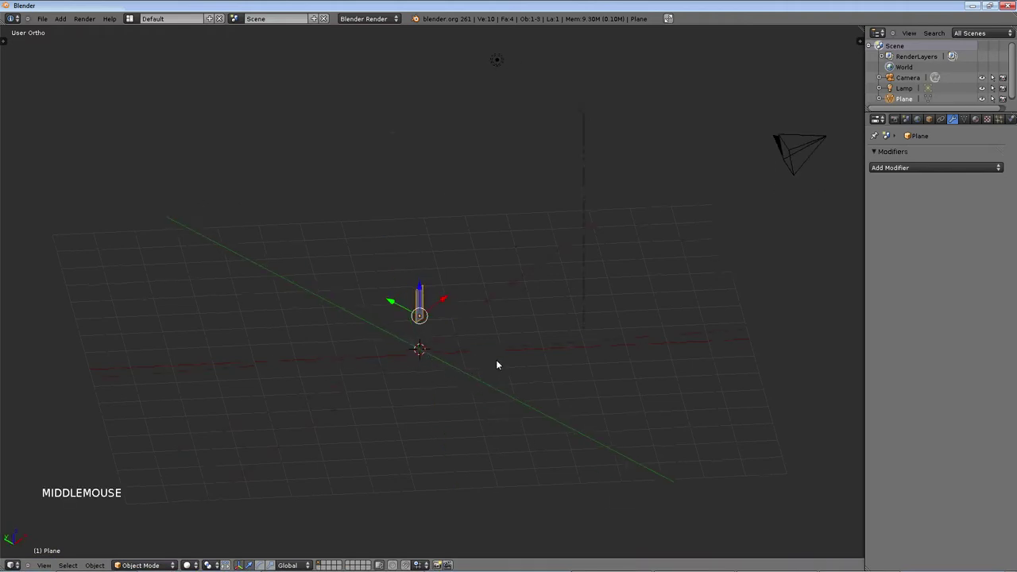
- Delete the grass blade from front view and bring up the Add menu for a new mesh
key("KP_1")
middle_click(501, 359)
scroll("up", 3)
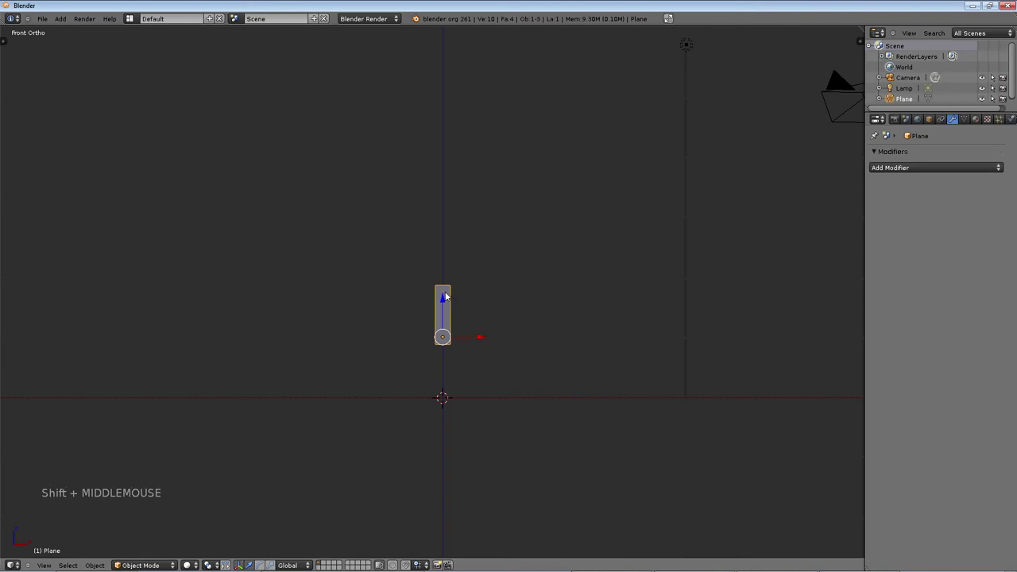
middle_click(429, 295)
key("Delete")
middle_click(489, 285)
key("space")
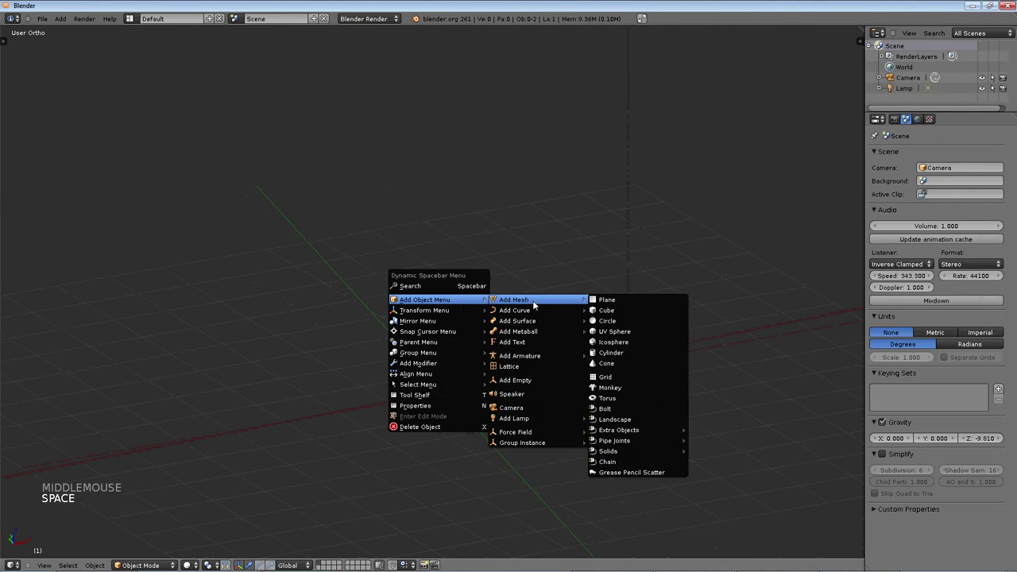
- Add a new flat ground plane at the origin and scale it
scroll("up", 3)
middle_click(487, 291)
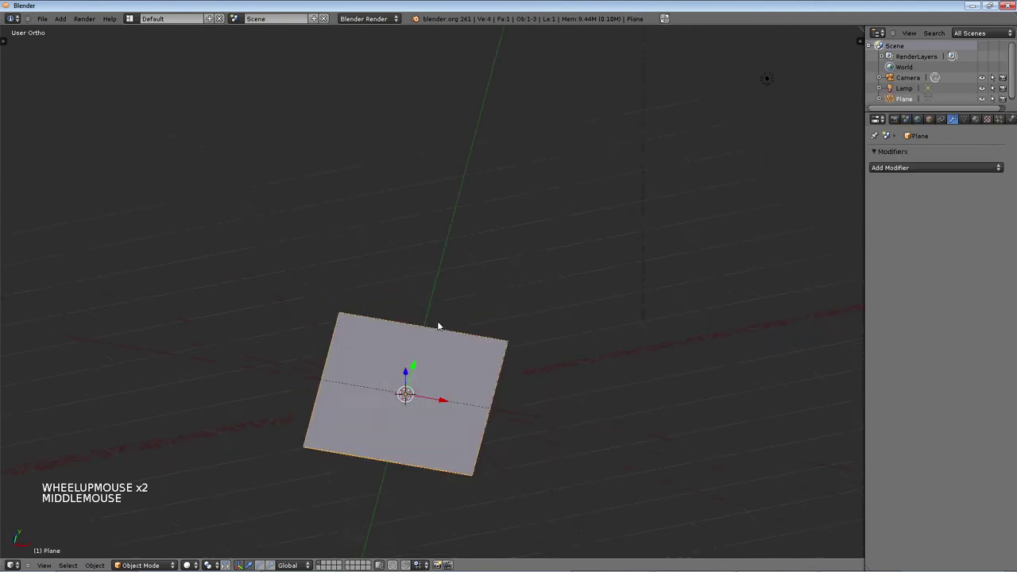
scroll("down", 3)
key("s")
left_click(597, 302)
middle_click(567, 309)
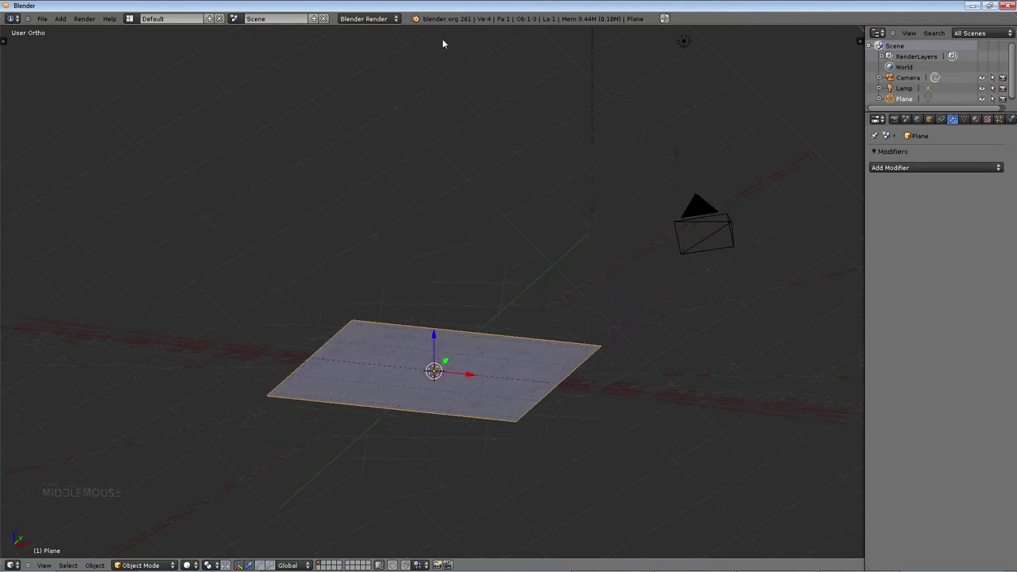
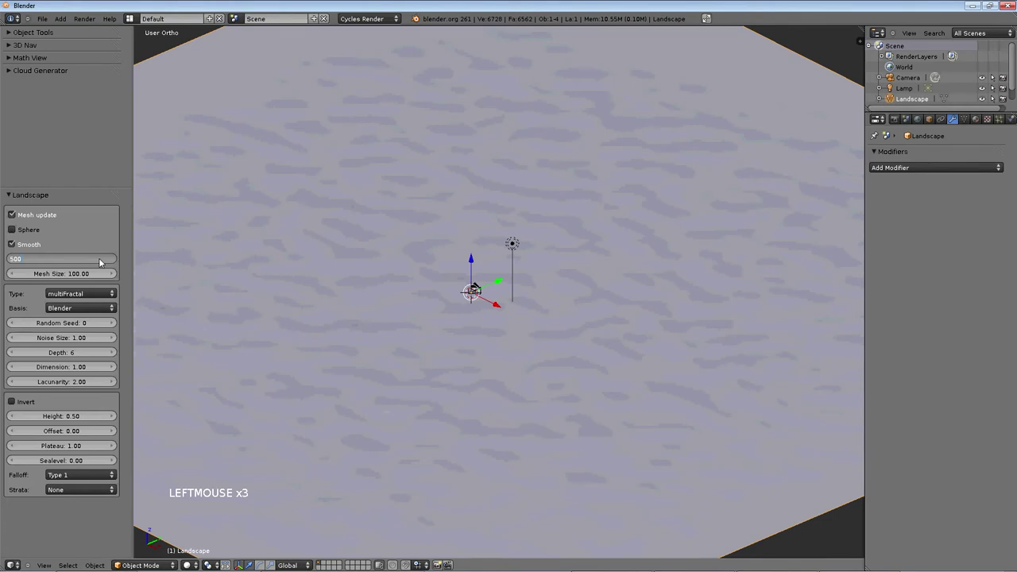
- Select the noisy Landscape object and inspect it from several viewpoints before removing it
middle_click(284, 267)
scroll("down", 3)
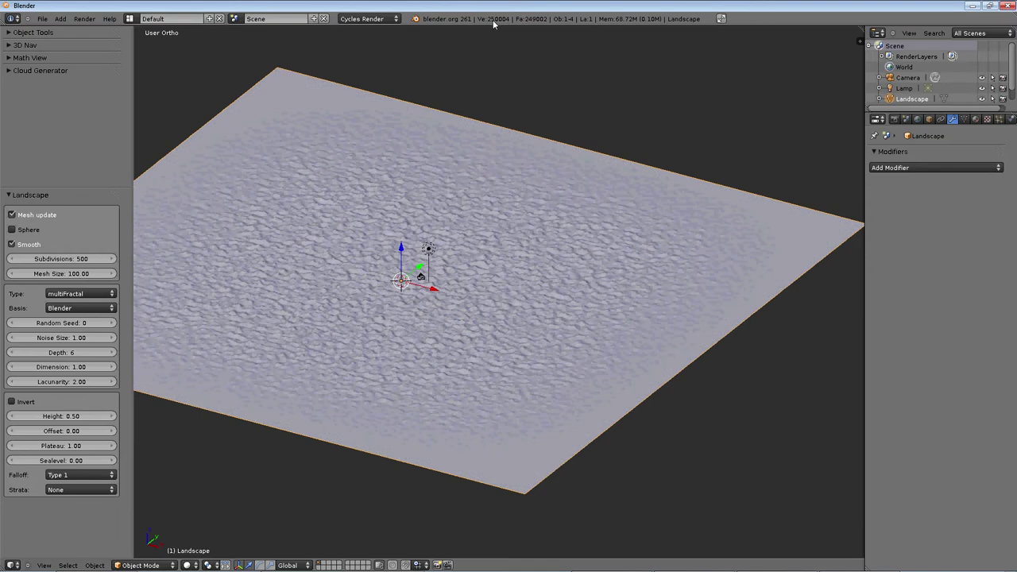
middle_click(493, 221)
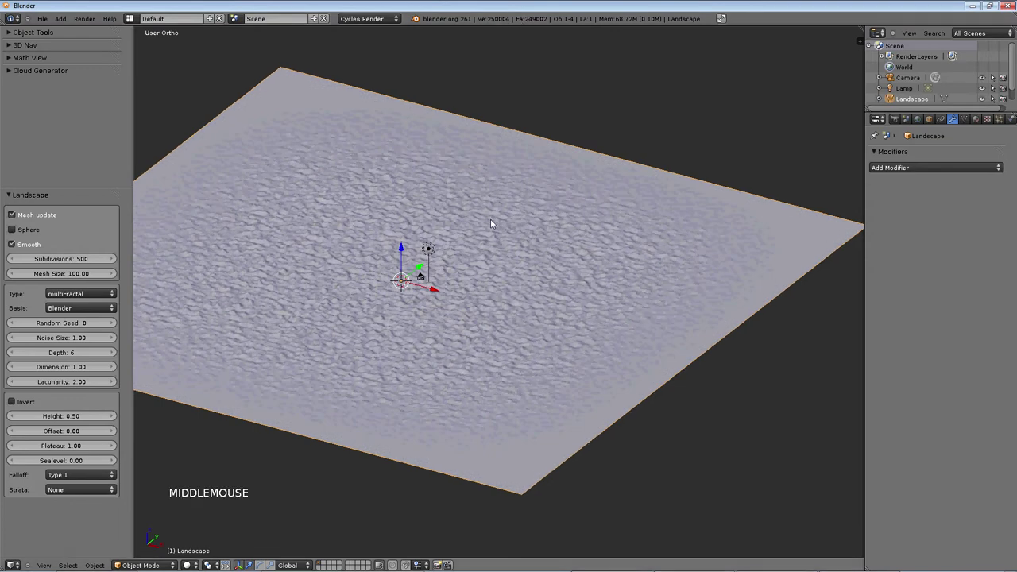
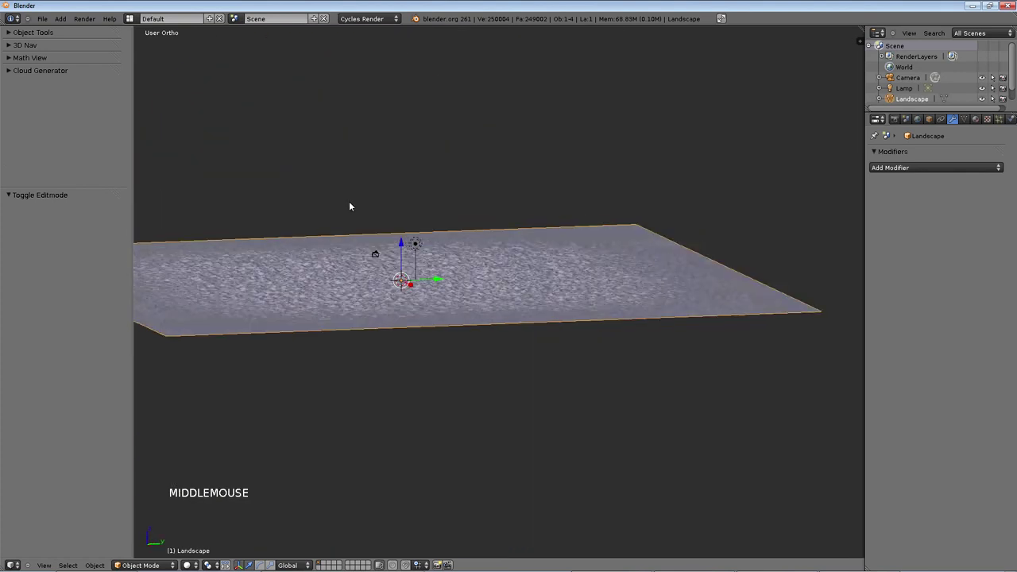
right_click(282, 313)
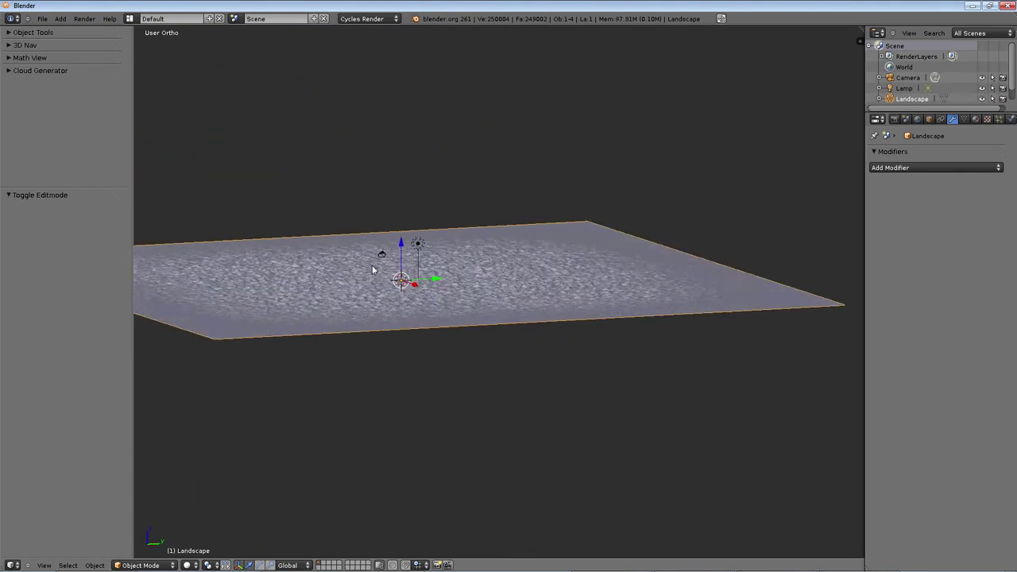
middle_click(370, 270)
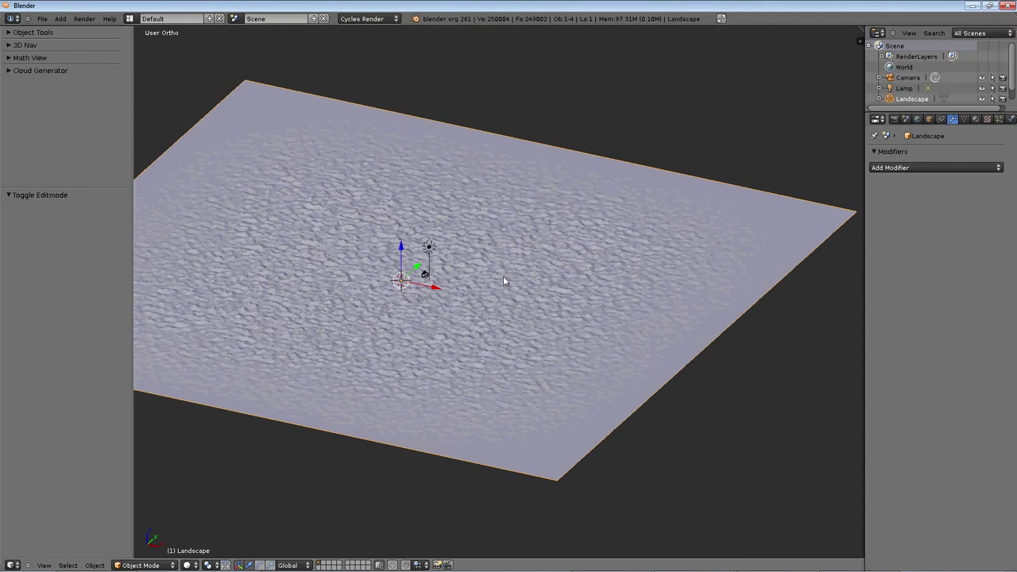
scroll("up", 3)
key("KP_1")
key("KP_5")
key("KP_3")
scroll("up", 3)
middle_click(569, 254)
key("KP_Decimal")
- Unhide everything and scale the new ground plane up about 5.75 times into a broad floor
scroll("down", 3)
scroll("up", 3)
key("alt+h")
key("KP_Decimal")
middle_click(590, 335)
scroll("up", 3)
middle_click(535, 298)
scroll("down", 3)
key("s")
left_click(532, 290)
middle_click(512, 186)
scroll("down", 3)
- Subdivide the ground plane once with W, splitting it into four faces
middle_click(510, 245)
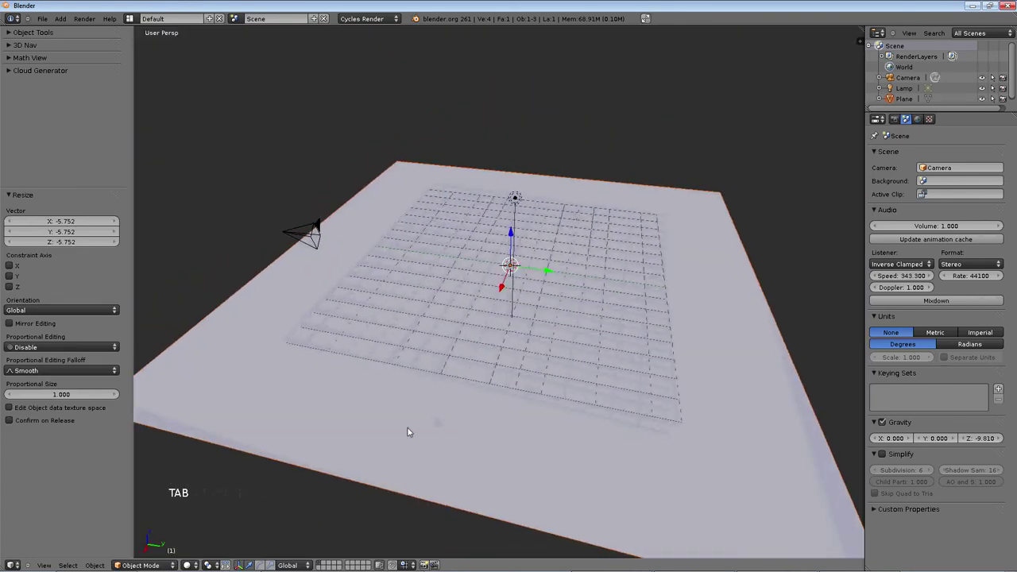
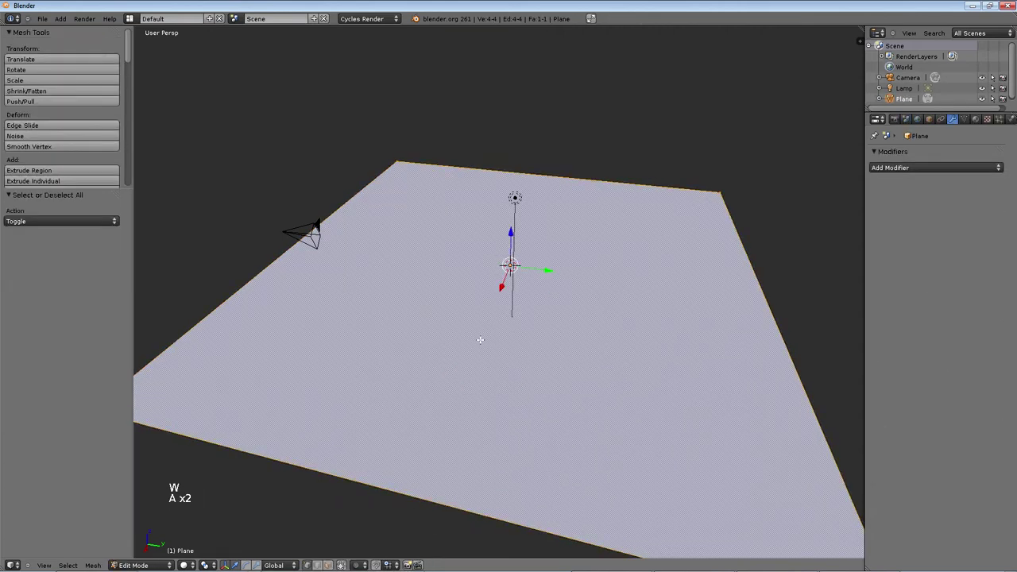
key("w")
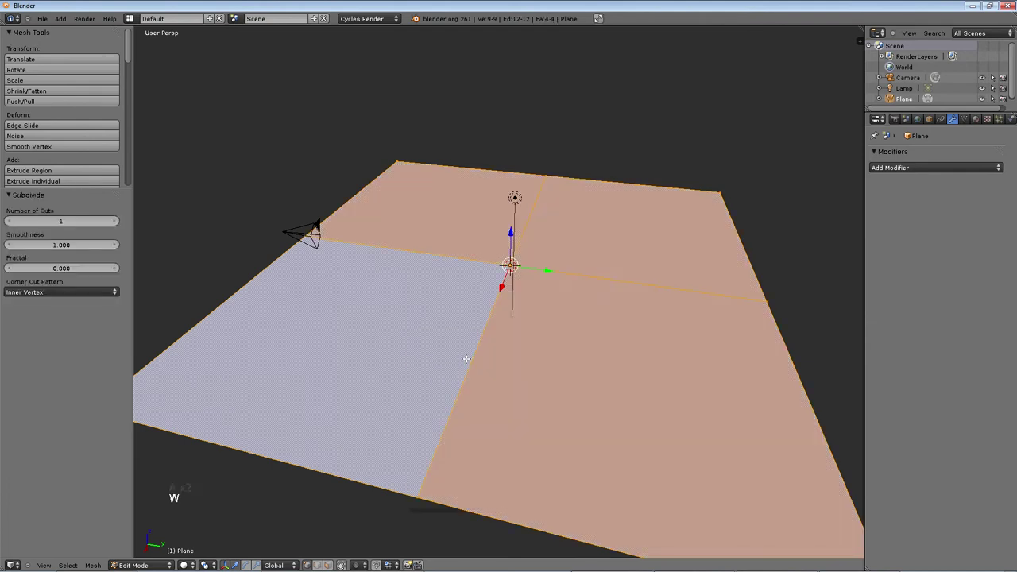
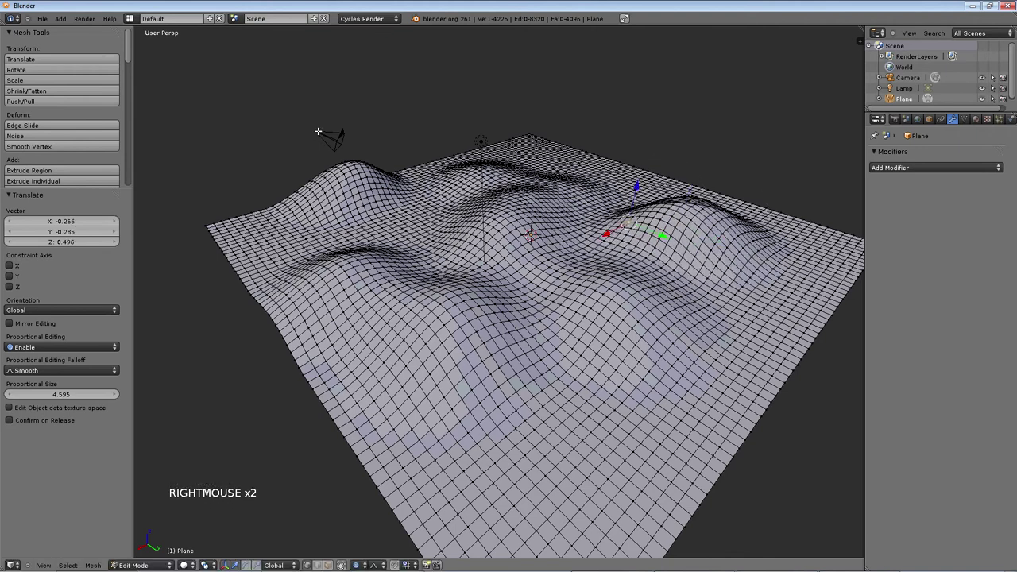
- Check the hilly terrain through the camera, tweak it in Edit Mode, and view it shaded
key("Tab")
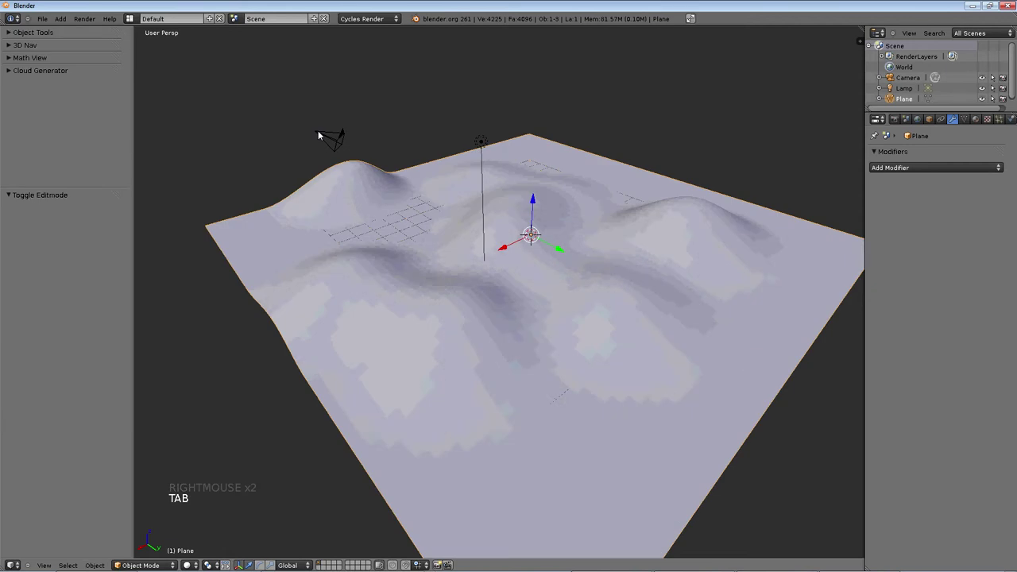
key("KP_0")
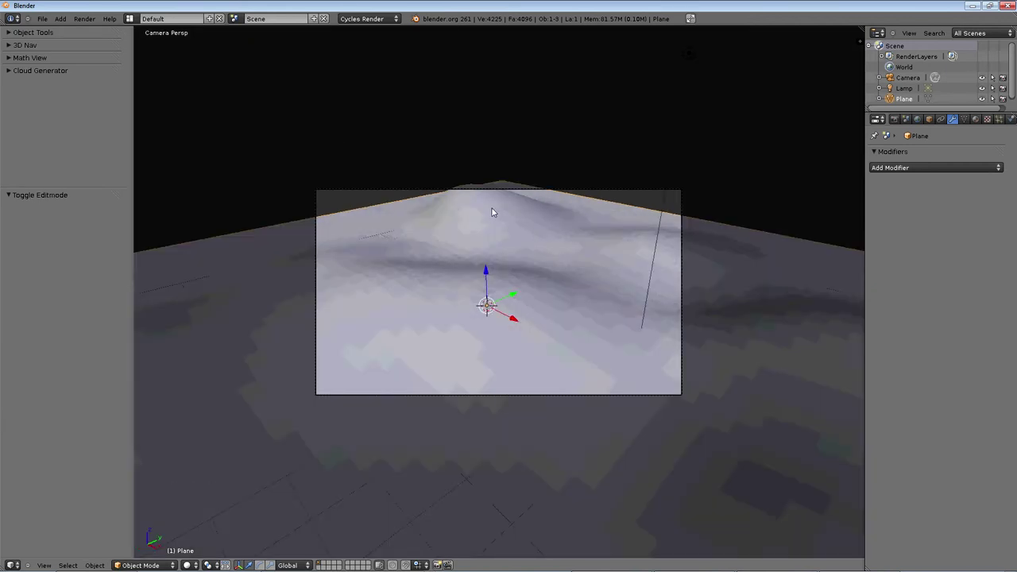
key("Tab")
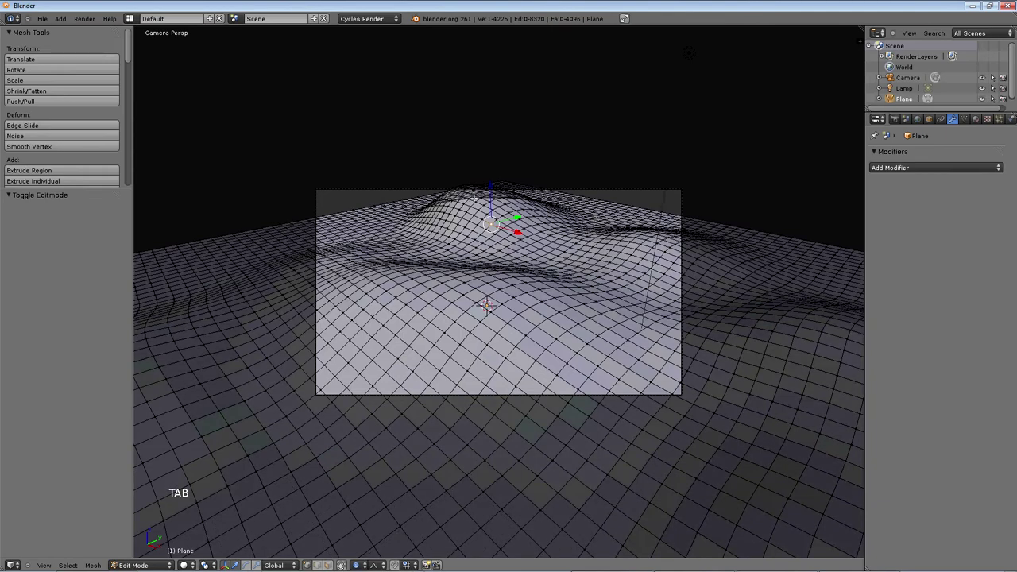
key("Tab")
middle_click(591, 256)
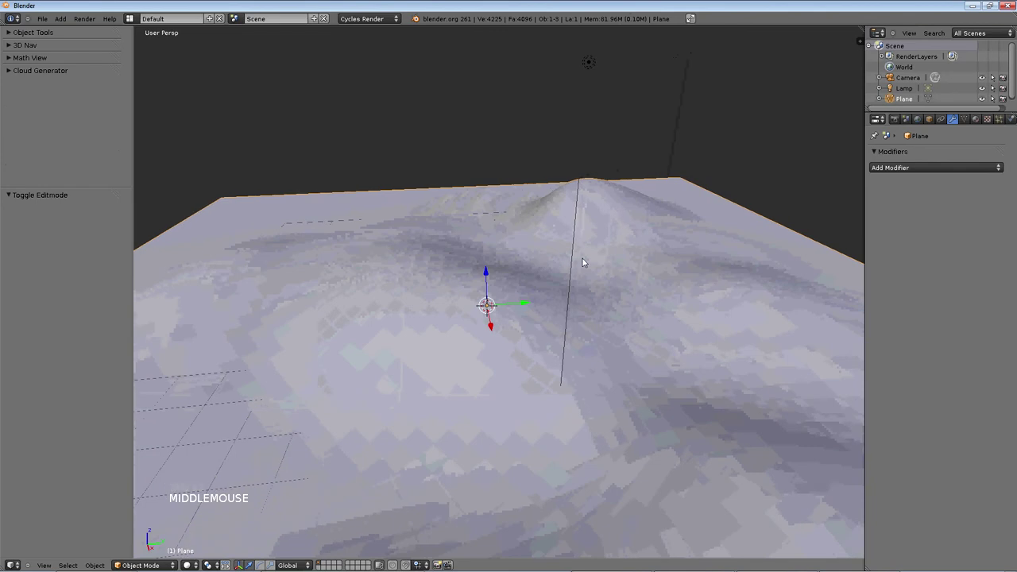
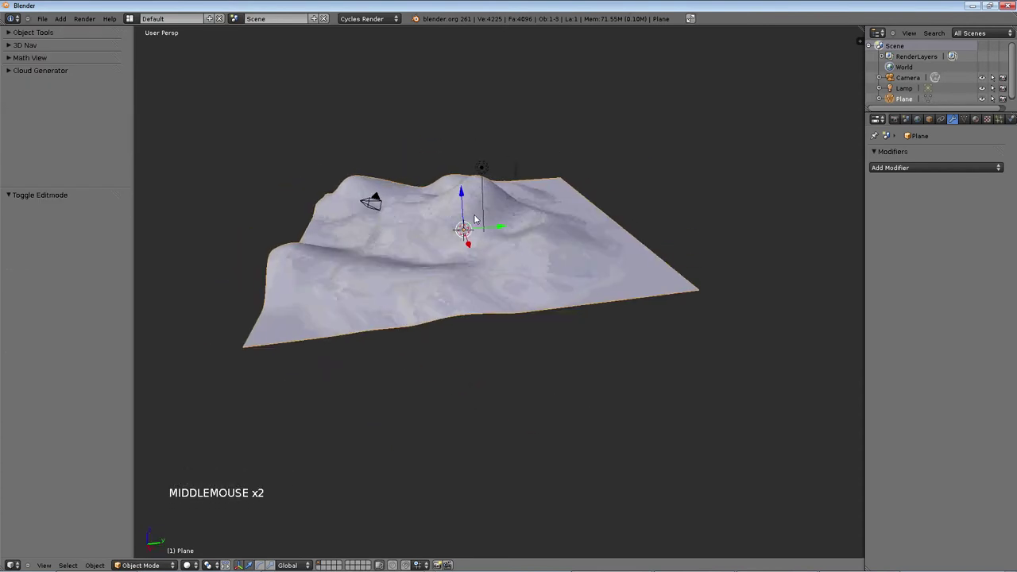
middle_click(983, 121)
- Create the Ground material on the terrain and orbit around it to check the result
left_click(983, 122)
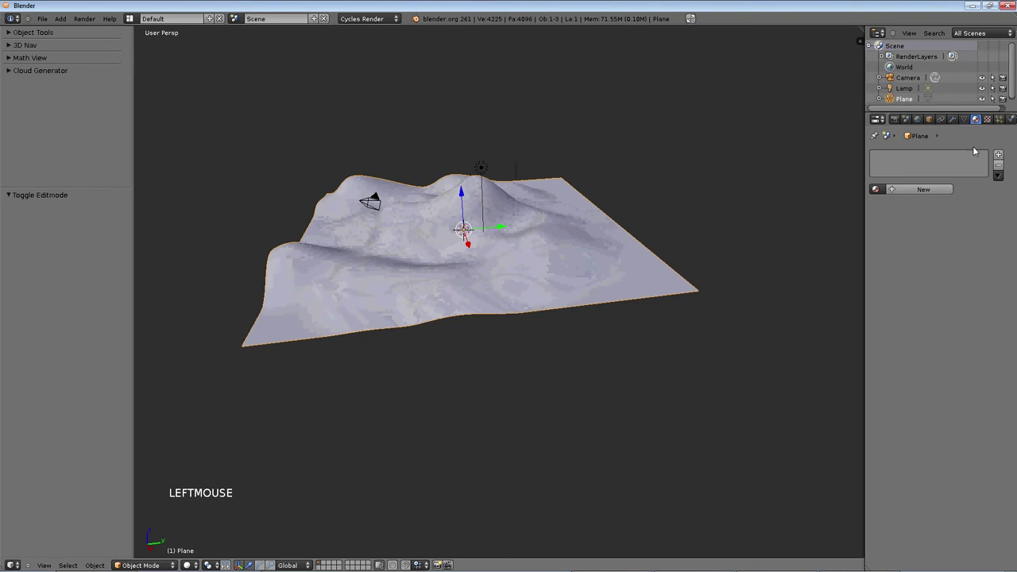
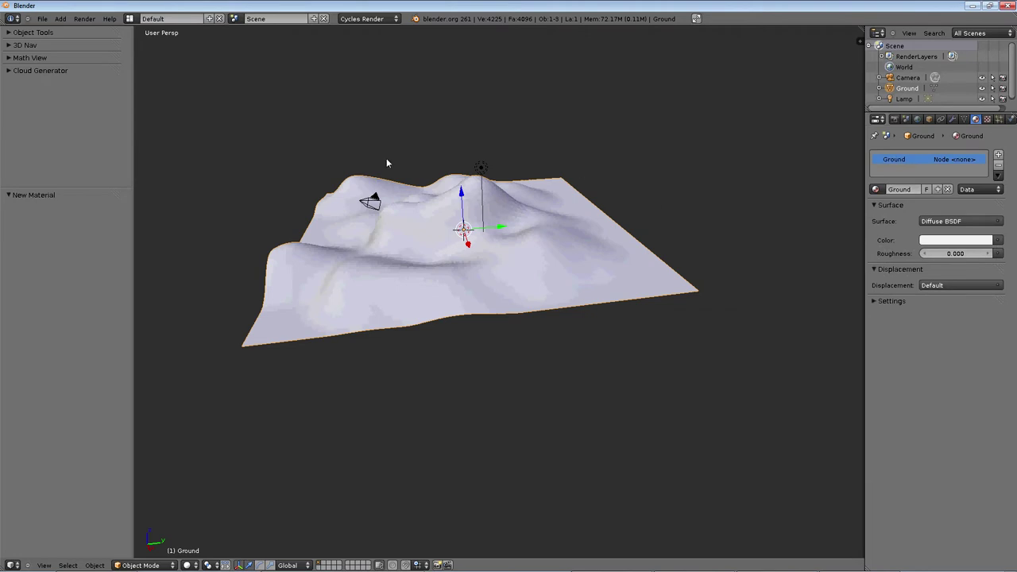
middle_click(462, 199)
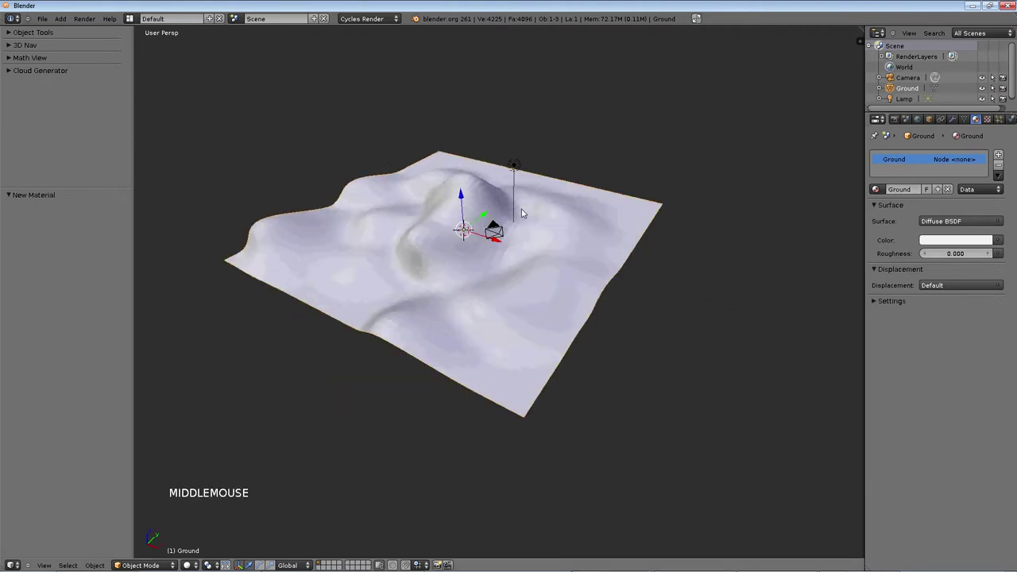
middle_click(512, 214)
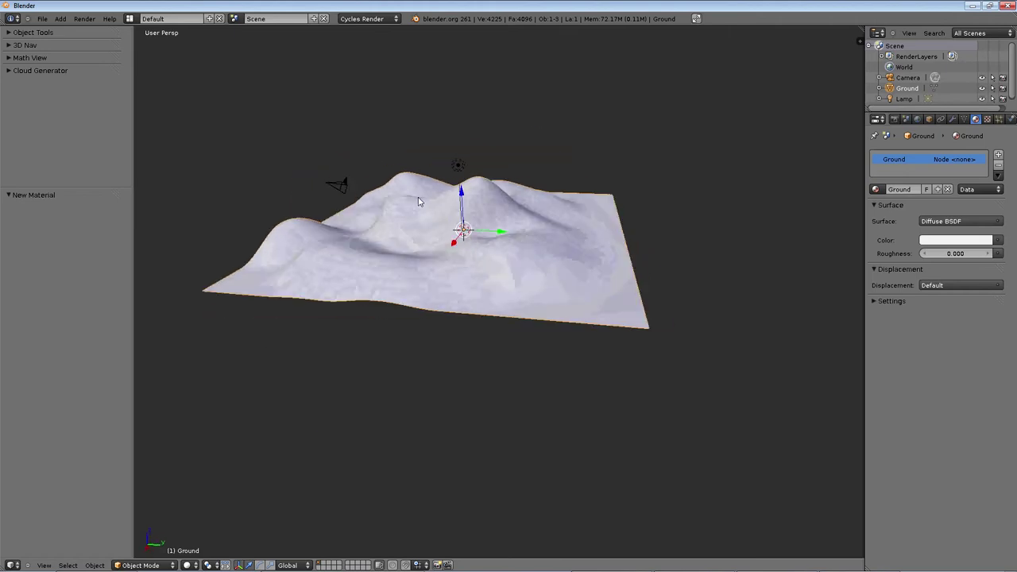
middle_click(499, 199)
middle_click(468, 273)
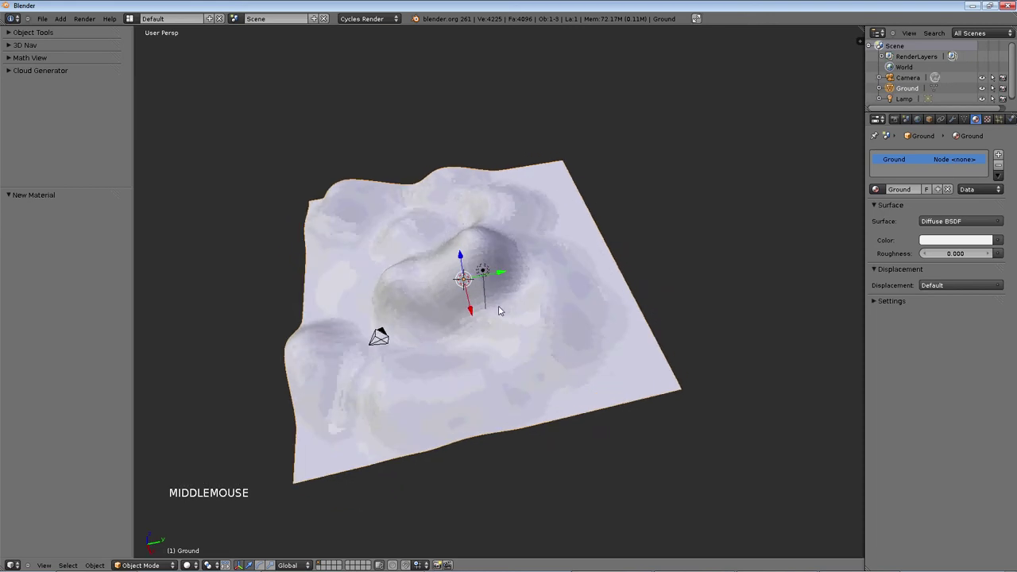
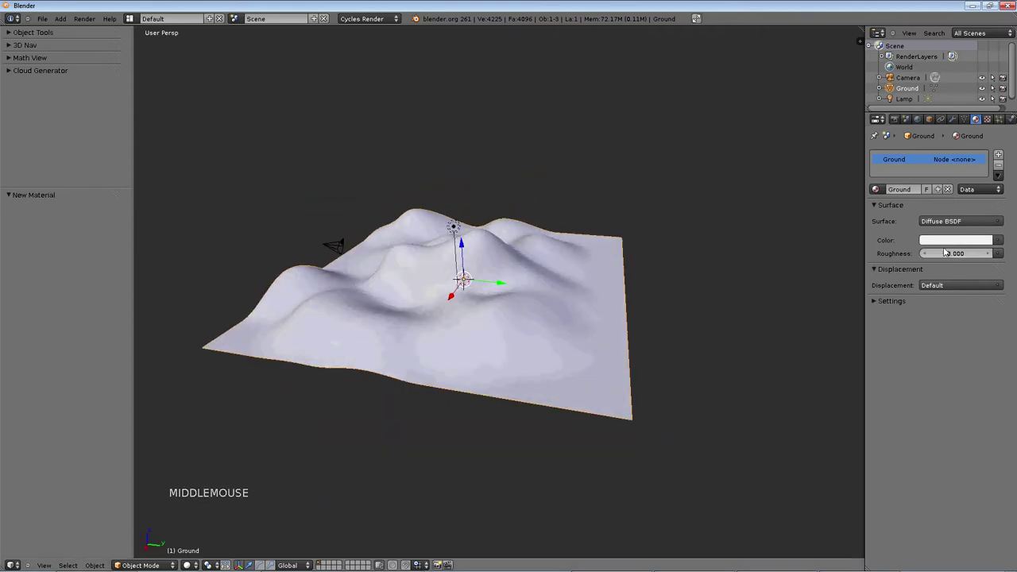
- Pick a warm peach diffuse colour for the Ground material from the colour wheel
left_click(938, 125)
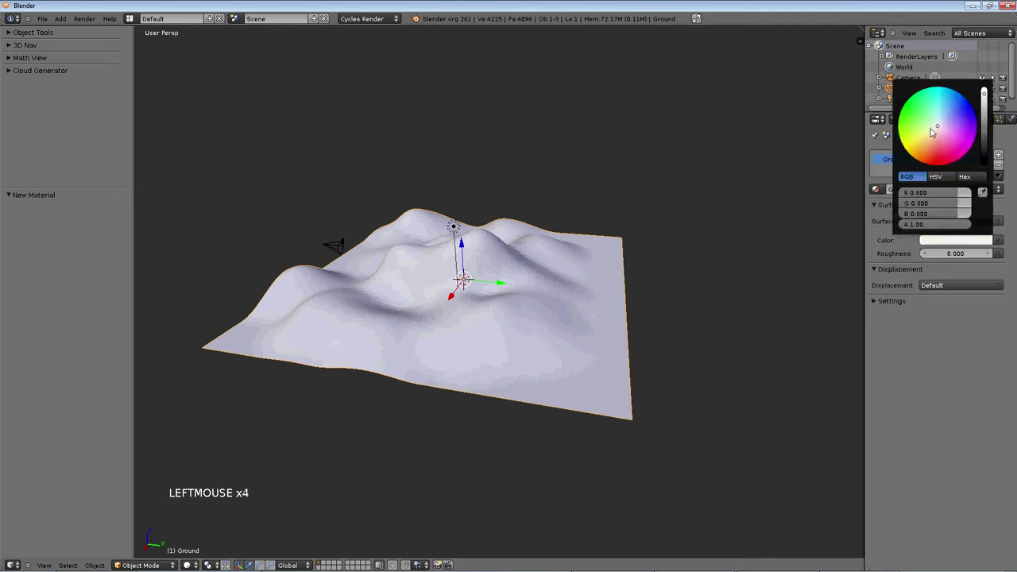
left_click(920, 372)
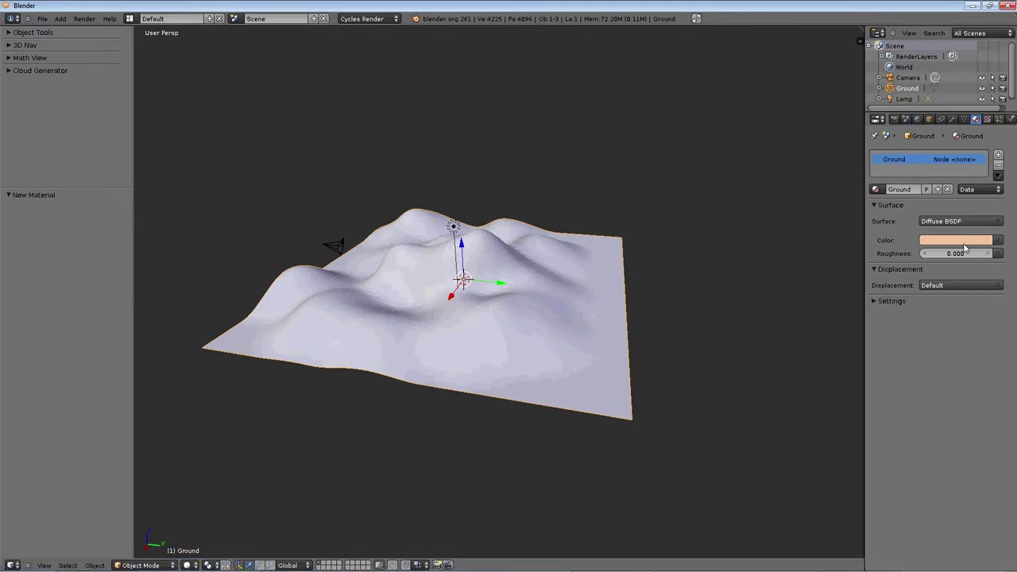
left_click(1000, 241)
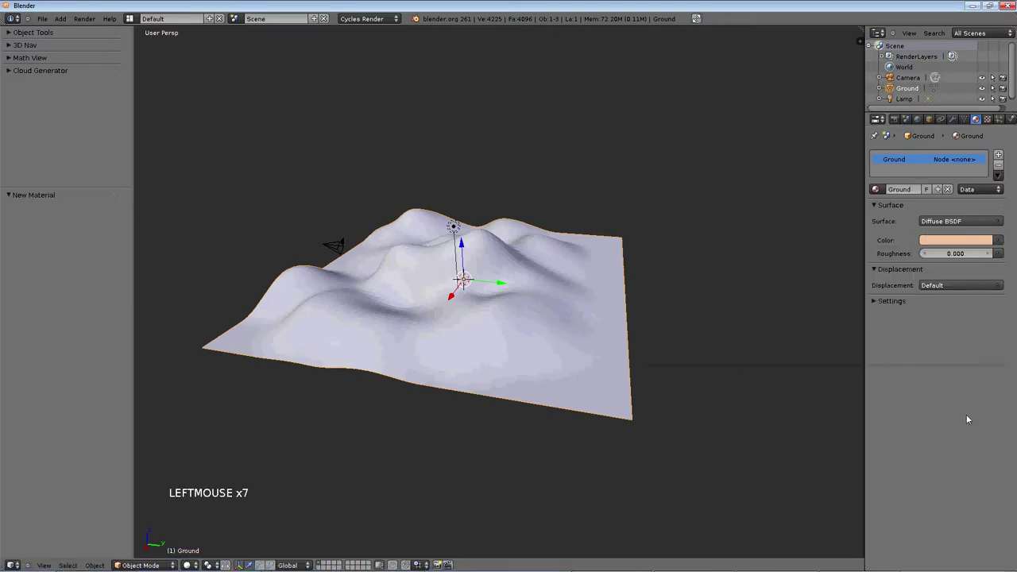
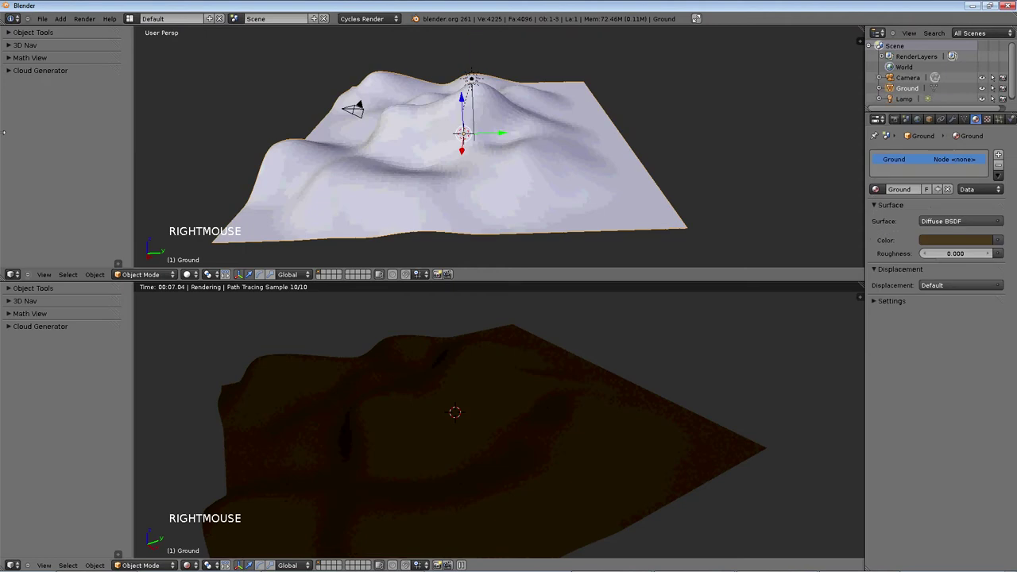
- Look up meadow reference images in the browser, then orbit back around the terrain
scroll("up", 3)
left_click(49, 36)
scroll("down", 3)
left_click(51, 144)
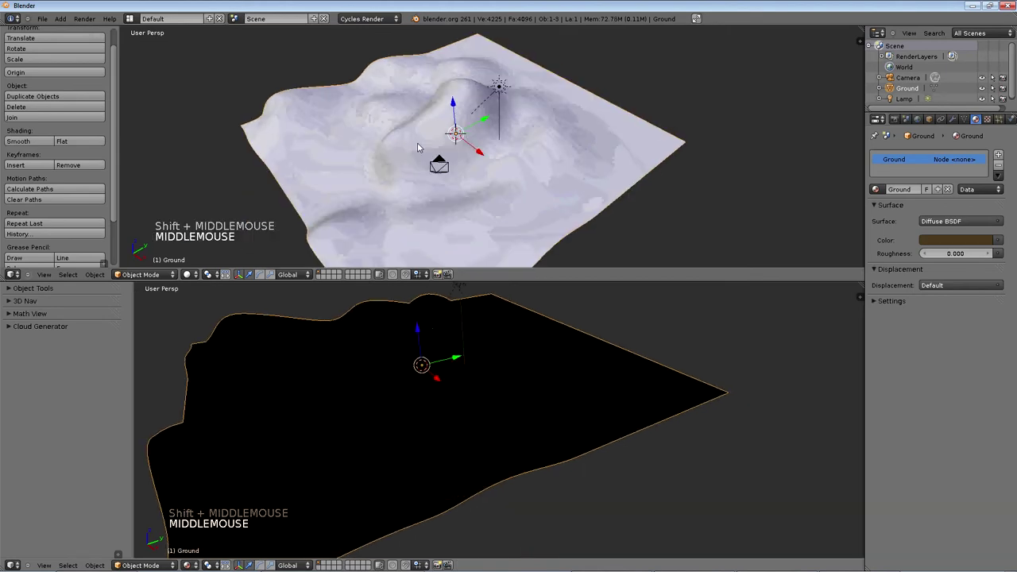
middle_click(498, 201)
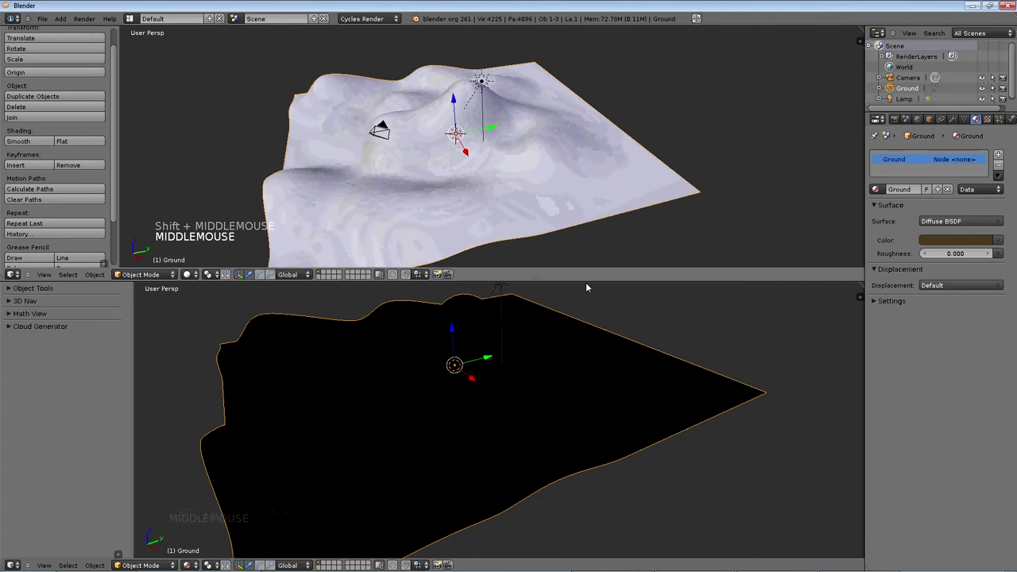
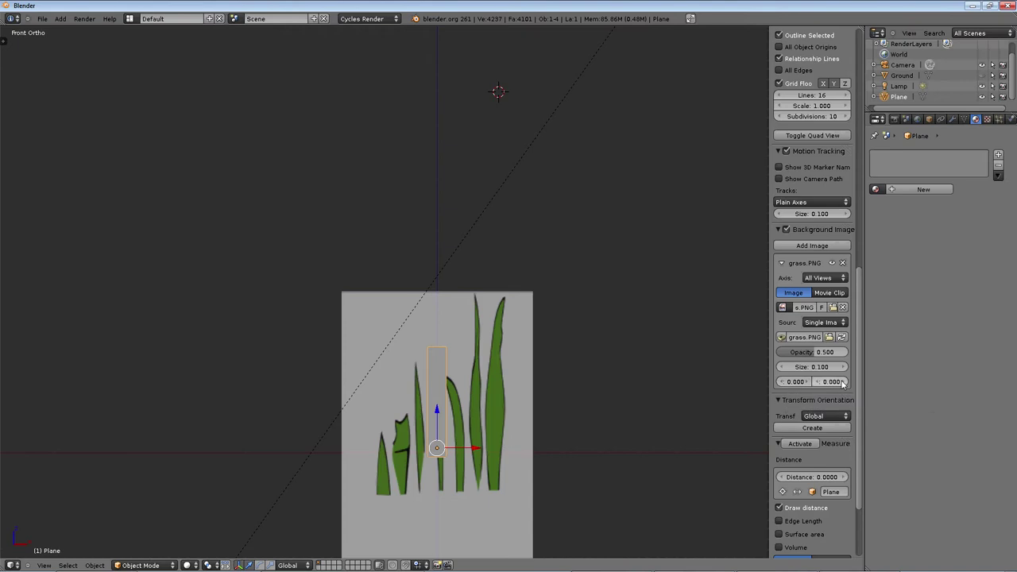
- Set the background image's Y offset to 0.025 and zoom in on the grass blades
left_click(843, 382)
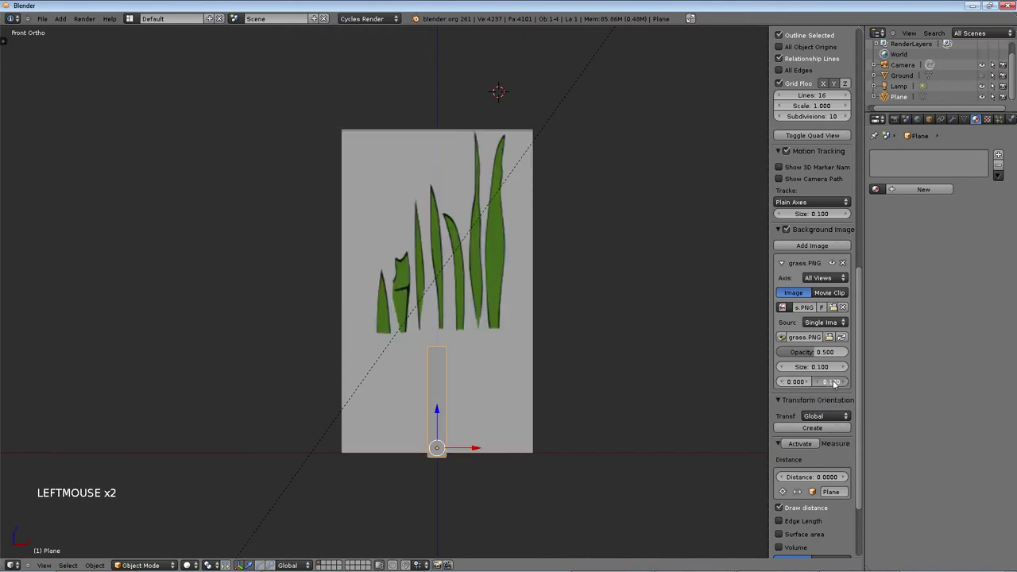
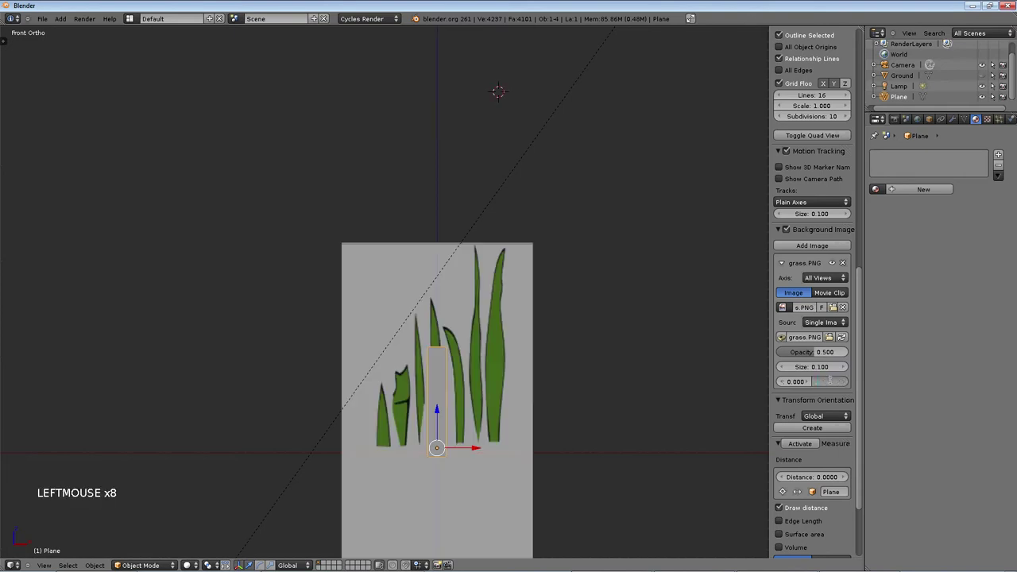
scroll("up", 3)
scroll("up", 3)
scroll("up", 3)
middle_click(560, 394)
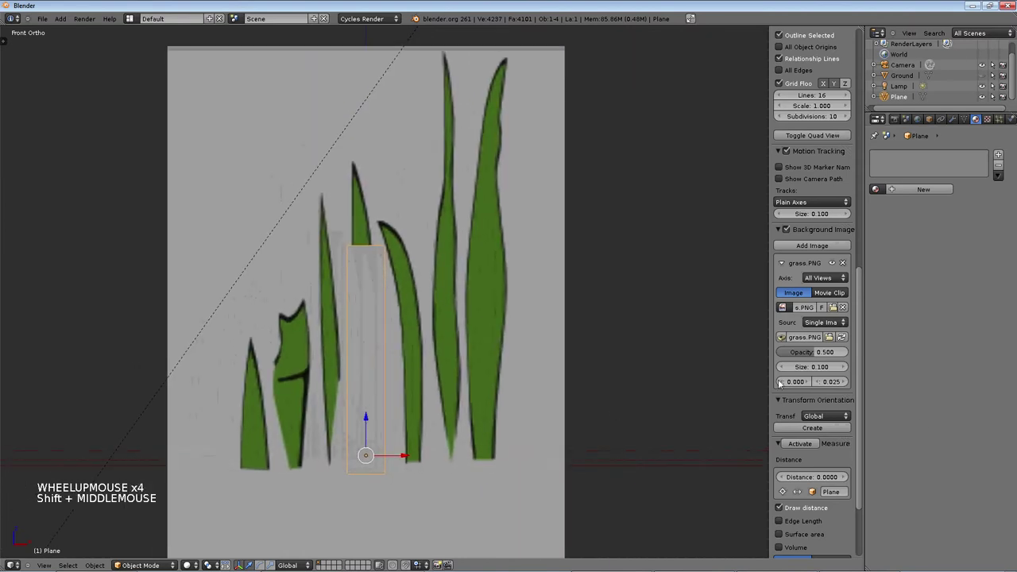
scroll("up", 3)
- Move the slender plane so it sits over the tallest grass blade in the reference
middle_click(287, 332)
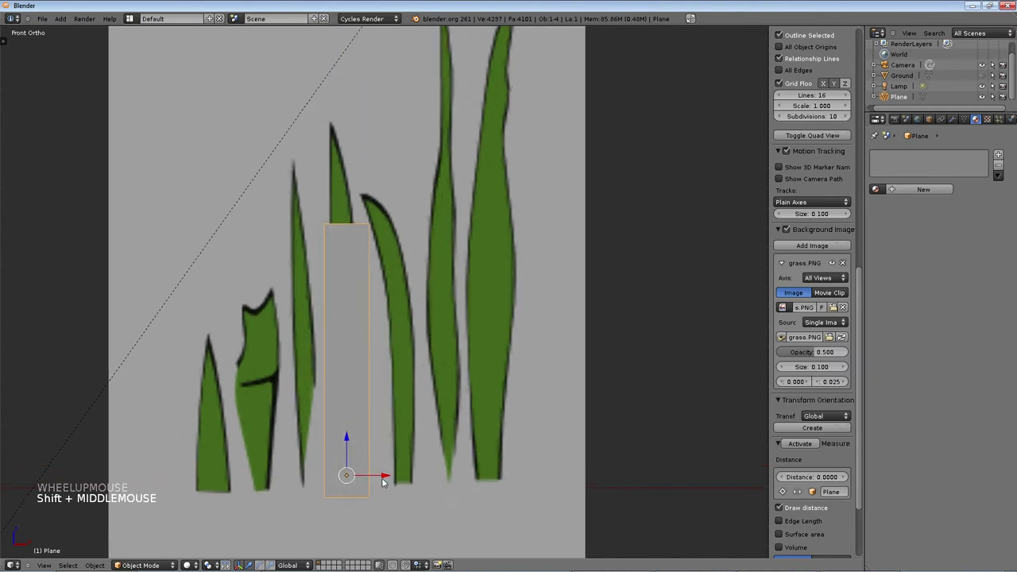
left_click(468, 480)
scroll("up", 3)
scroll("down", 3)
scroll("down", 3)
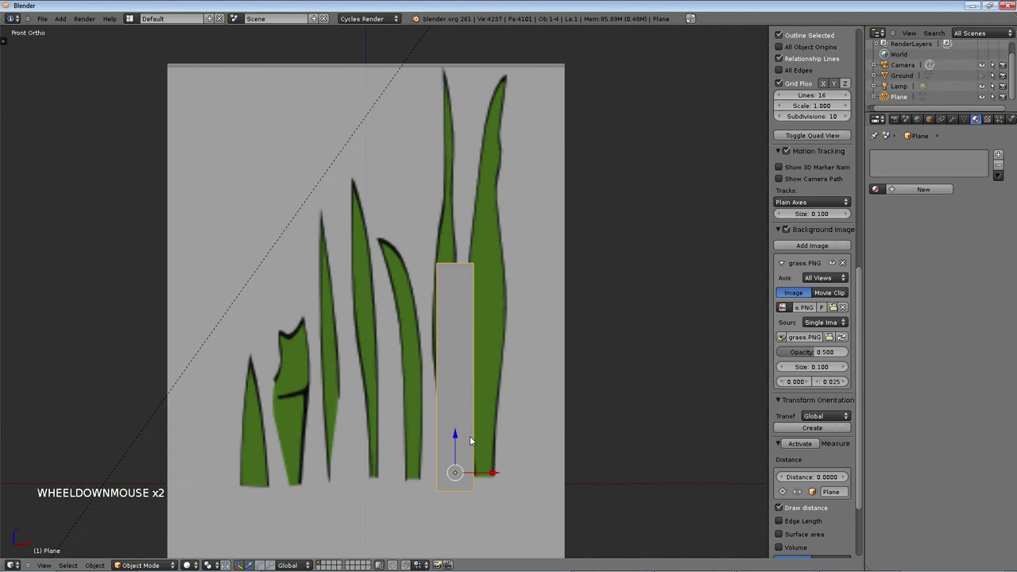
scroll("down", 3)
middle_click(487, 431)
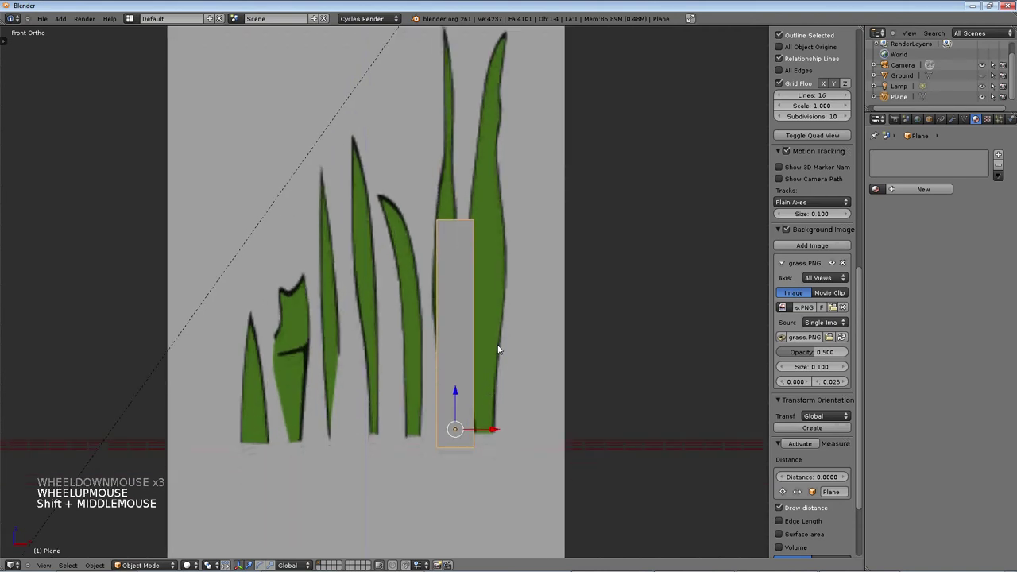
left_click(499, 427)
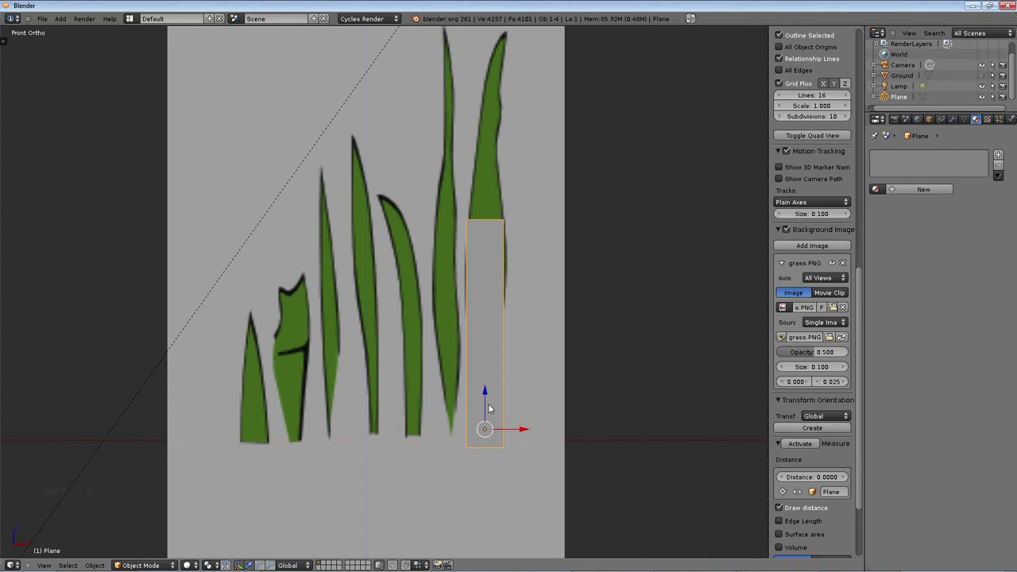
- Duplicate the plane onto the curved blade to its left and reselect the original
key("shift+d")
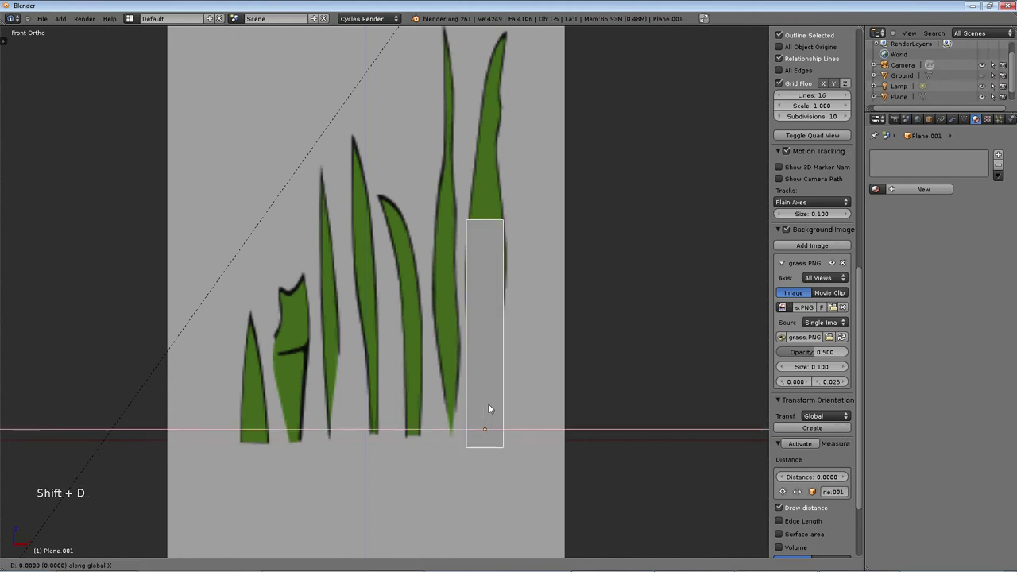
left_click(413, 407)
right_click(495, 395)
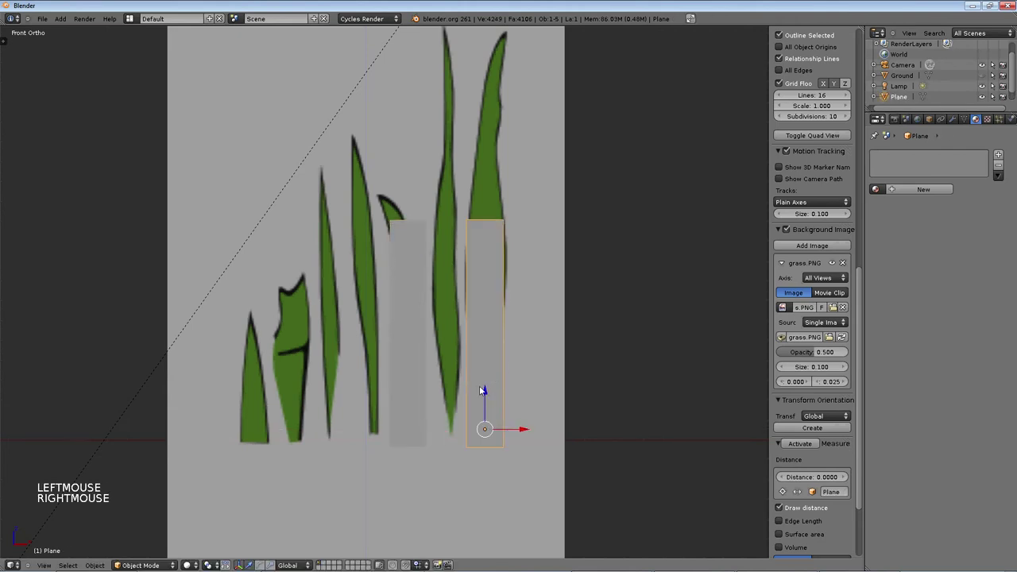
left_click(494, 400)
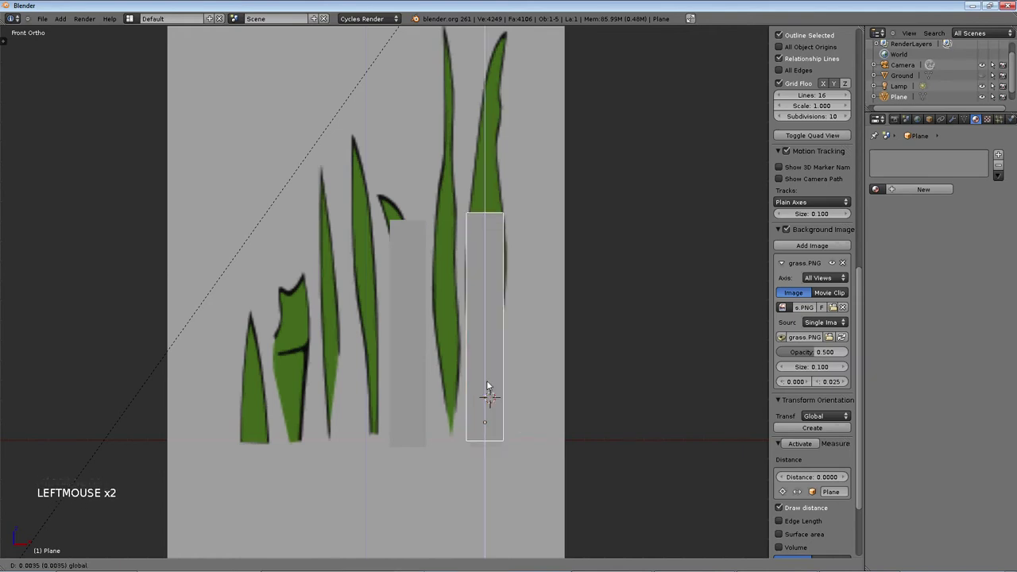
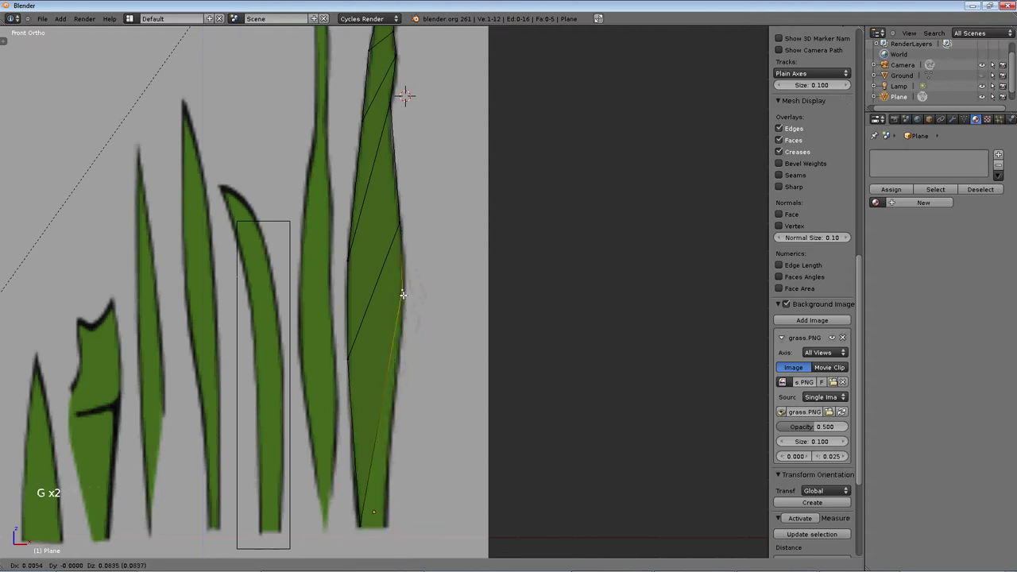
- Extrude a new vertex down the tall blade's right edge, then deselect everything
key("g")
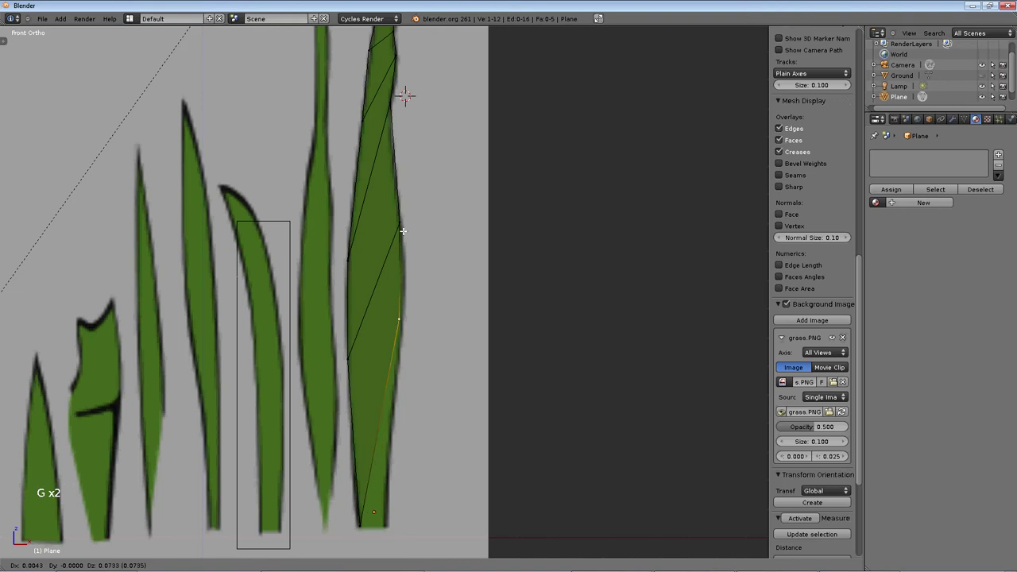
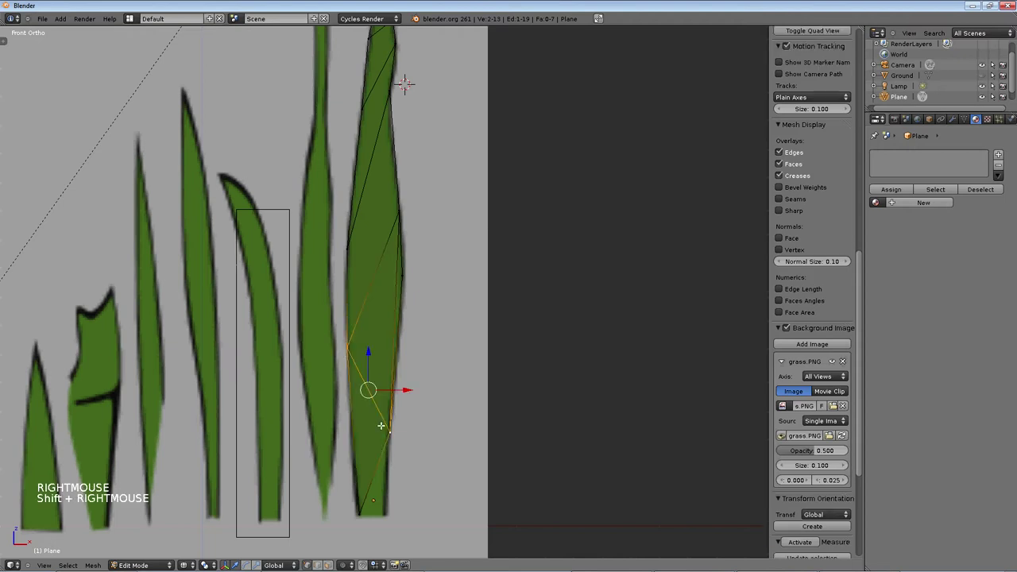
key("Delete")
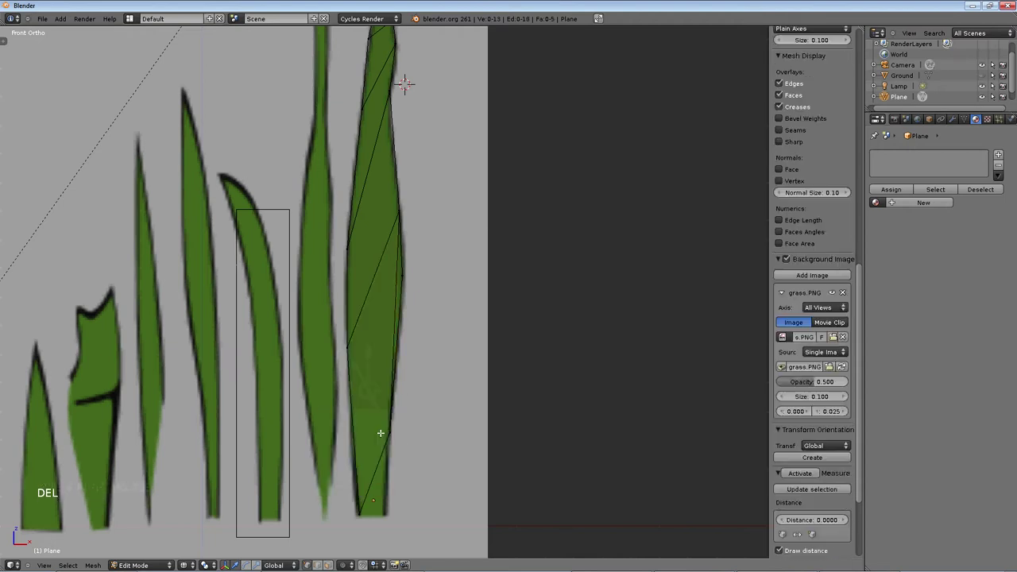
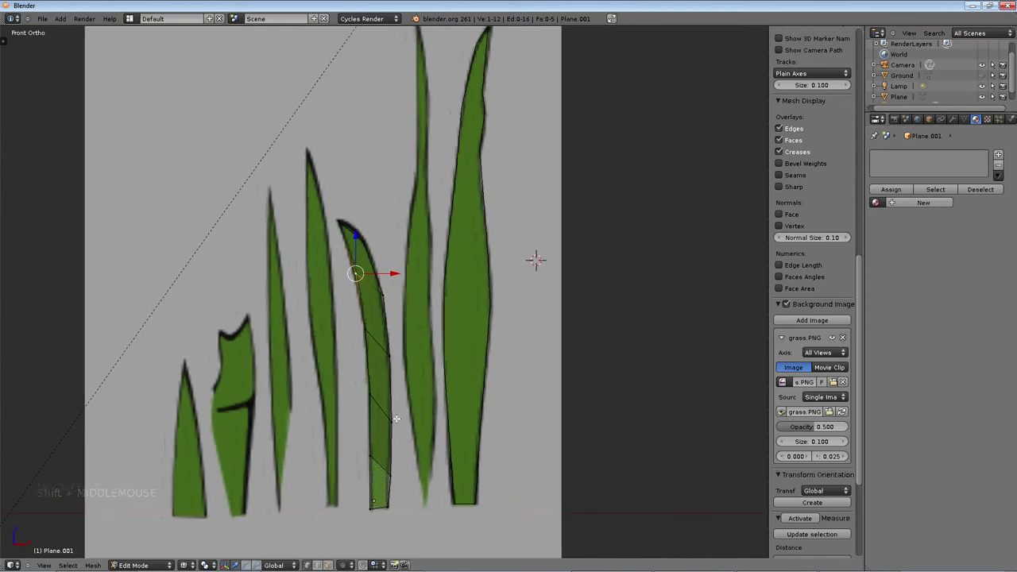
- Inspect the blades from the side view and return to a centred front view
middle_click(443, 305)
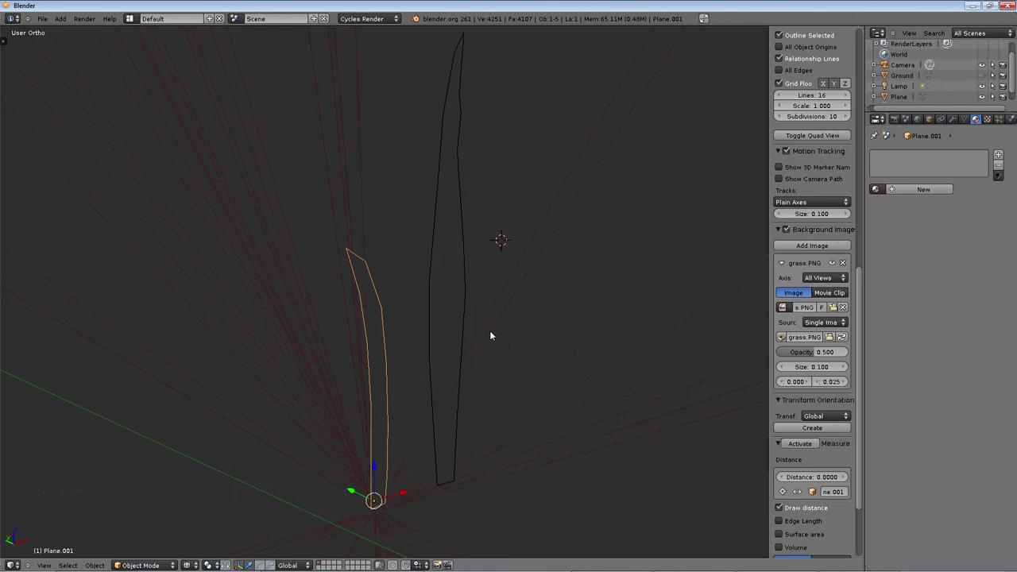
key("KP_3")
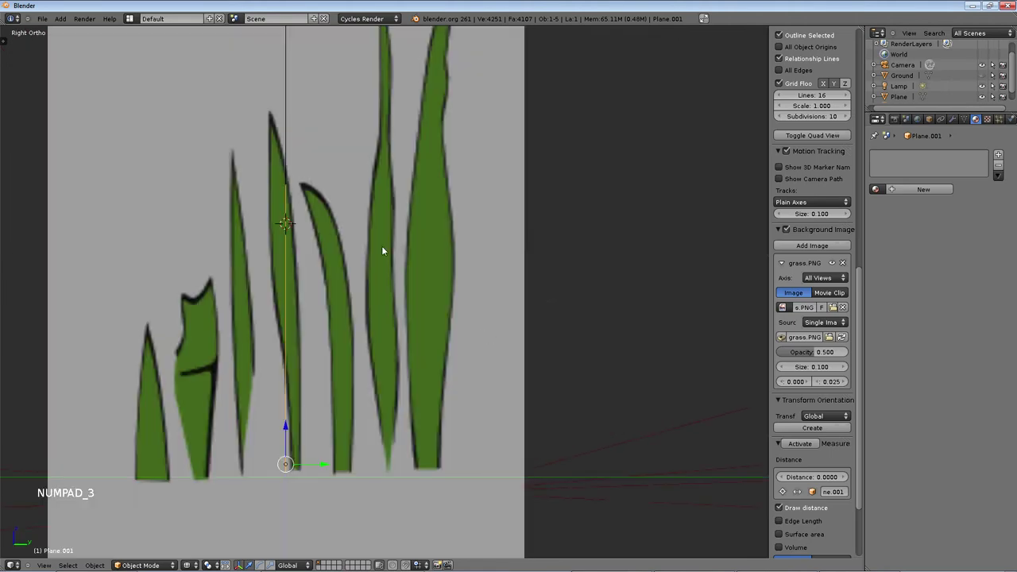
scroll("down", 3)
key("KP_1")
middle_click(435, 241)
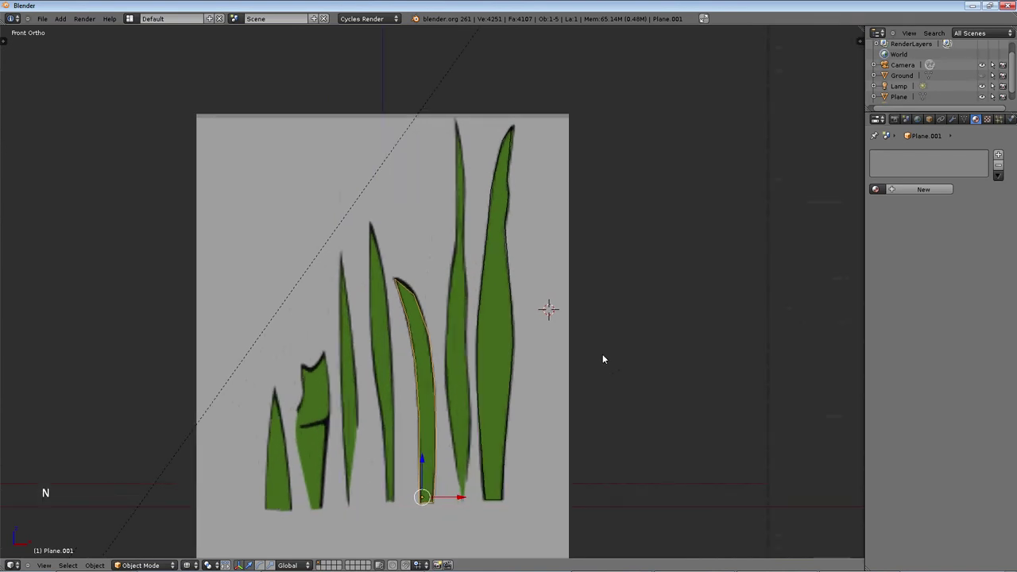
- Place the 3D cursor at the curved blade's base and check it from side and front
scroll("up", 3)
scroll("down", 3)
scroll("down", 3)
middle_click(496, 435)
scroll("up", 3)
middle_click(453, 385)
scroll("up", 3)
scroll("up", 3)
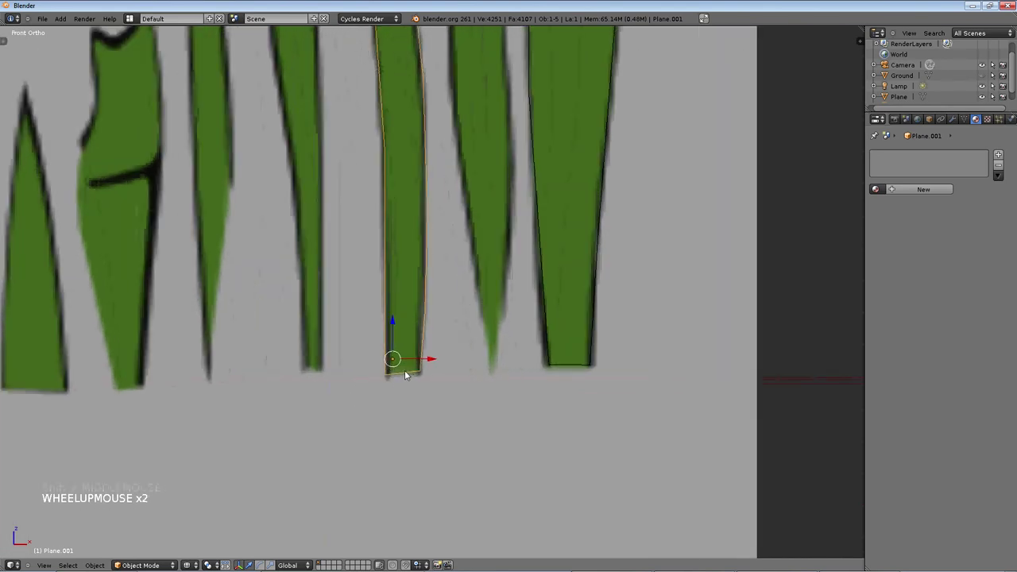
left_click(405, 375)
key("KP_3")
key("KP_1")
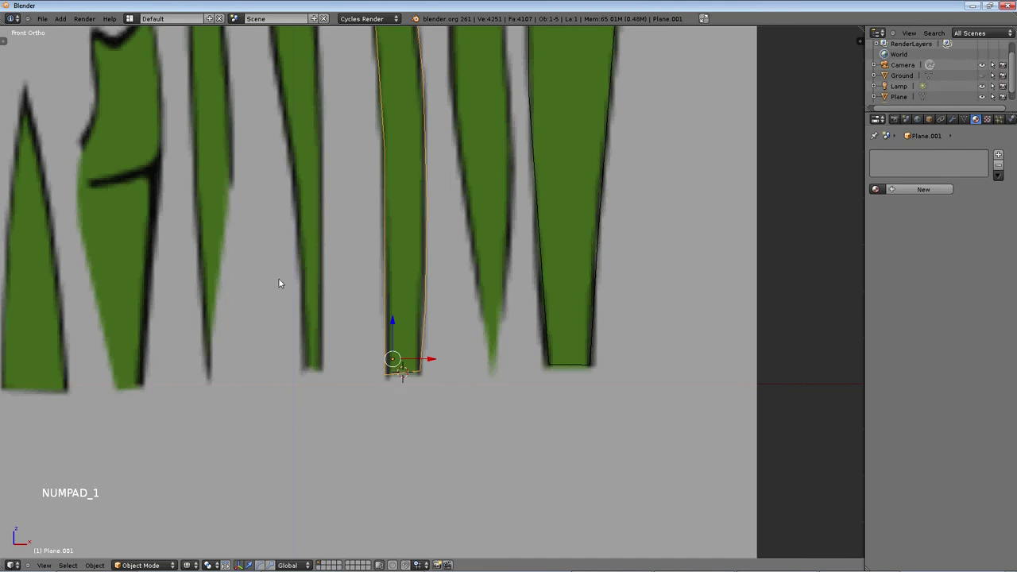
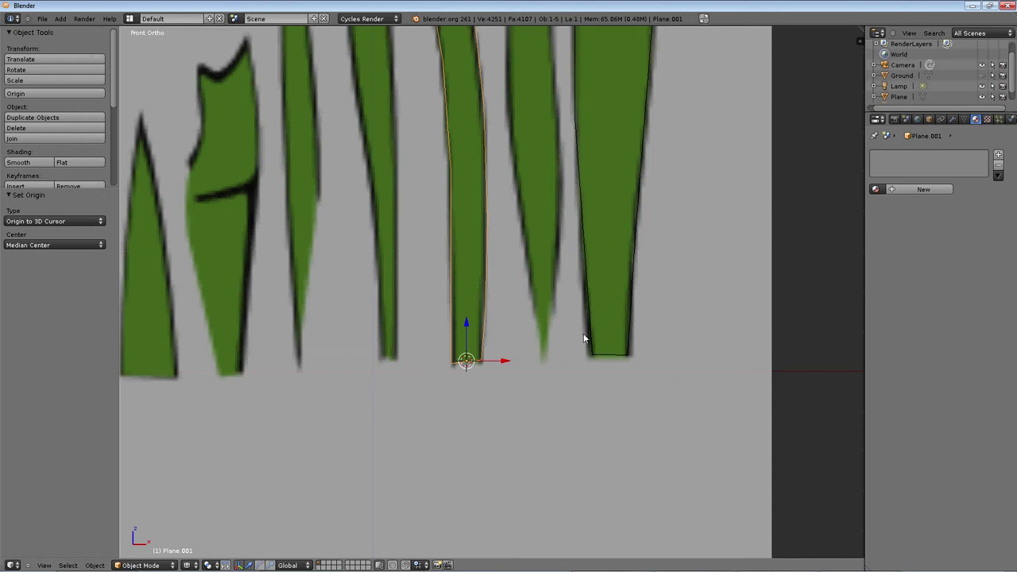
left_click(612, 356)
key("KP_3")
key("KP_1")
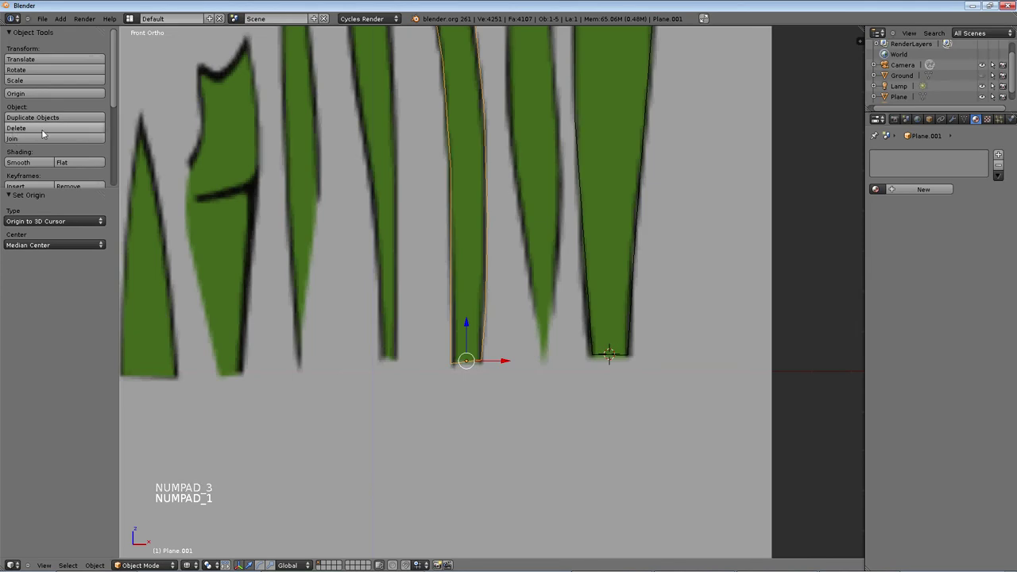
right_click(627, 156)
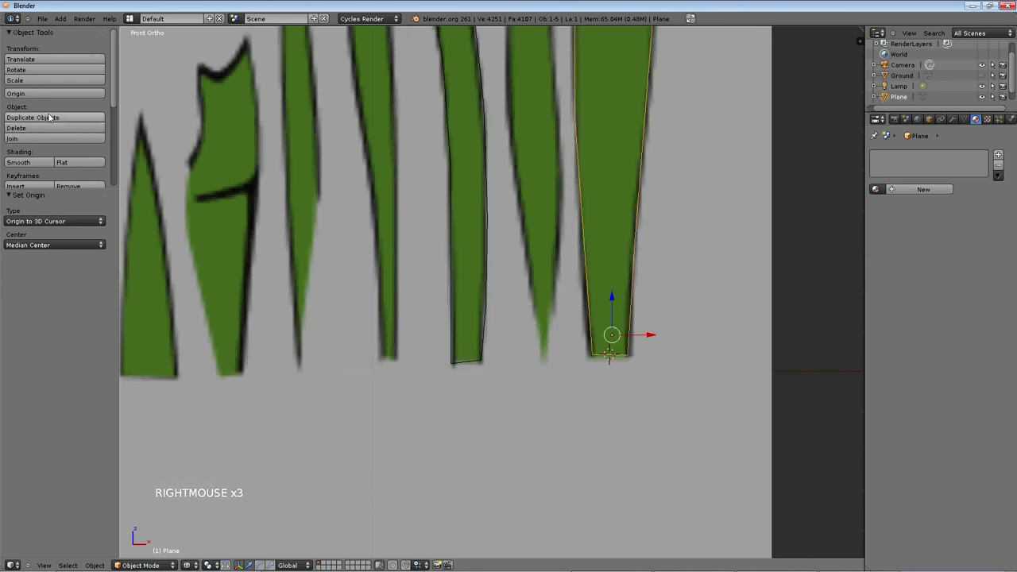
left_click(50, 90)
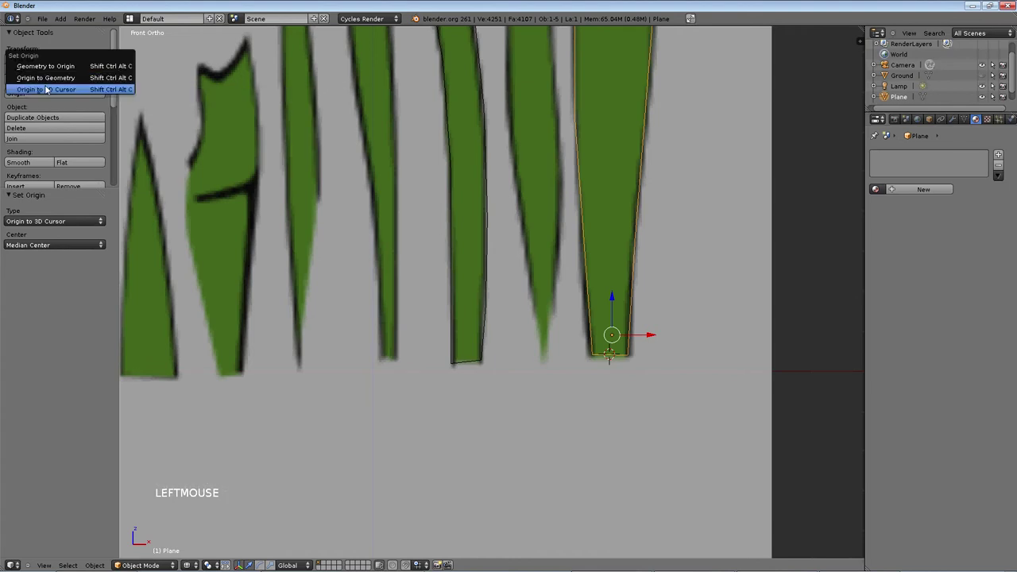
scroll("down", 3)
middle_click(656, 153)
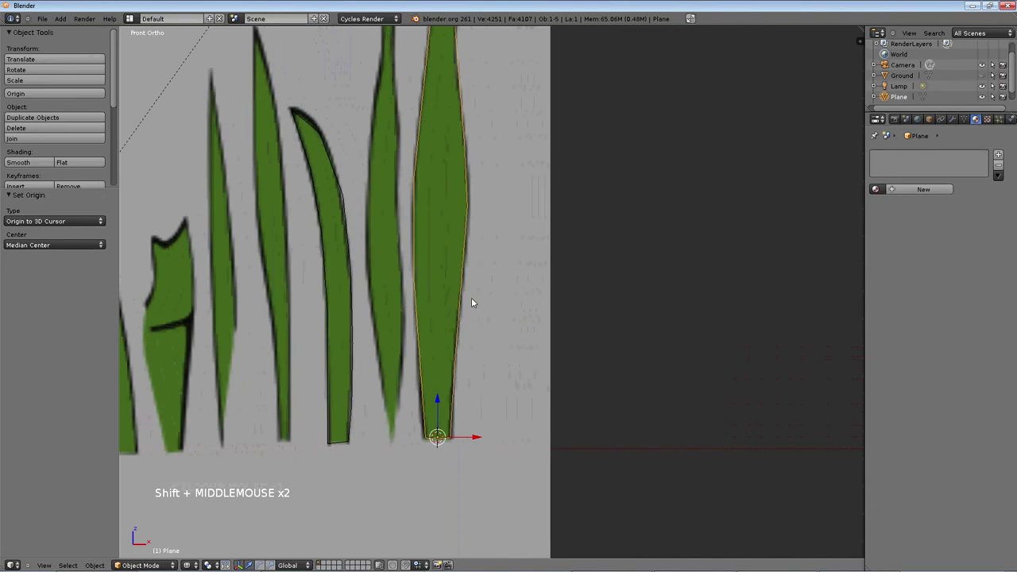
key("t")
middle_click(508, 267)
scroll("down", 3)
middle_click(579, 266)
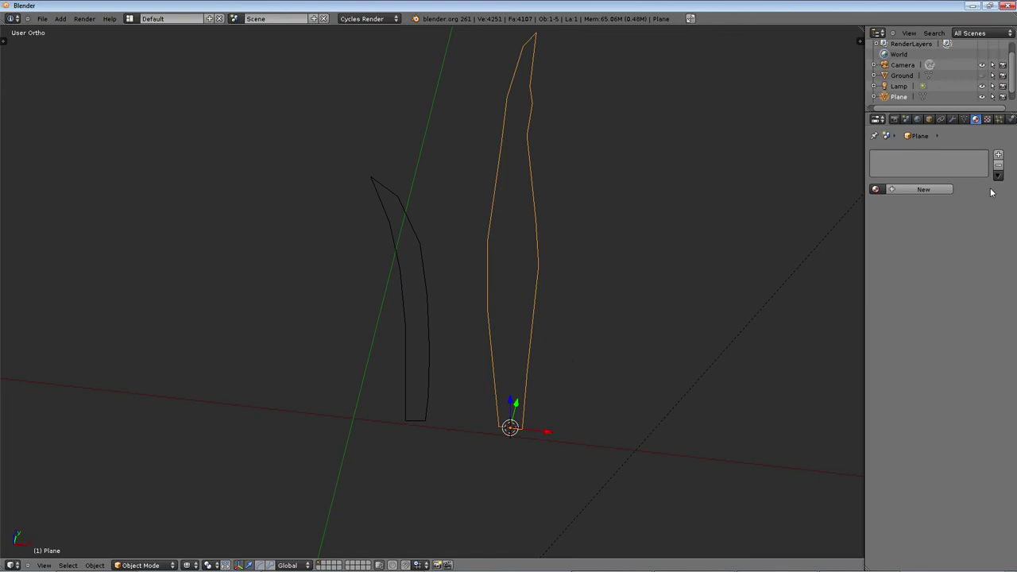
- Add a Subdivision Surface at level 3 to the tall blade and view it in solid shading
key("KP_1")
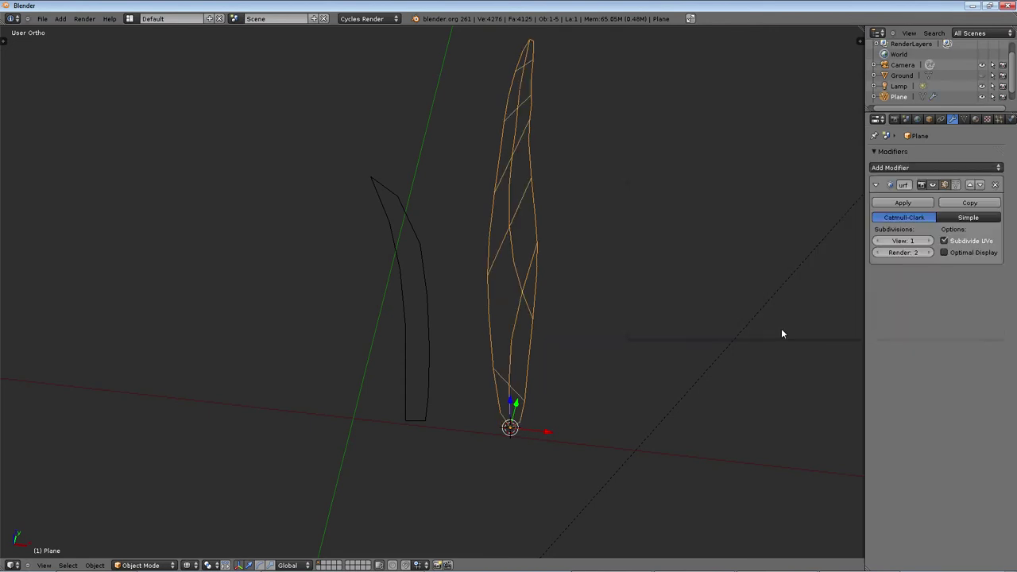
left_click(953, 255)
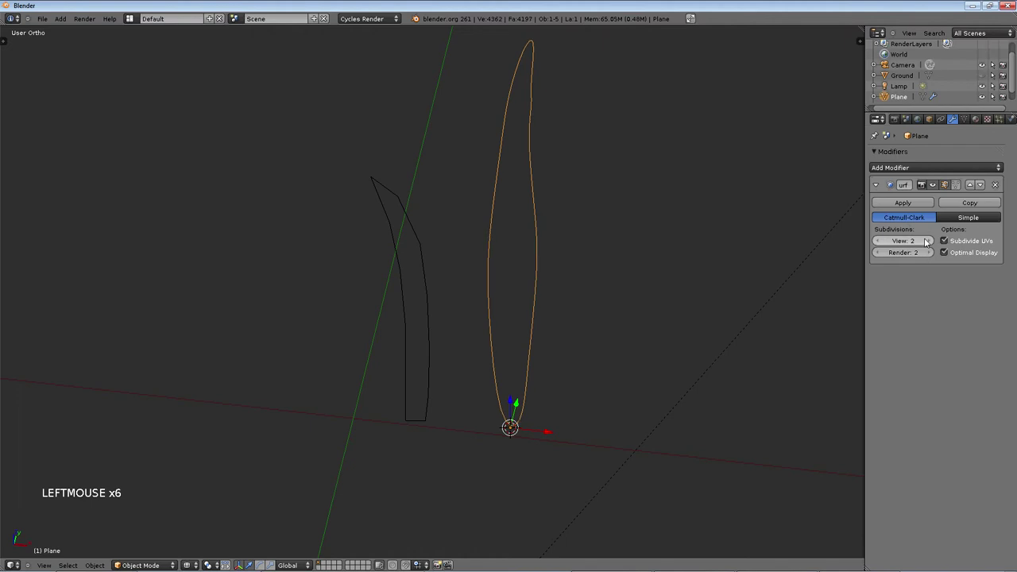
key("Tab")
middle_click(561, 203)
key("z")
middle_click(543, 130)
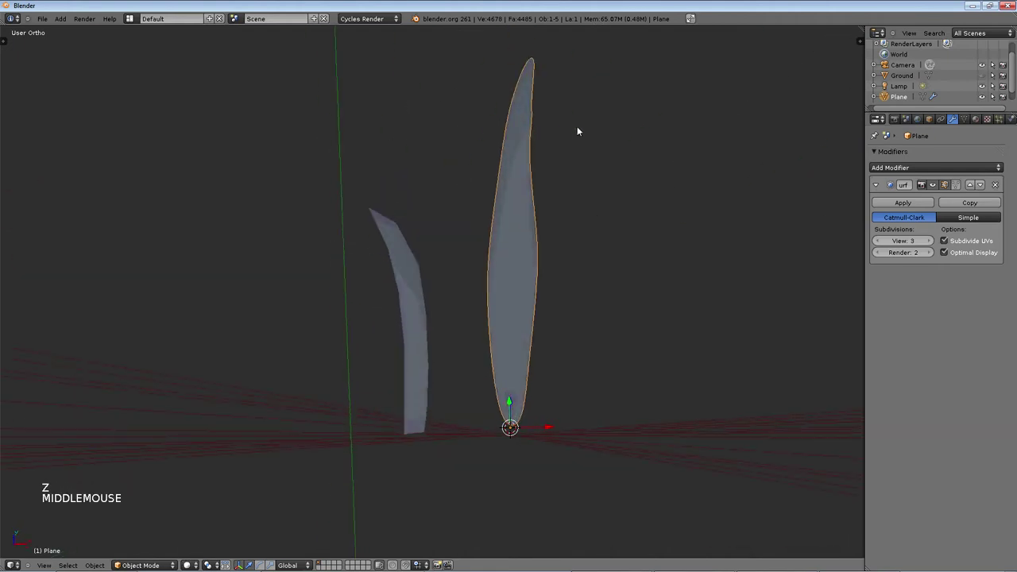
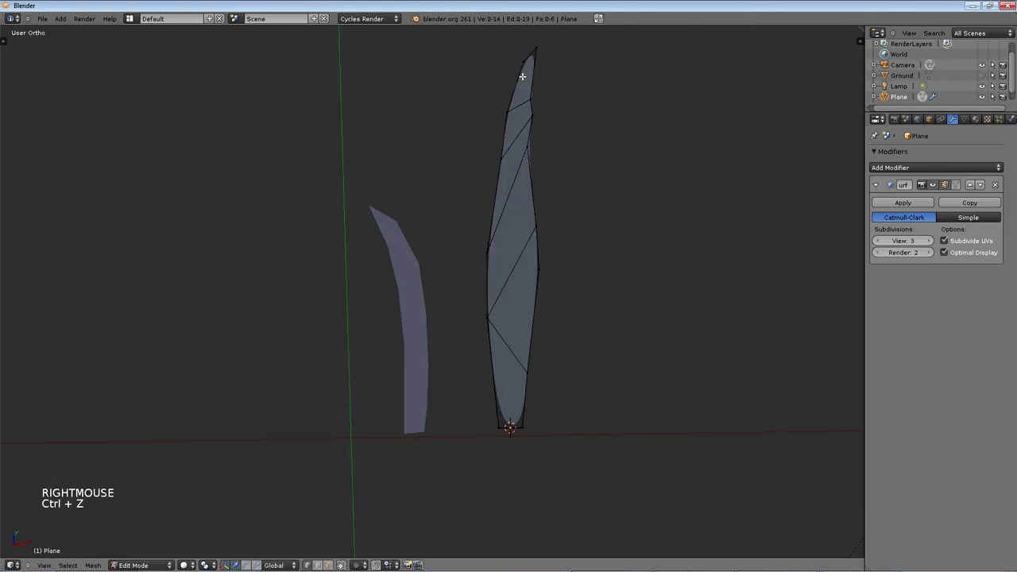
- Cut edge loops near the tall blade's tip to keep it sharp, checking the smoothed shape
key("ctrl+r")
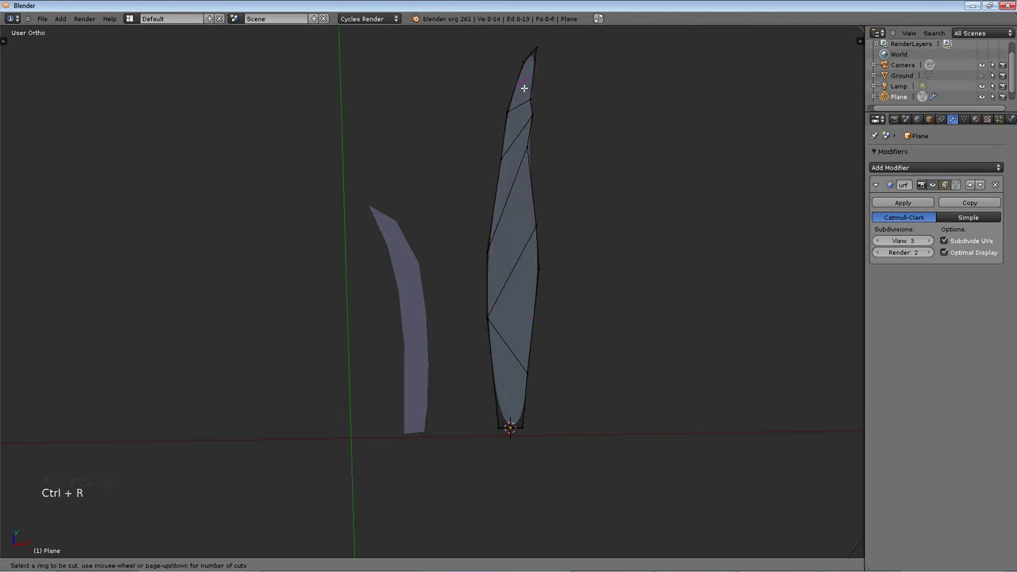
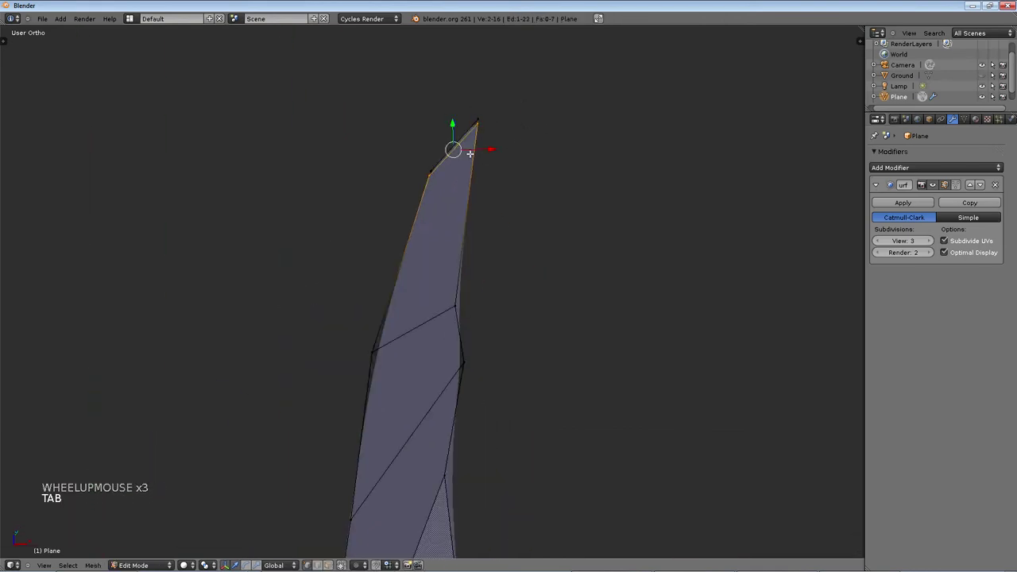
key("ctrl+z")
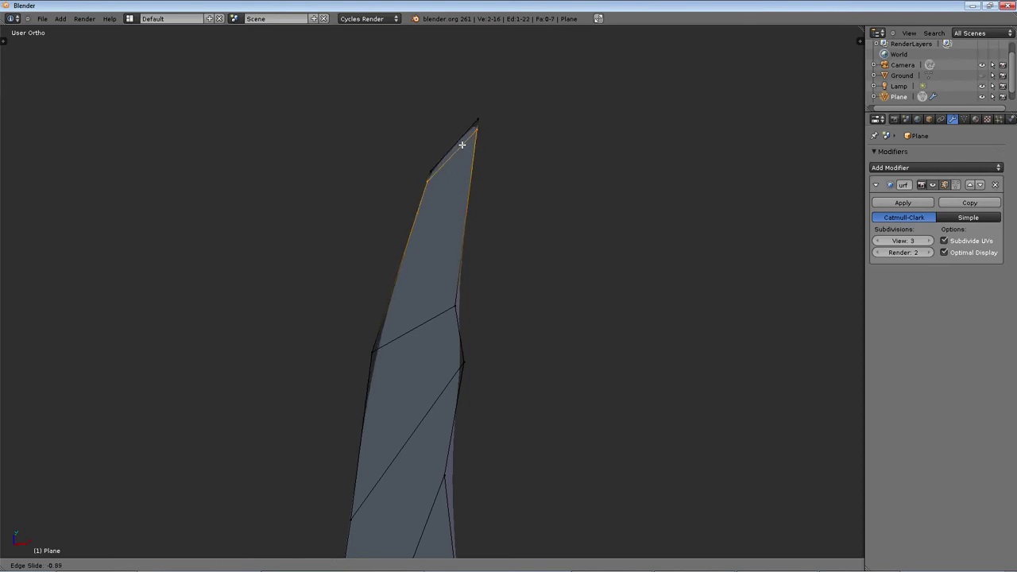
key("ctrl+r")
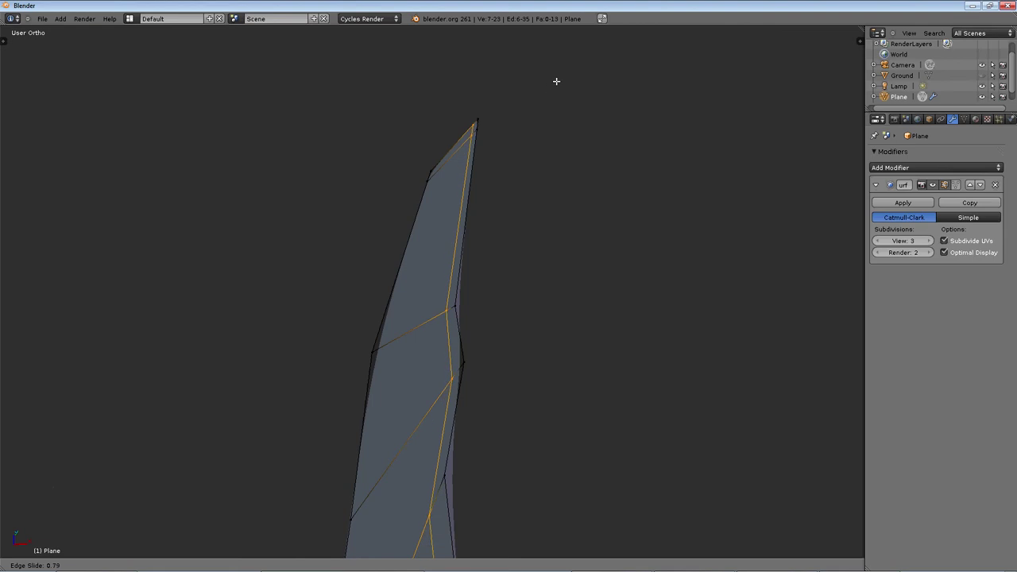
key("Tab")
scroll("down", 3)
middle_click(567, 290)
scroll("down", 3)
middle_click(562, 381)
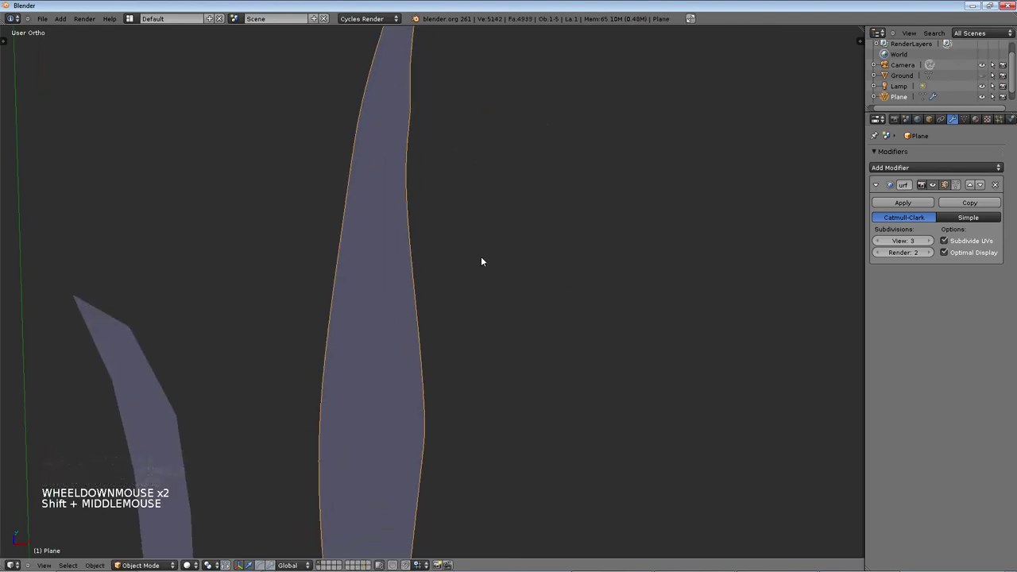
key("Tab")
key("ctrl+r")
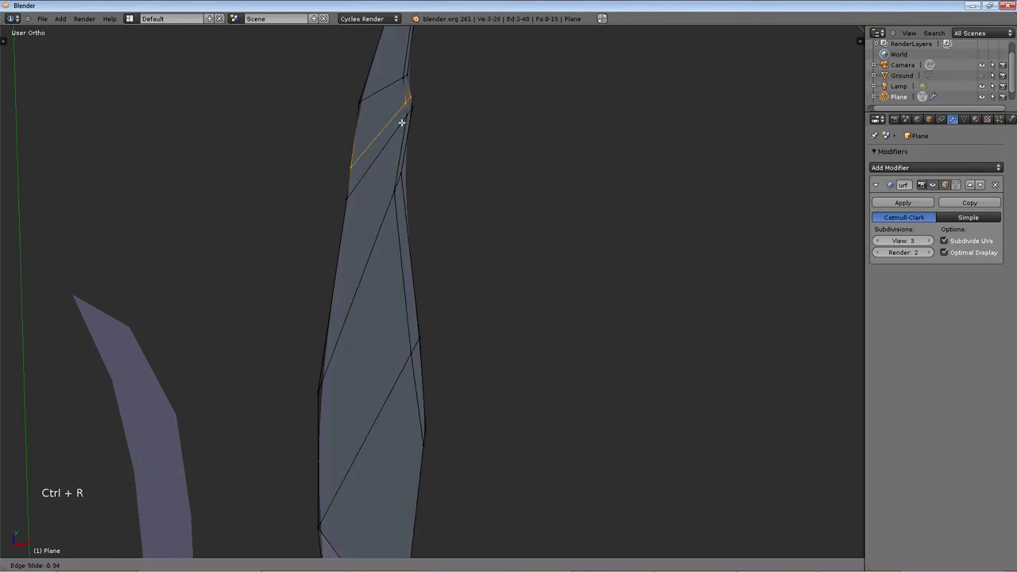
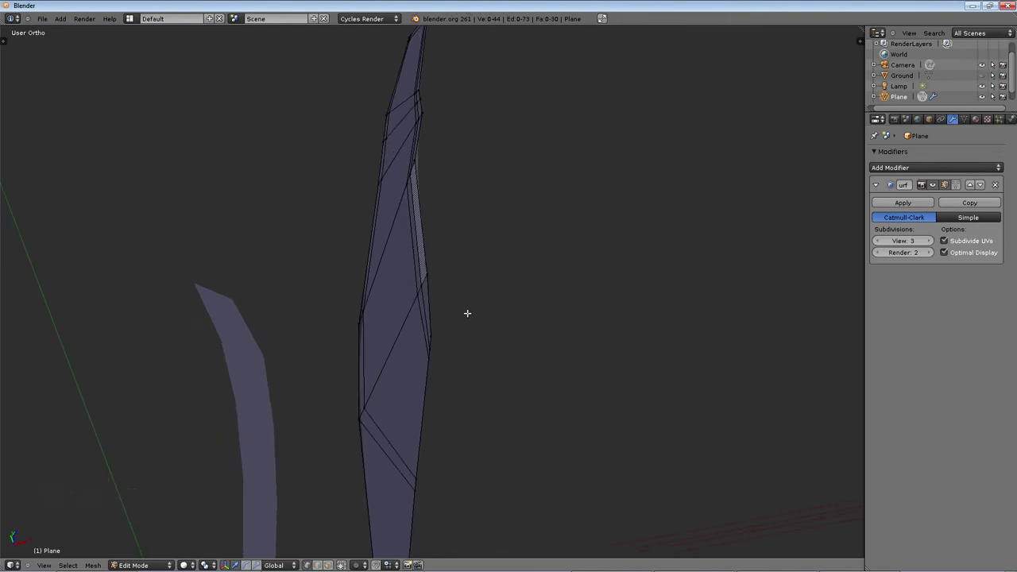
- Give the curved blade its own Subdivision Surface and slide a new lengthwise edge loop into place
middle_click(500, 255)
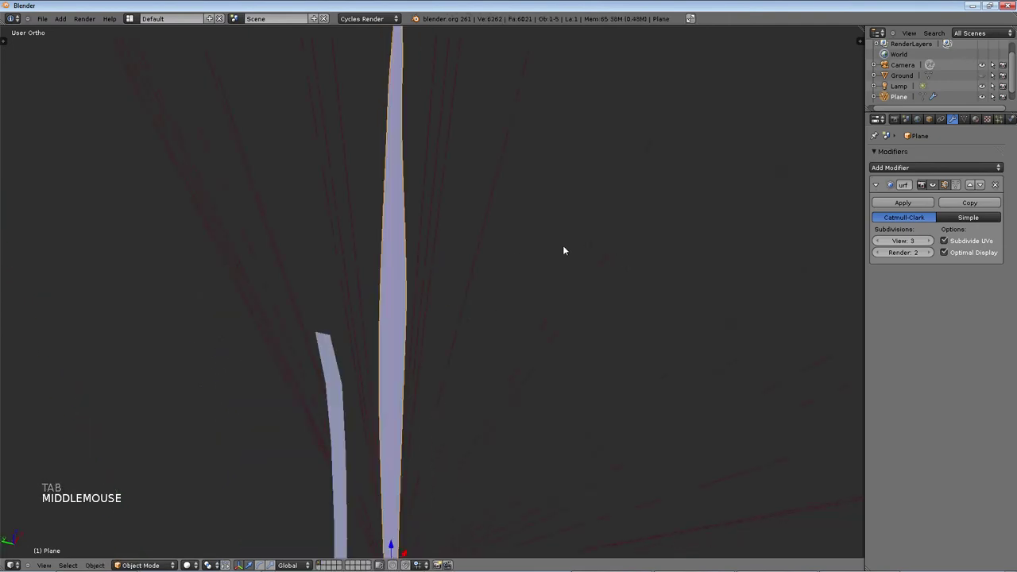
right_click(256, 353)
key("Tab")
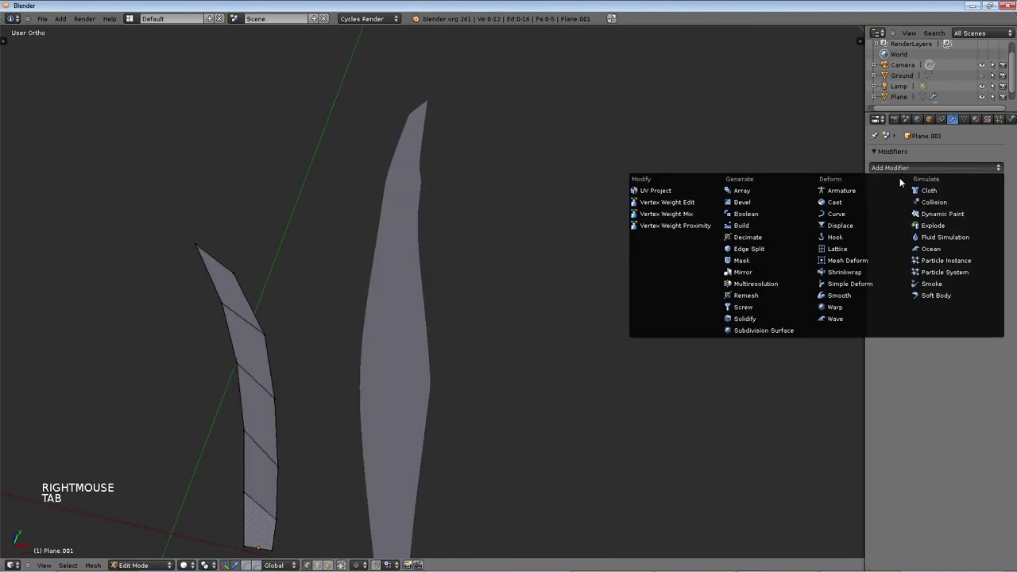
key("Tab")
left_click(756, 340)
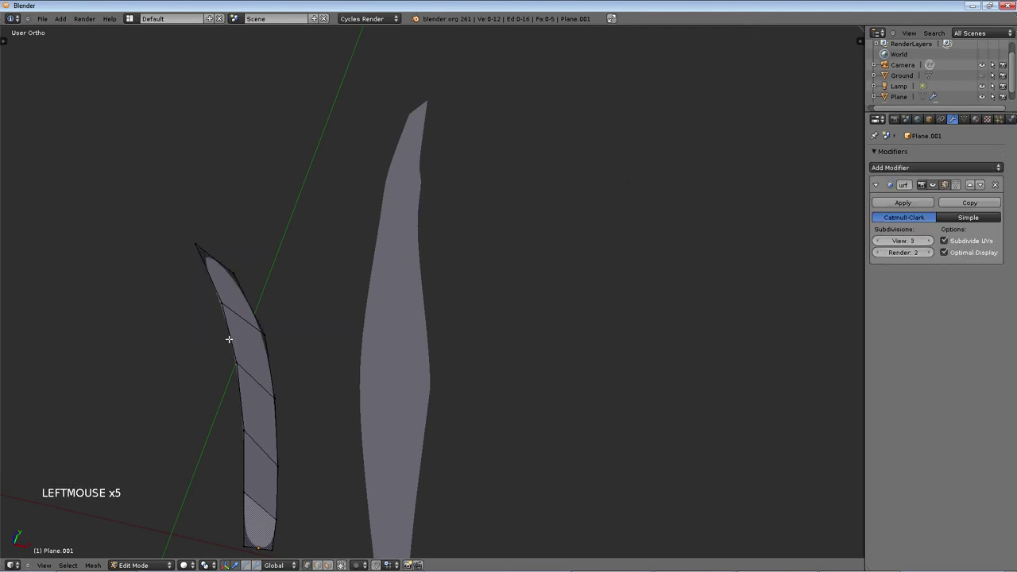
key("ctrl+r")
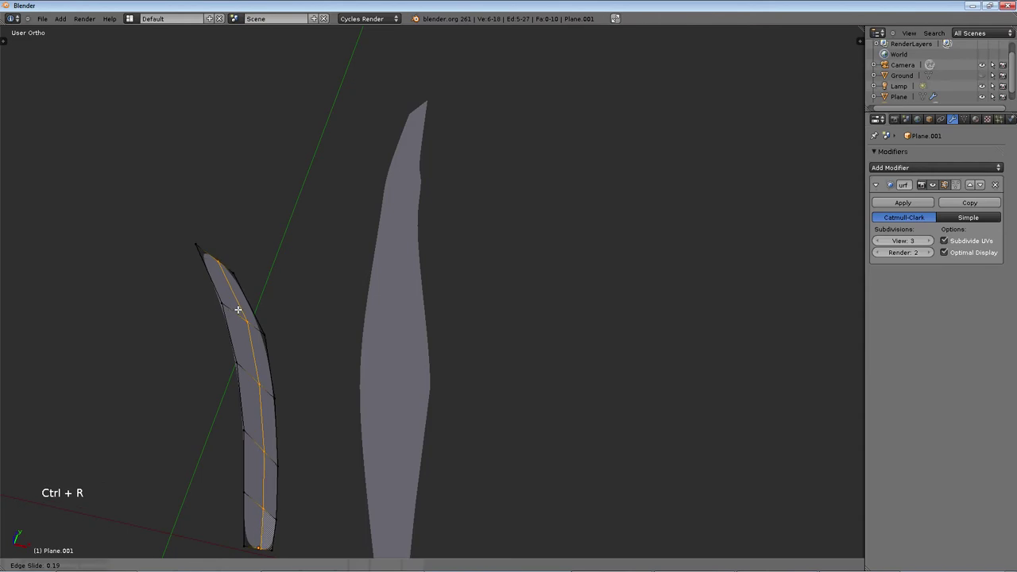
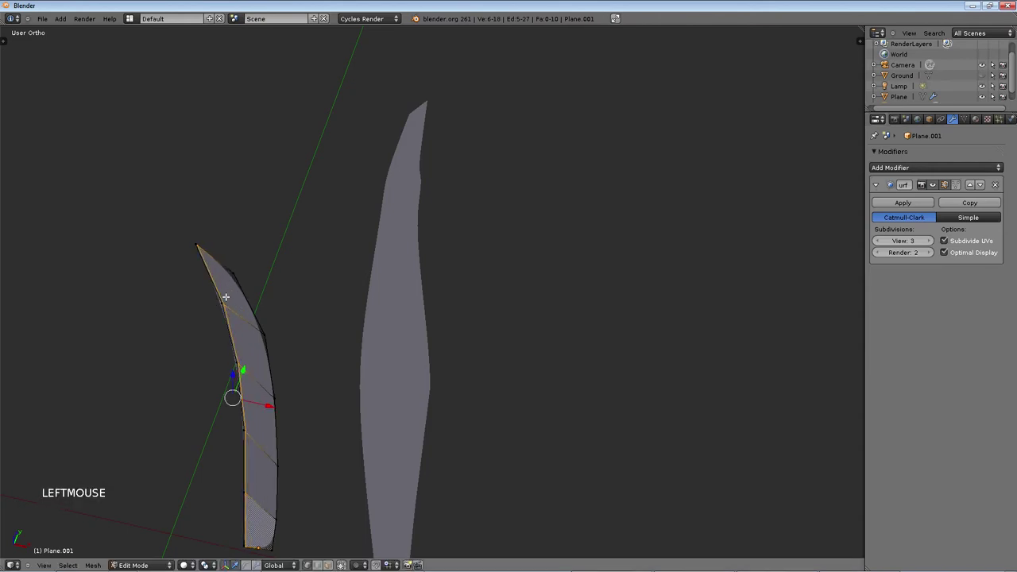
key("ctrl+r")
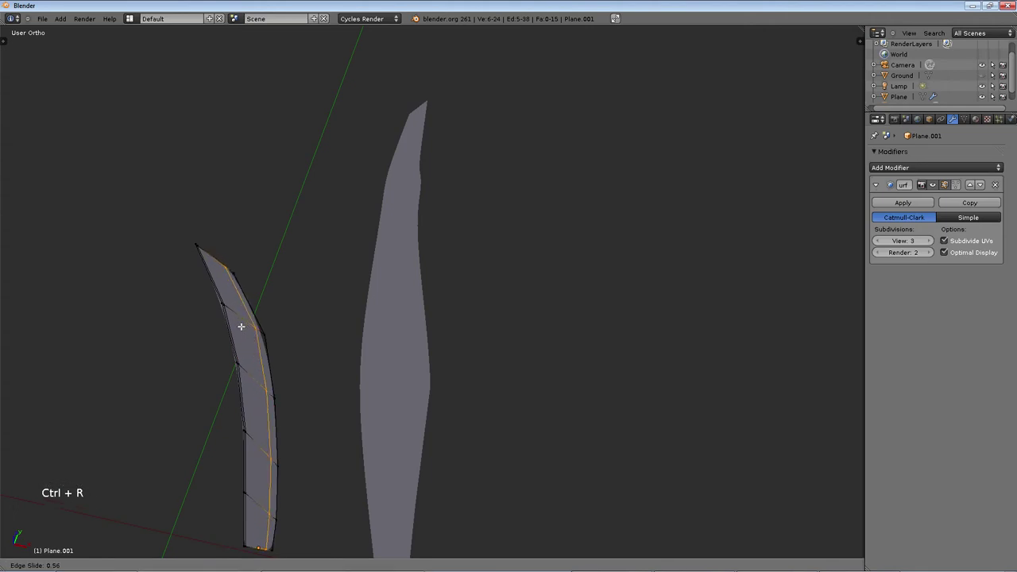
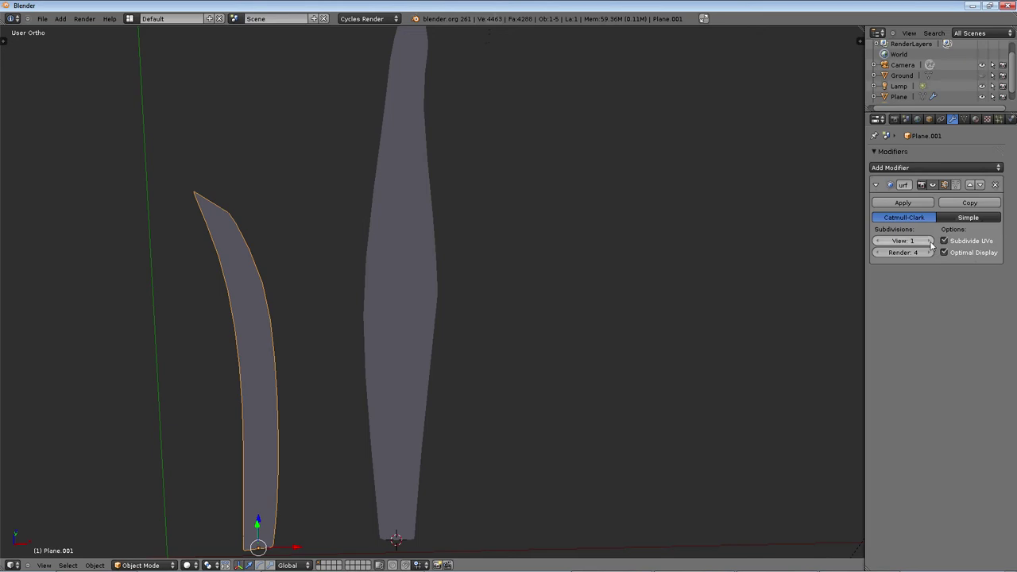
- Raise the curved blade's viewport subdivision level to 3
left_click(932, 244)
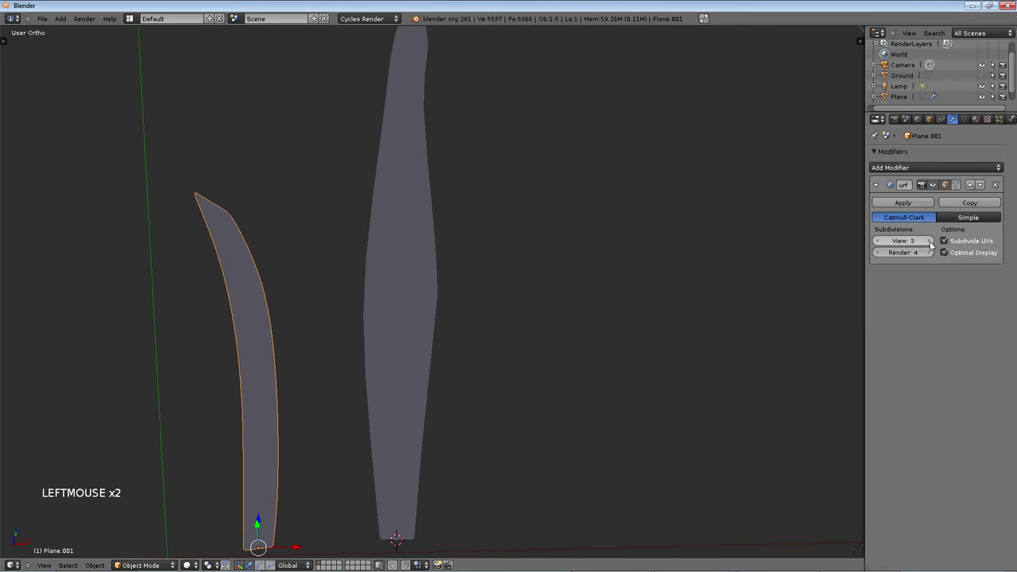
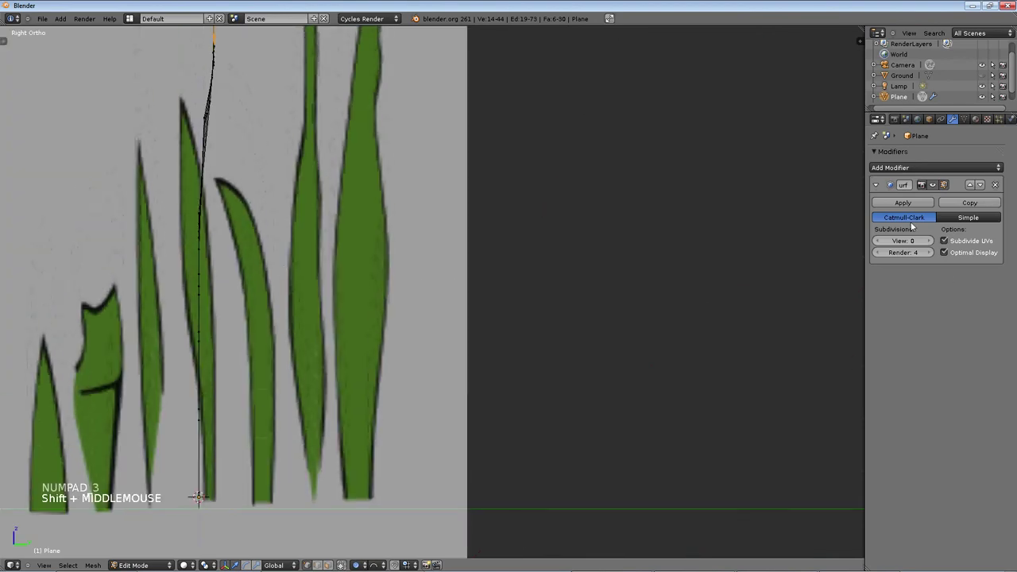
- Show the viewport display options and start selecting a region around the blade tip
key("t")
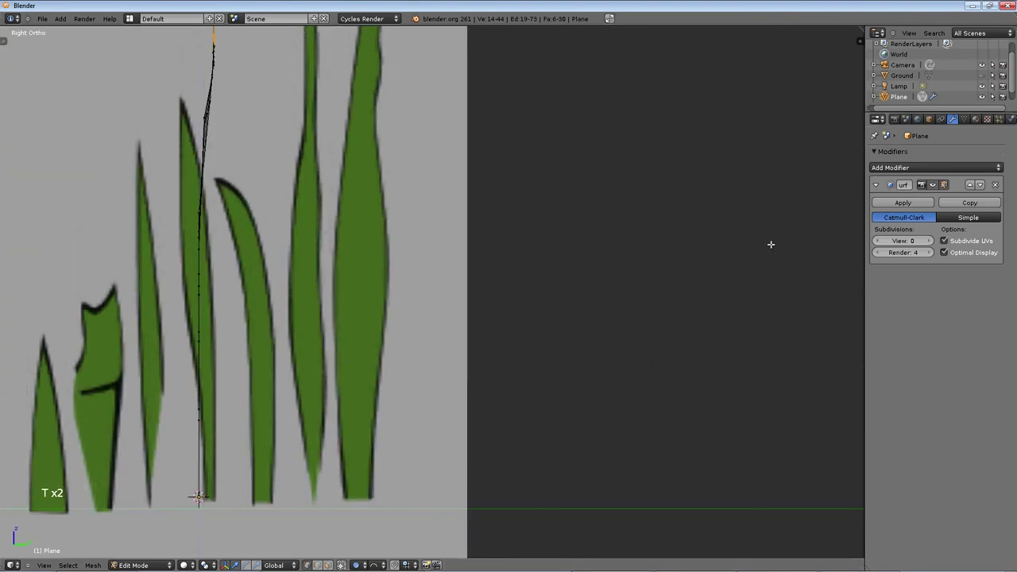
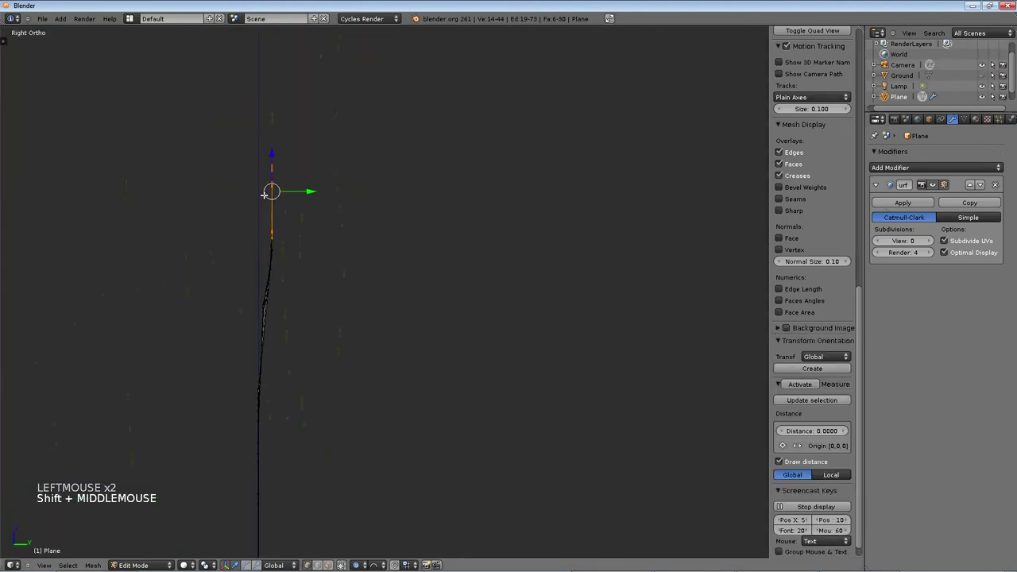
key("a")
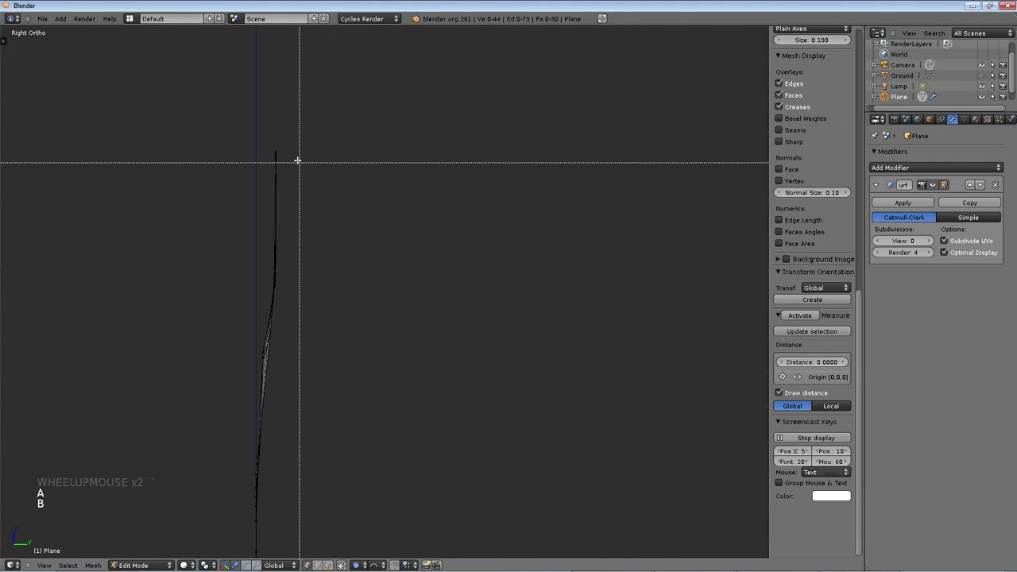
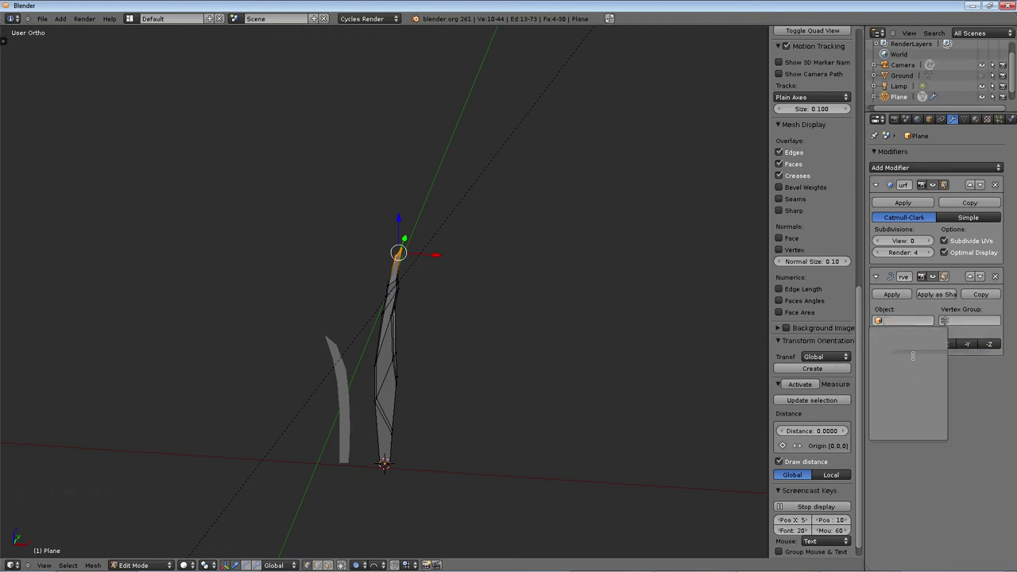
- Bring up the command search and orbit the view around the grass blades
key("space")
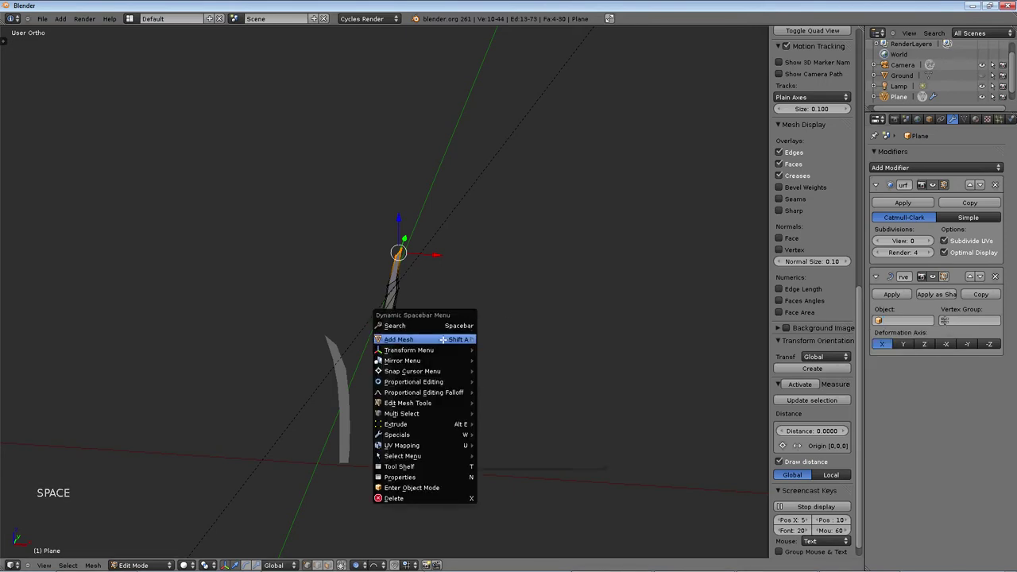
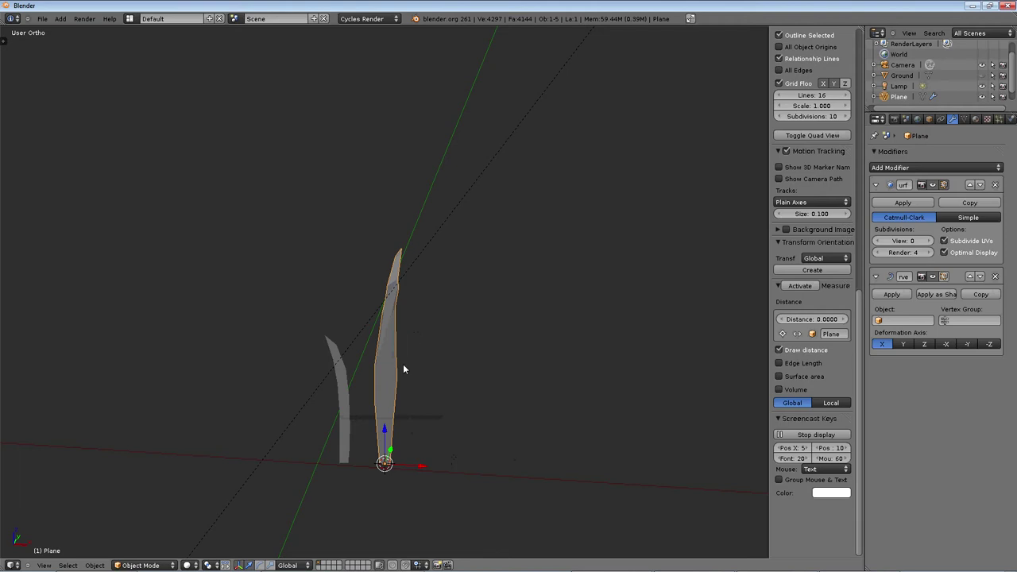
scroll("down", 3)
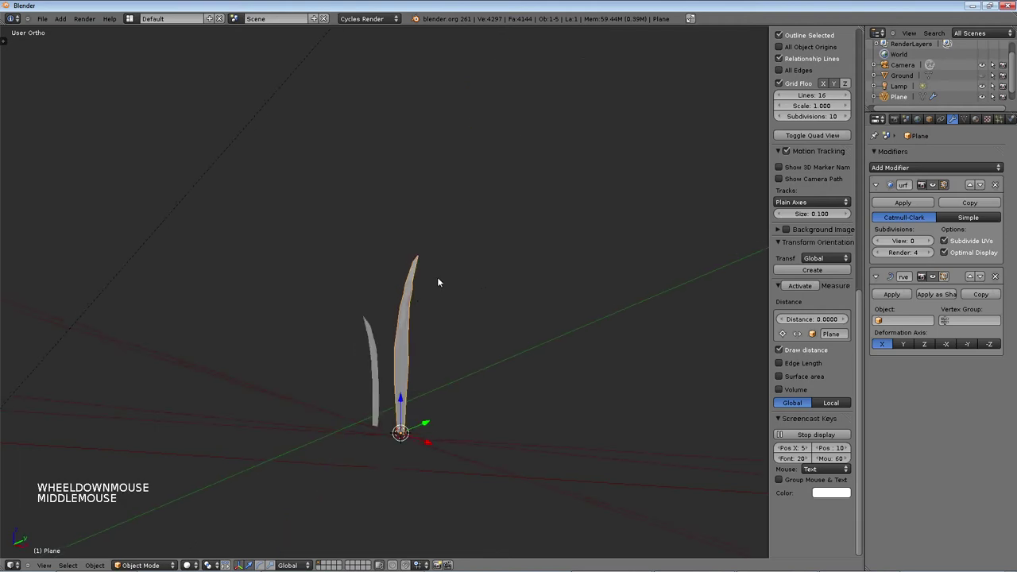
middle_click(452, 285)
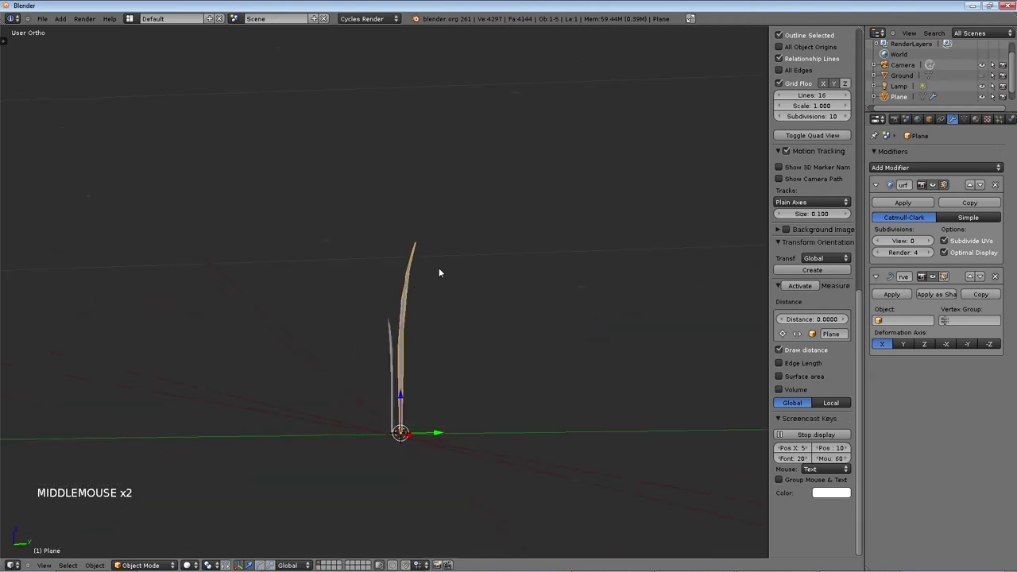
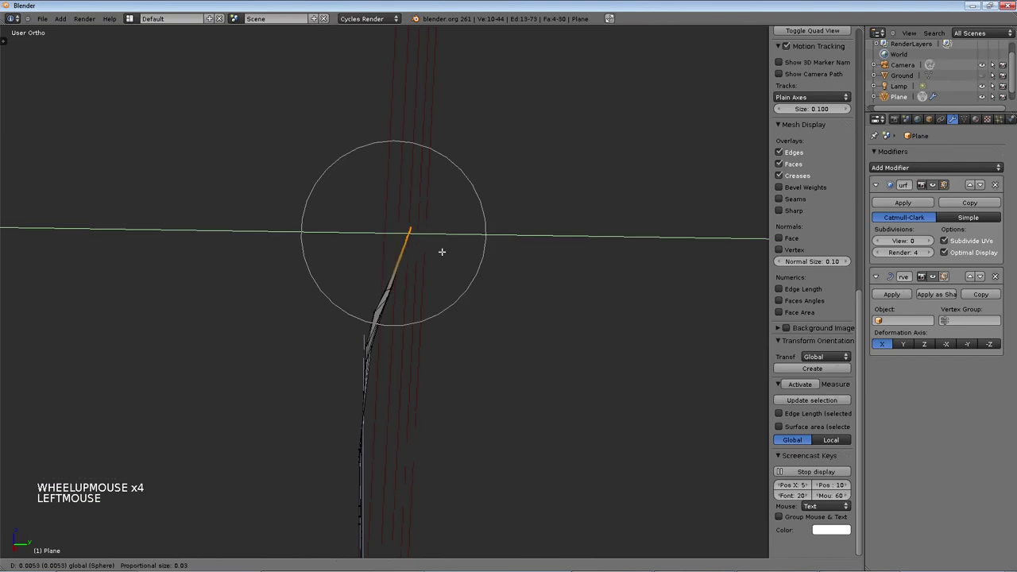
- From the side view, move the tall blade's tip vertex, then undo the move twice
scroll("up", 3)
key("KP_3")
key("r")
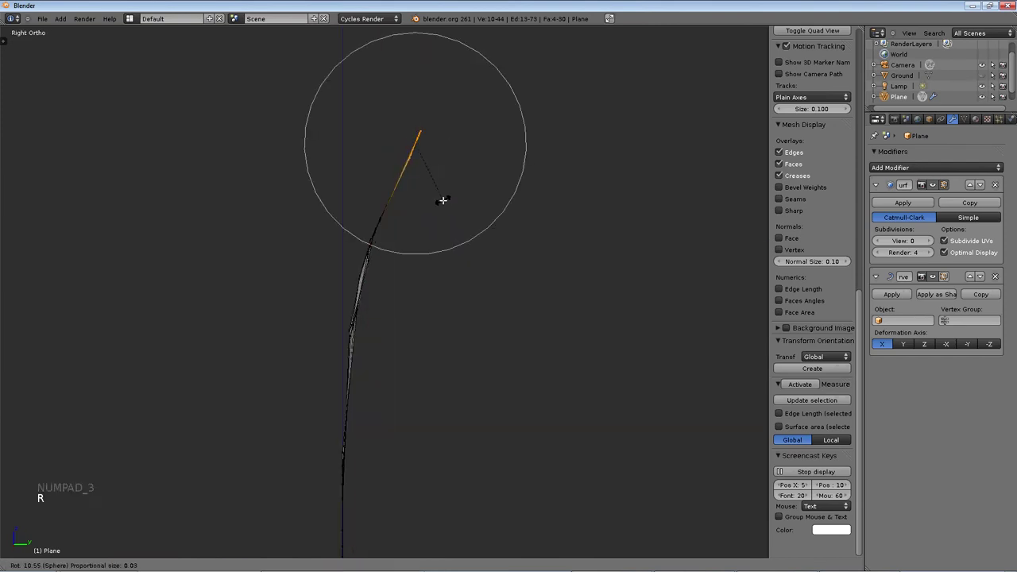
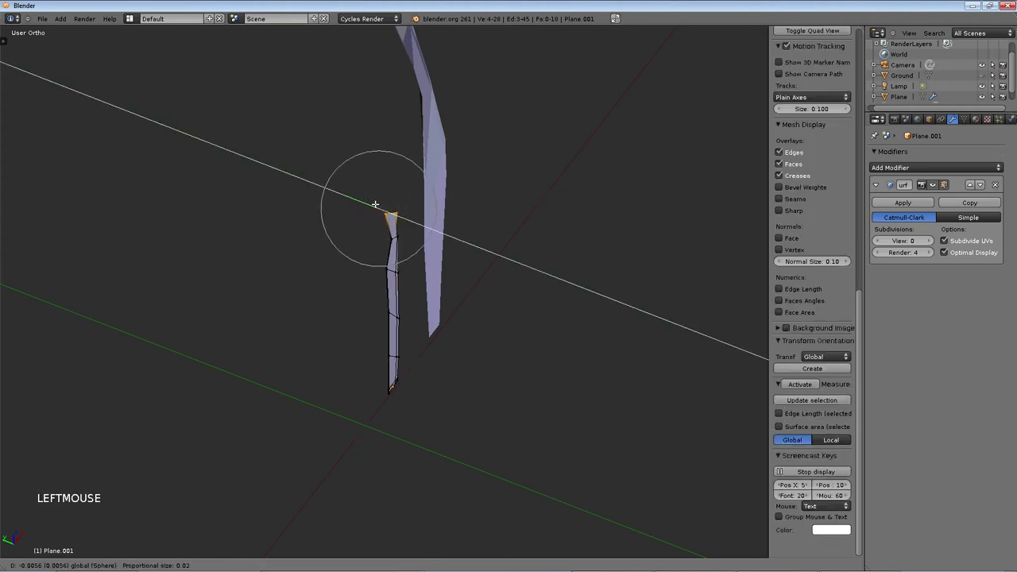
key("ctrl+a")
key("ctrl+z")
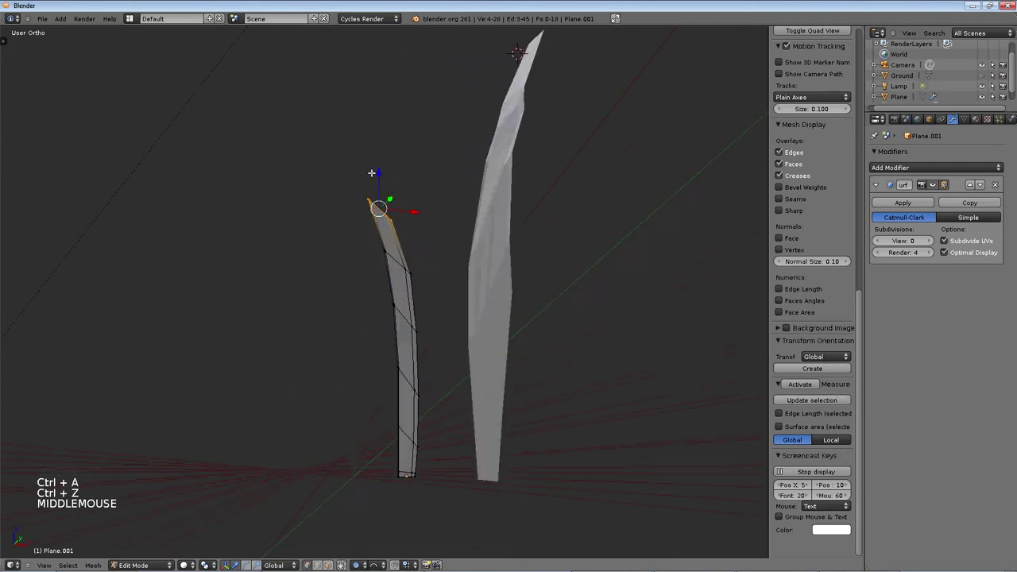
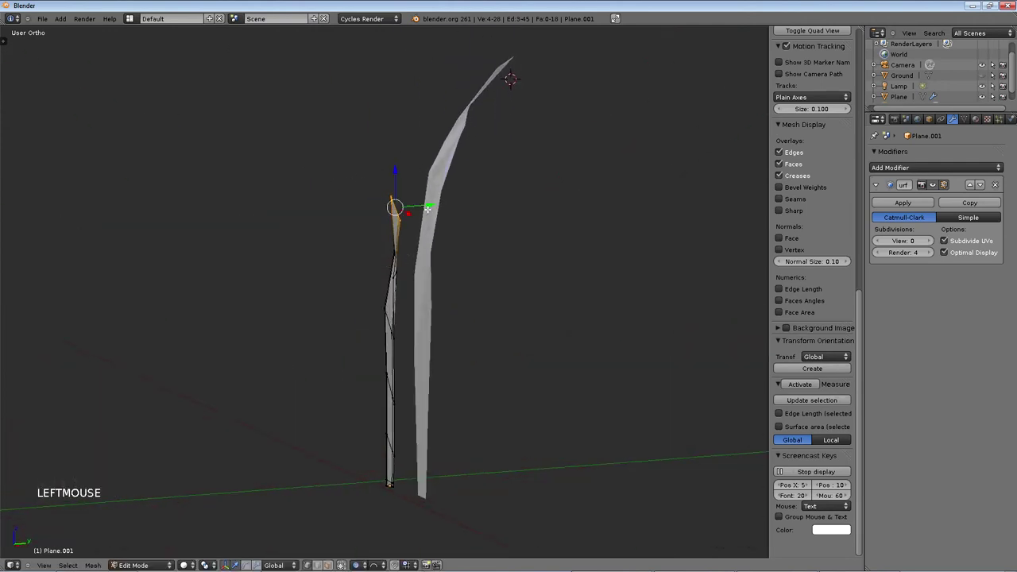
key("ctrl+z")
scroll("up", 3)
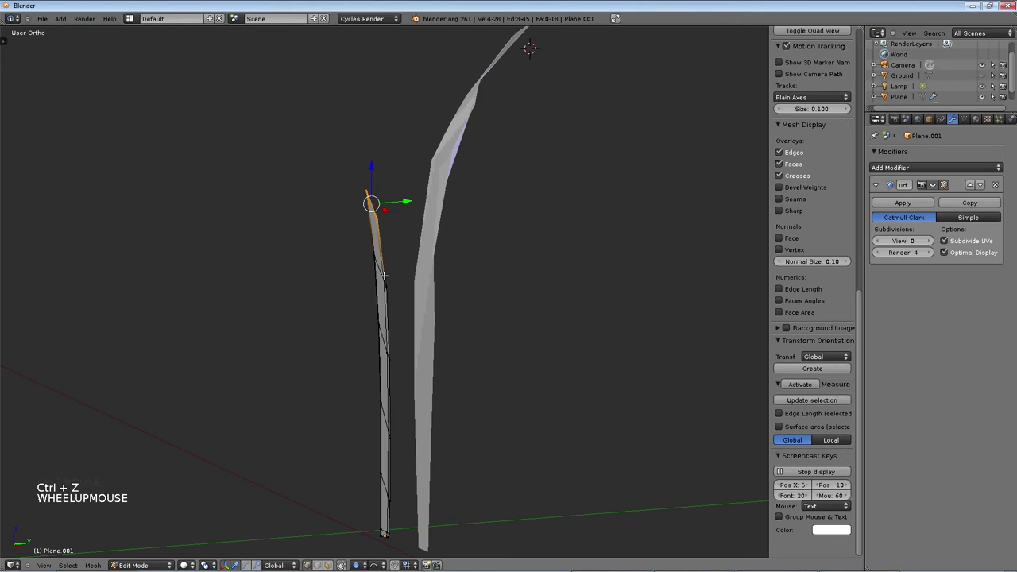
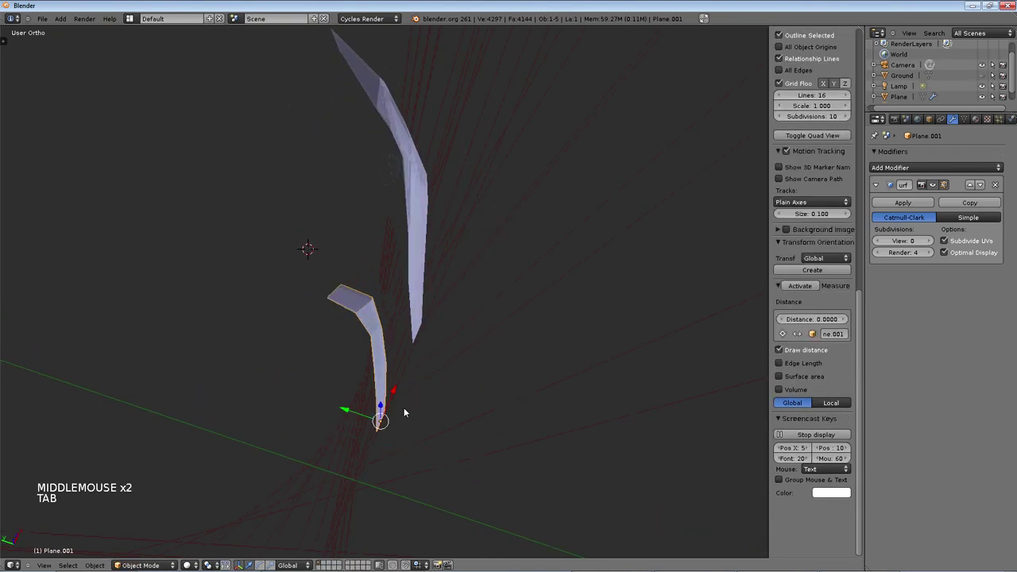
- Move the shorter blade's vertices upward and confirm the tall blade tip's new position in Object Mode
key("a")
key("b")
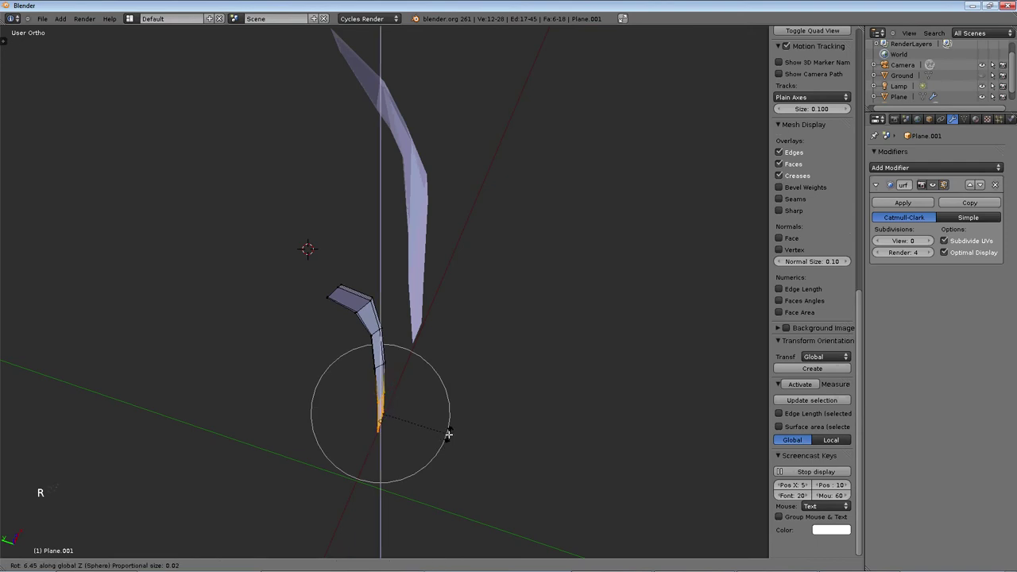
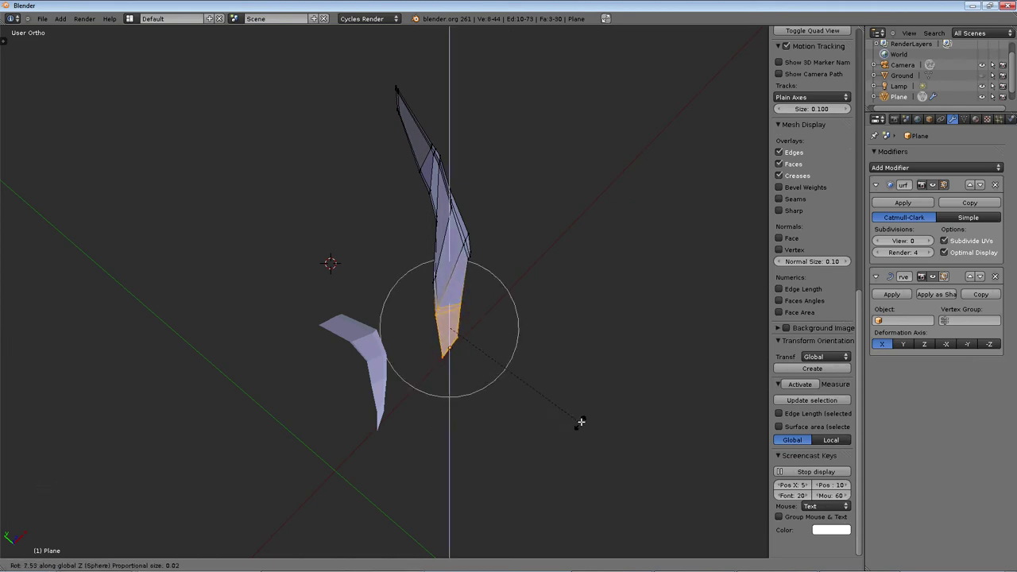
left_click(520, 460)
key("Tab")
- Orbit the view to face the tall blade from a new angle
middle_click(525, 353)
middle_click(597, 353)
scroll("down", 3)
middle_click(537, 348)
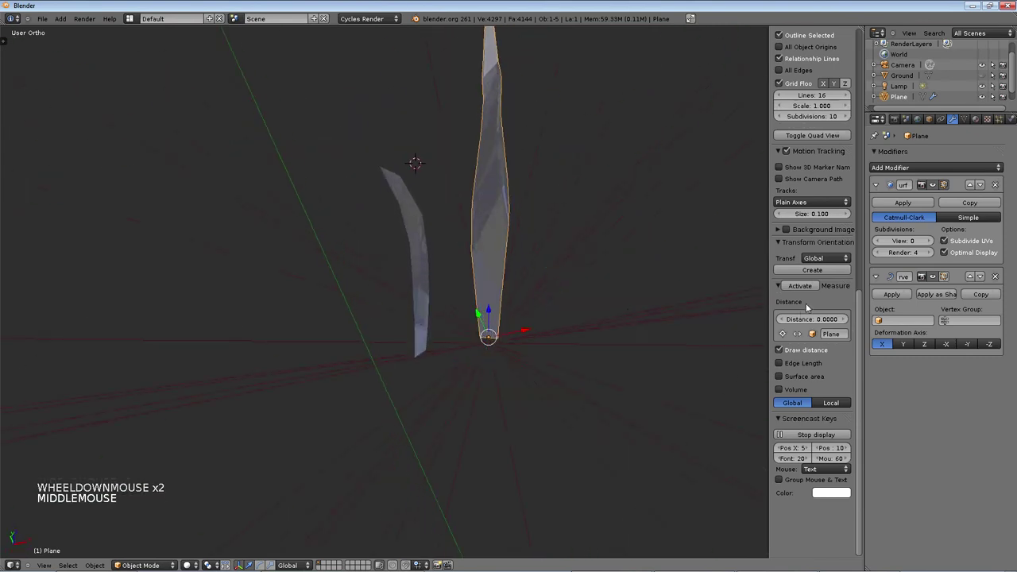
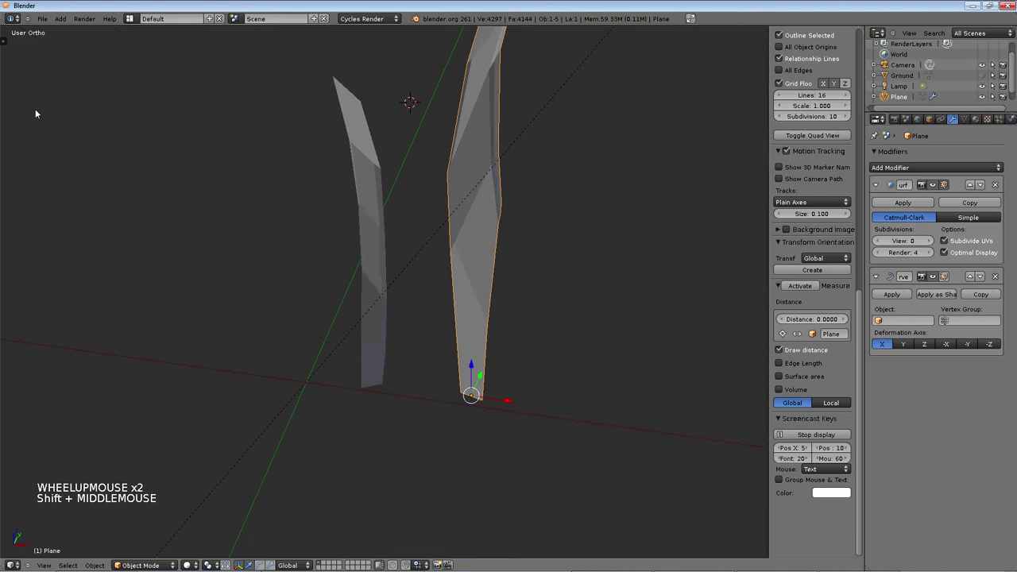
- Select all the tall blade's vertices and recalculate its normals, then leave edit mode
key("t")
left_click(40, 160)
key("Tab")
key("a")
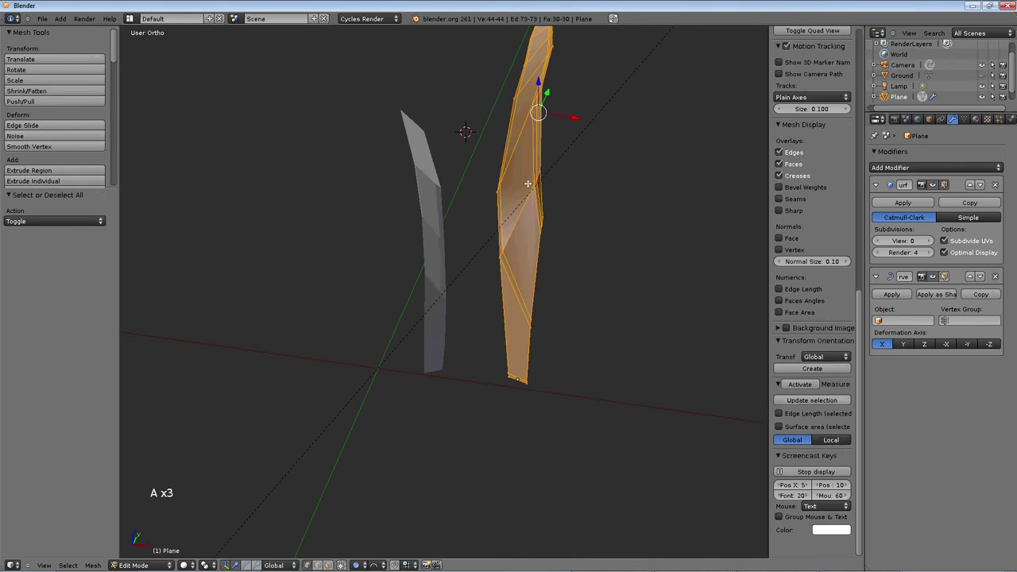
key("a")
key("ctrl+n")
key("Tab")
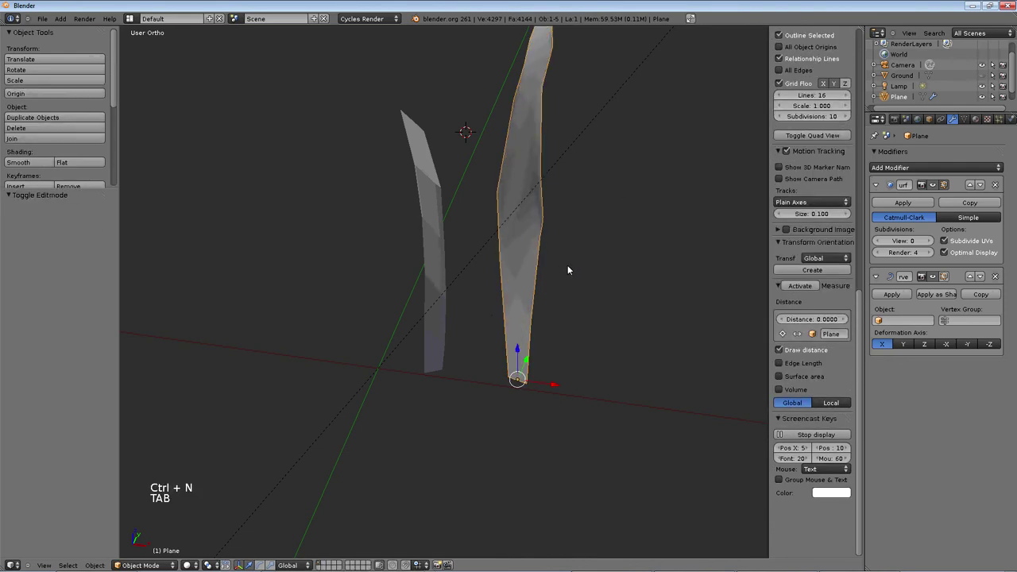
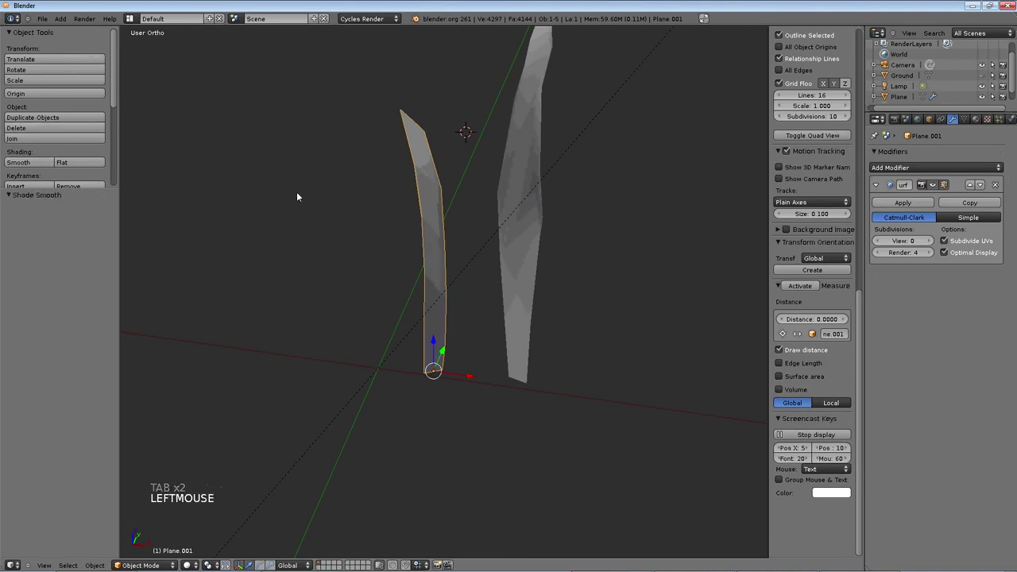
- Select the shorter grass blade and enter its edit mode
right_click(423, 208)
key("Tab")
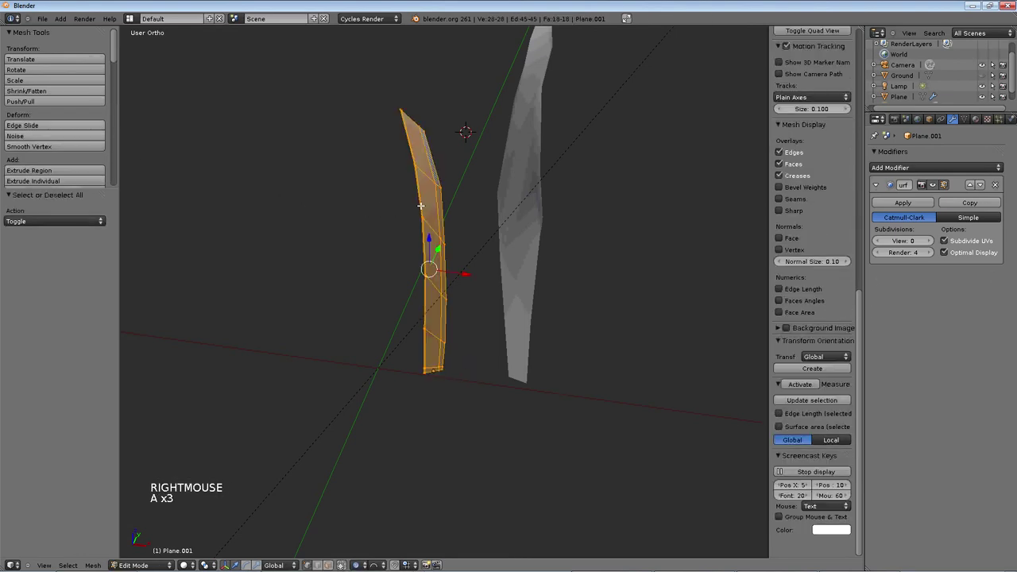
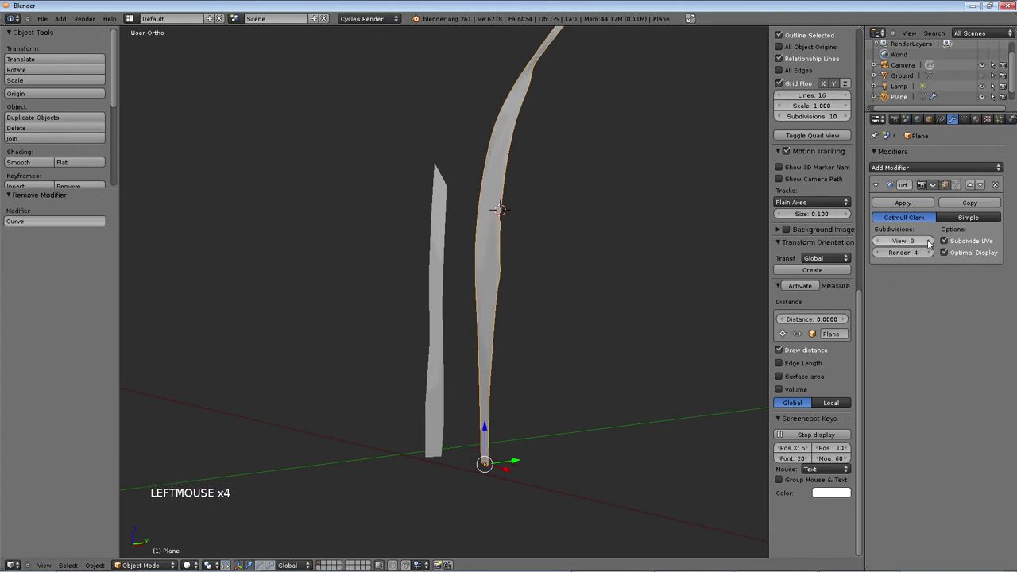
- Add a Bevel modifier to the tall grass blade from the Add Modifier list
middle_click(647, 170)
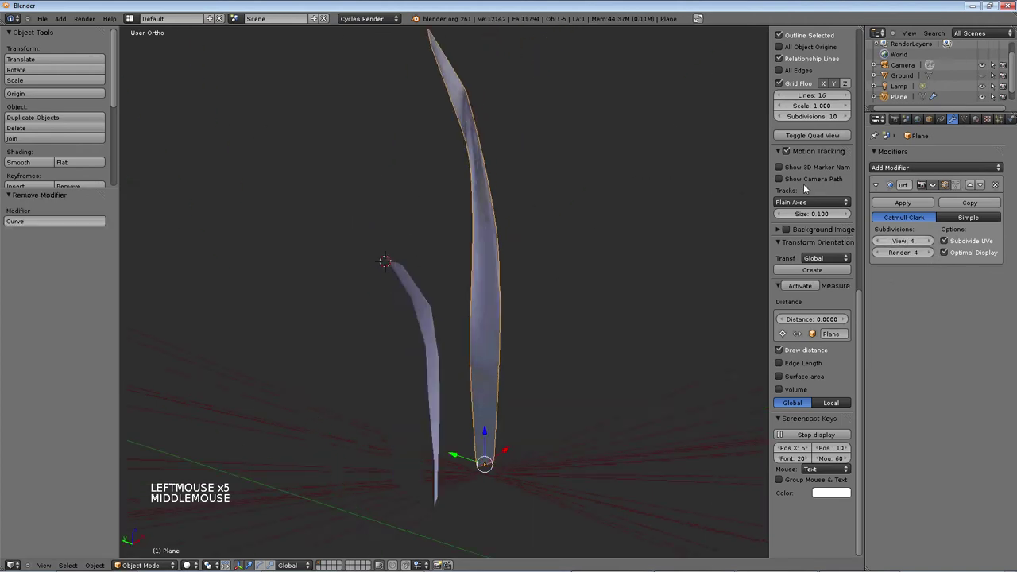
middle_click(714, 163)
left_click(880, 243)
middle_click(402, 210)
left_click(922, 170)
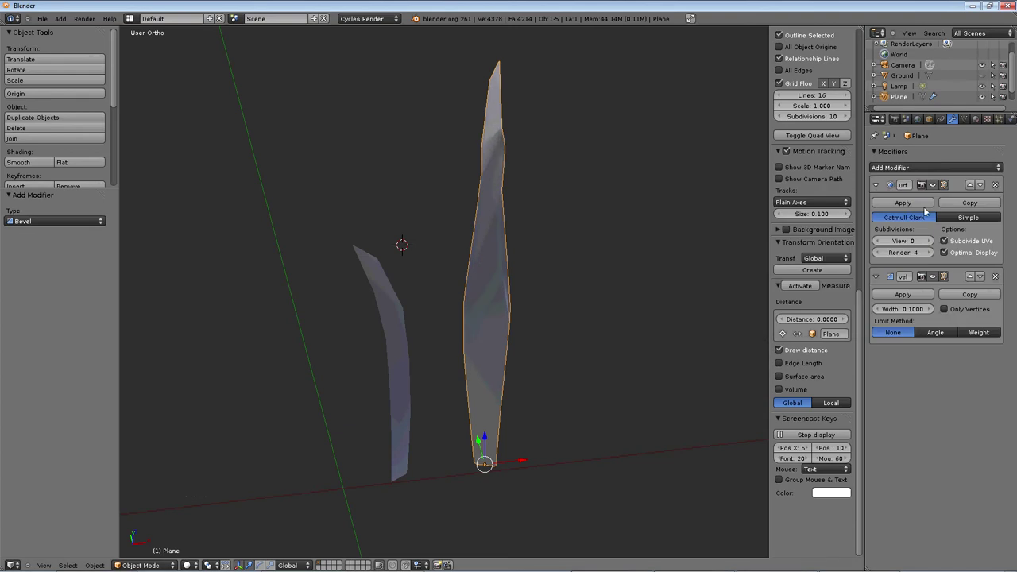
middle_click(578, 192)
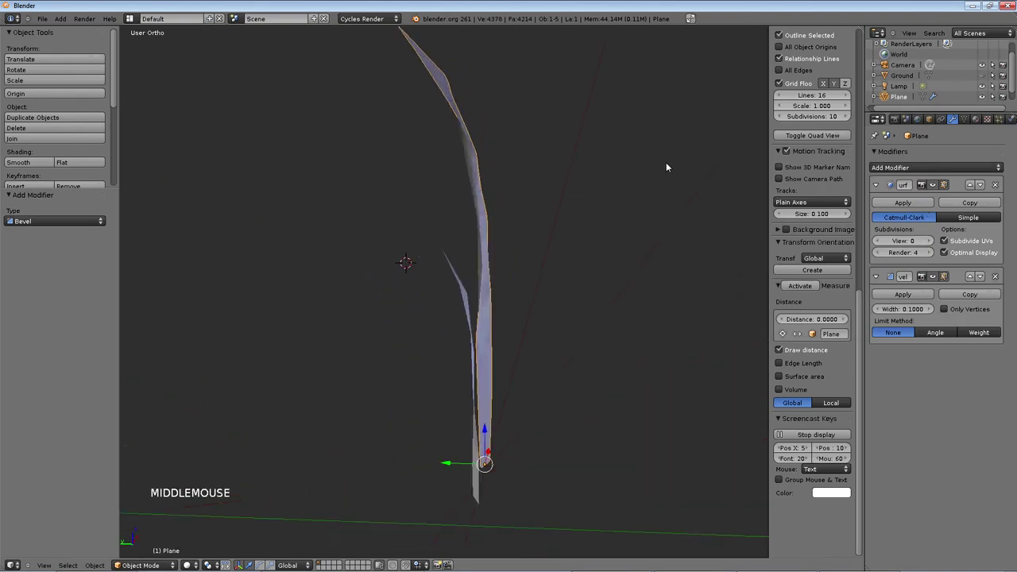
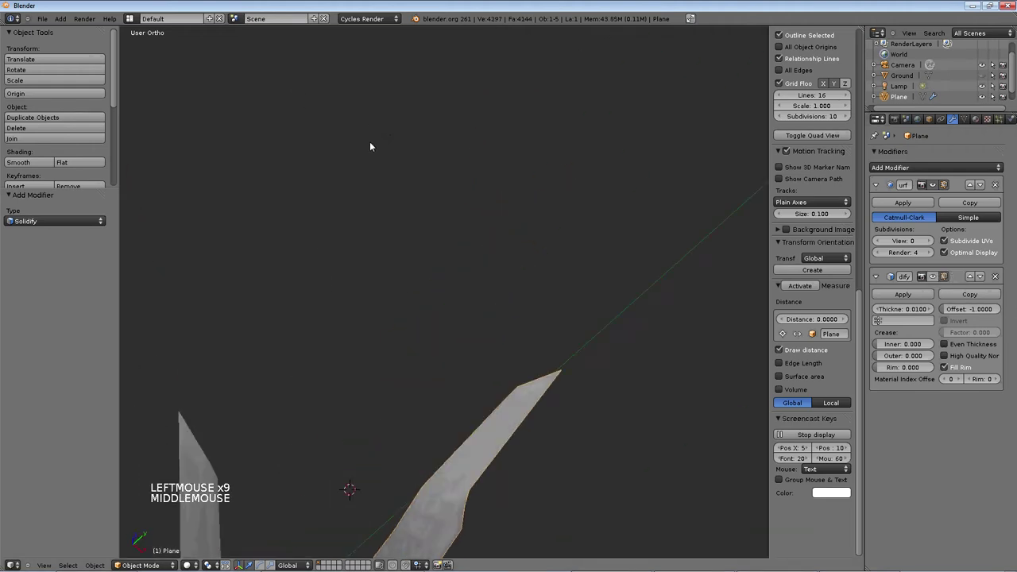
- Set the Solidify modifier to Thickness 0.04568, Inner 0.319, Outer 0.292 with High Quality Normals and inward offset
scroll("up", 3)
middle_click(417, 298)
middle_click(593, 282)
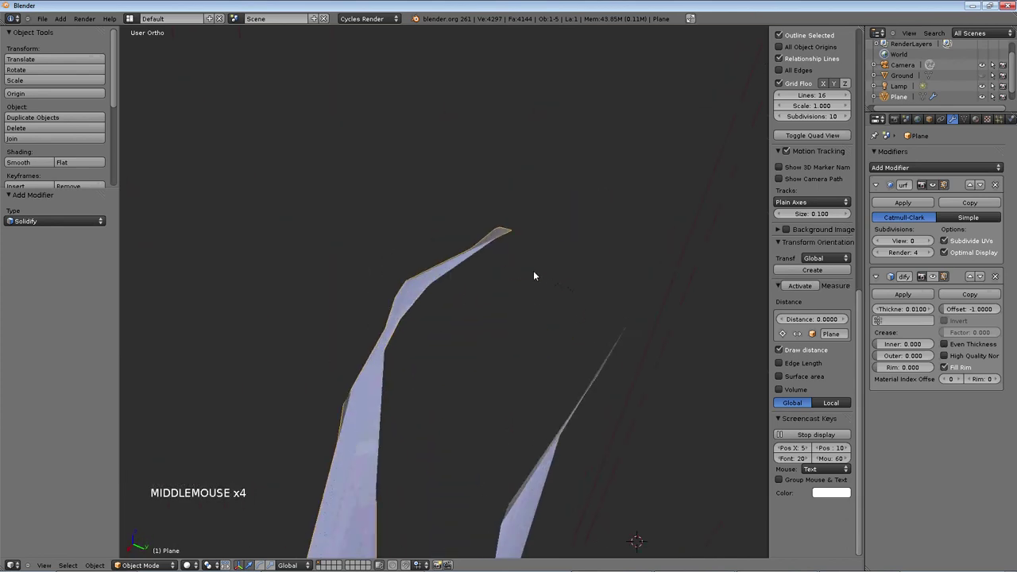
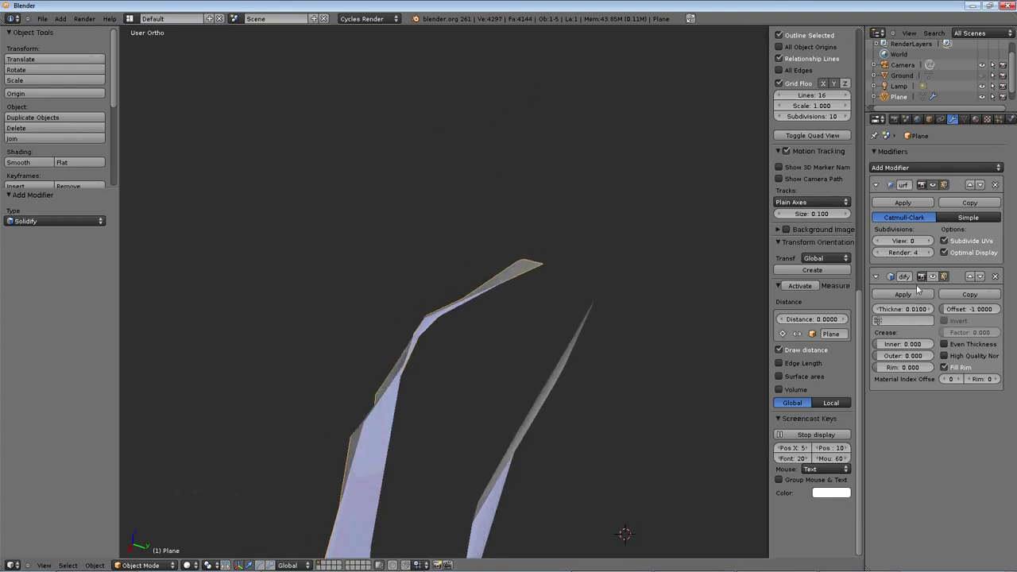
left_click(935, 277)
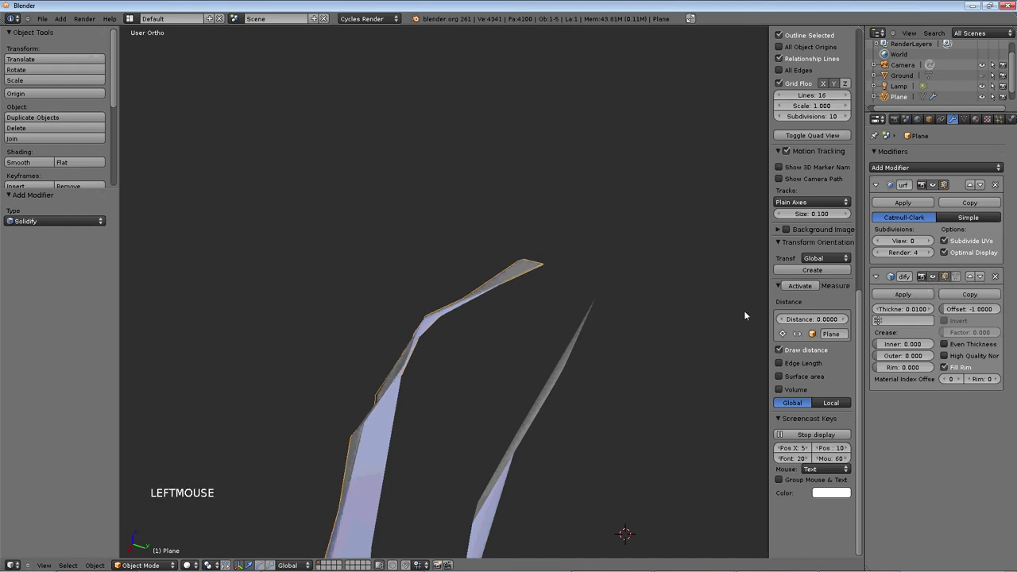
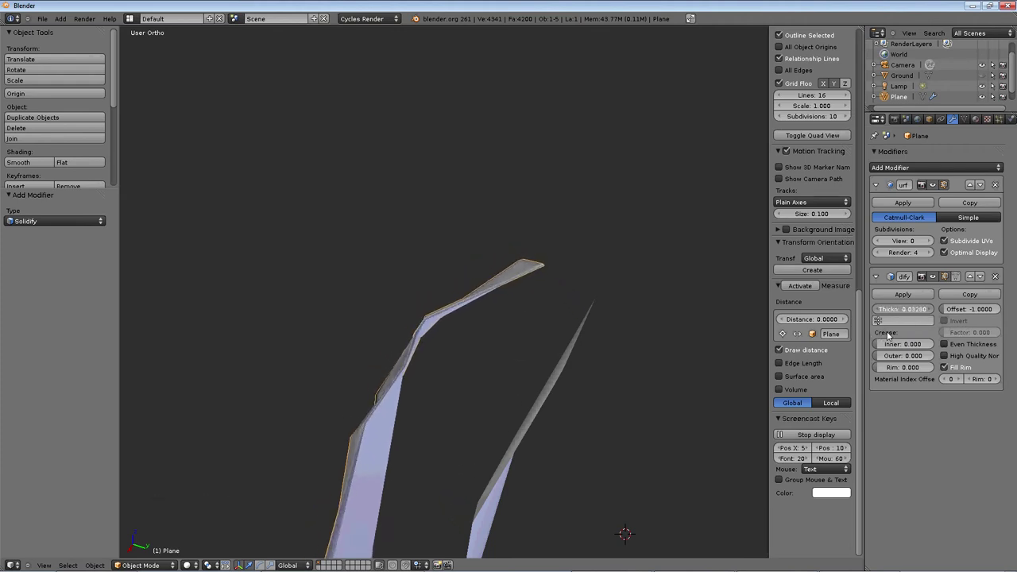
left_click(895, 345)
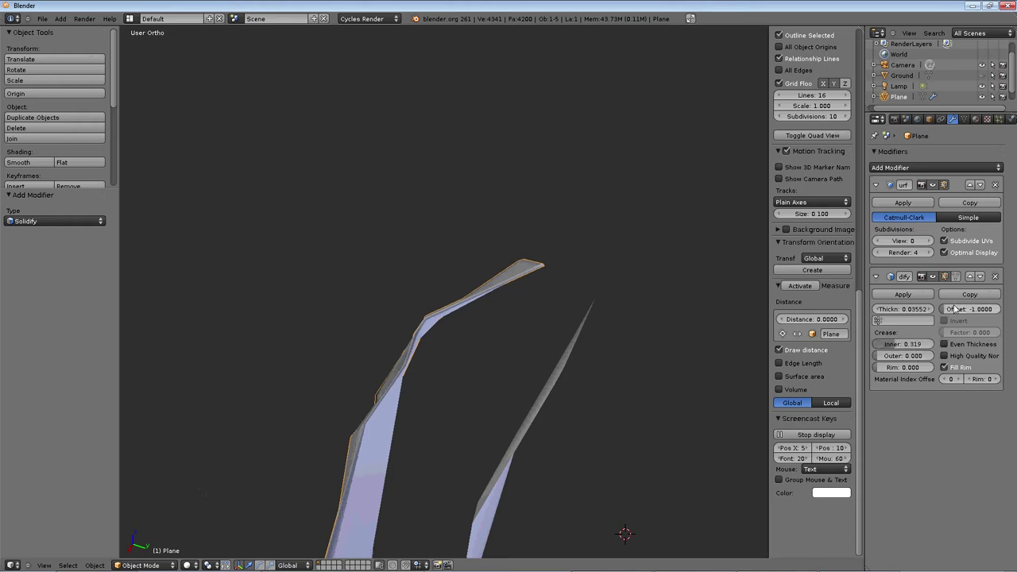
left_click(894, 360)
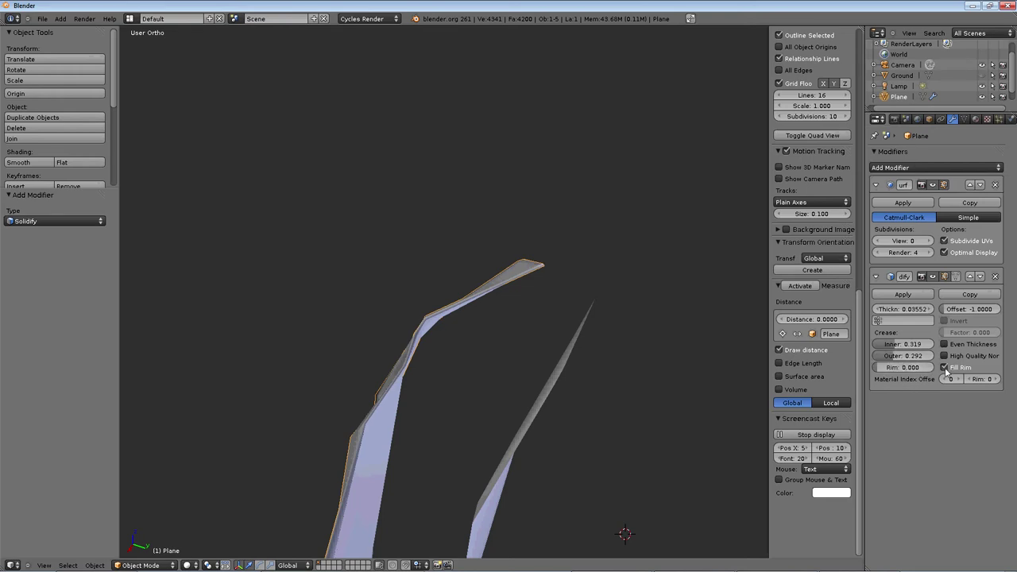
left_click(948, 352)
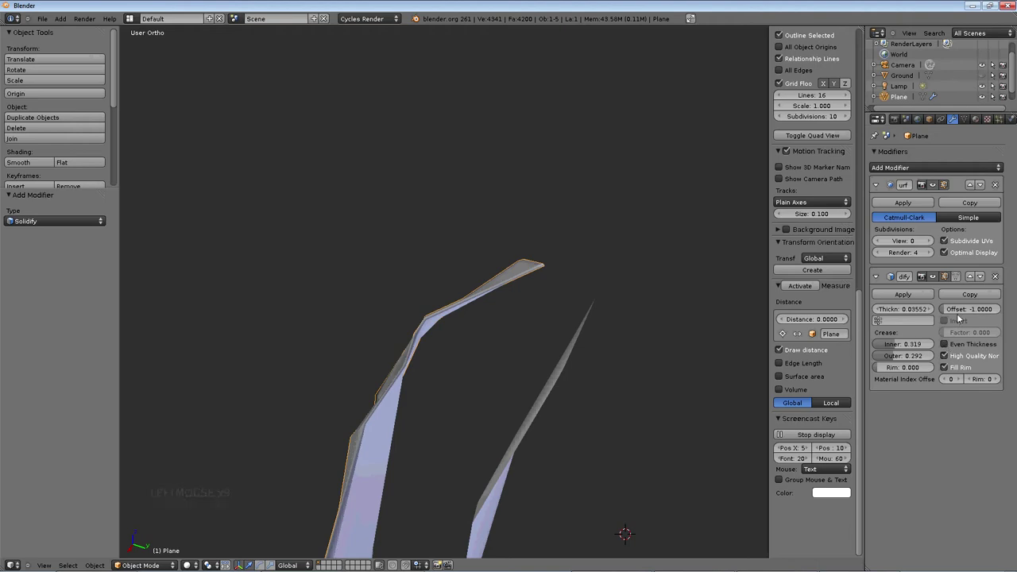
left_click(960, 315)
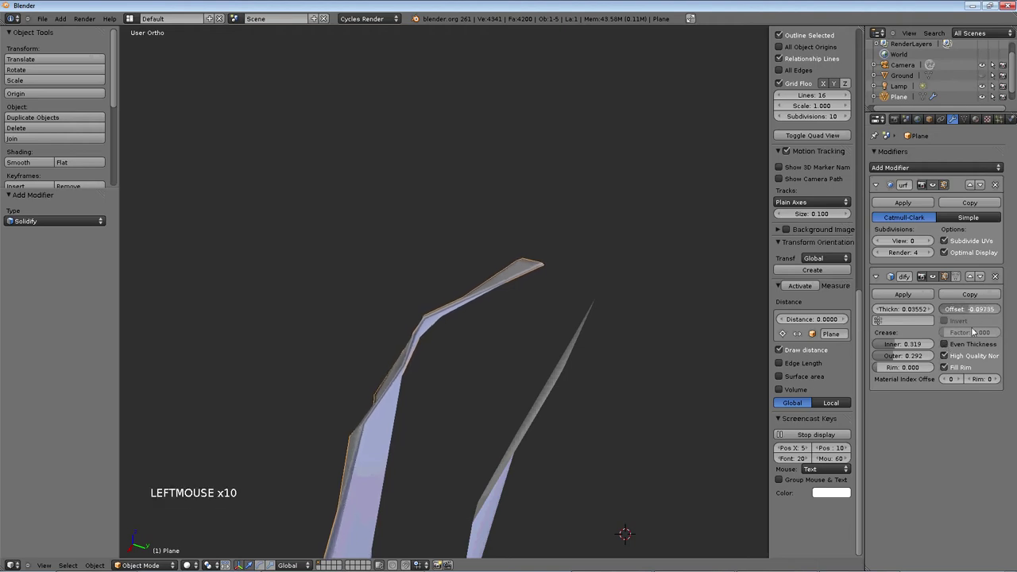
left_click(974, 309)
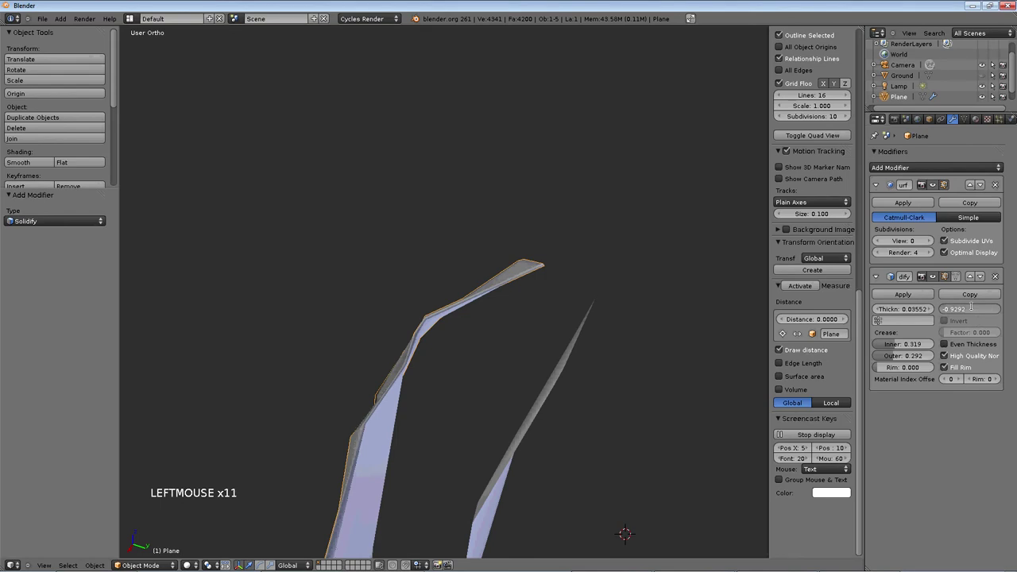
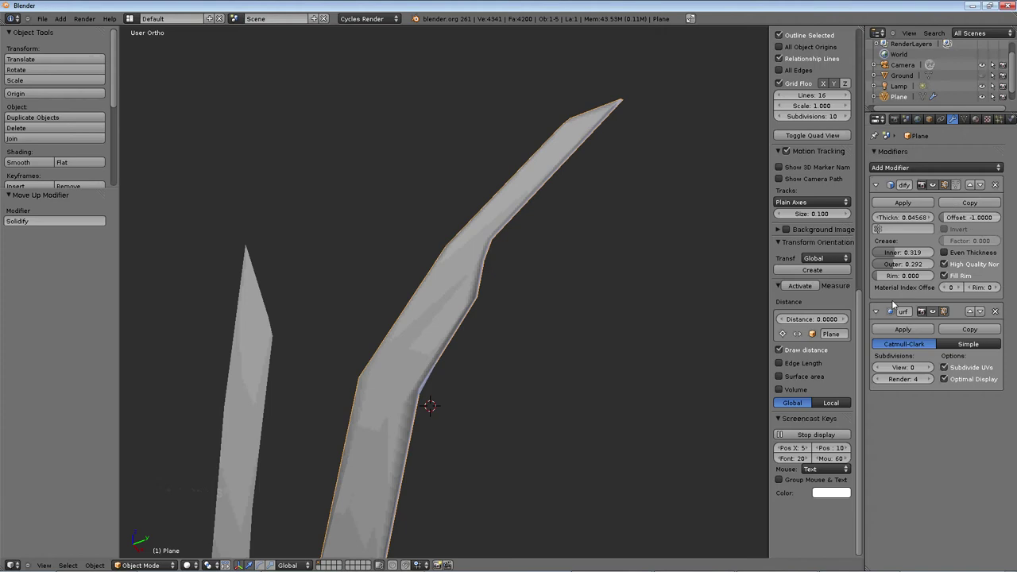
- Test higher viewport subdivision levels on the blade, then lower it back to 1
left_click(924, 368)
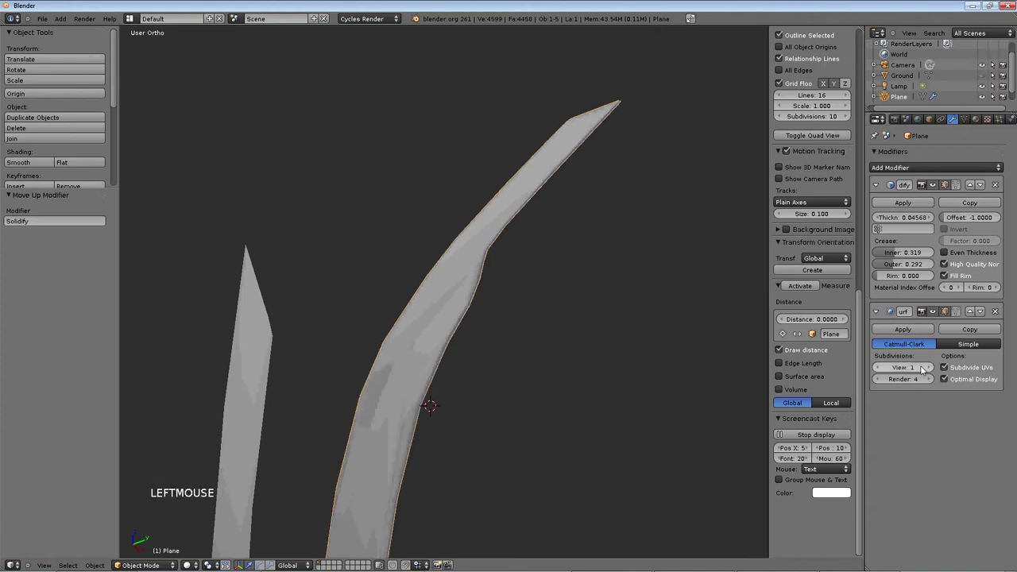
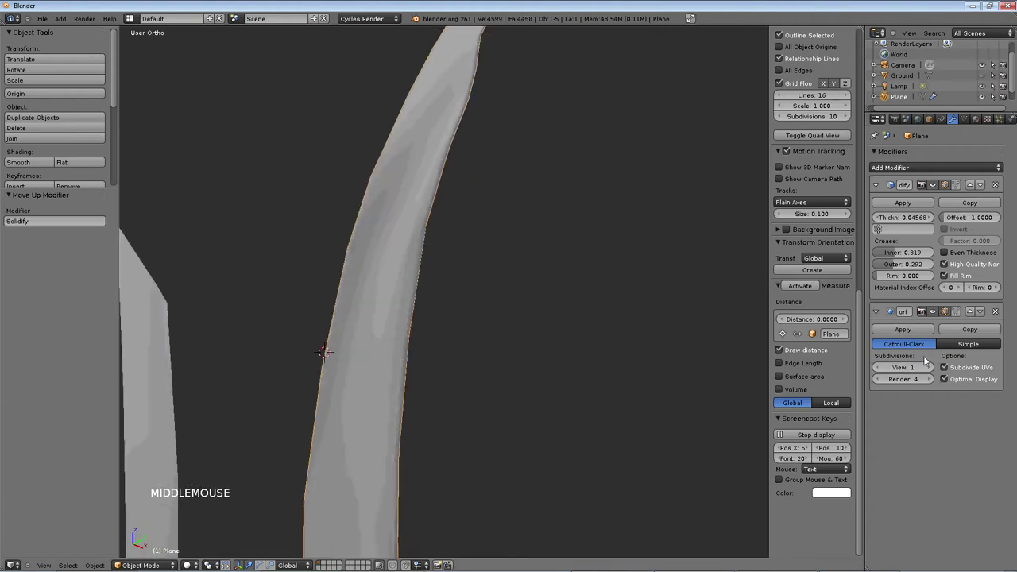
double_click(930, 367)
middle_click(617, 177)
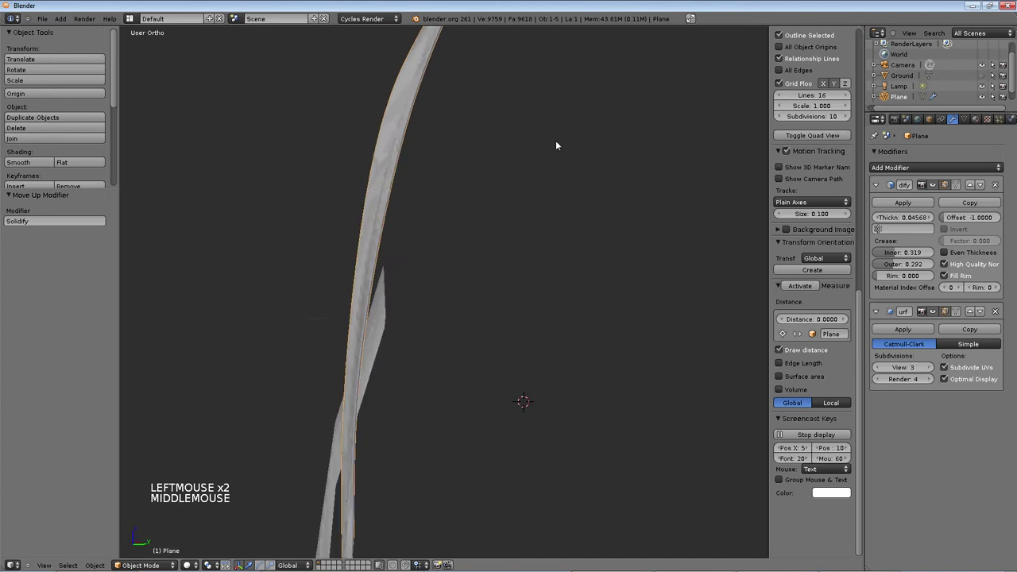
middle_click(483, 199)
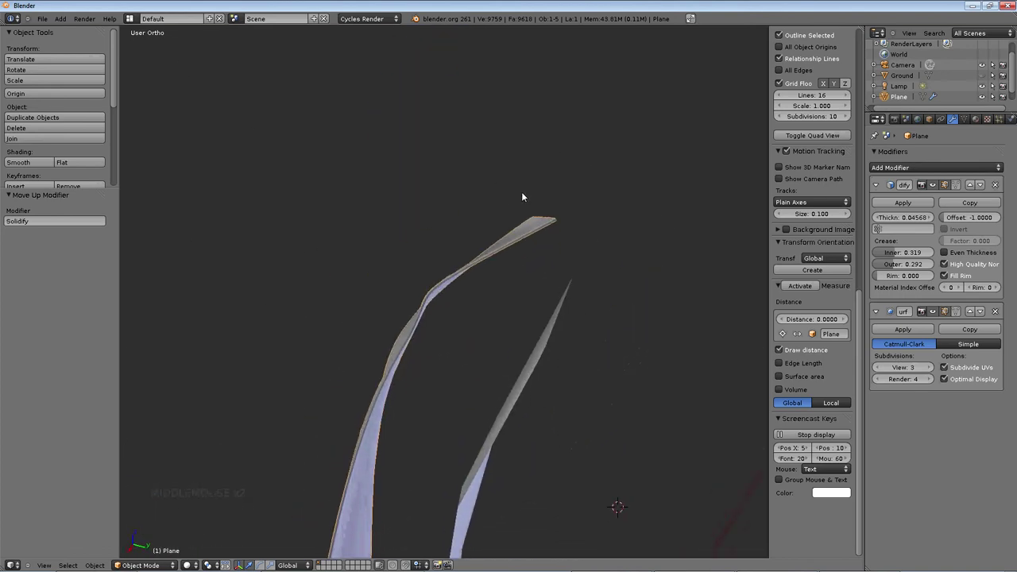
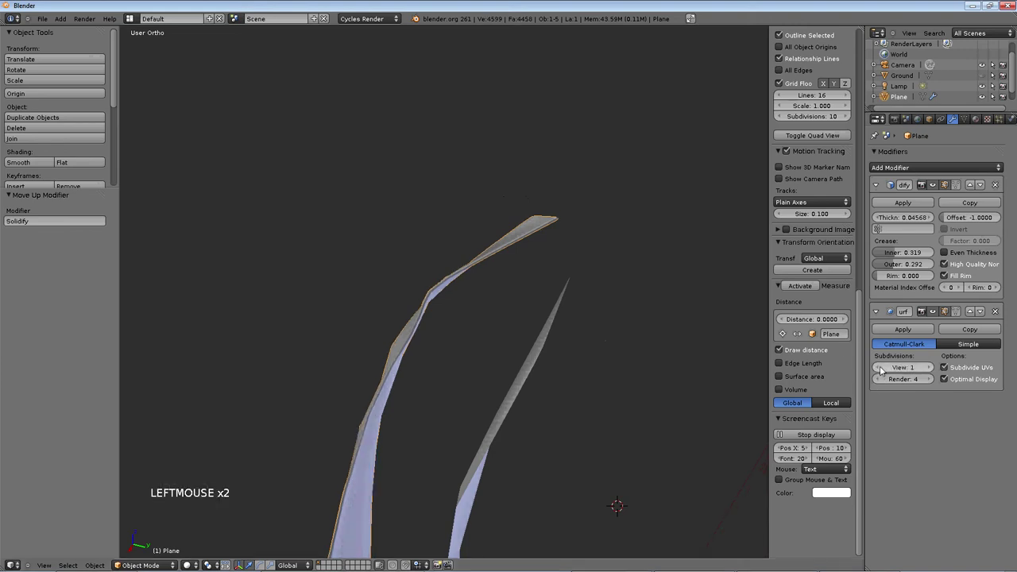
left_click(489, 210)
middle_click(488, 210)
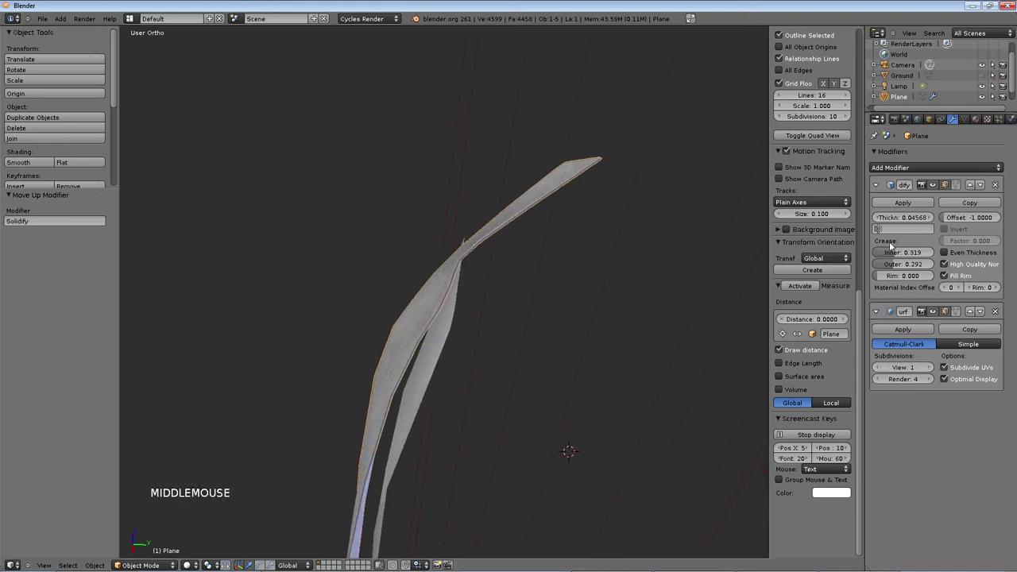
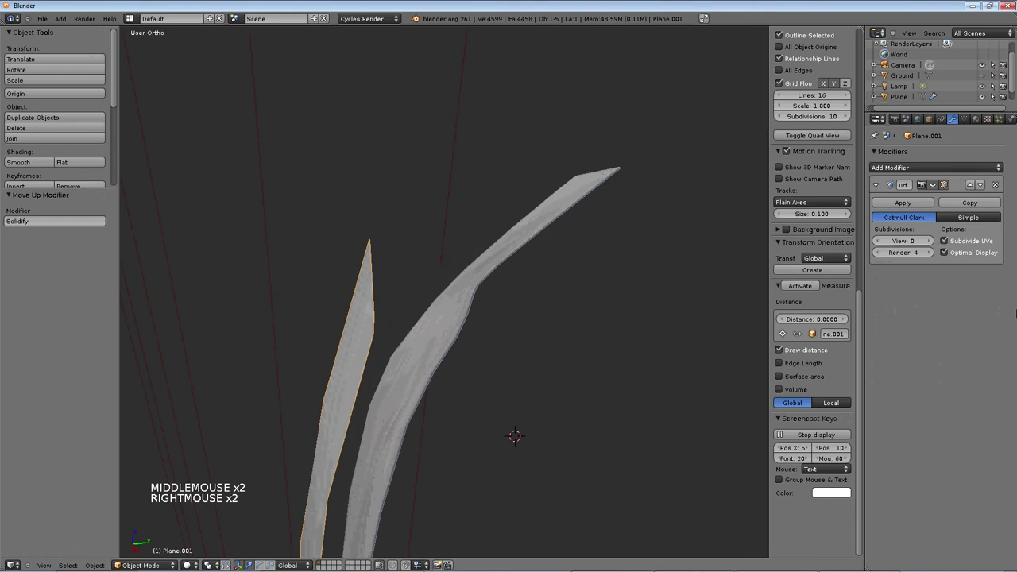
- Add a Solidify modifier to Plane.001 with Thickness 0.01088, Inner 0.336, Outer 0.212, Rim 0.381
left_click(920, 168)
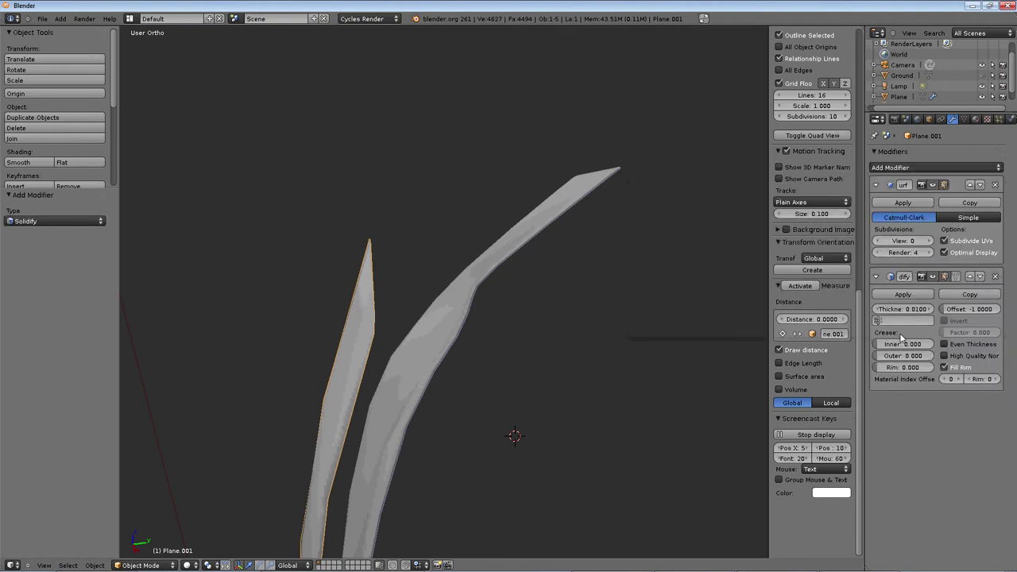
left_click(907, 310)
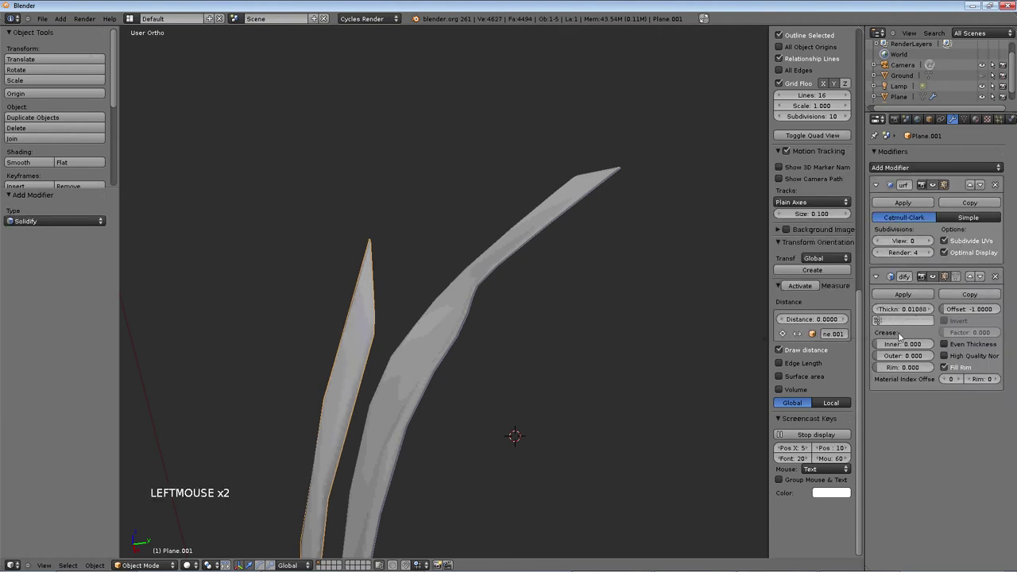
left_click(902, 339)
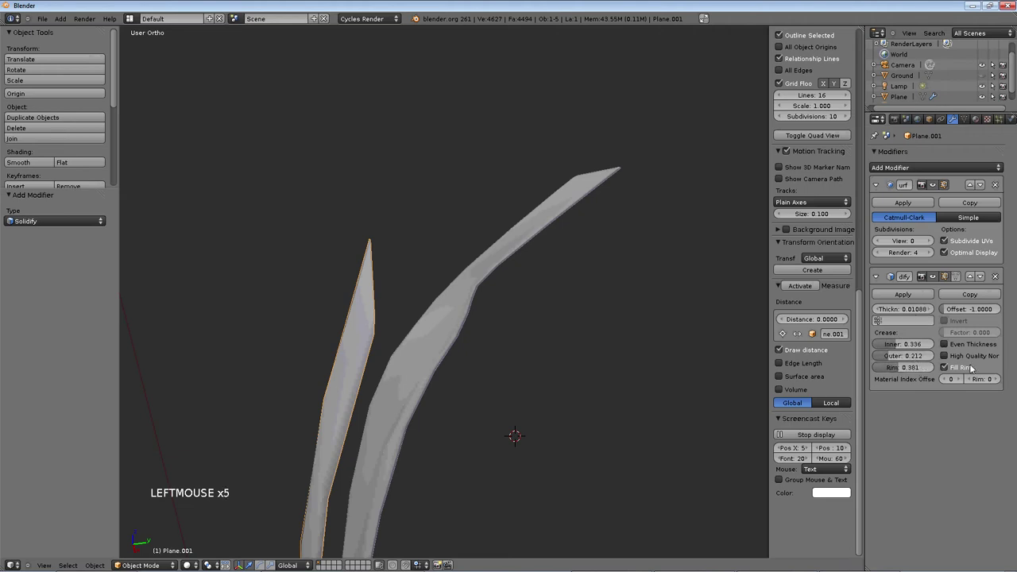
middle_click(301, 200)
middle_click(457, 300)
scroll("down", 3)
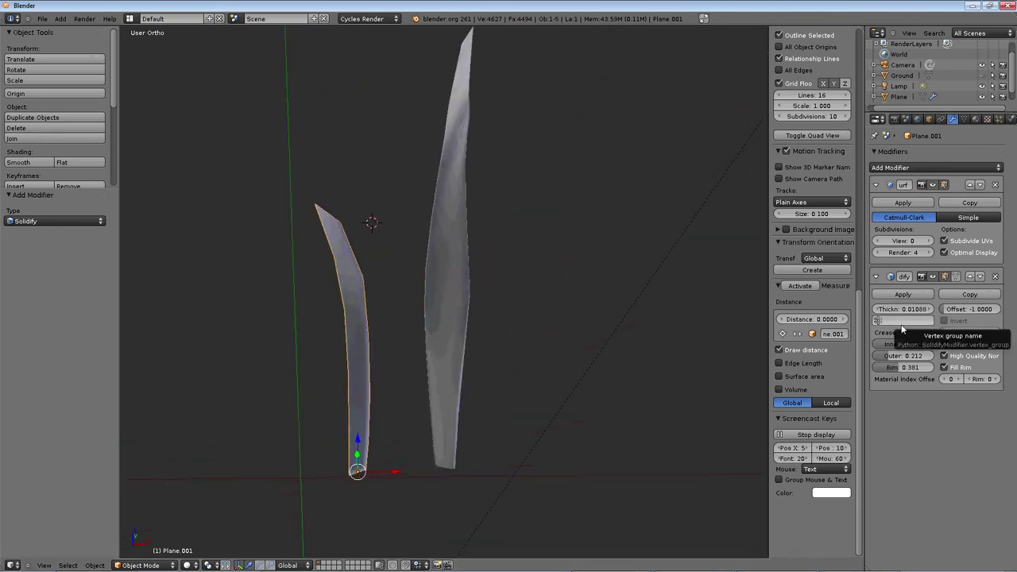
middle_click(457, 114)
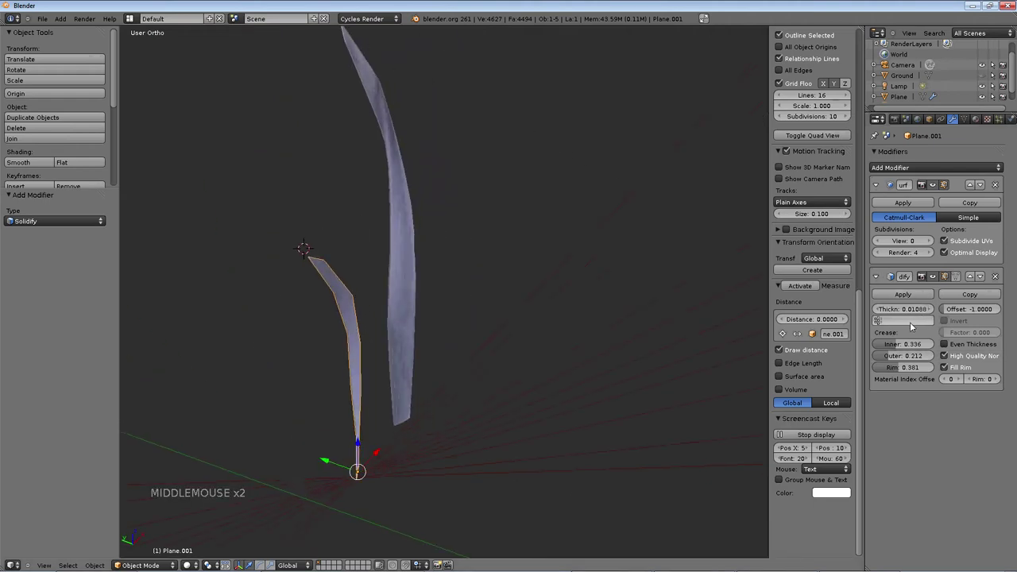
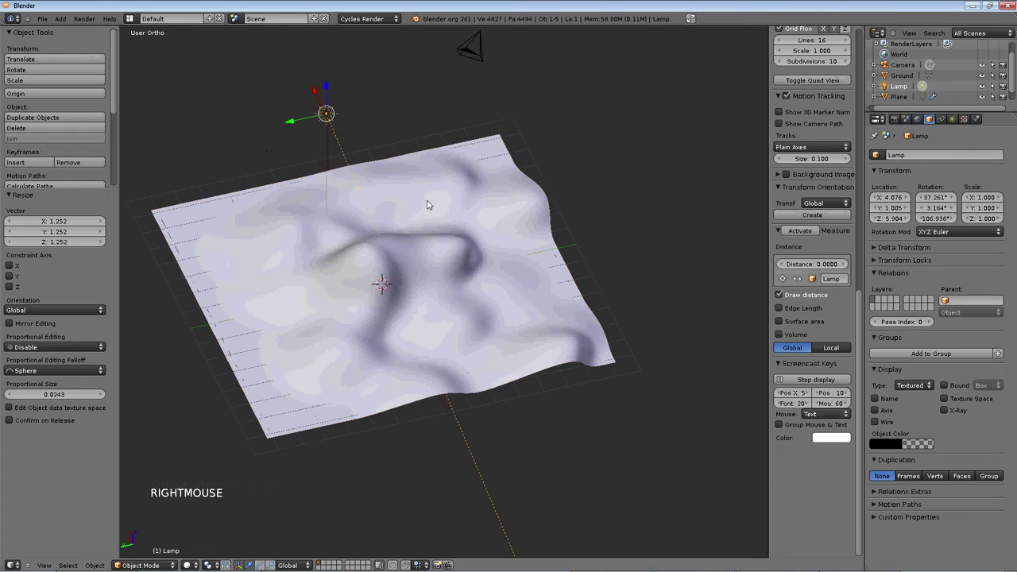
- Browse the lamp, world and texture property tabs to reach the TexDraw texture settings
left_click(961, 123)
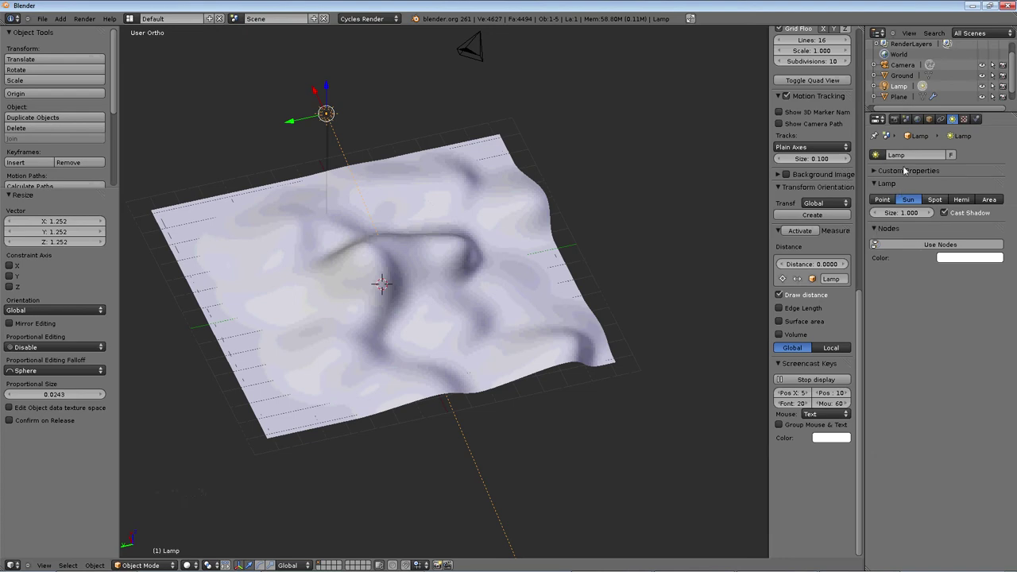
left_click(920, 118)
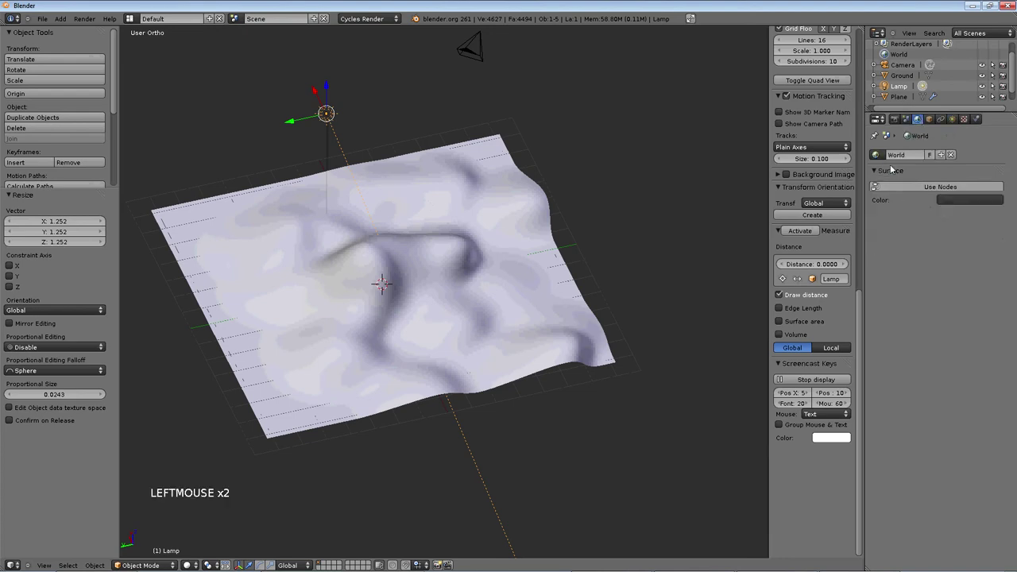
left_click(909, 122)
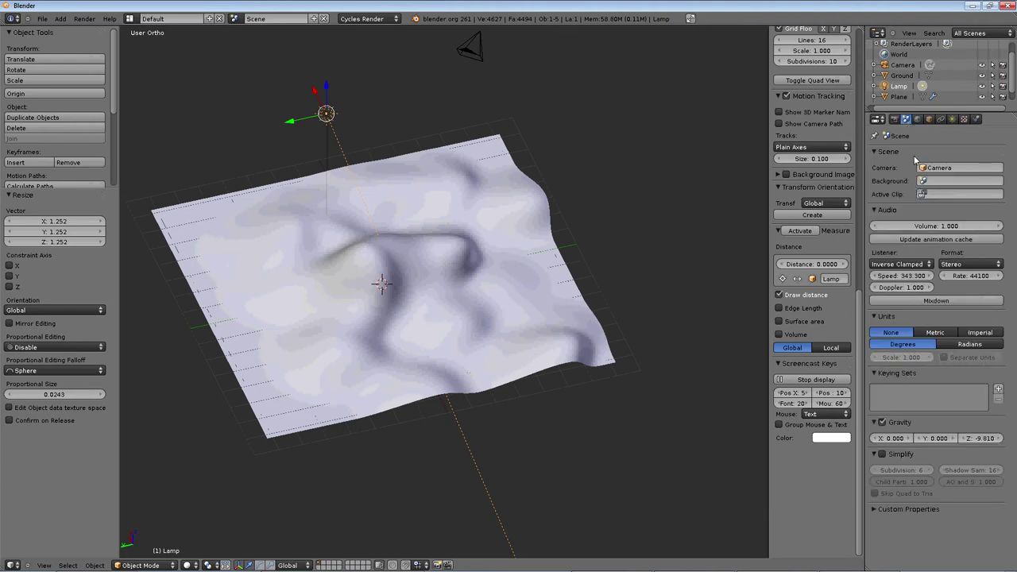
scroll("down", 3)
left_click(917, 122)
left_click(960, 120)
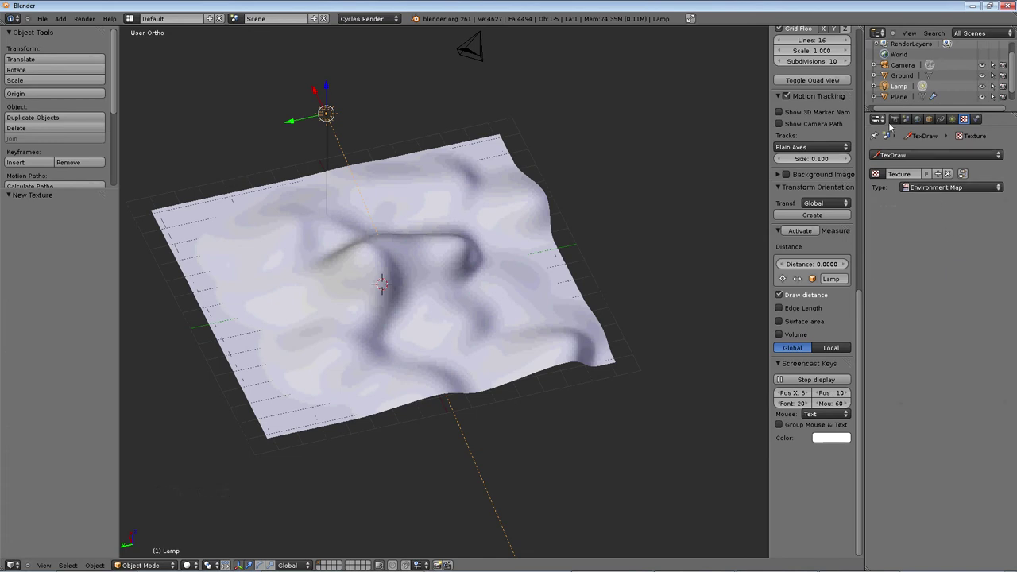
- Change the TexDraw texture type from Environment Map to None and select the Ground terrain
left_click(918, 119)
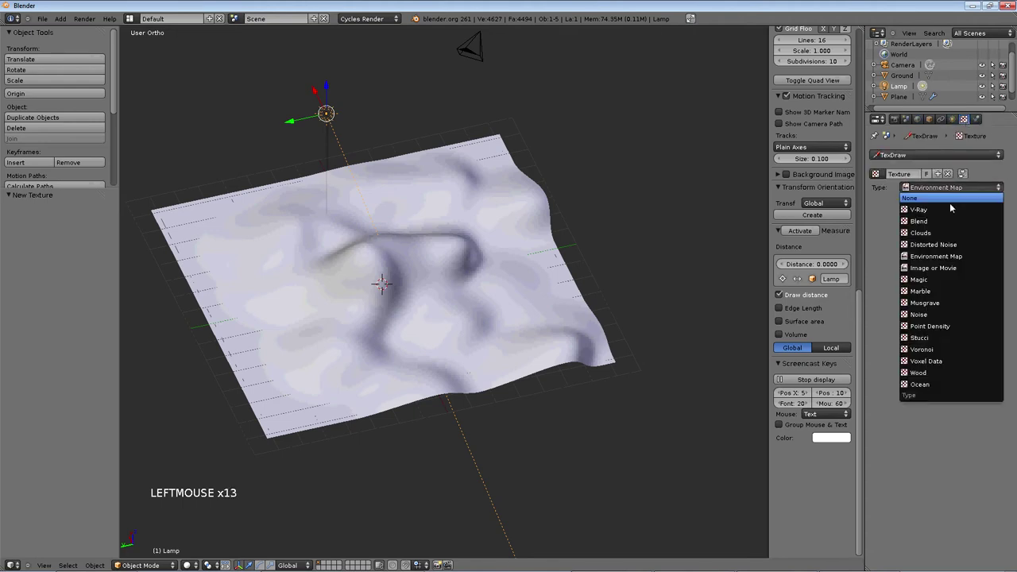
left_click(946, 196)
middle_click(381, 261)
middle_click(328, 164)
right_click(392, 268)
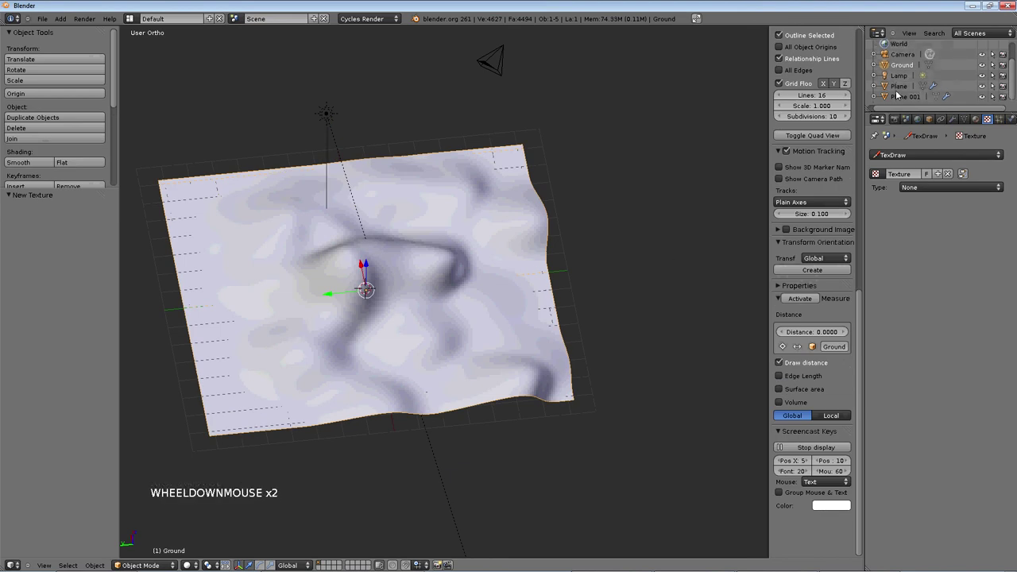
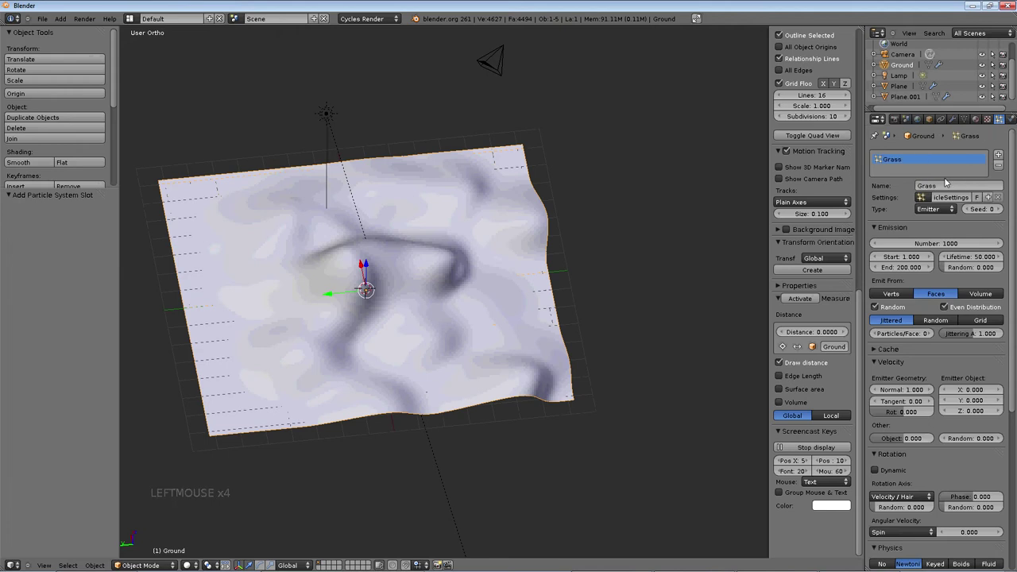
- Make the Grass system hair and hide the T and N side panels to free the 3D view
scroll("down", 3)
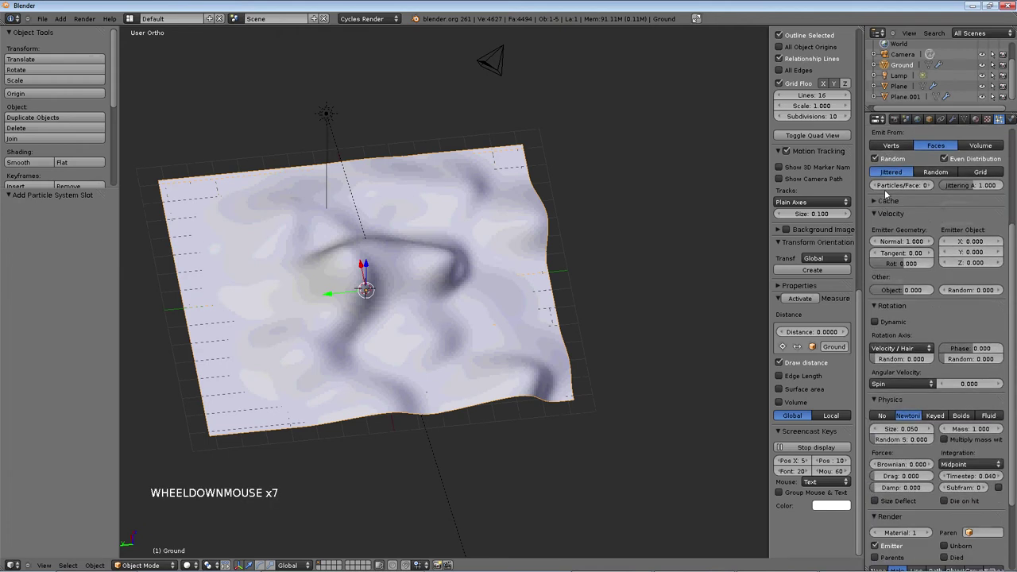
key("t")
scroll("down", 3)
key("n")
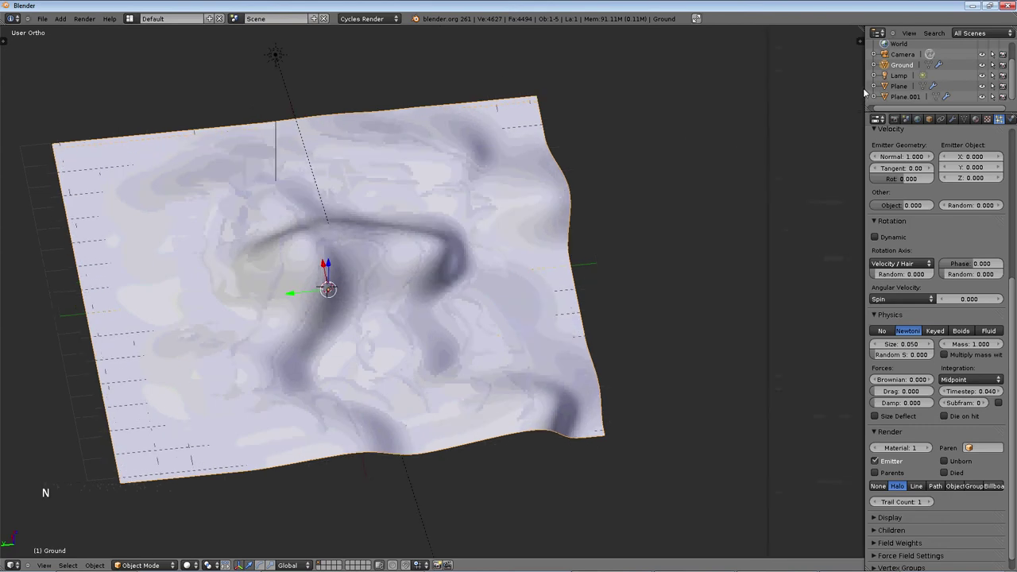
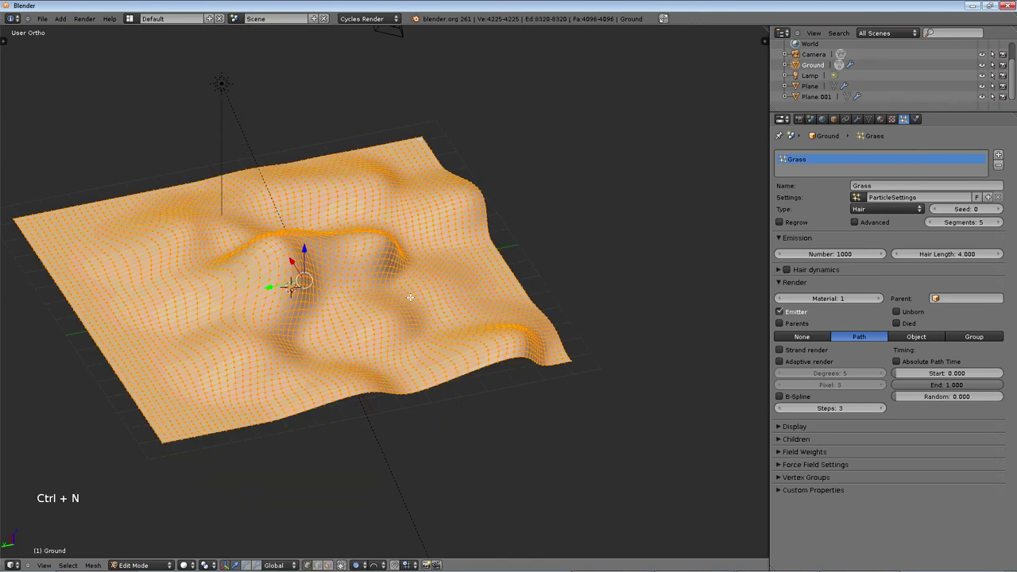
- Check the hanging hair, re-enter Edit Mode and flip the terrain's normals so grass grows upward
key("Tab")
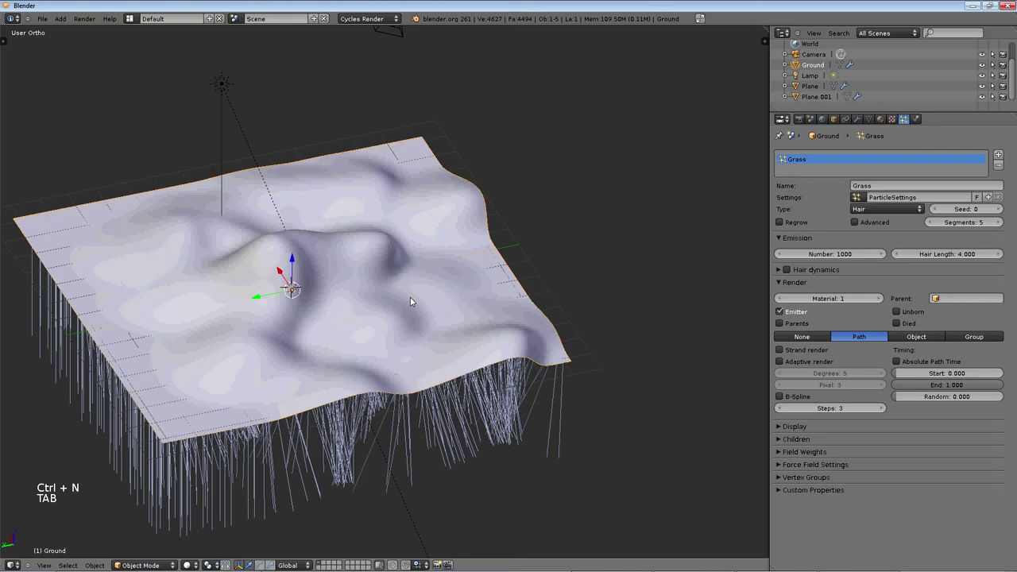
key("Tab")
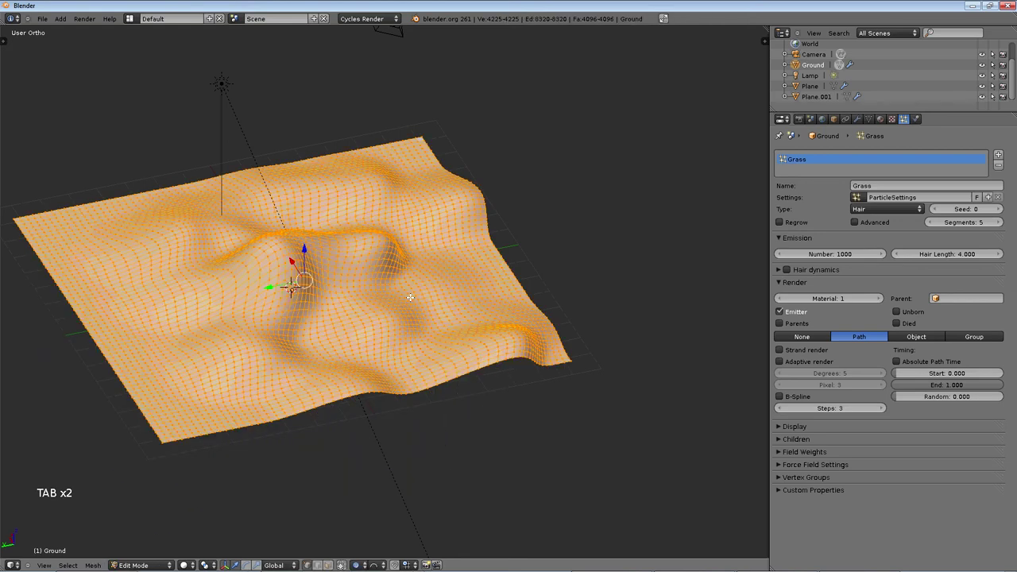
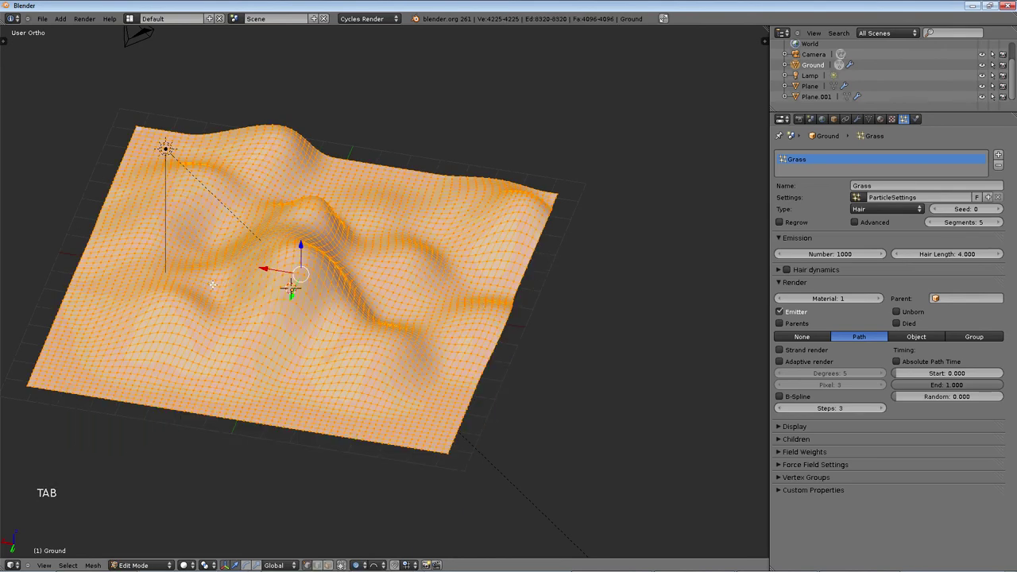
key("t")
scroll("down", 3)
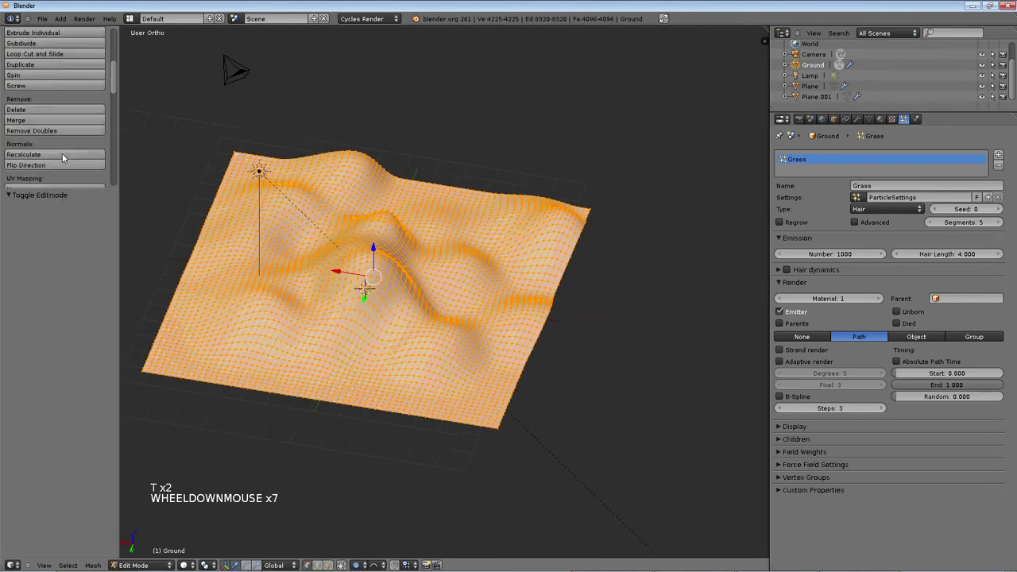
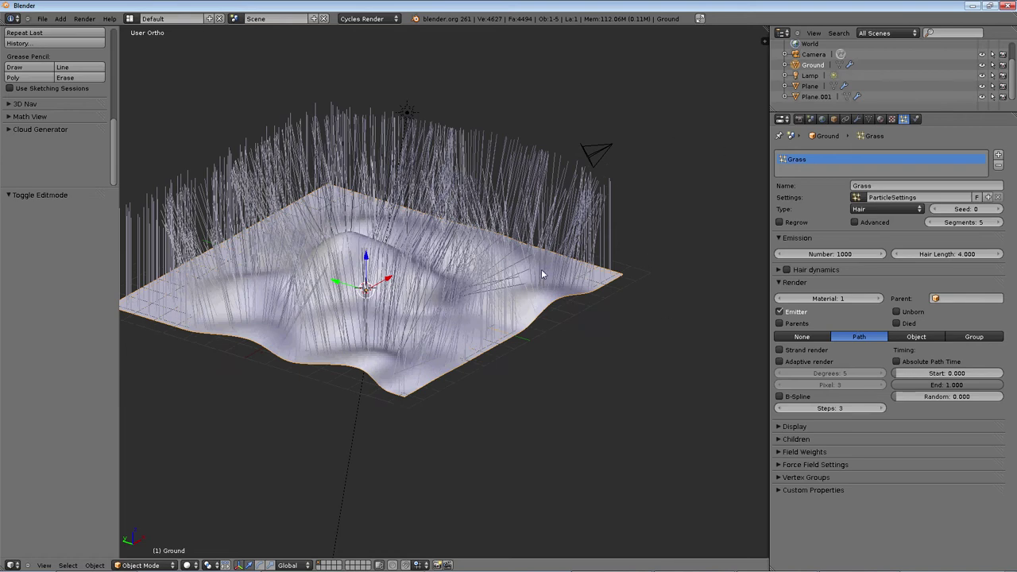
- Test-render in Blender Render, then make the Lamp a point light and render again
left_click(194, 558)
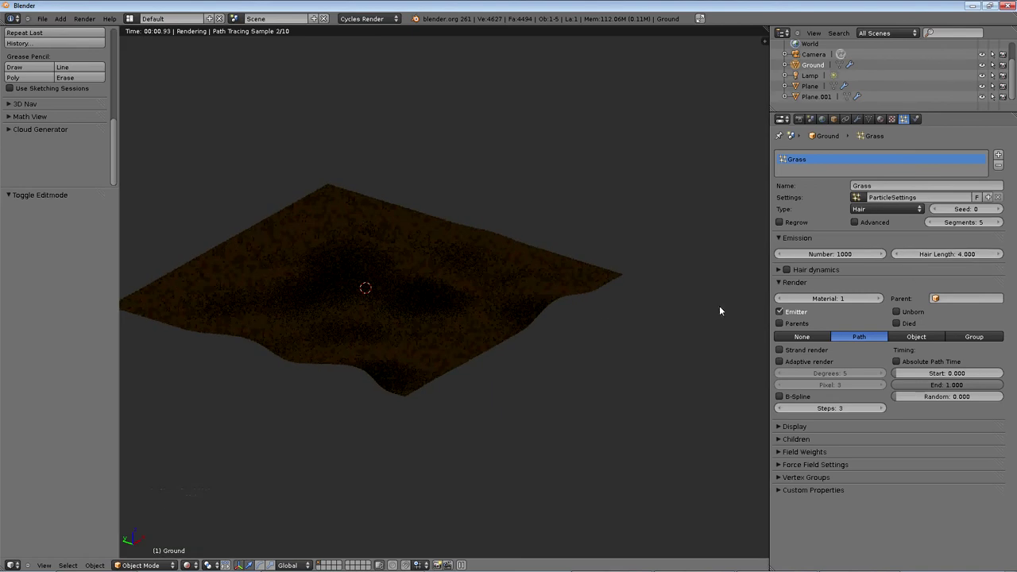
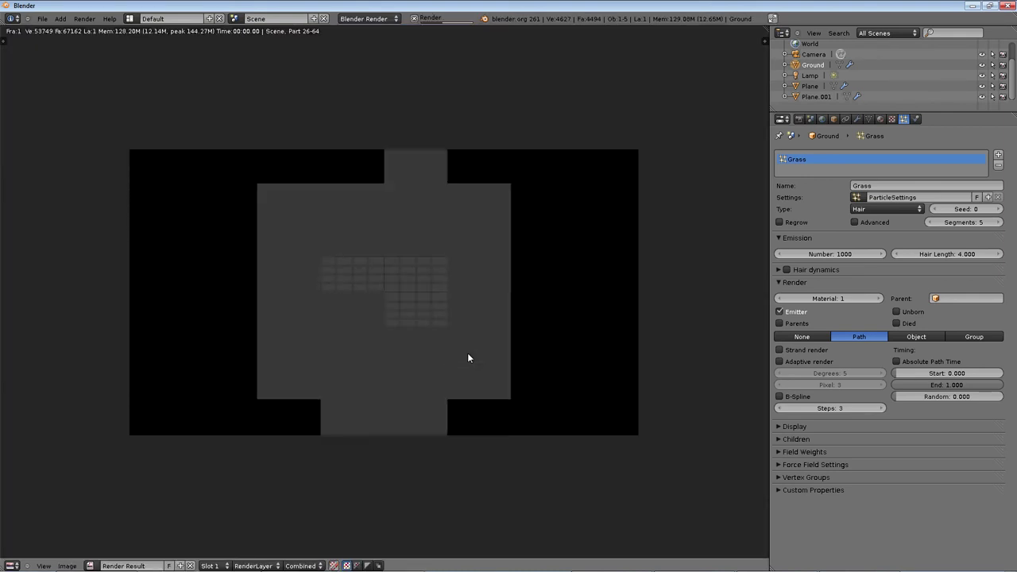
key("Escape")
right_click(517, 81)
middle_click(585, 166)
right_click(326, 73)
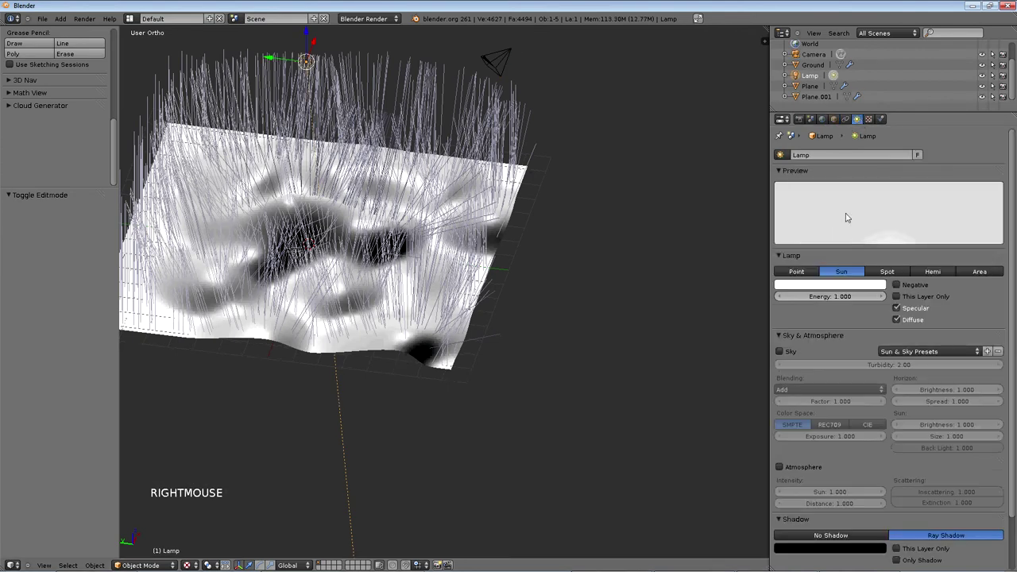
left_click(810, 271)
left_click(836, 273)
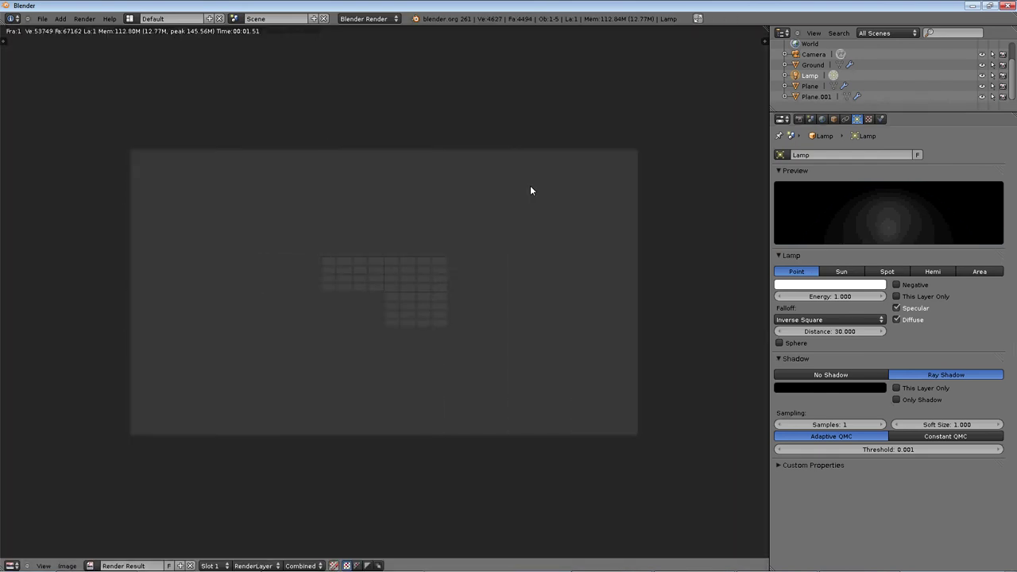
key("Escape")
- Turn off Use Nodes on the Ground material and inspect the grassy terrain
right_click(478, 239)
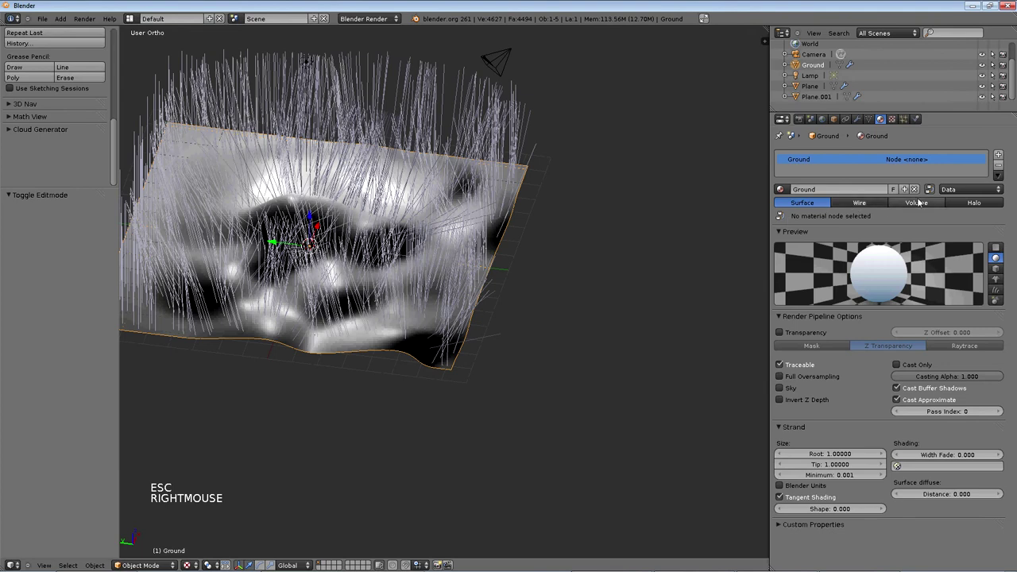
left_click(678, 251)
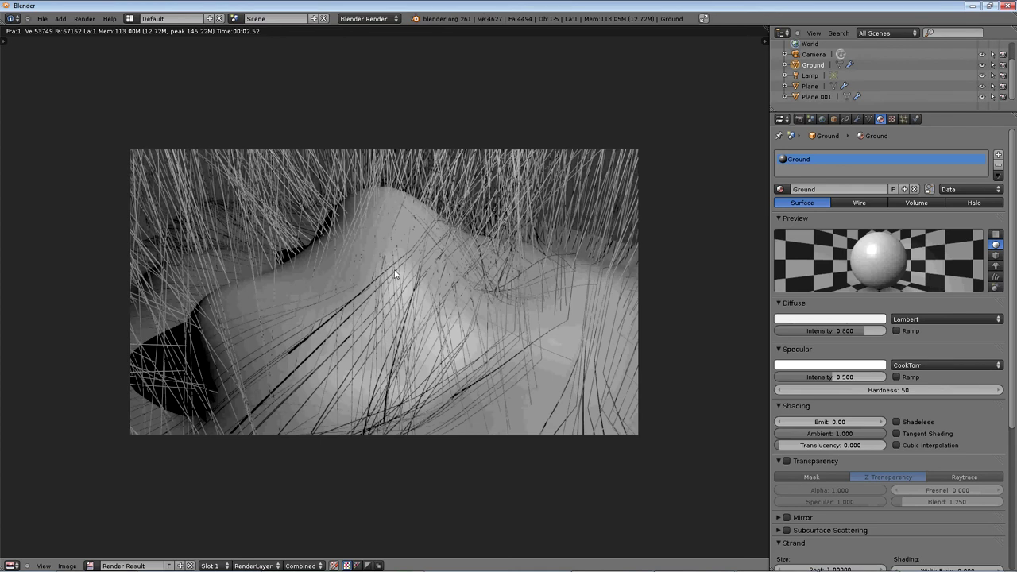
middle_click(470, 177)
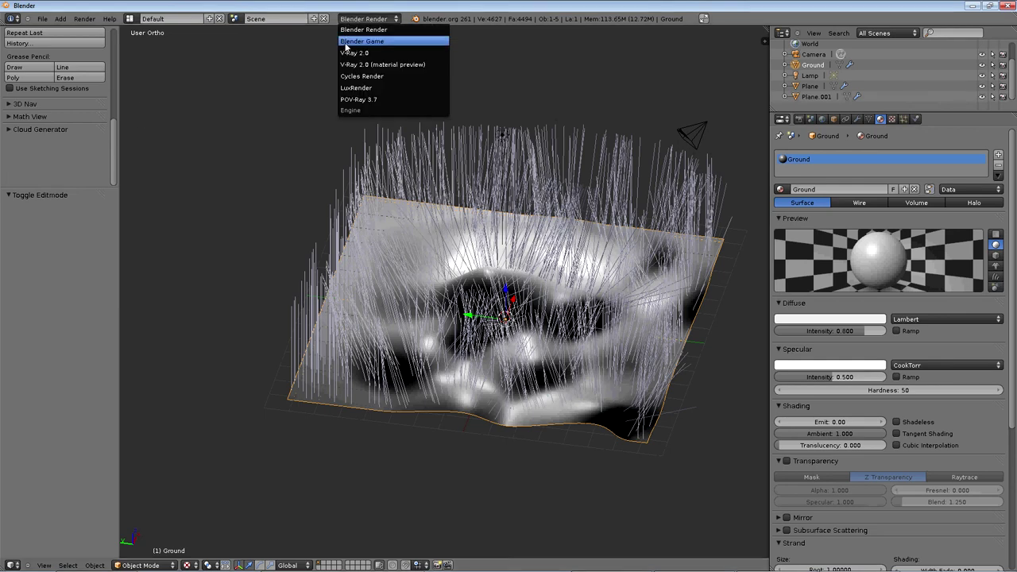
- Switch the render engine back to Cycles and enable Advanced hair options for Grass
left_click(348, 48)
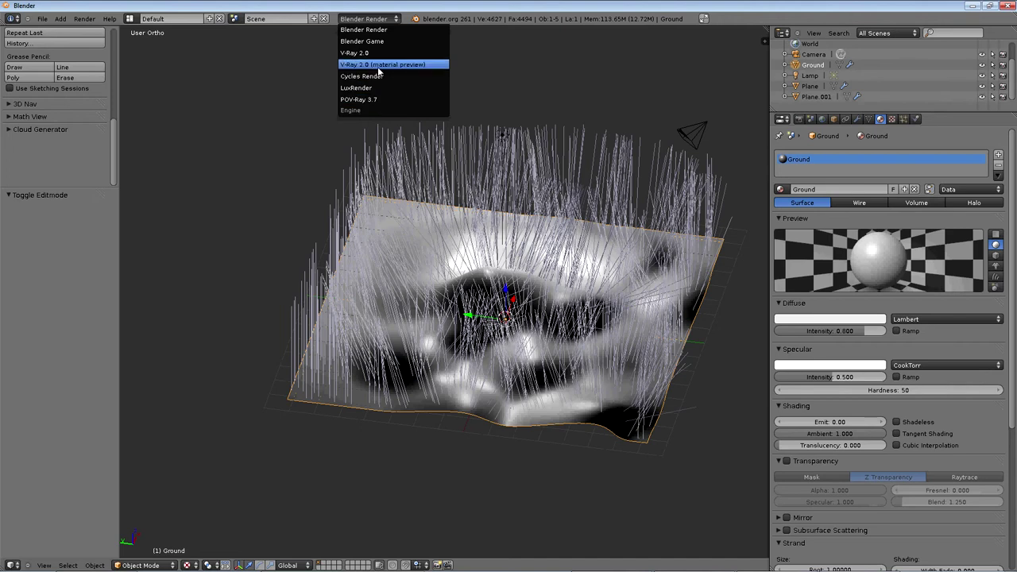
scroll("up", 3)
middle_click(449, 251)
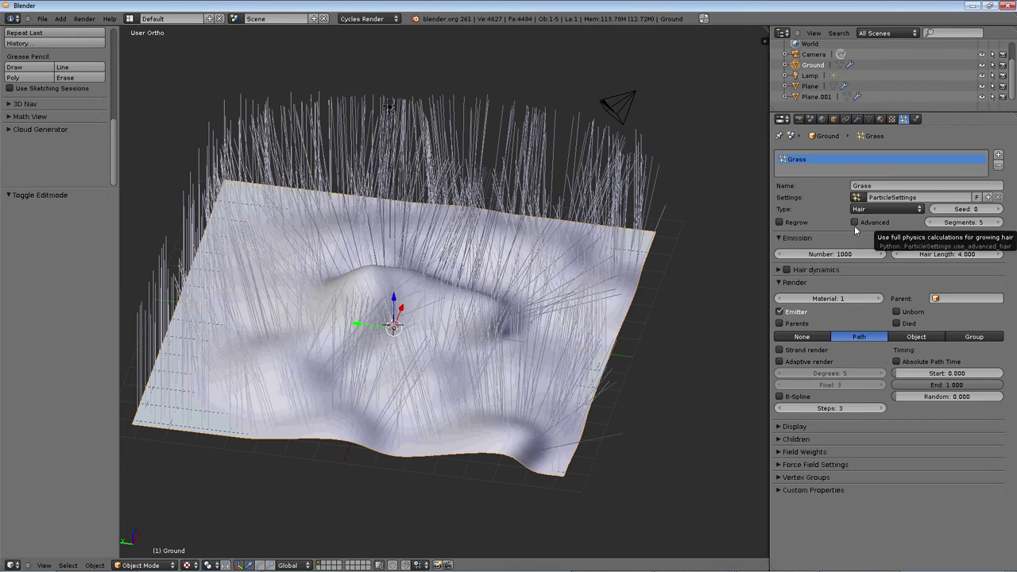
- Toggle the Grass system to emitter and back to hair, then render it as Object instead of Path
left_click(857, 227)
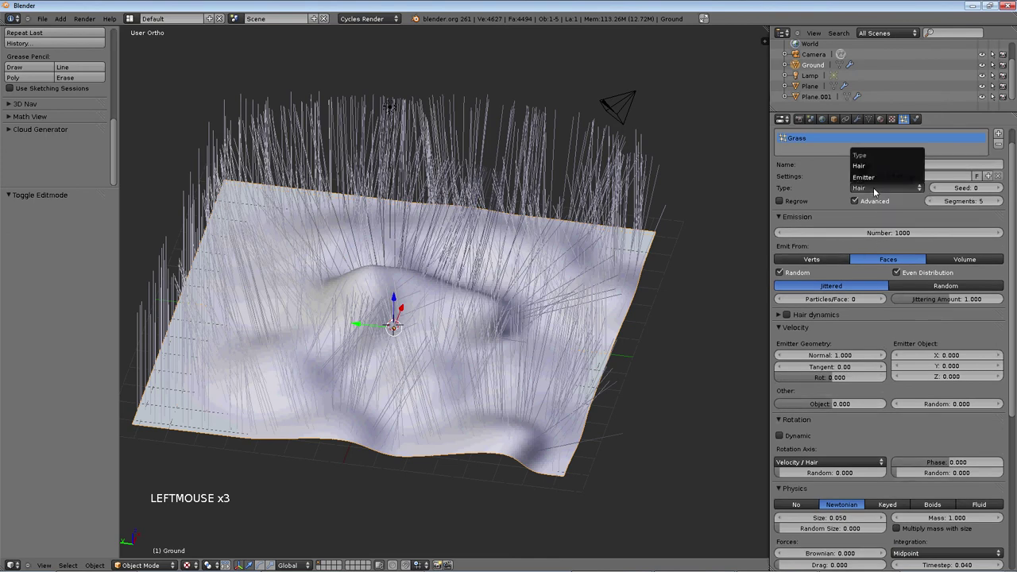
left_click(875, 184)
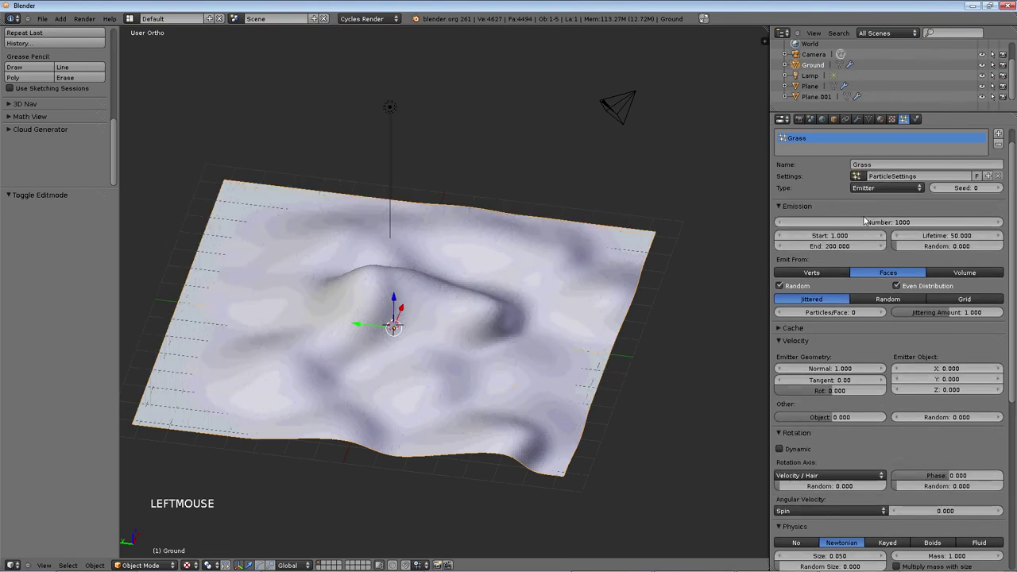
left_click(867, 164)
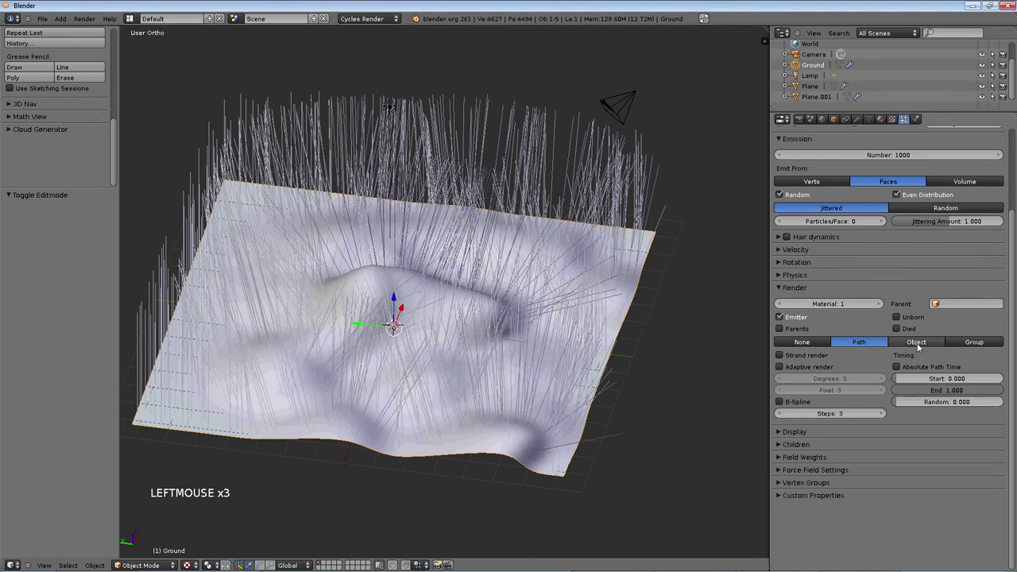
left_click(822, 344)
- Change the Grass hair render mode to Group instances
left_click(842, 344)
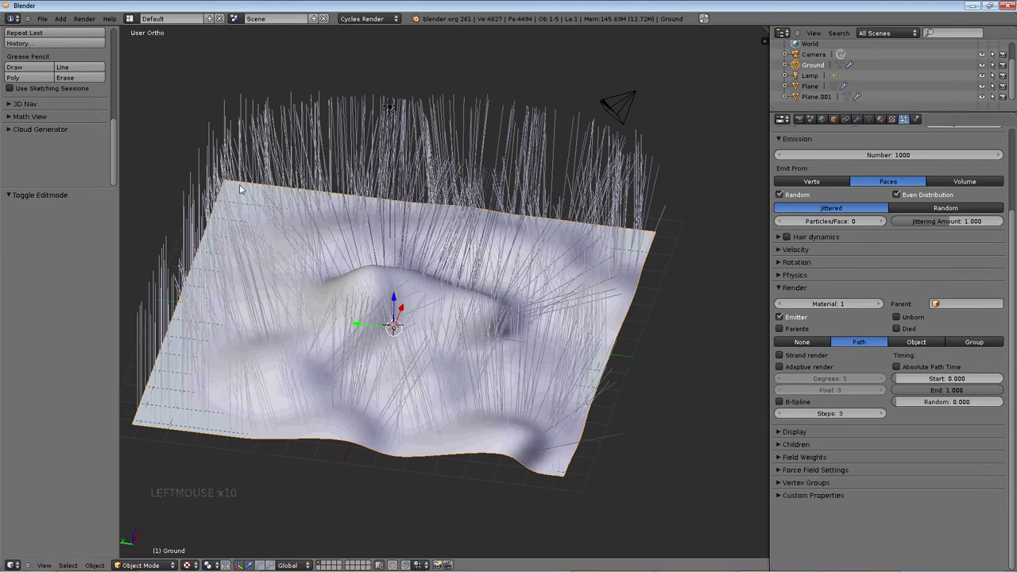
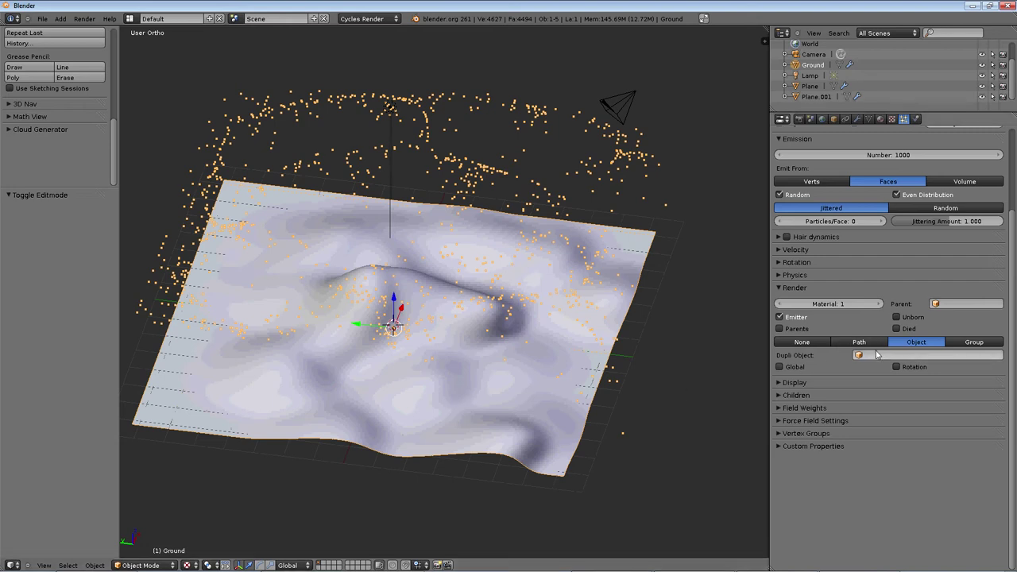
left_click(789, 163)
scroll("up", 3)
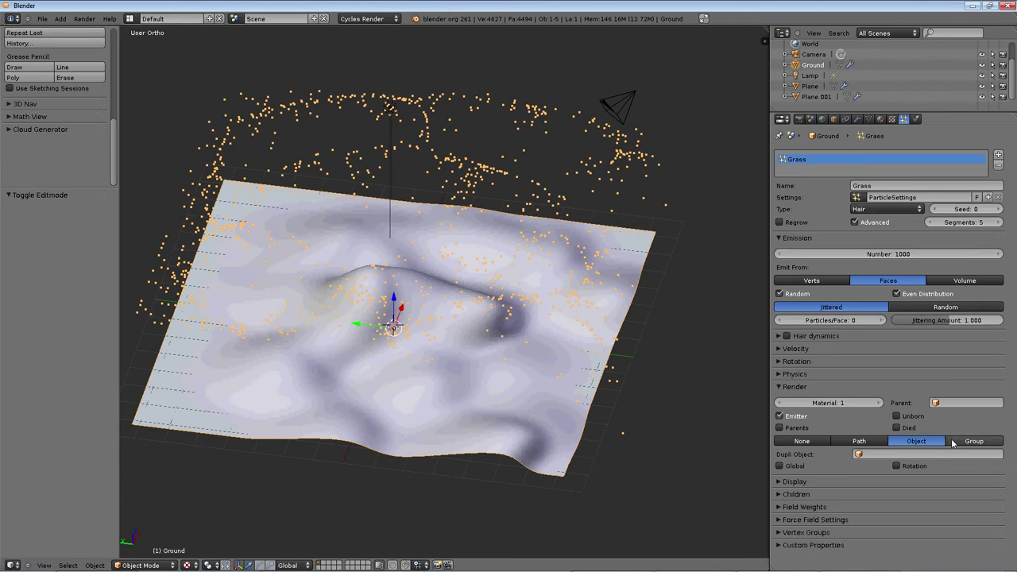
left_click(955, 441)
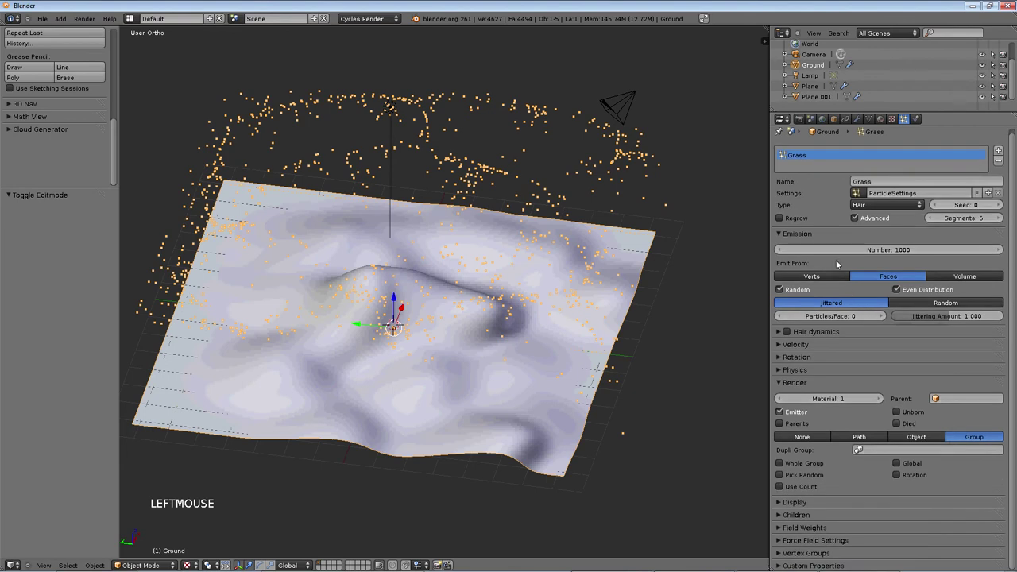
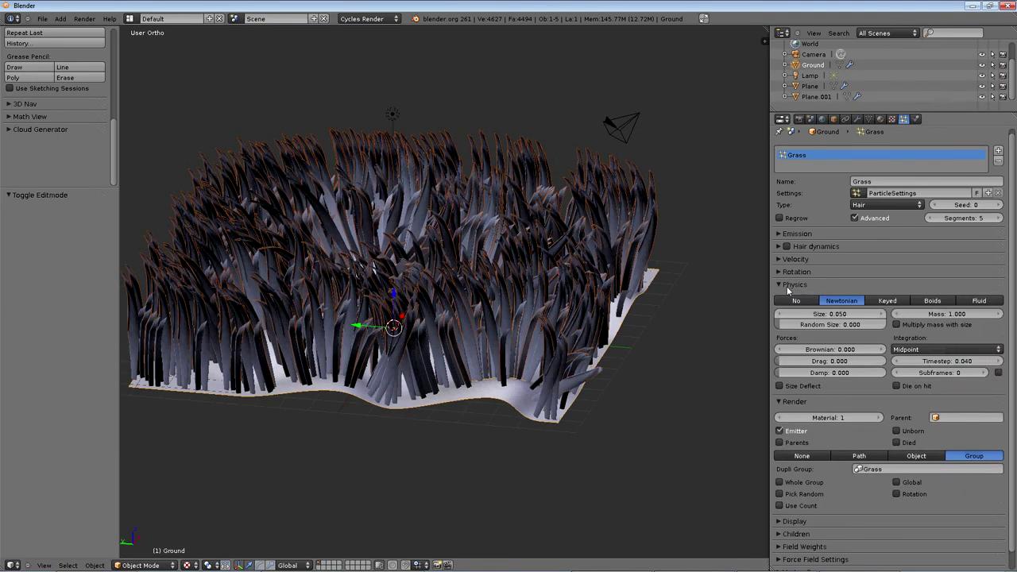
- Use the Grass dupli group so blade meshes cover the ground, and expand the Display panel
left_click(424, 327)
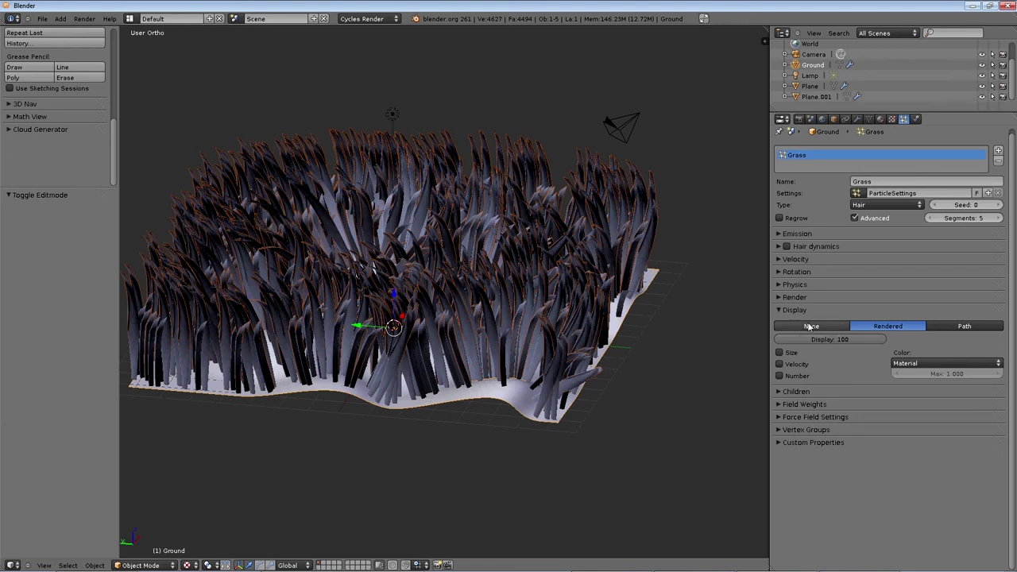
- Show hair as paths and lower the viewport Display percentage to about 5
left_click(955, 324)
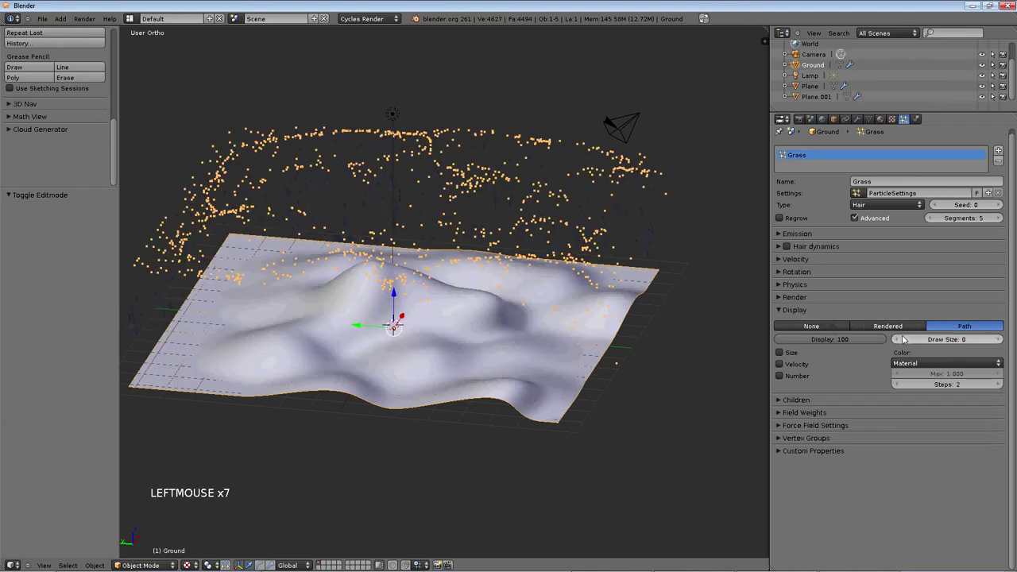
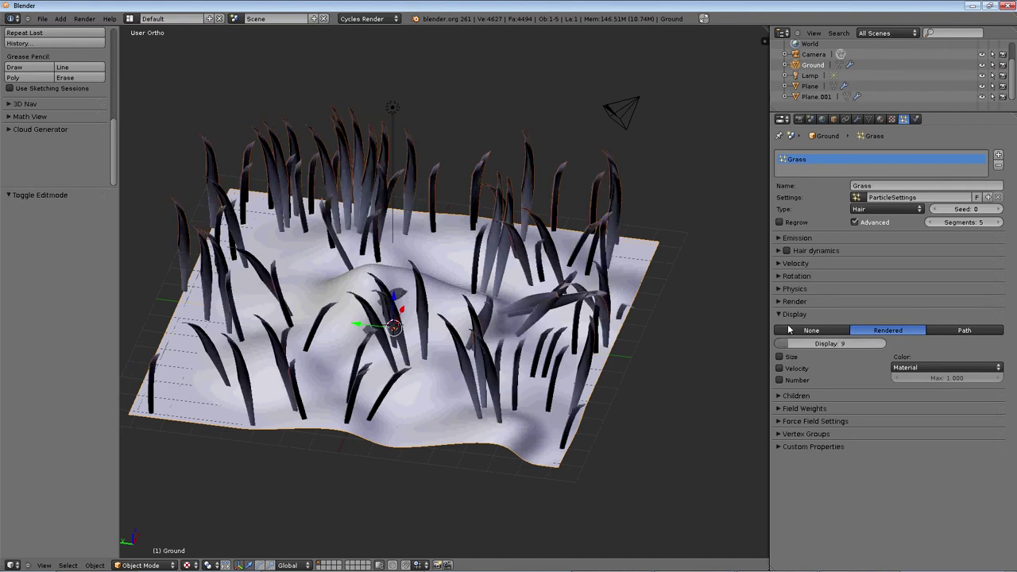
left_click(815, 341)
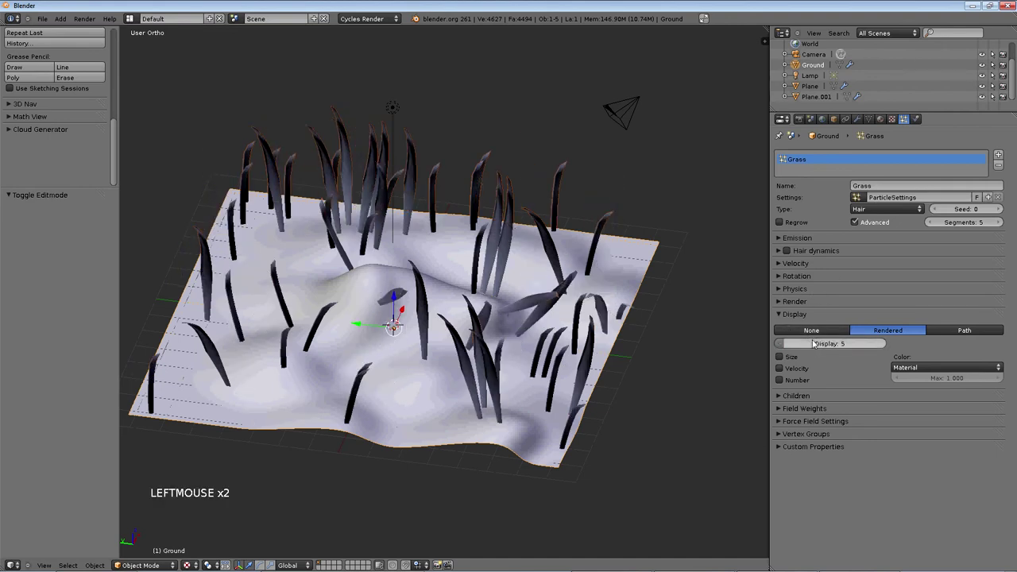
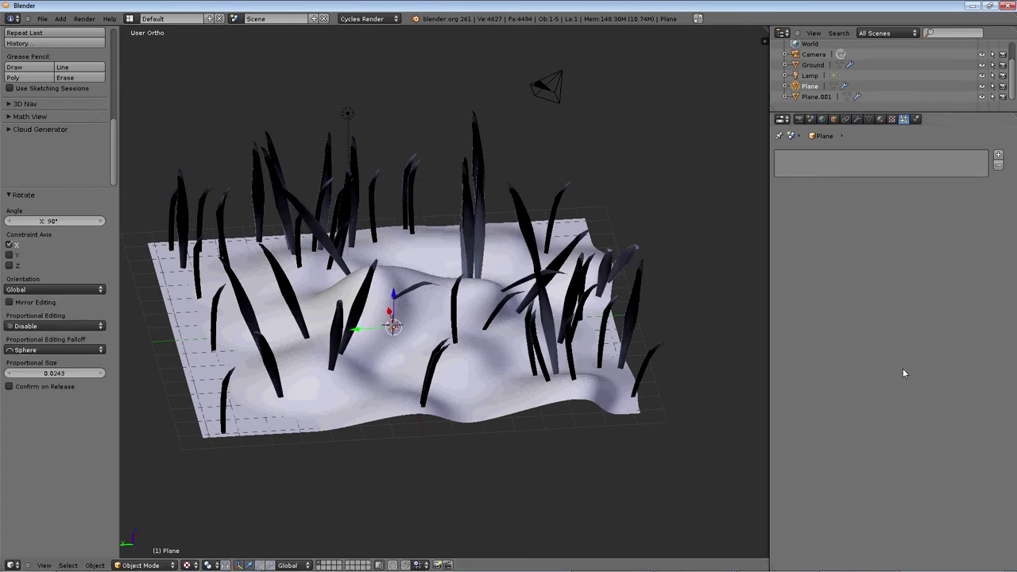
- Undo the last change before shrinking the grass blade Size to 0.010
key("ctrl+z")
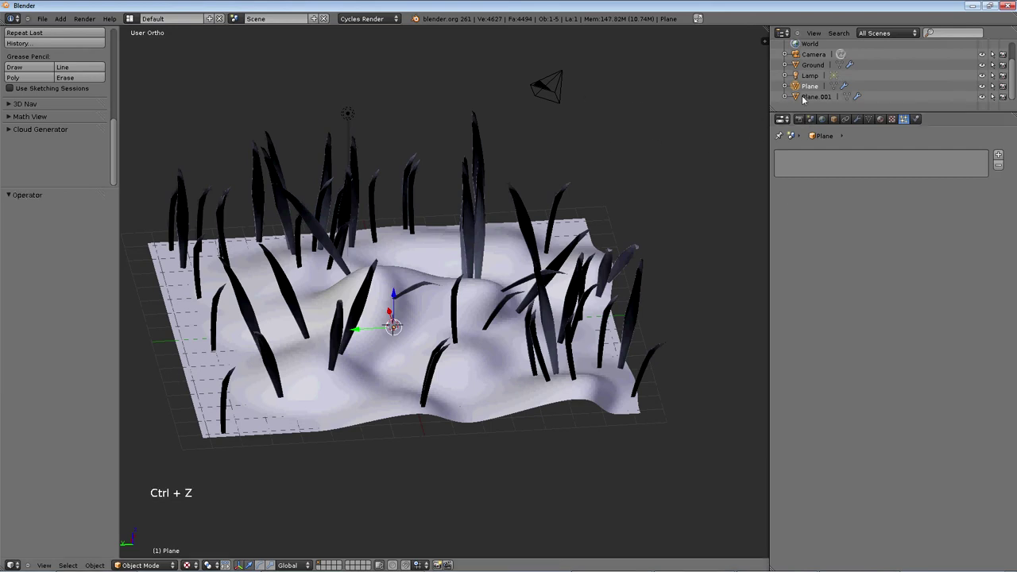
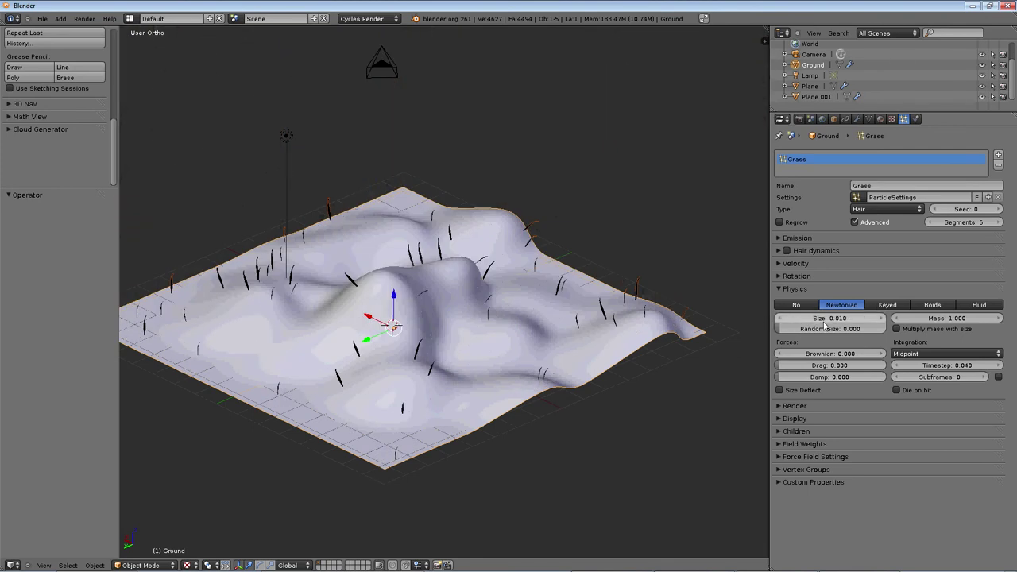
- Set grass Size to 0.005 and Random Size to 0.300, then inspect the slivers on the terrain
left_click(834, 329)
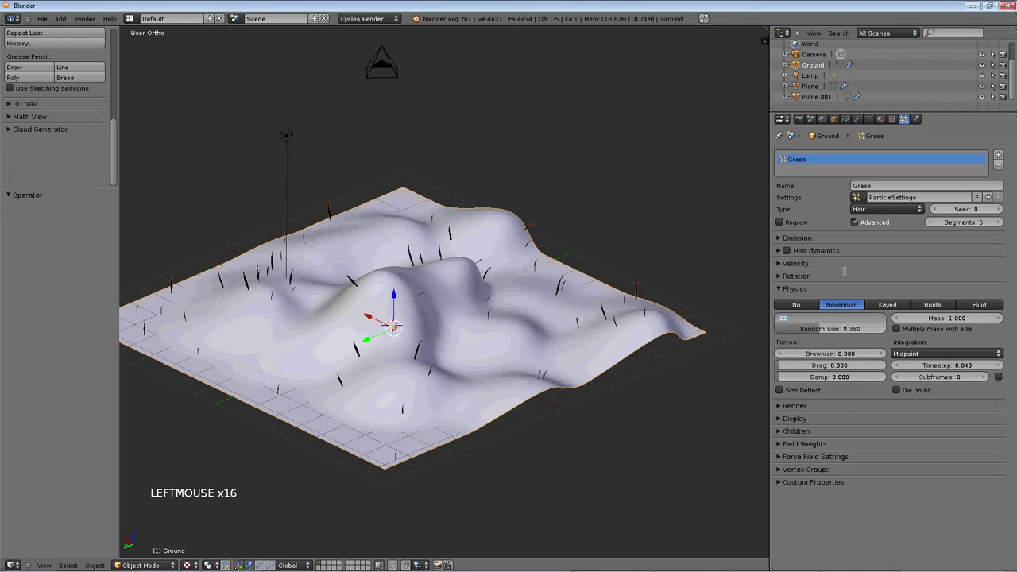
scroll("up", 3)
scroll("down", 3)
scroll("up", 3)
scroll("down", 3)
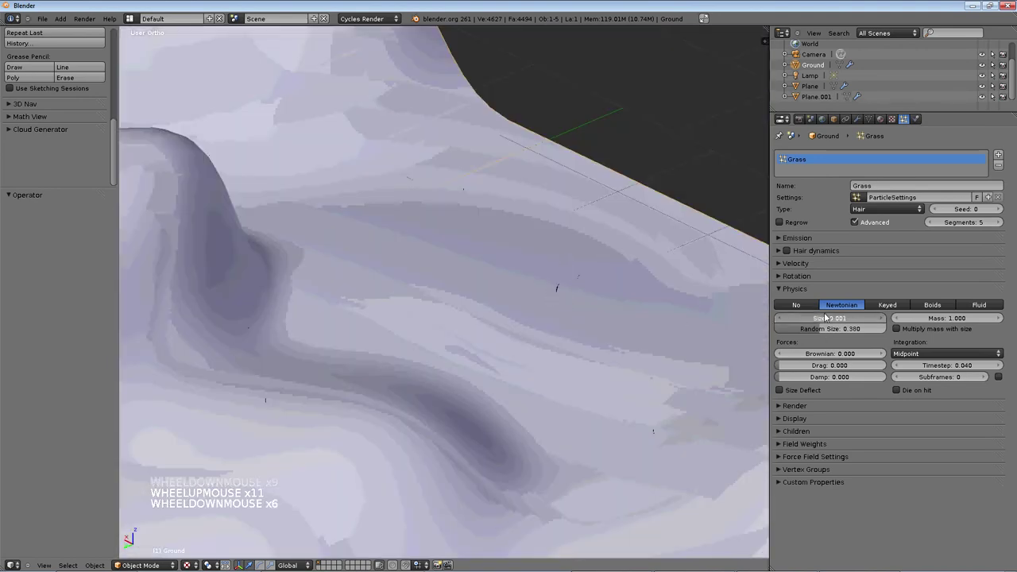
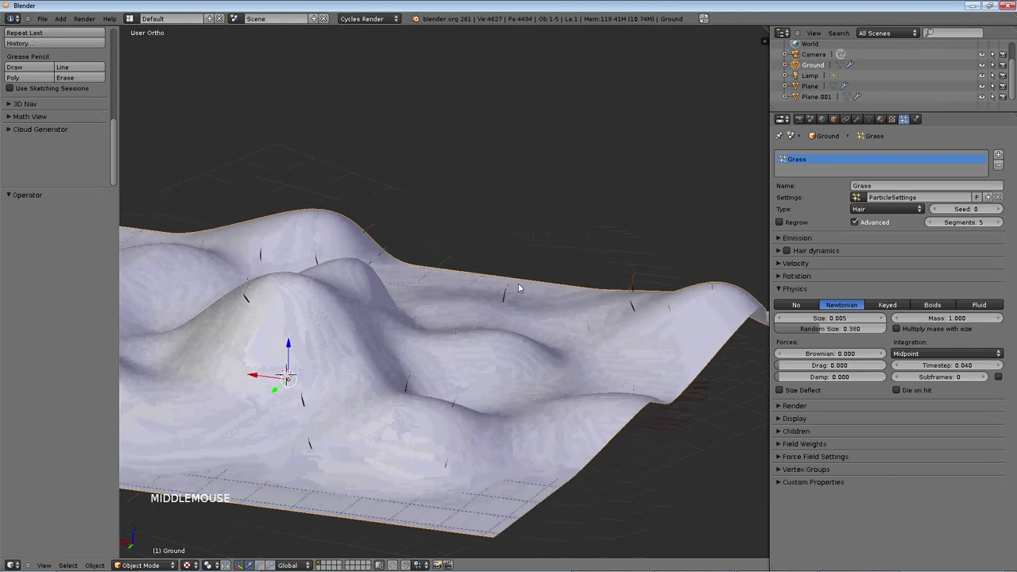
middle_click(703, 291)
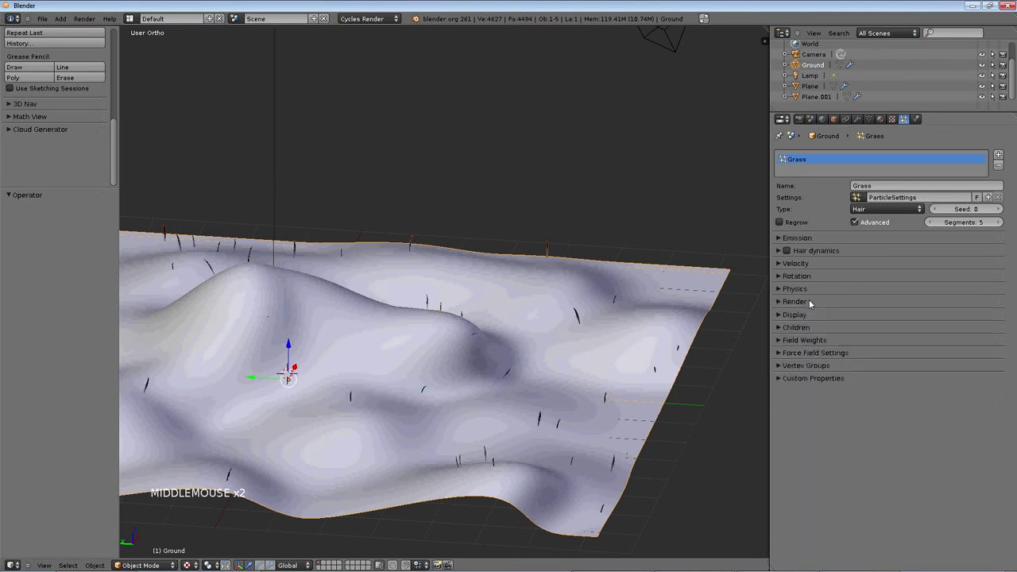
- Adjust the particle Display settings and bring up the Children panel for Grass
left_click(843, 341)
middle_click(289, 181)
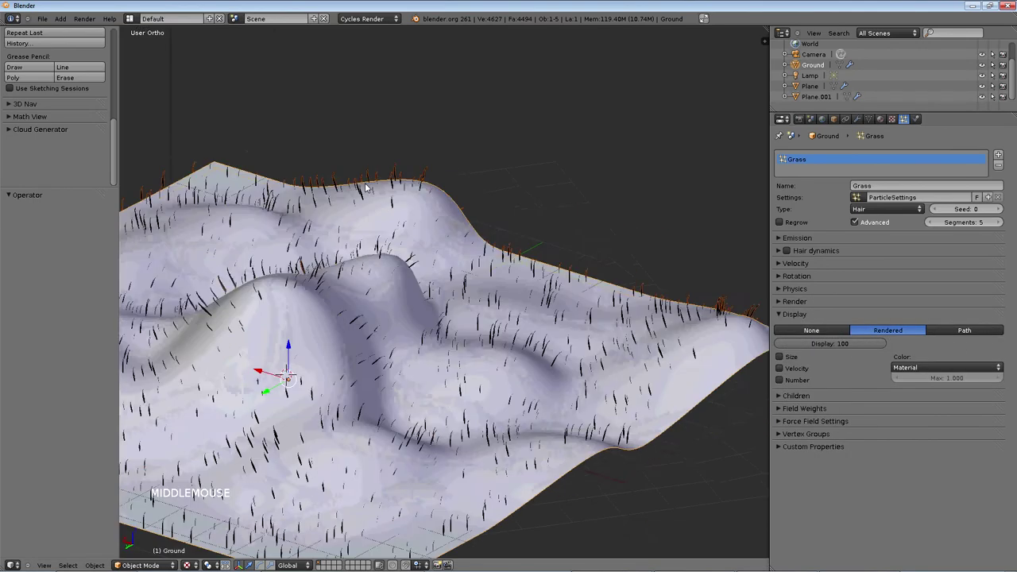
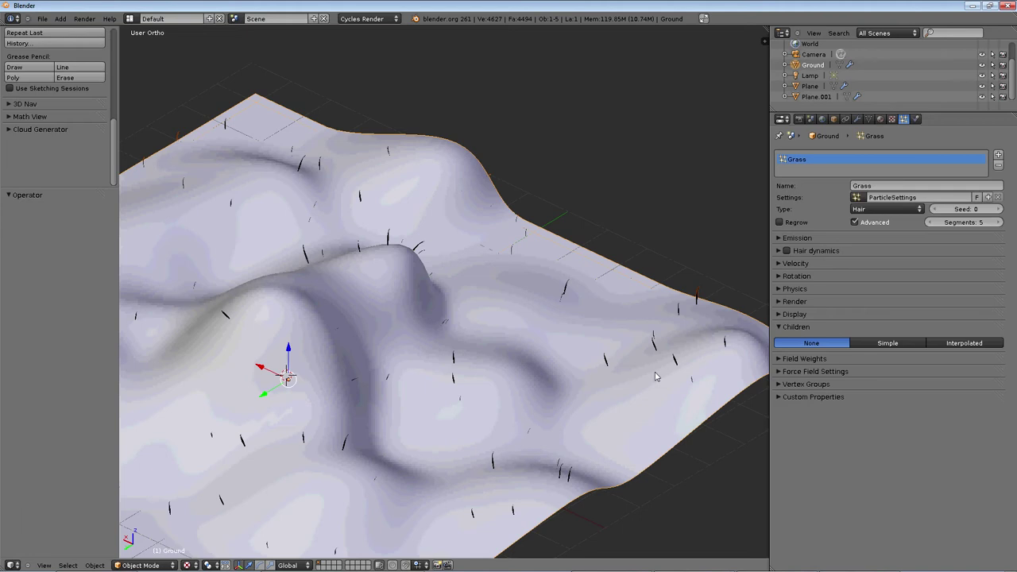
right_click(567, 291)
right_click(567, 291)
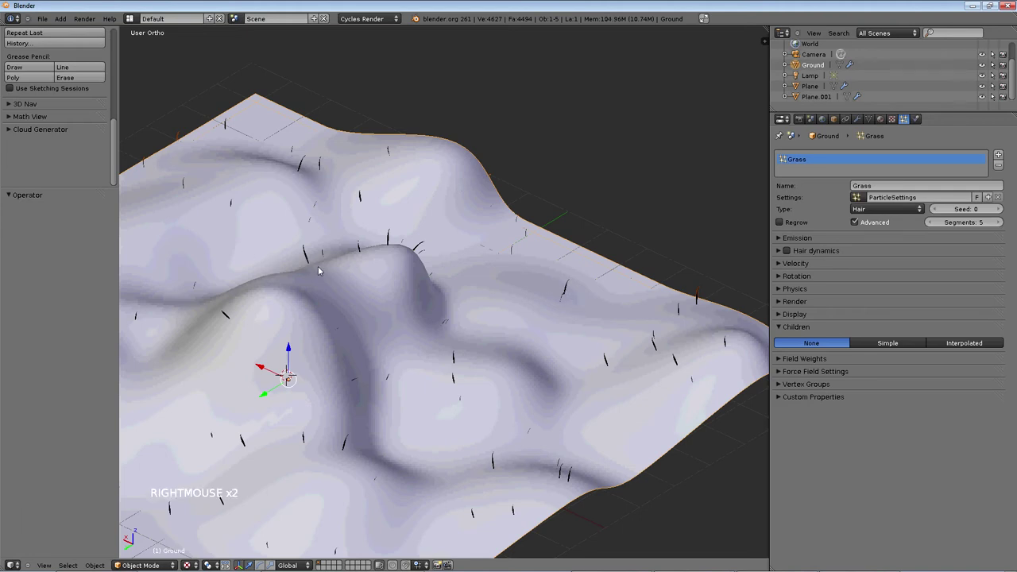
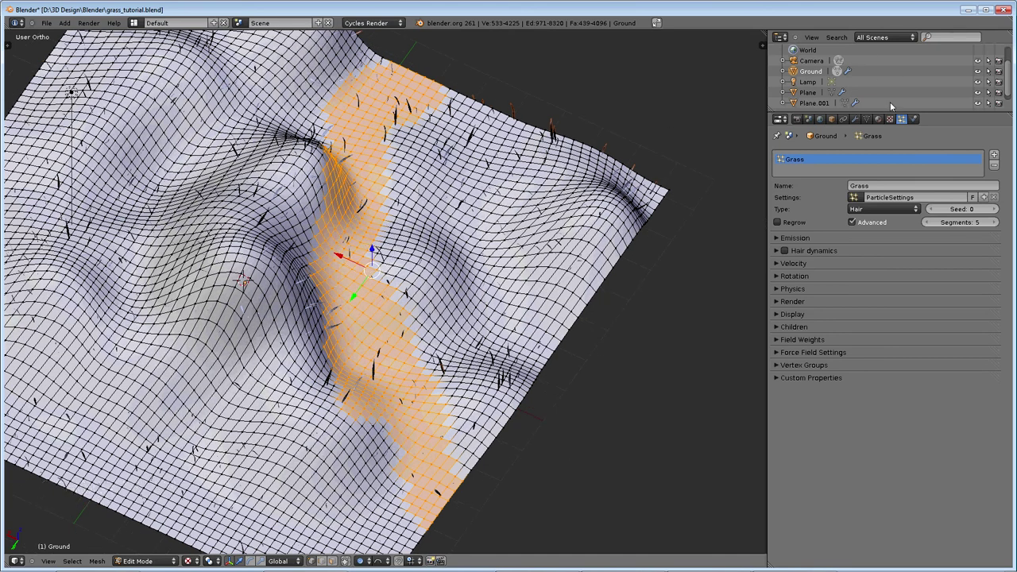
- Assign the path strip vertices to a new Path vertex group and return to the Grass particle settings
left_click(871, 123)
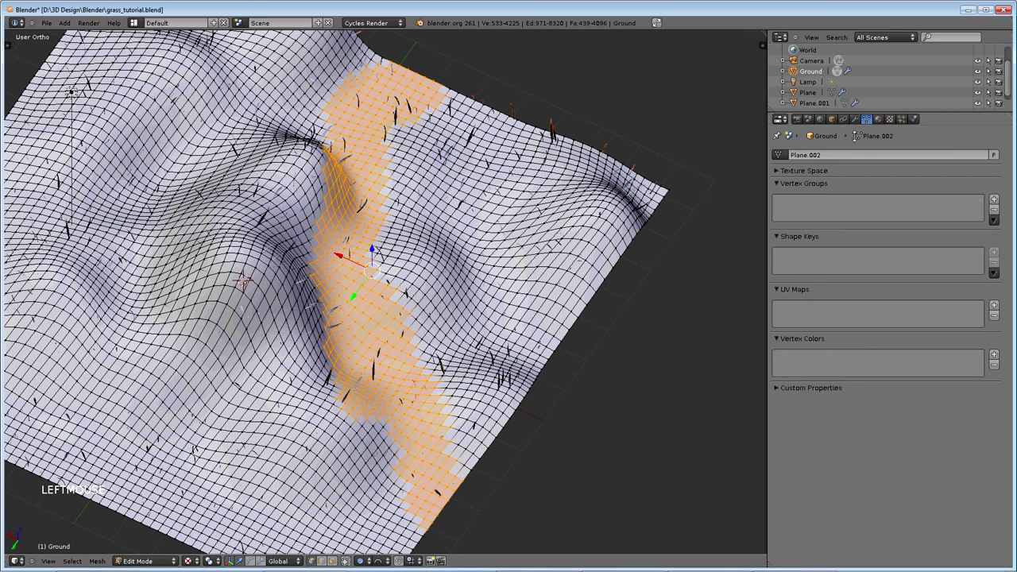
left_click(813, 70)
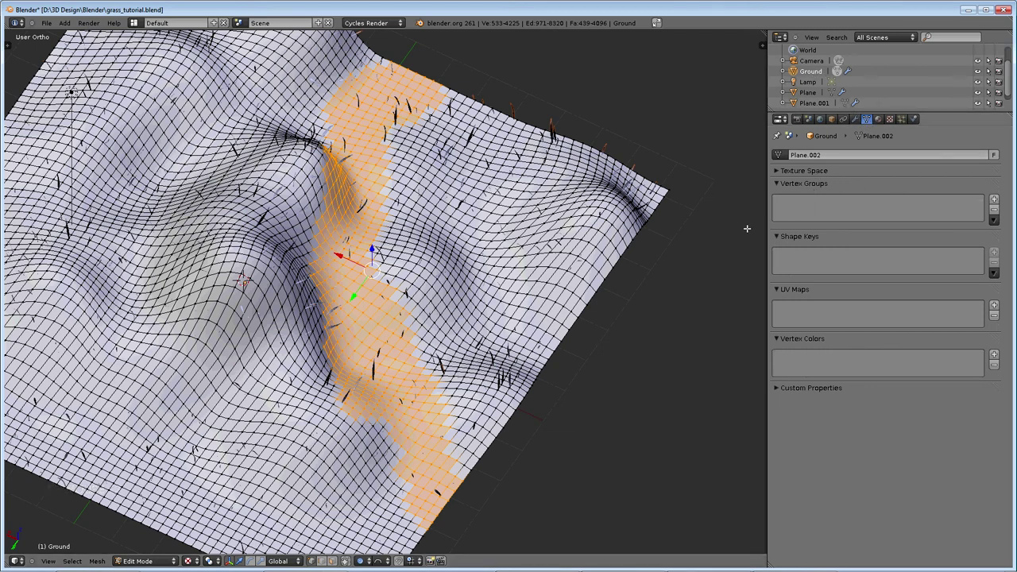
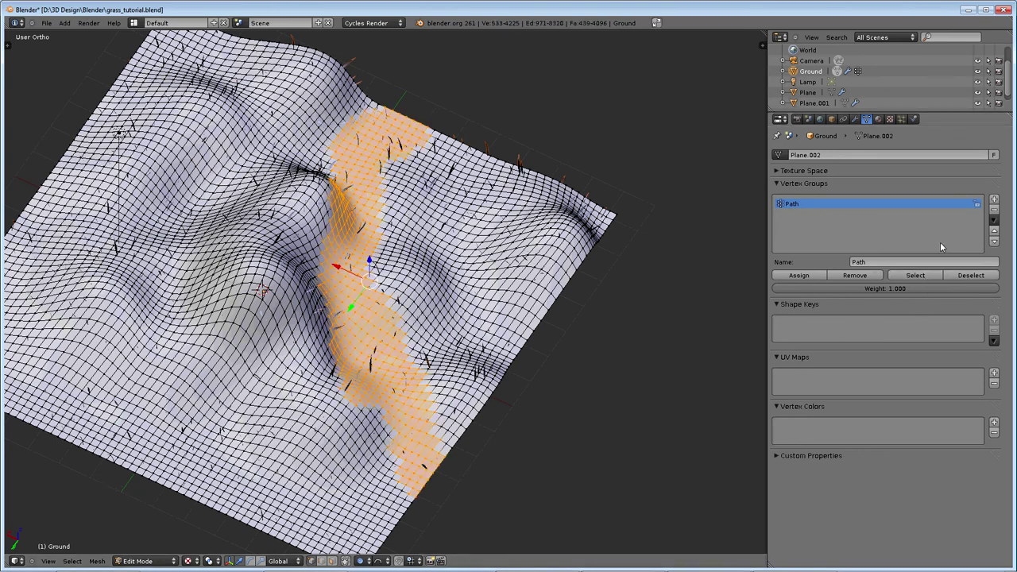
left_click(965, 280)
left_click(804, 371)
scroll("down", 3)
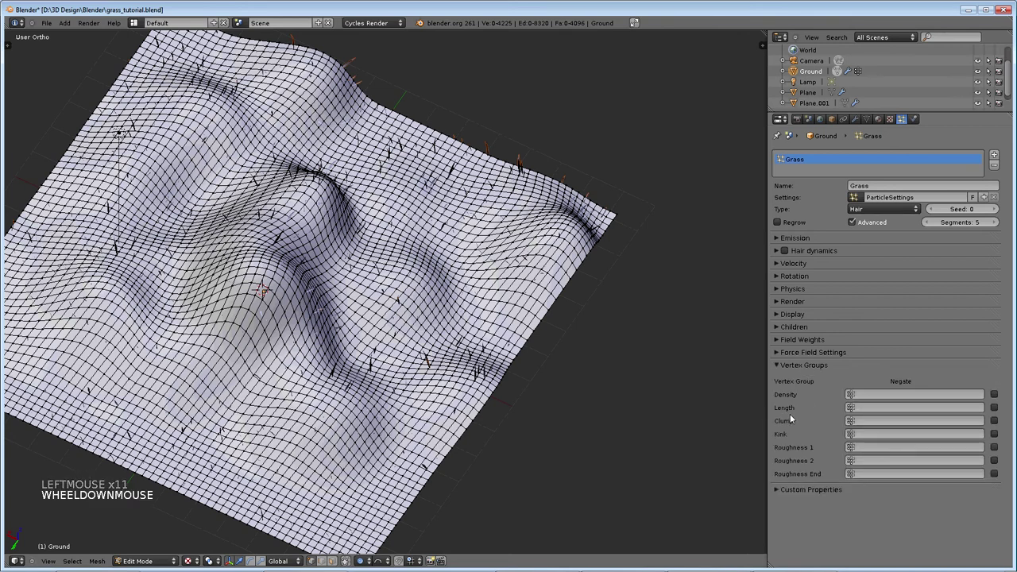
- Set the Grass particle density to be controlled by the Path vertex group
left_click(801, 394)
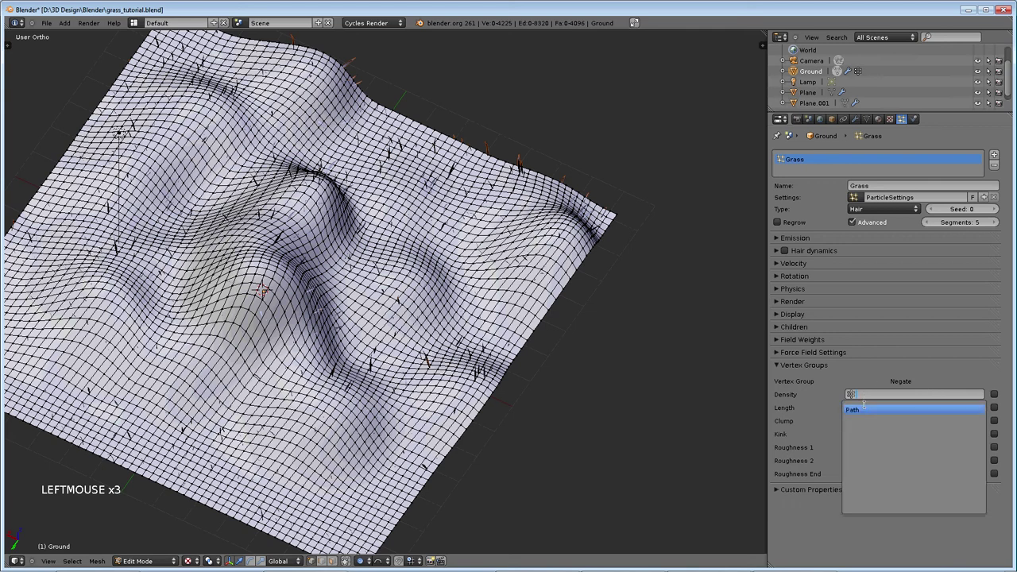
left_click(998, 394)
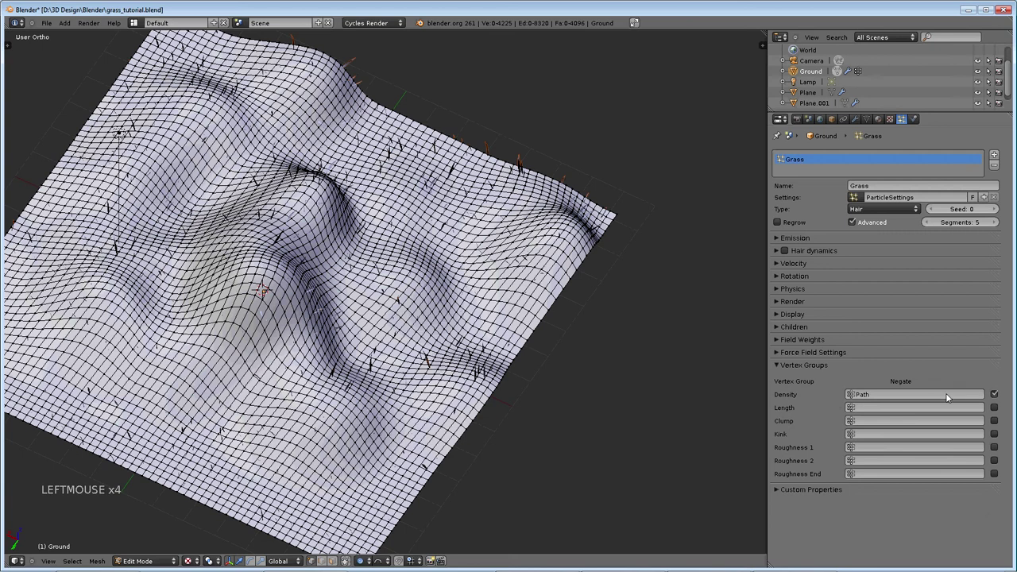
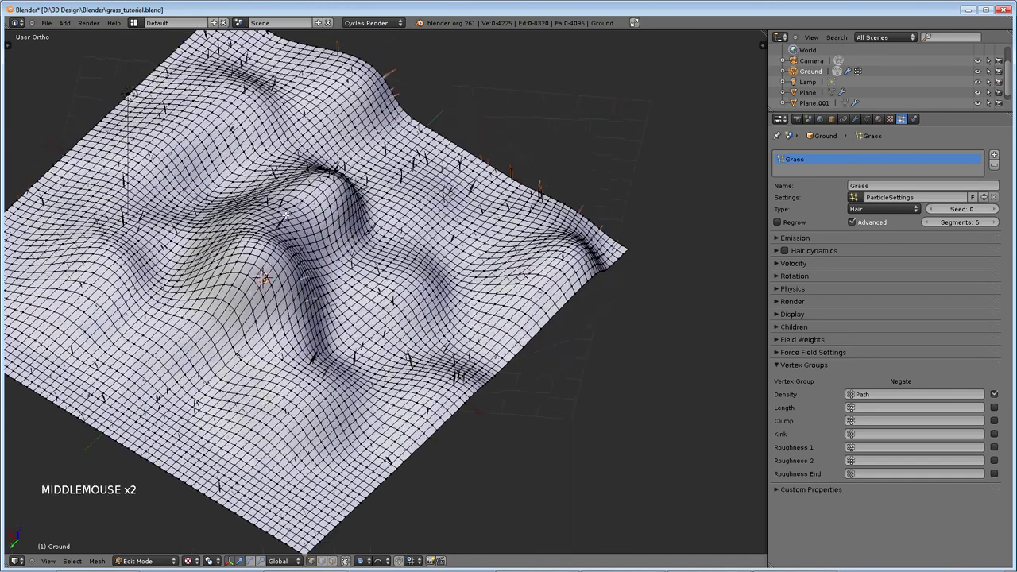
- Save the file and review the Grass particle Children and Physics panels (Newtonian, size 0.005)
key("ctrl+s")
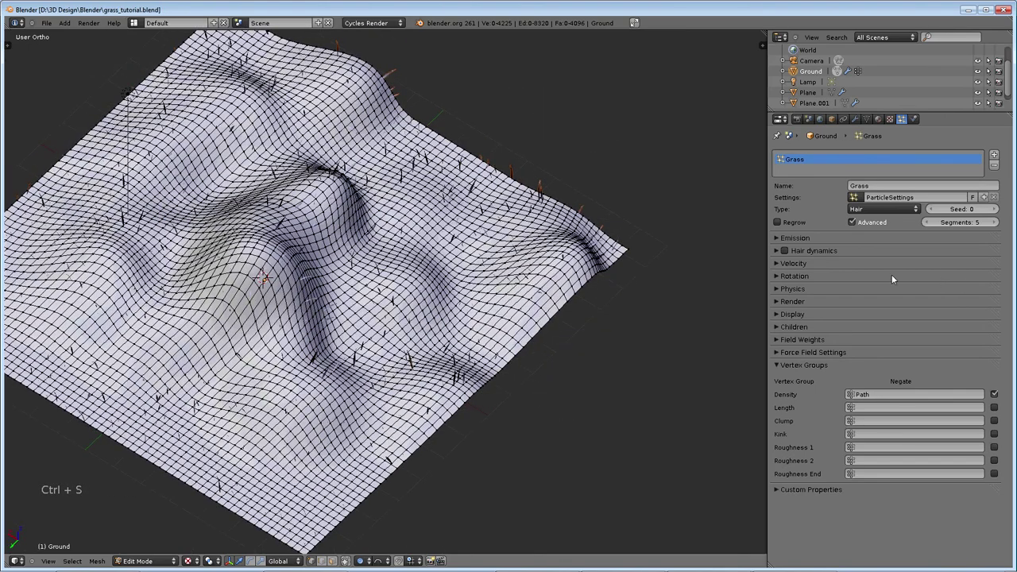
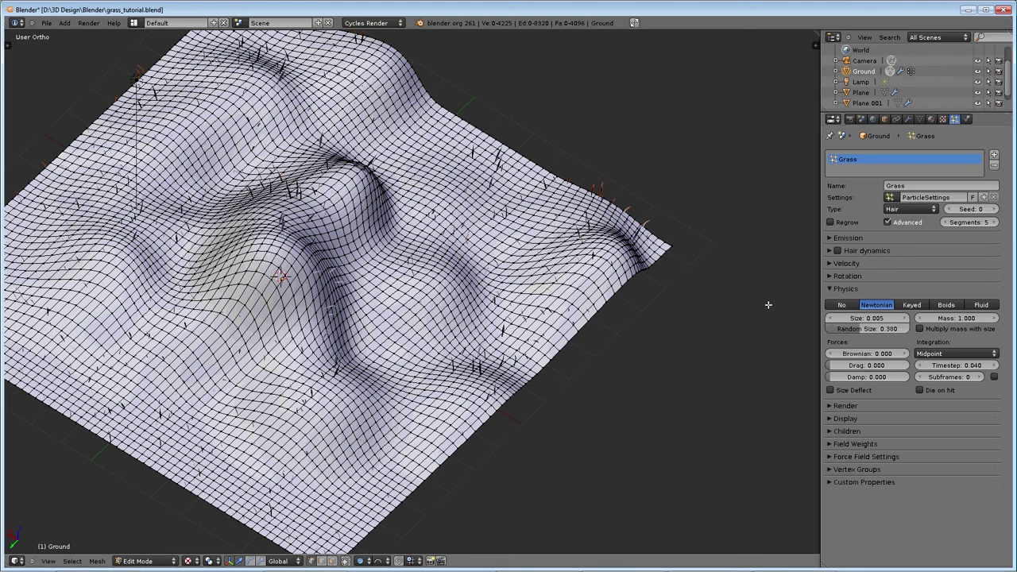
left_click(841, 435)
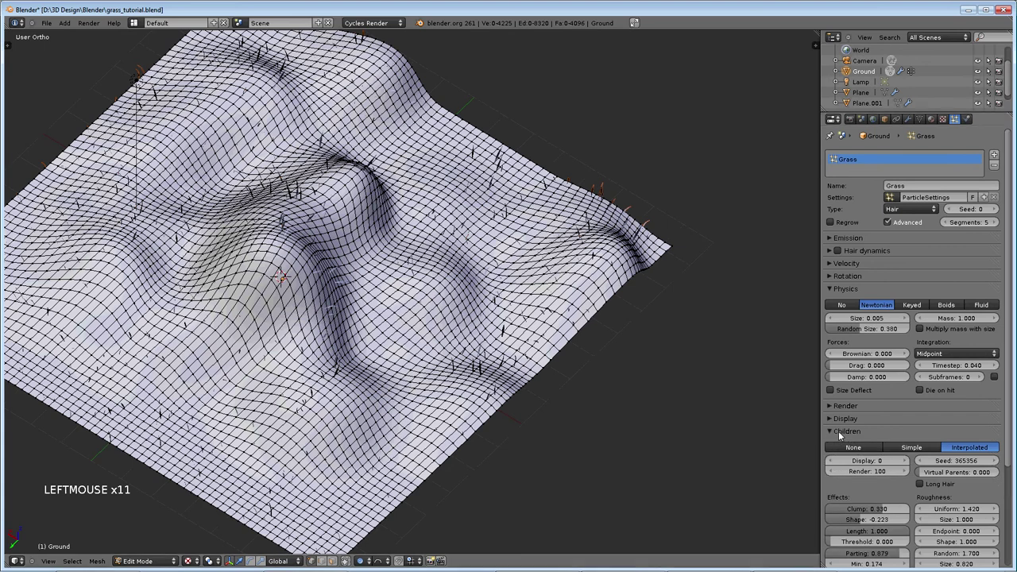
scroll("down", 3)
scroll("down", 3)
scroll("down", 3)
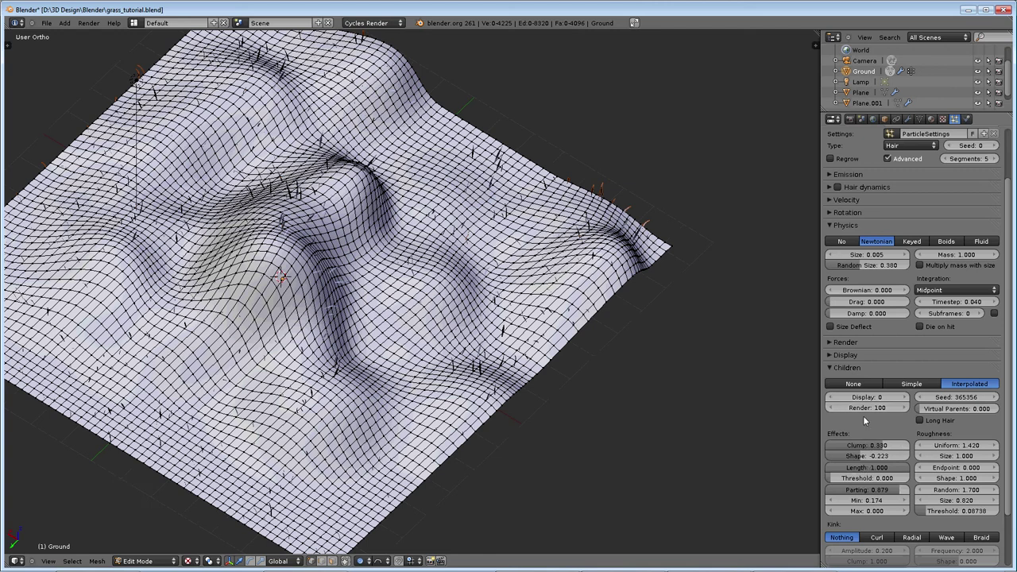
left_click(841, 367)
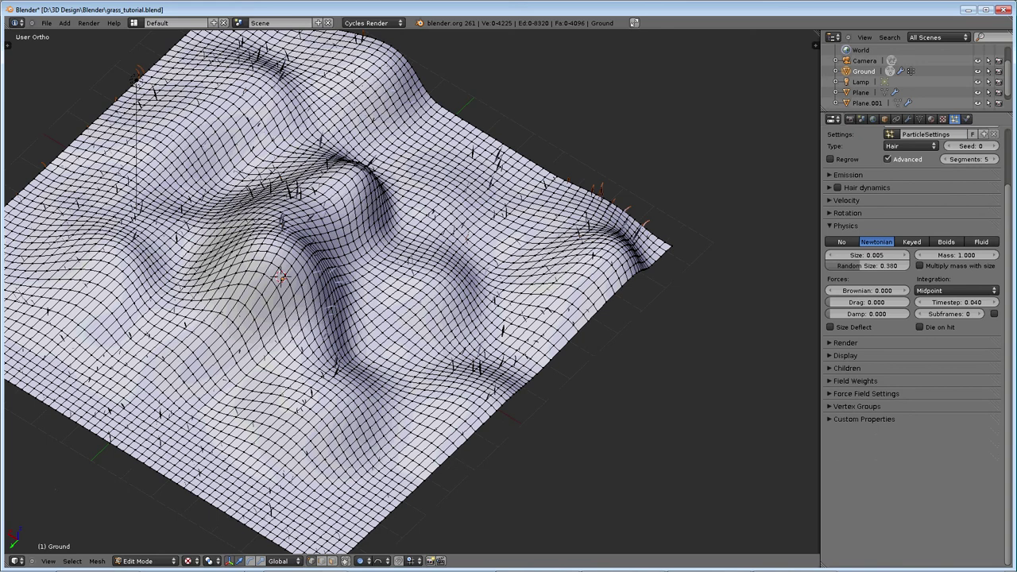
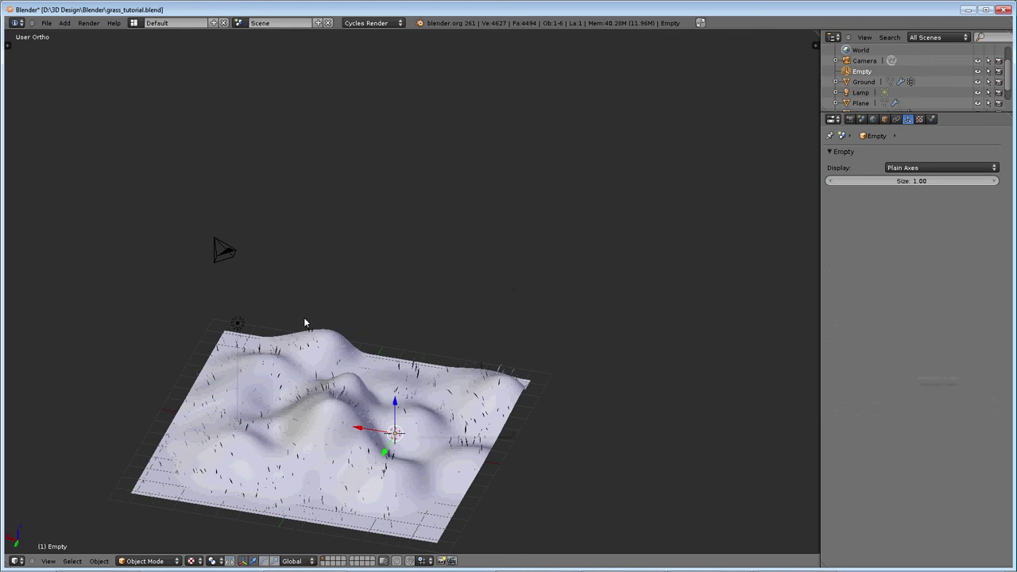
- Select the camera and try different Track To axes while viewing through the camera
right_click(237, 256)
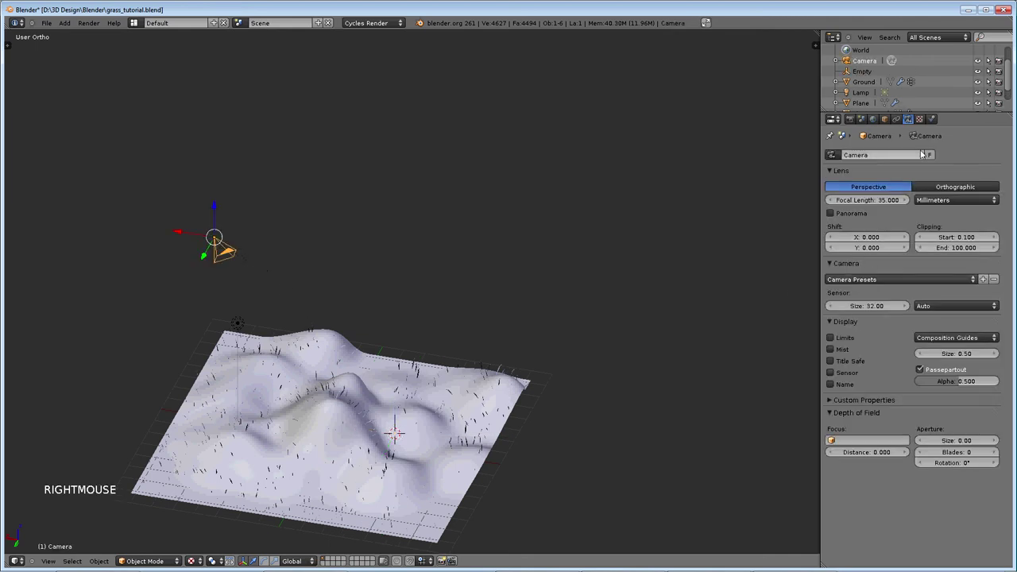
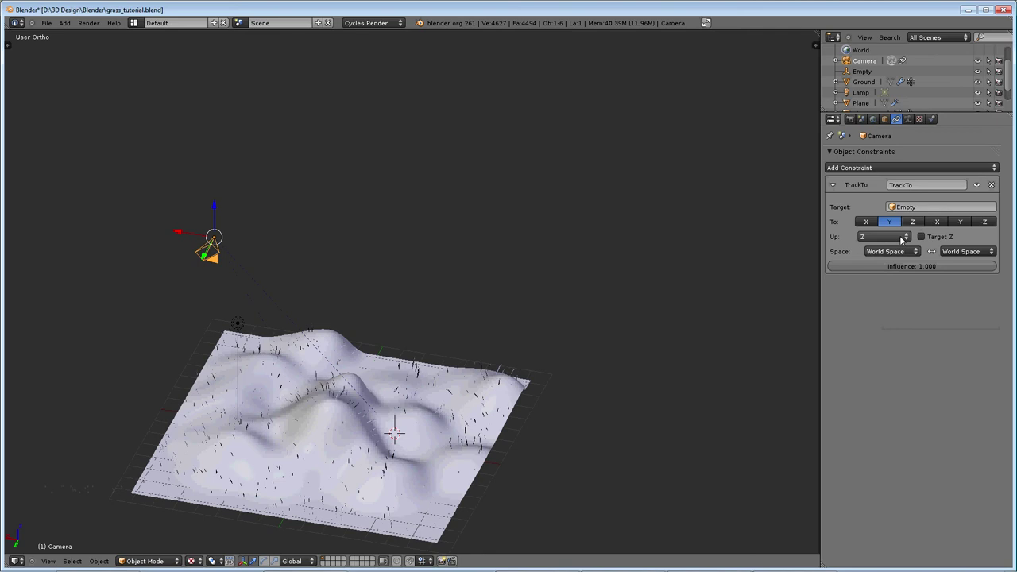
left_click(940, 221)
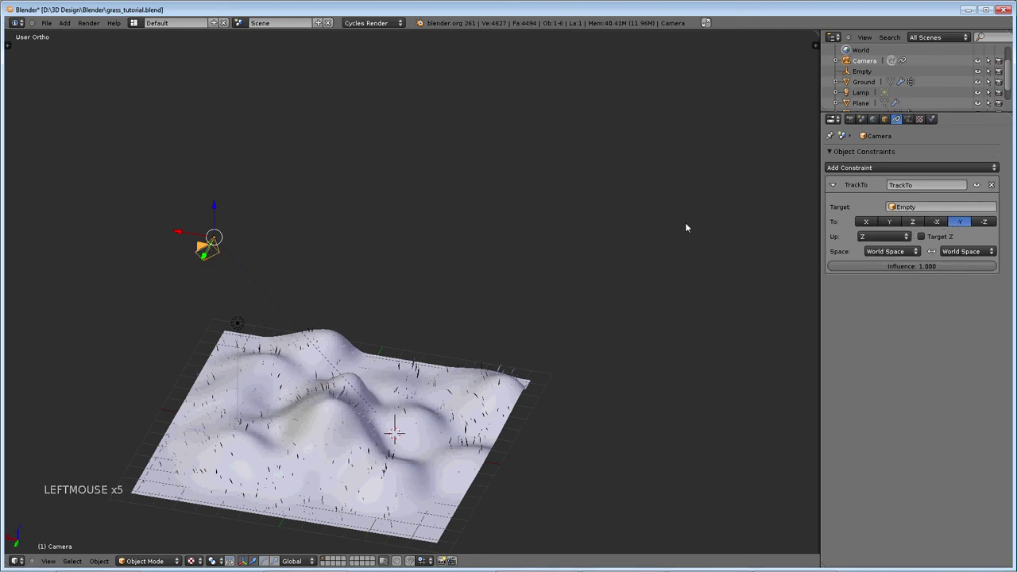
key("KP_0")
left_click(870, 219)
left_click(895, 221)
left_click(911, 220)
left_click(940, 221)
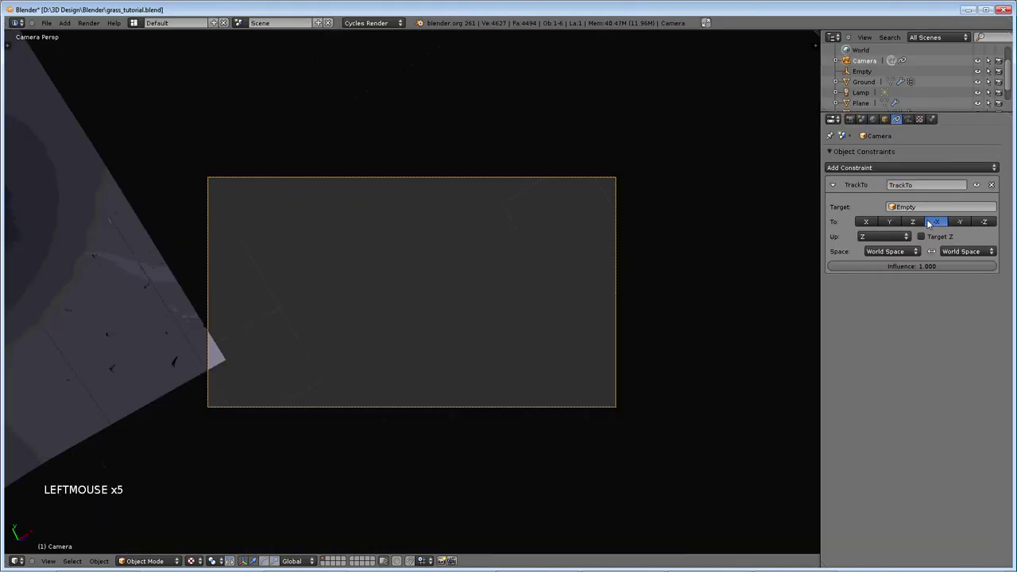
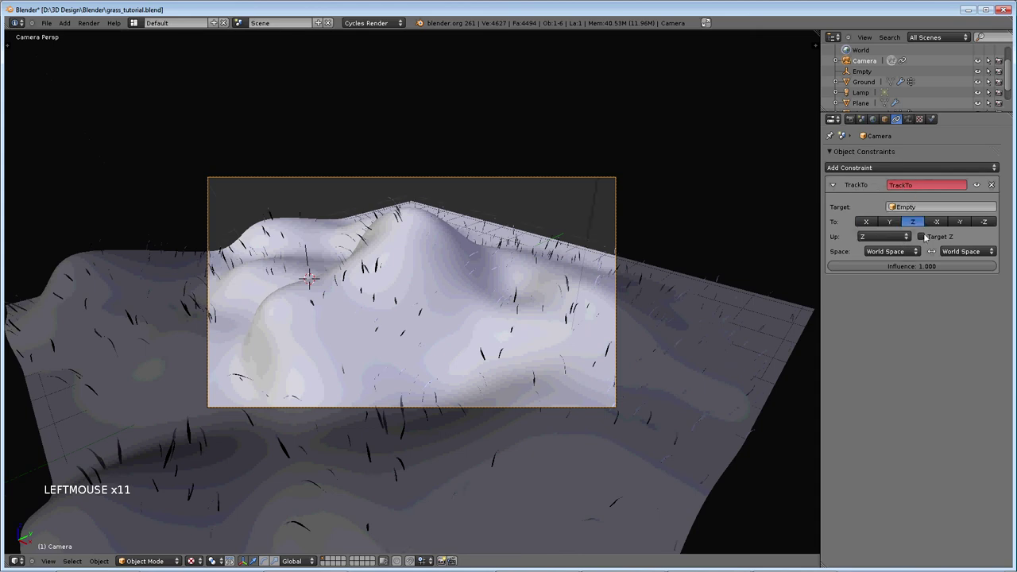
left_click(914, 221)
- Switch on Target Z for the camera's Track To constraint
left_click(902, 222)
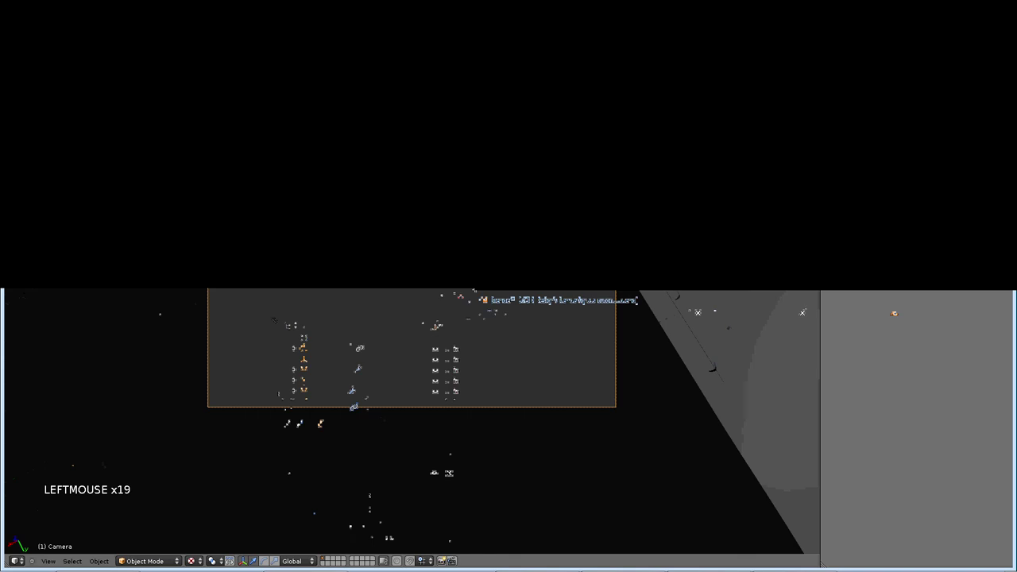
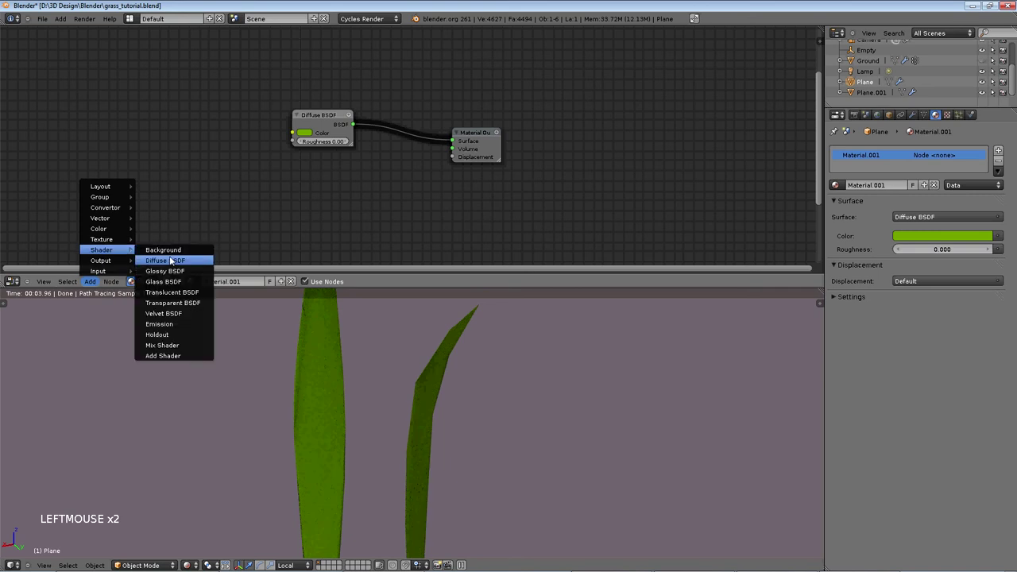
- Add Mix Shader nodes and chain the green Diffuse through them toward the Material Output
left_click(236, 95)
scroll("down", 3)
left_click(311, 154)
scroll("down", 3)
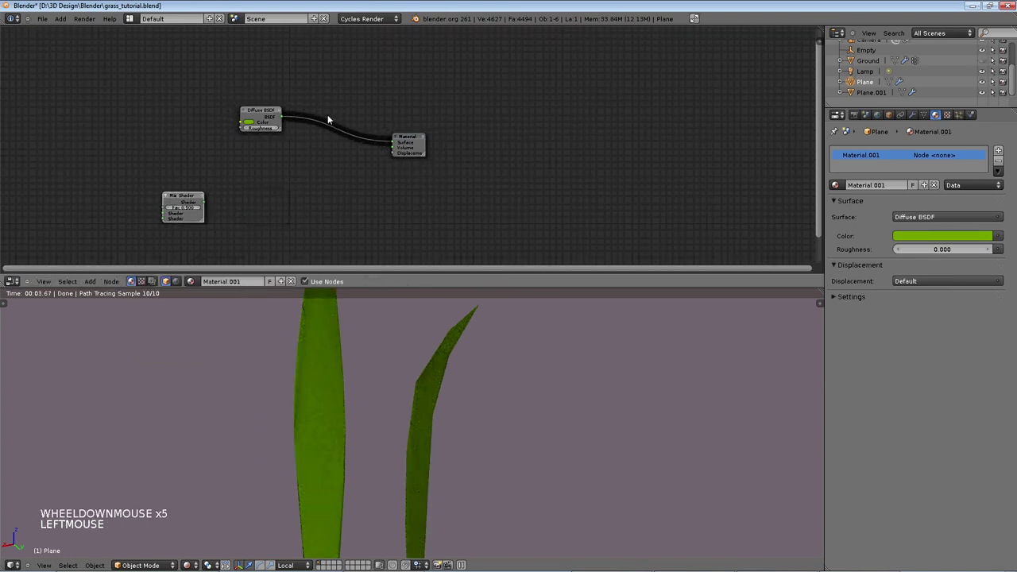
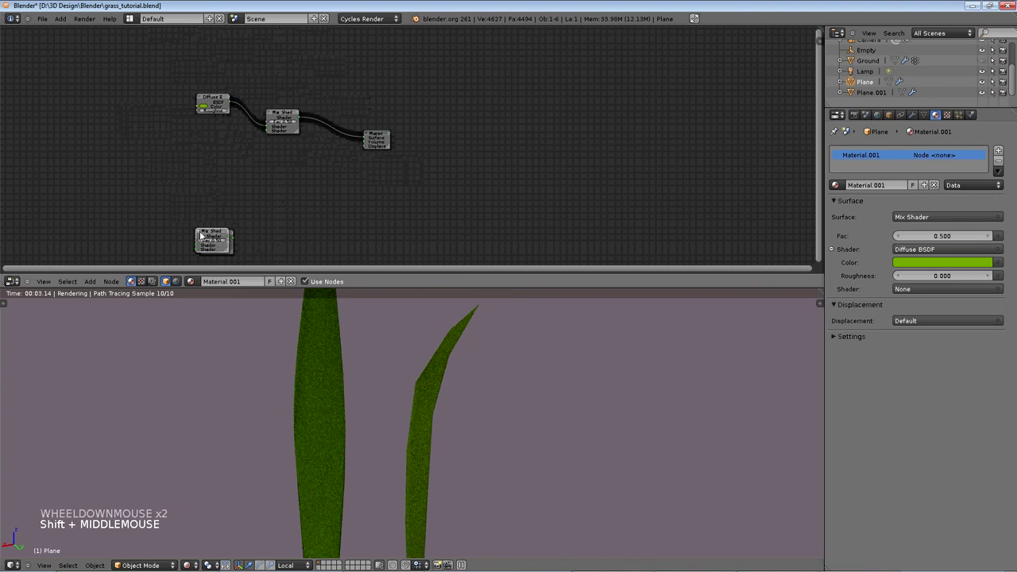
left_click(243, 176)
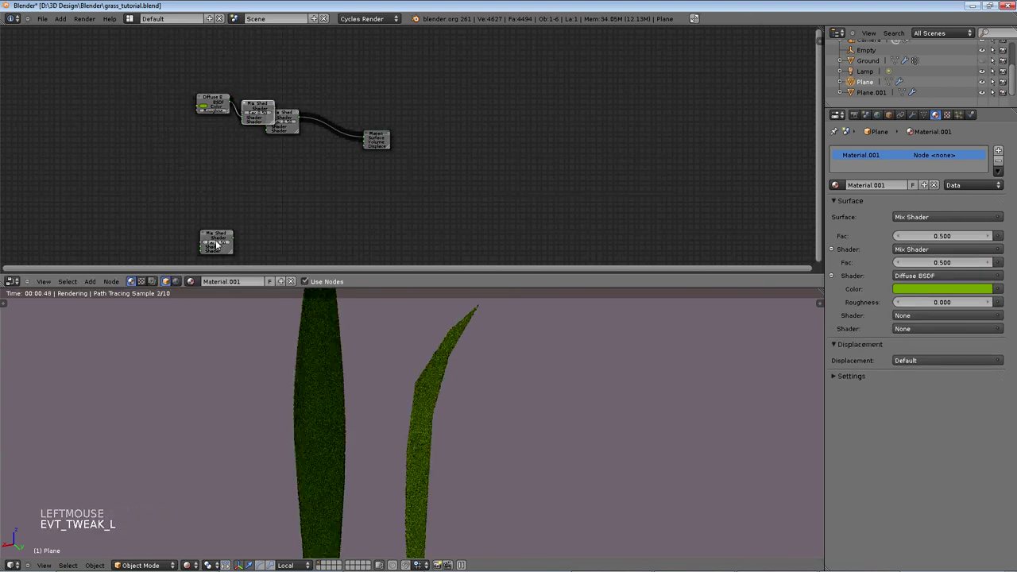
left_click(221, 196)
left_click(198, 81)
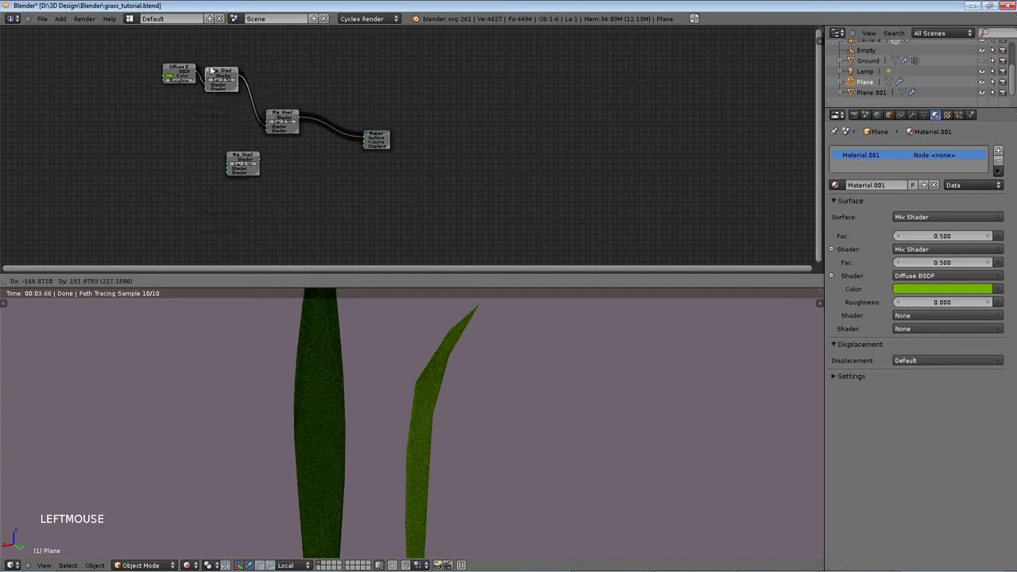
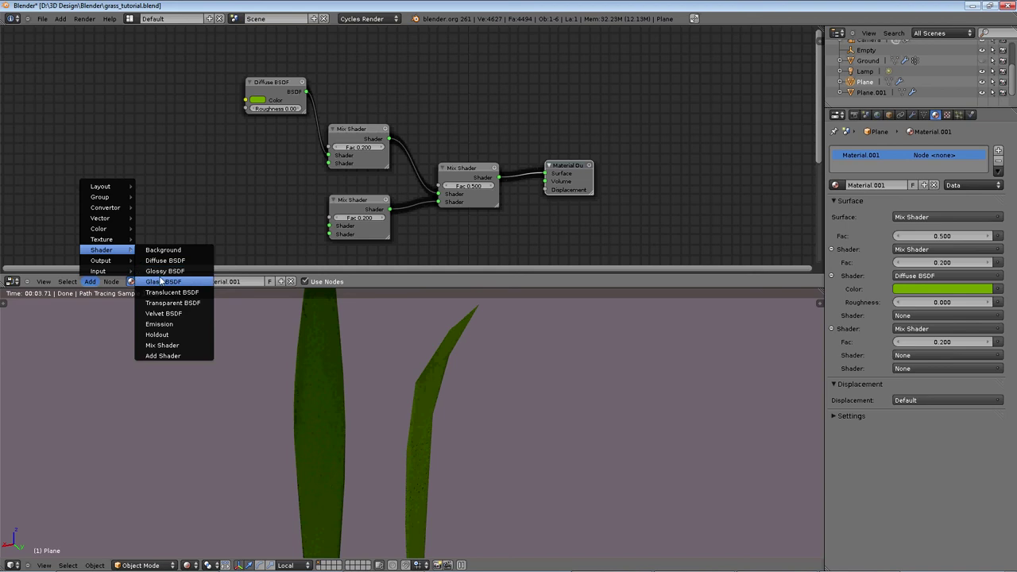
- Add a Glass BSDF with IOR 1.333 and connect it into the upper Mix Shader beside the green Diffuse
left_click(181, 228)
left_click(230, 217)
left_click(321, 166)
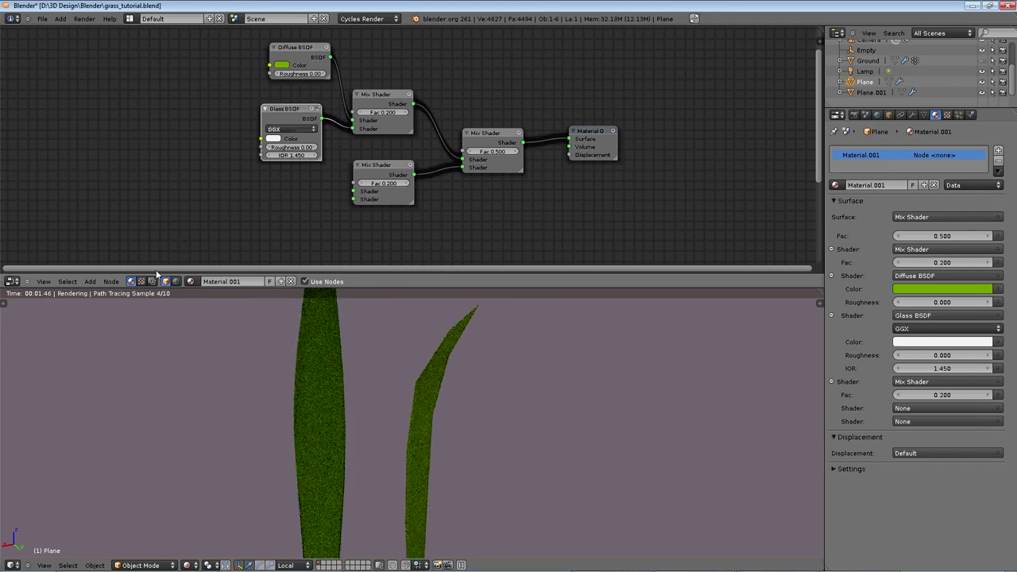
left_click(298, 161)
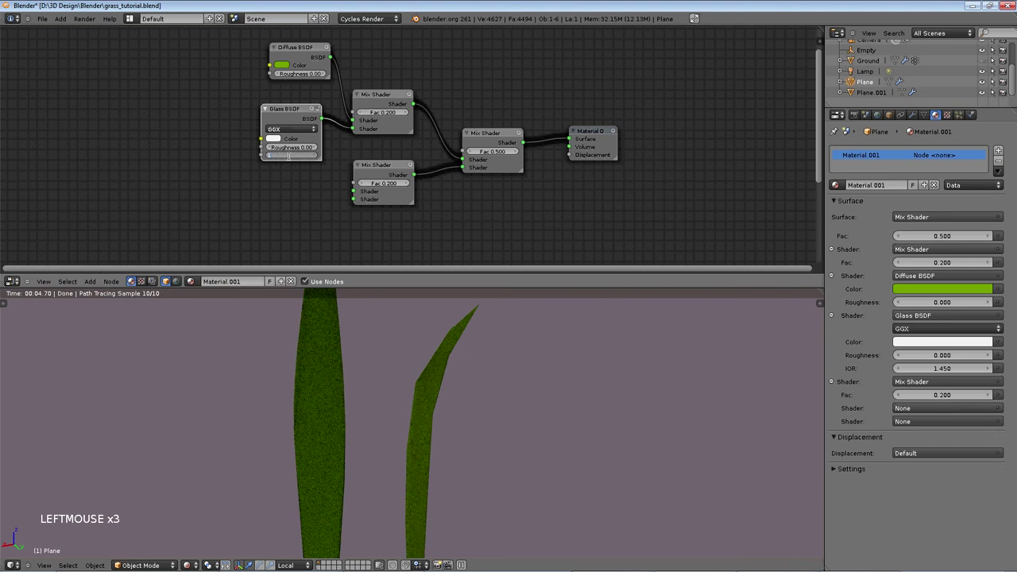
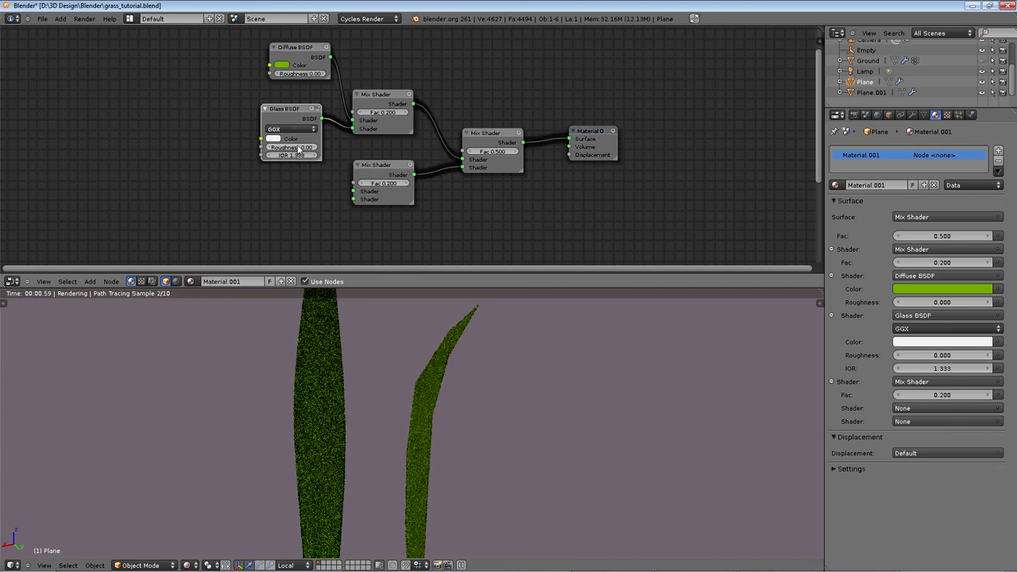
left_click(300, 112)
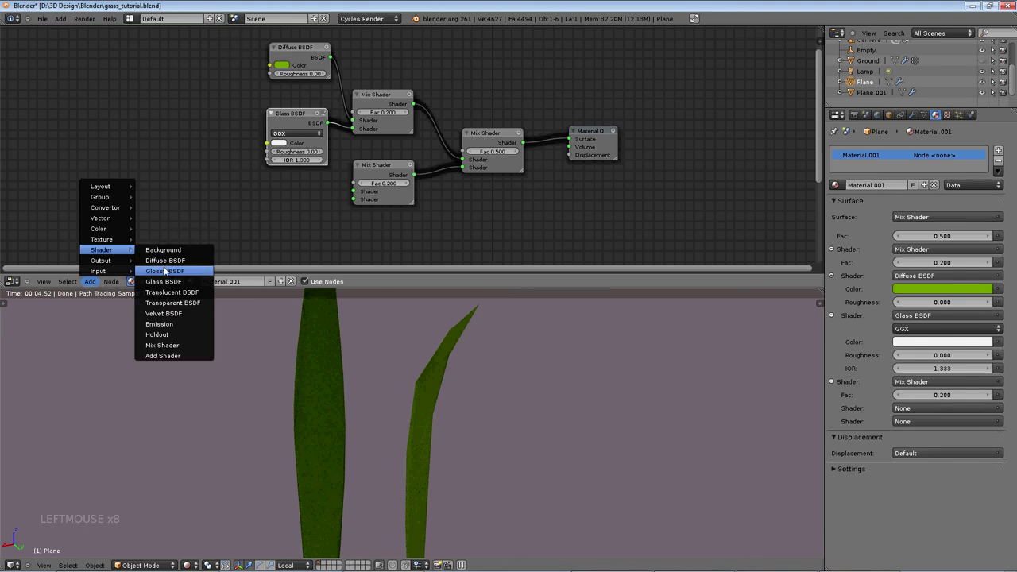
- Add a second Diffuse BSDF and a Beckmann Glass BSDF feeding the lower Mix Shader, and recolour the diffuse
left_click(277, 176)
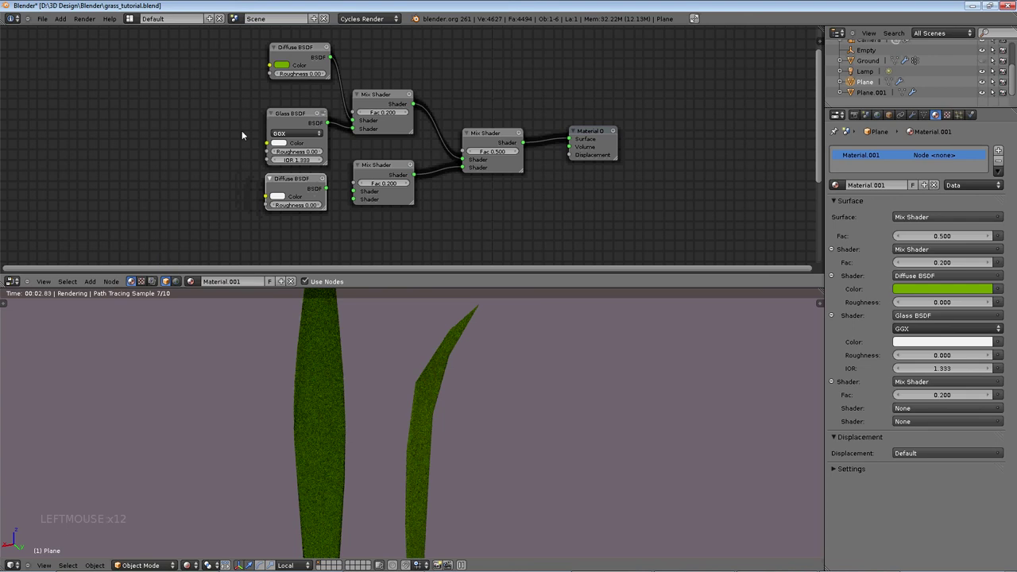
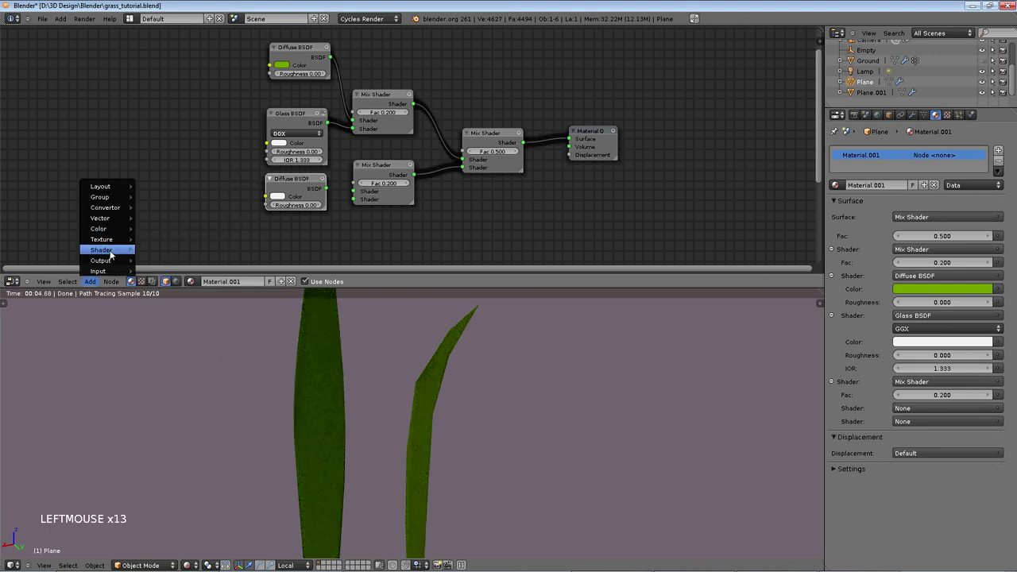
scroll("down", 3)
left_click(227, 214)
left_click(239, 214)
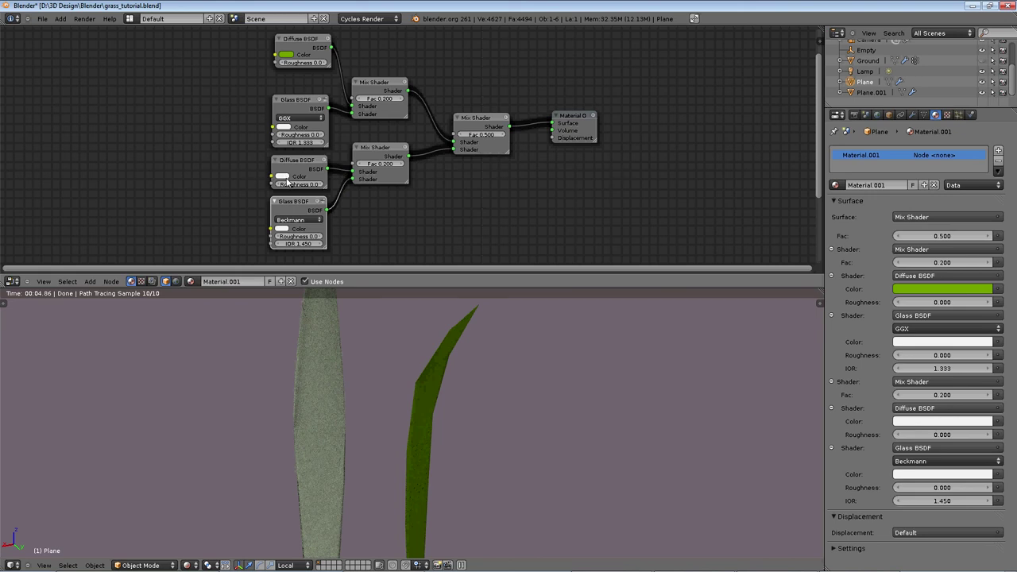
left_click(292, 176)
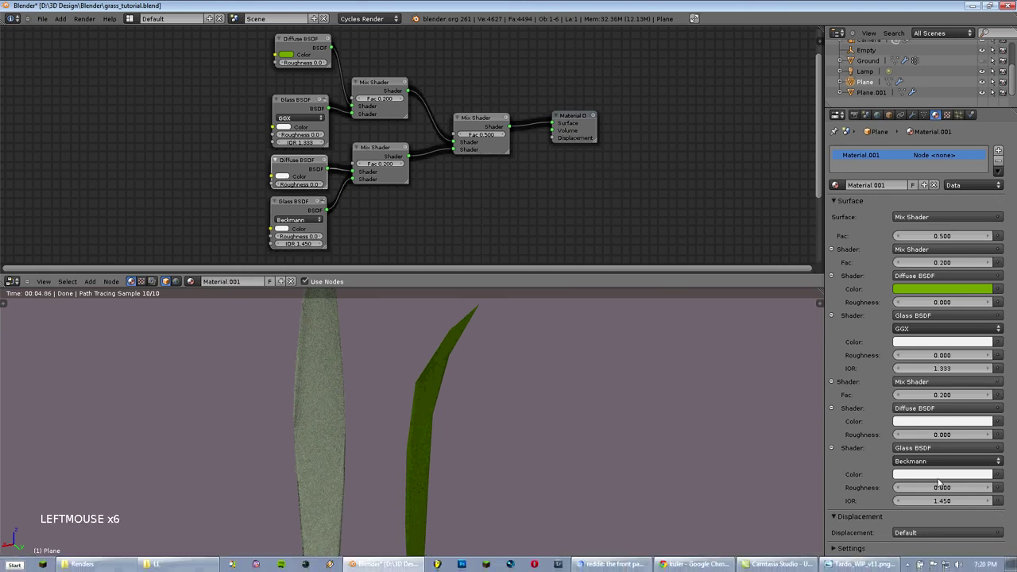
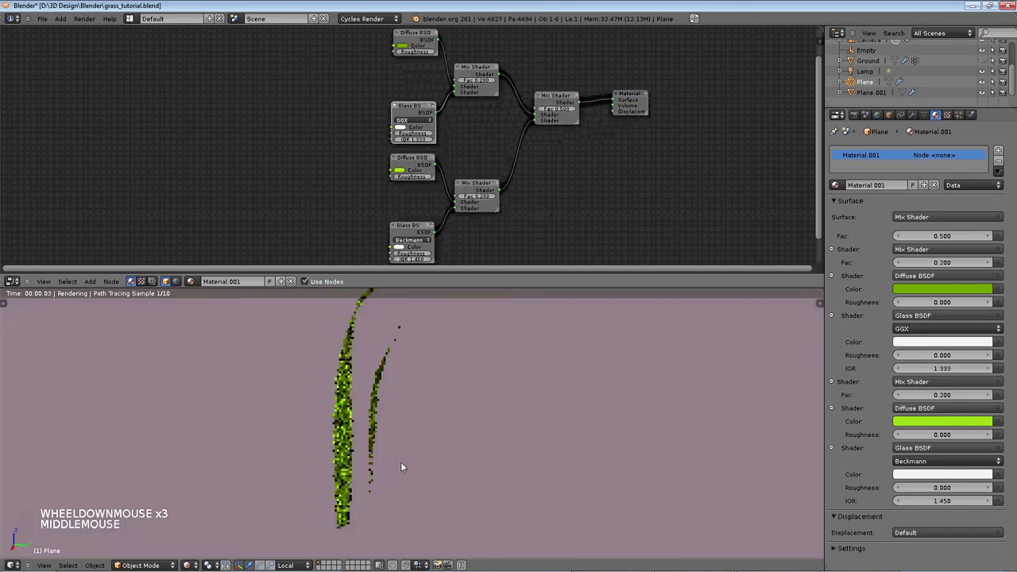
- Pan around the node tree and check the lower glass shader's colour without changing it
middle_click(361, 390)
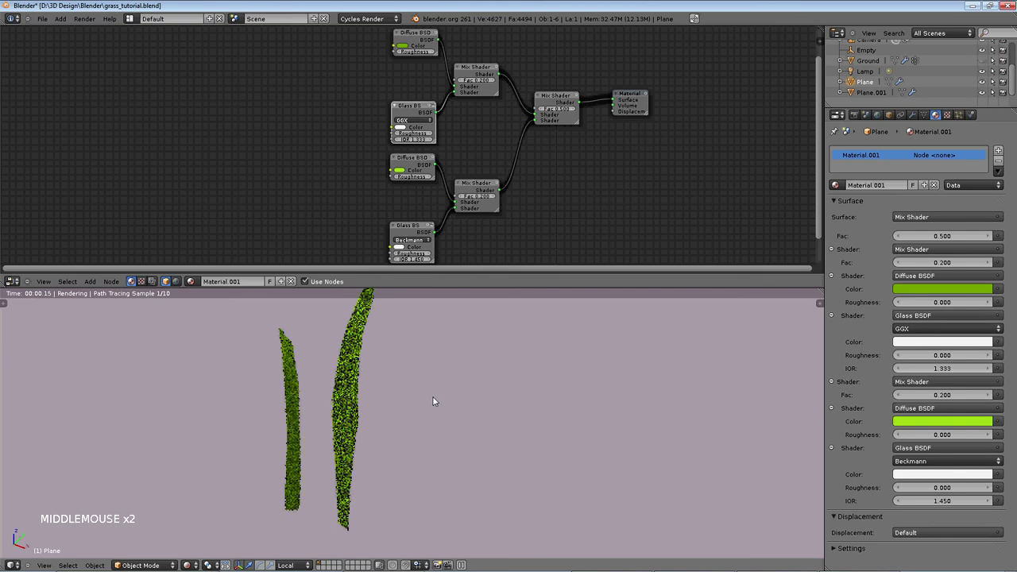
scroll("down", 3)
middle_click(414, 395)
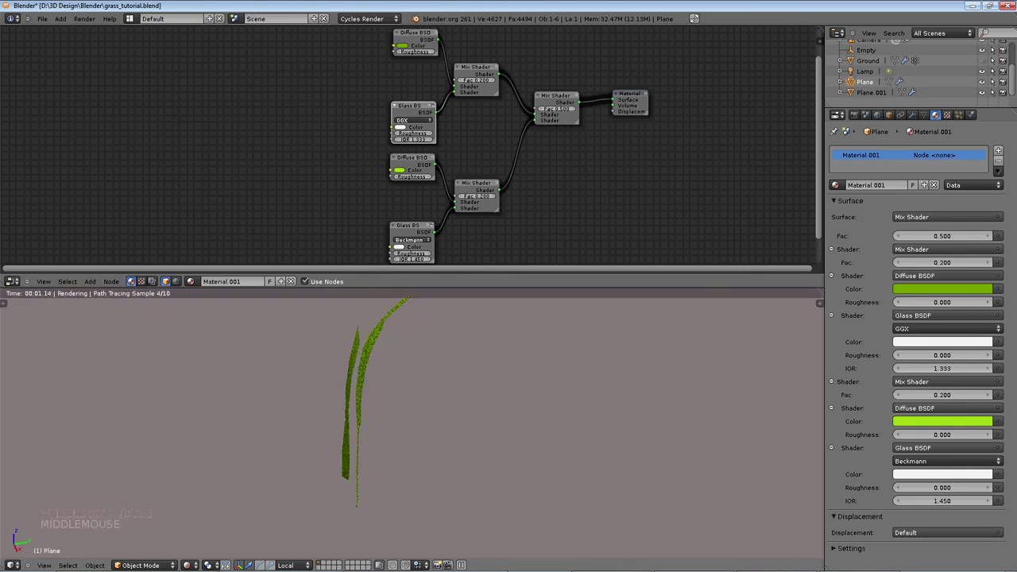
scroll("up", 3)
left_click(456, 125)
left_click(404, 252)
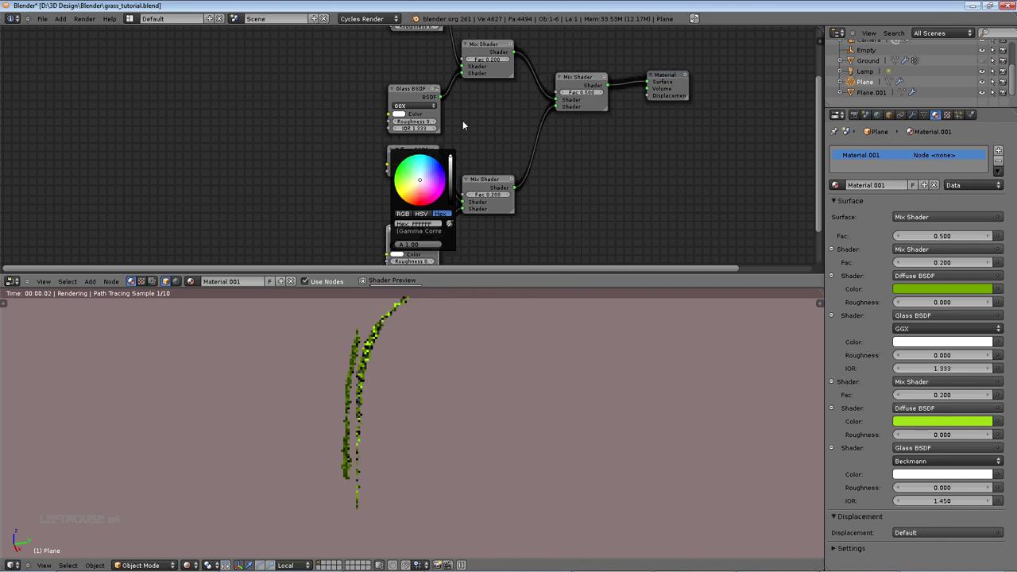
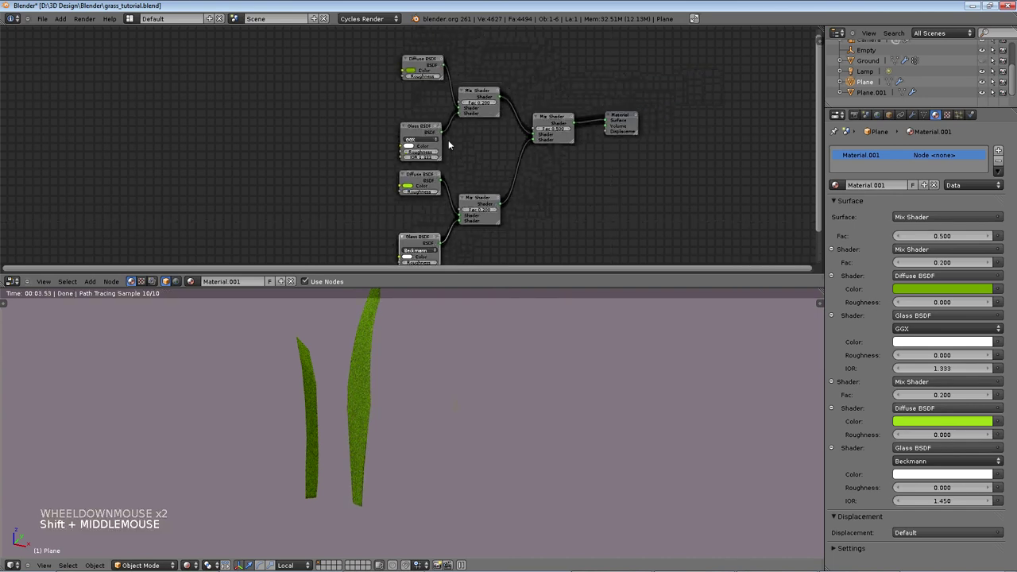
middle_click(412, 338)
middle_click(391, 418)
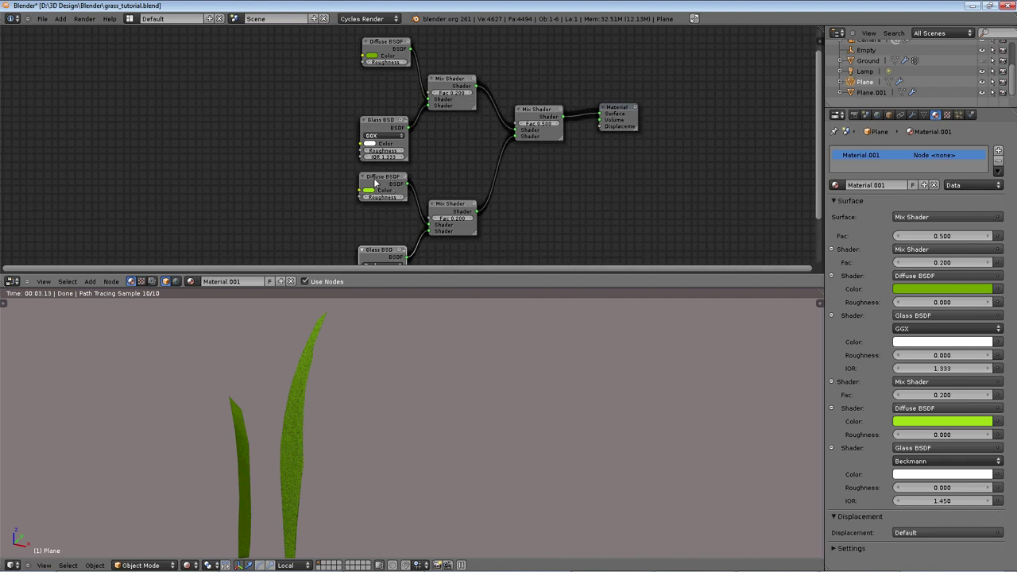
- Move the second Diffuse left, insert a Mix Shader after it and add a yellow-green Diffuse BSDF for it
double_click(89, 285)
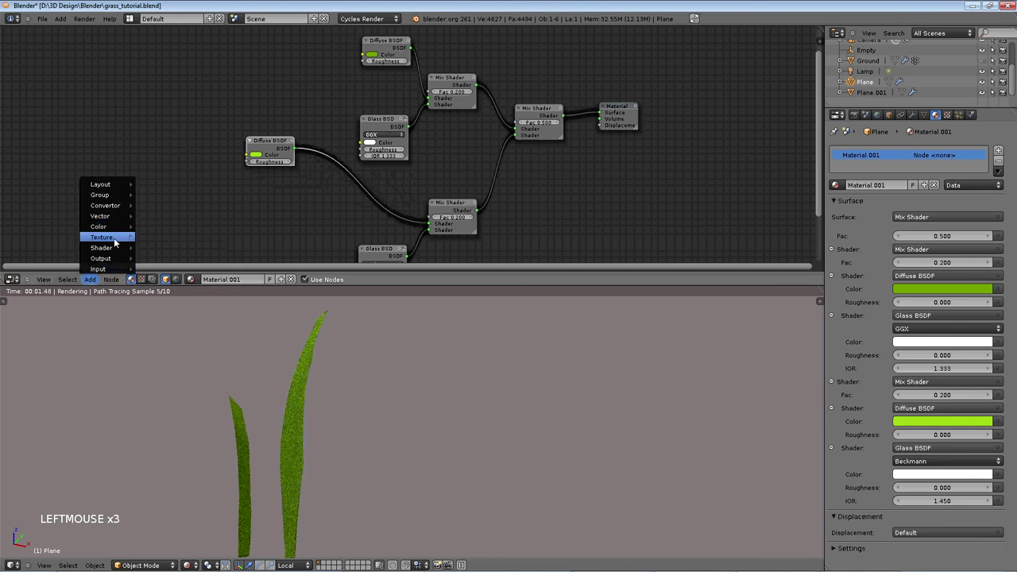
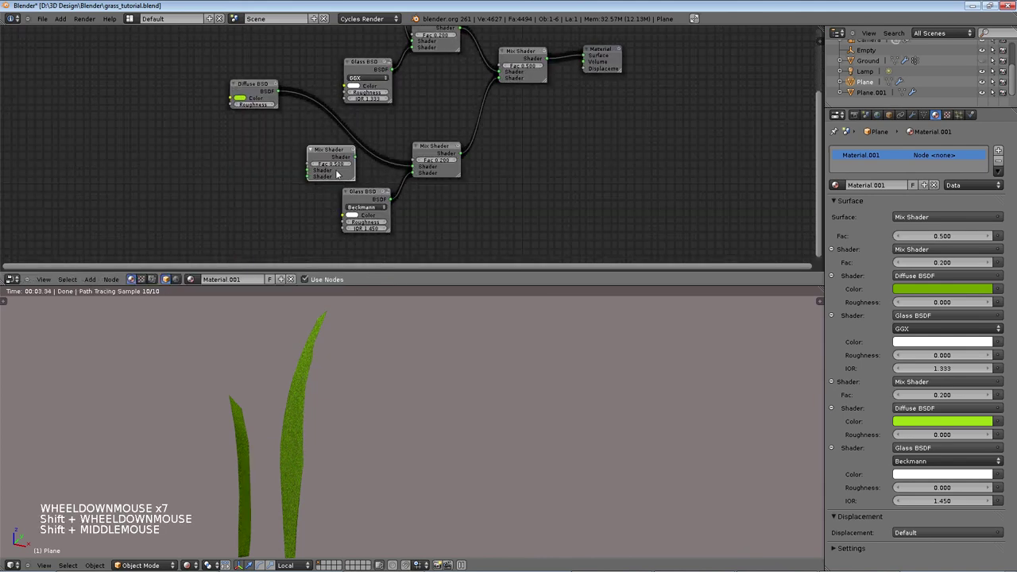
left_click(369, 150)
scroll("up", 3)
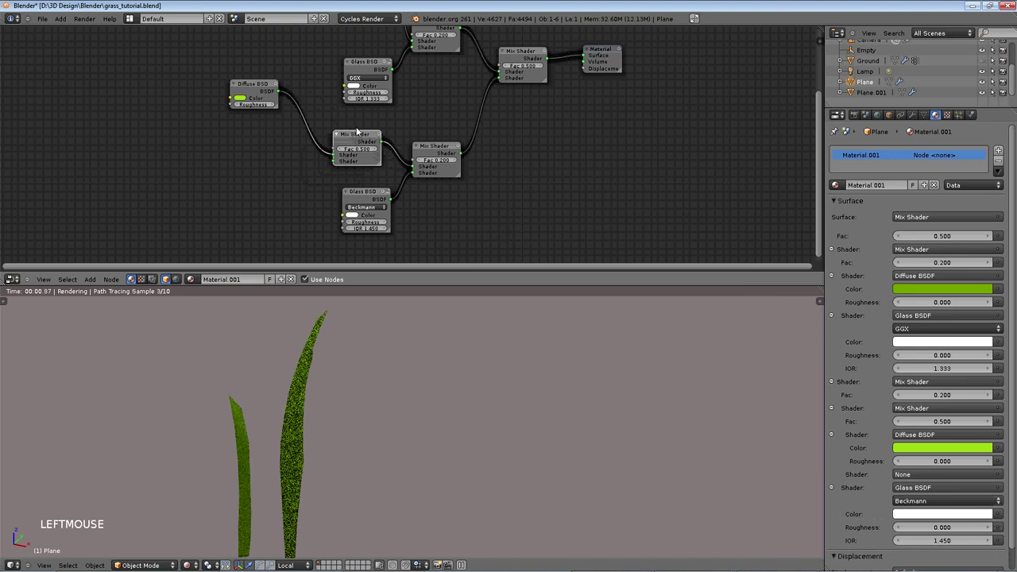
left_click(327, 111)
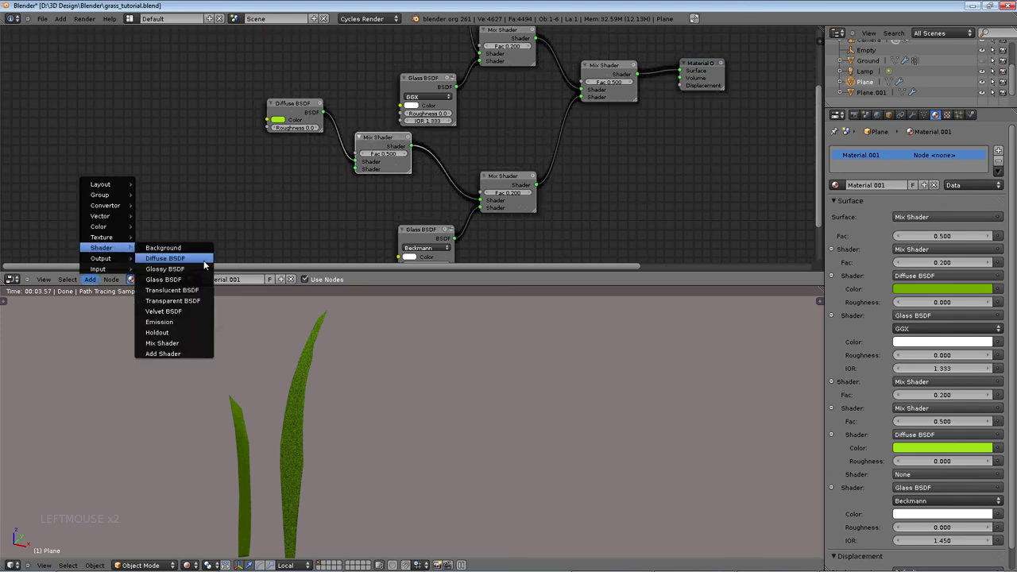
left_click(303, 176)
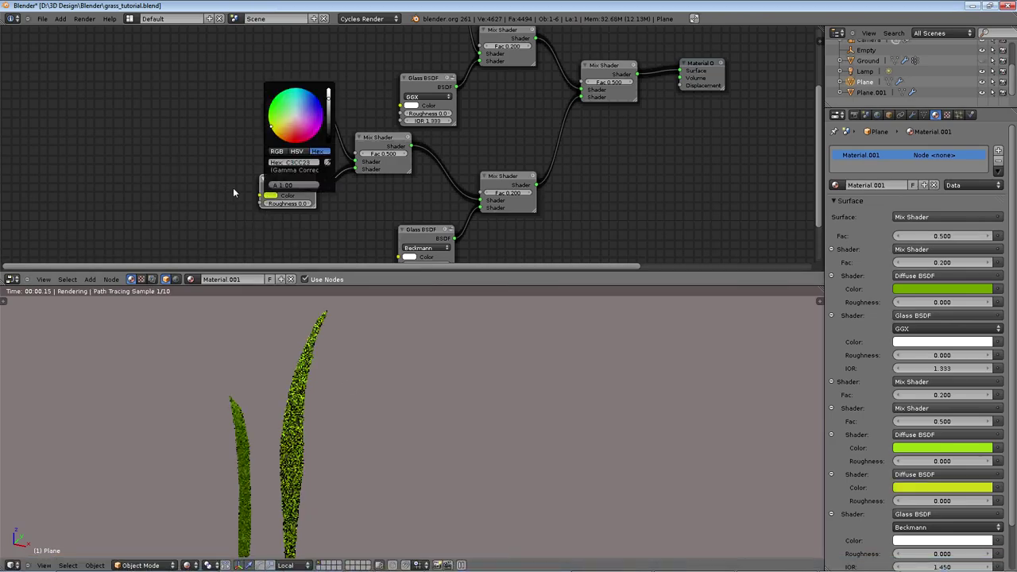
left_click(305, 184)
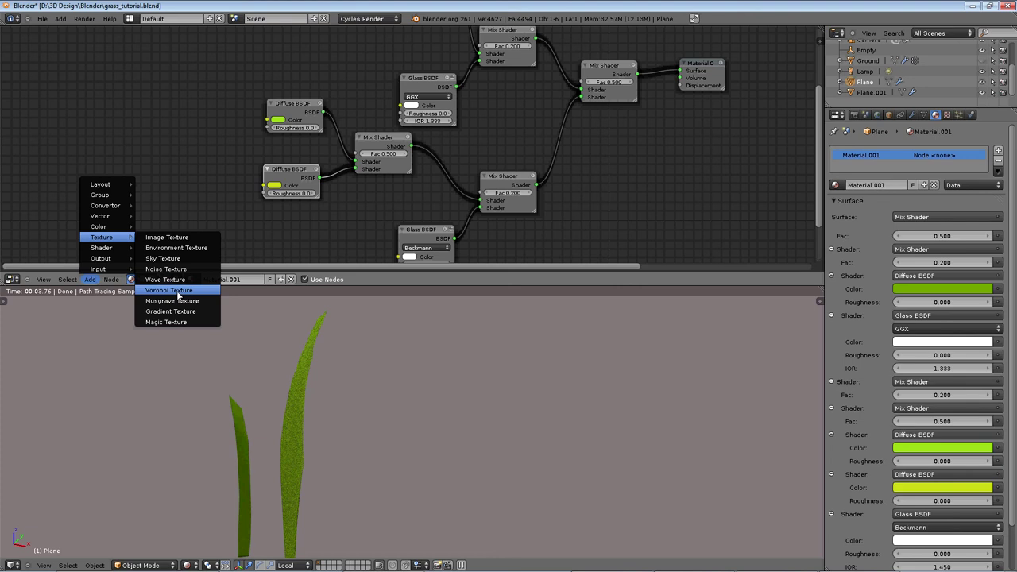
- Add a Voronoi Texture and wire its Color into the new Mix Shader's Fac
left_click(193, 245)
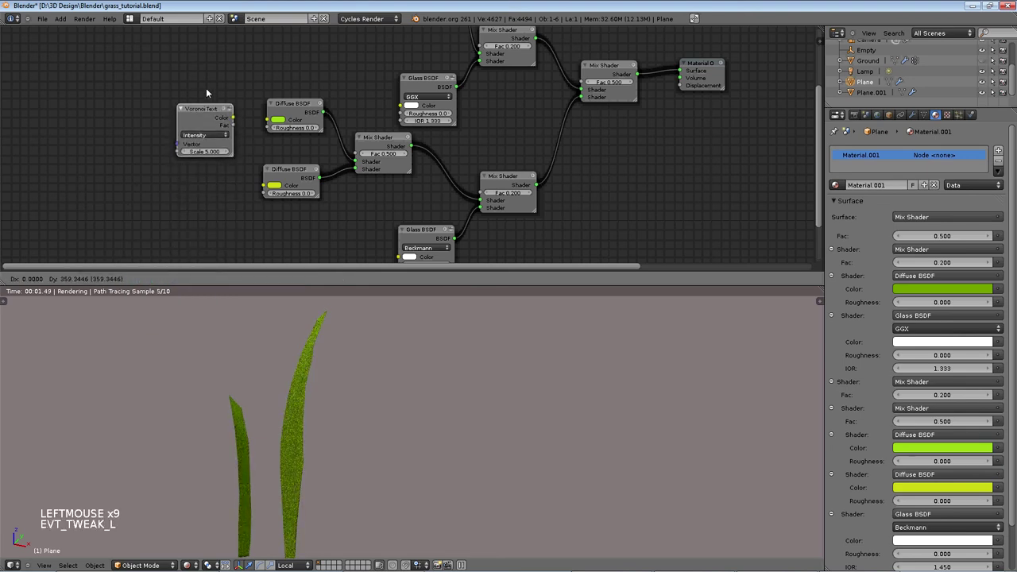
left_click(216, 114)
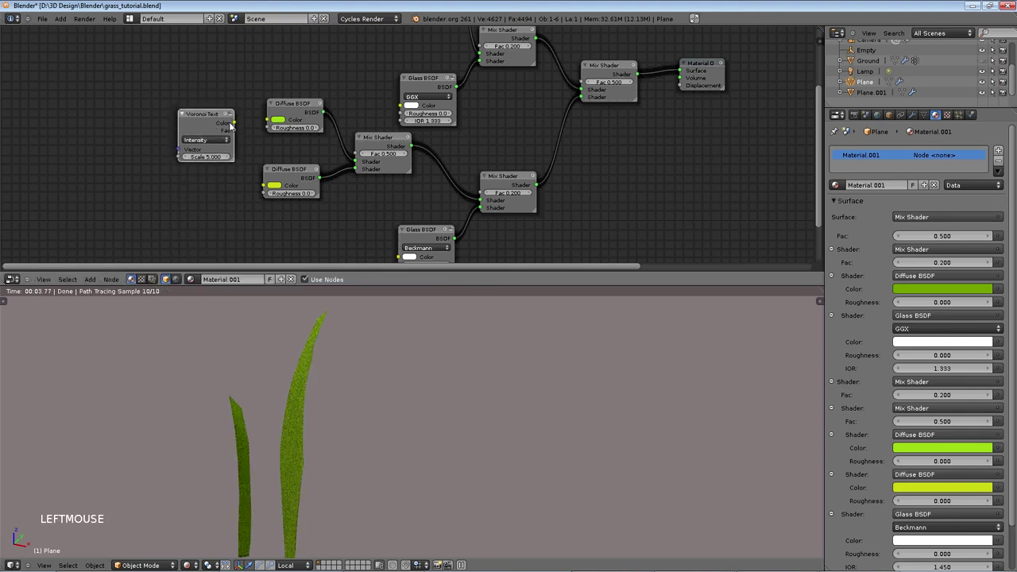
left_click(358, 153)
left_click(203, 118)
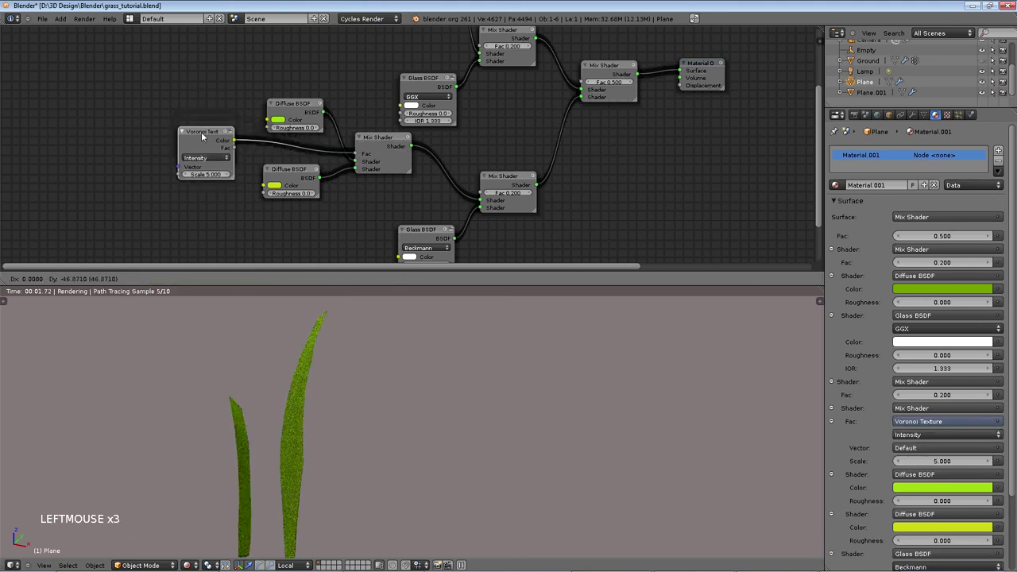
- Set the Voronoi coloring to Cells and add a Texture Coordinate node
left_click(197, 159)
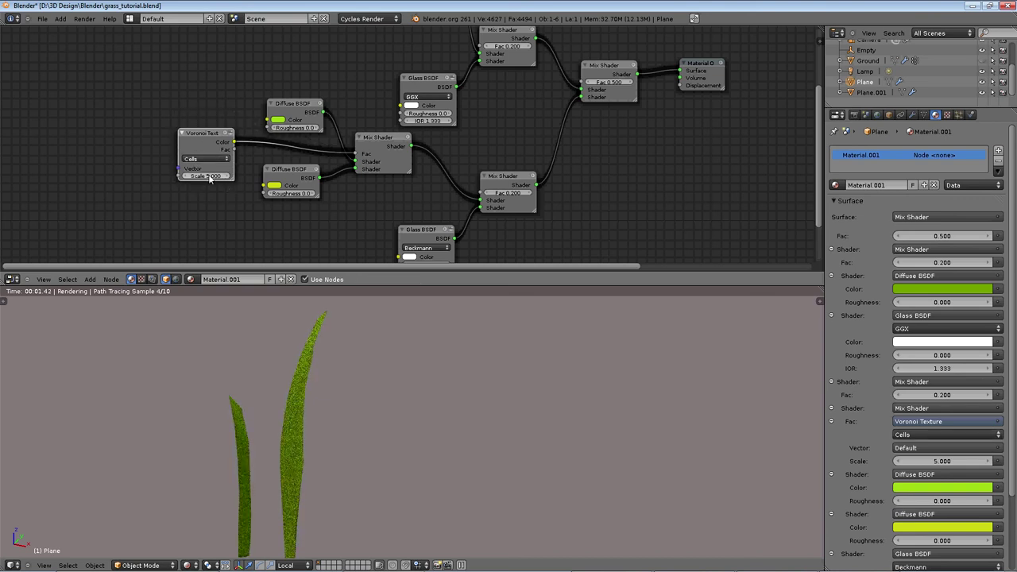
left_click(121, 283)
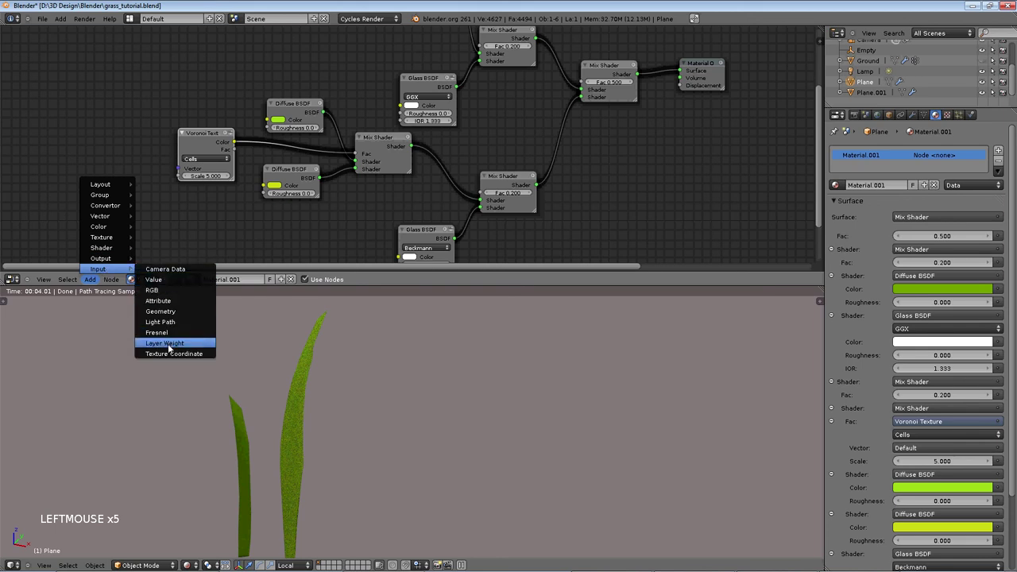
scroll("down", 3)
scroll("down", 3)
left_click(147, 209)
- Feed the Texture Coordinate's UV into the Voronoi vector and arrange it to the left
scroll("down", 3)
scroll("up", 3)
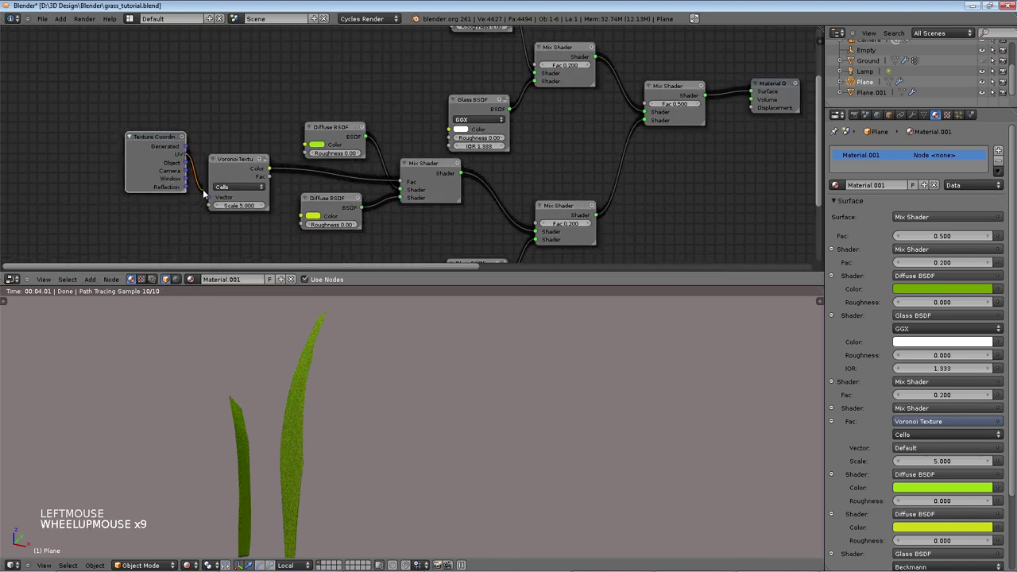
scroll("up", 3)
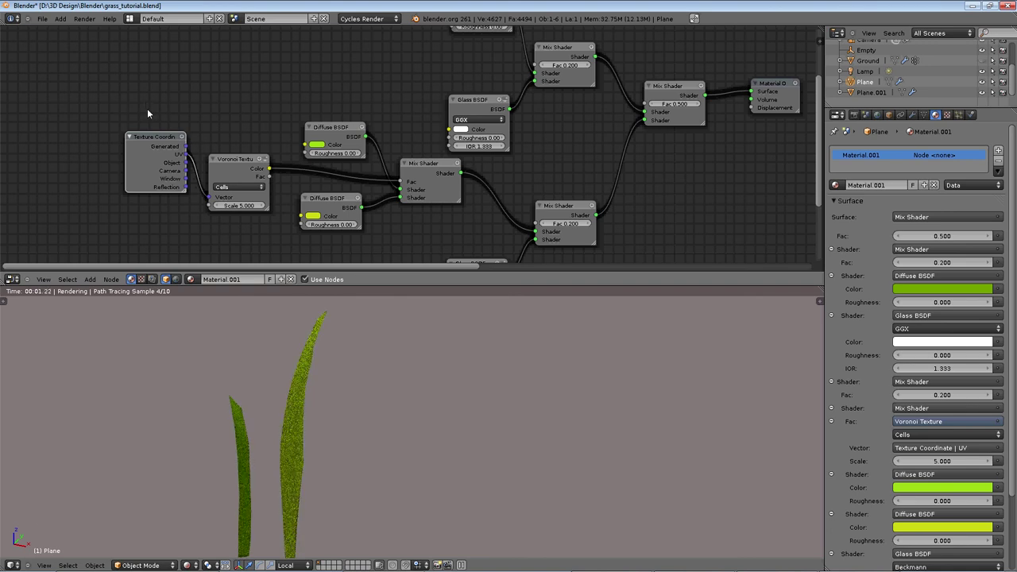
left_click(149, 125)
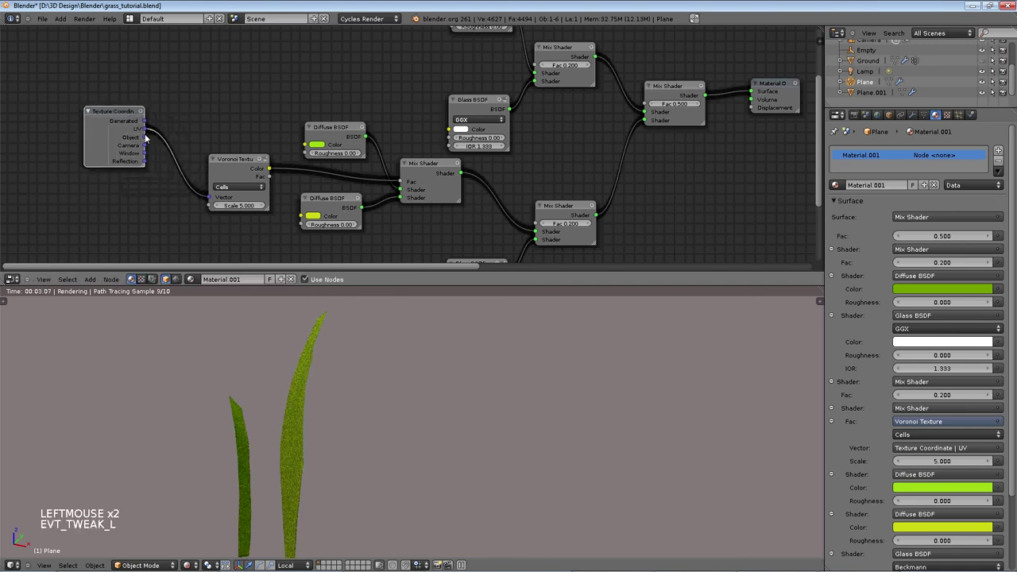
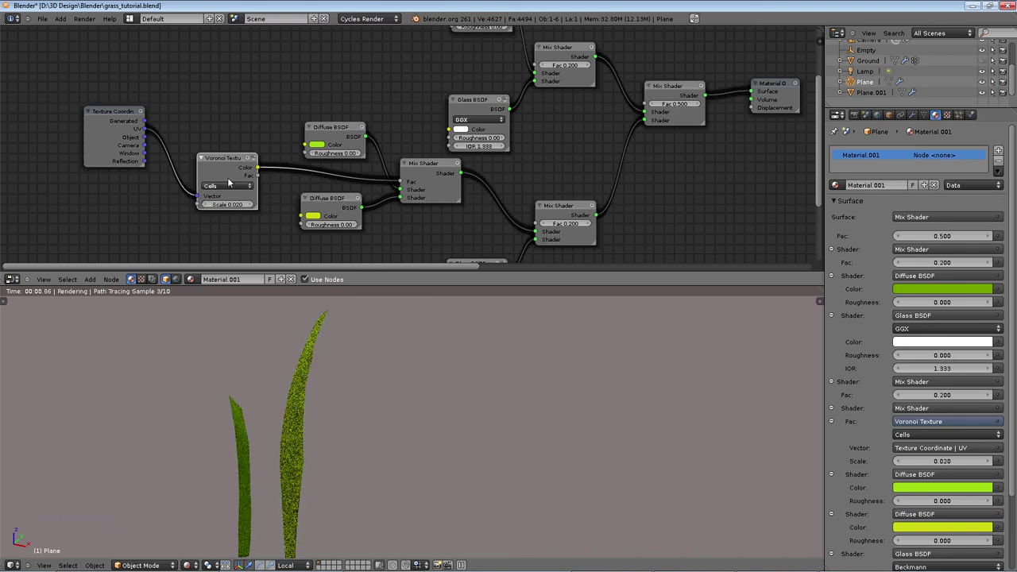
- Darken the yellow-green diffuse to olive and set the Voronoi coloring to Intensity
scroll("up", 3)
scroll("up", 3)
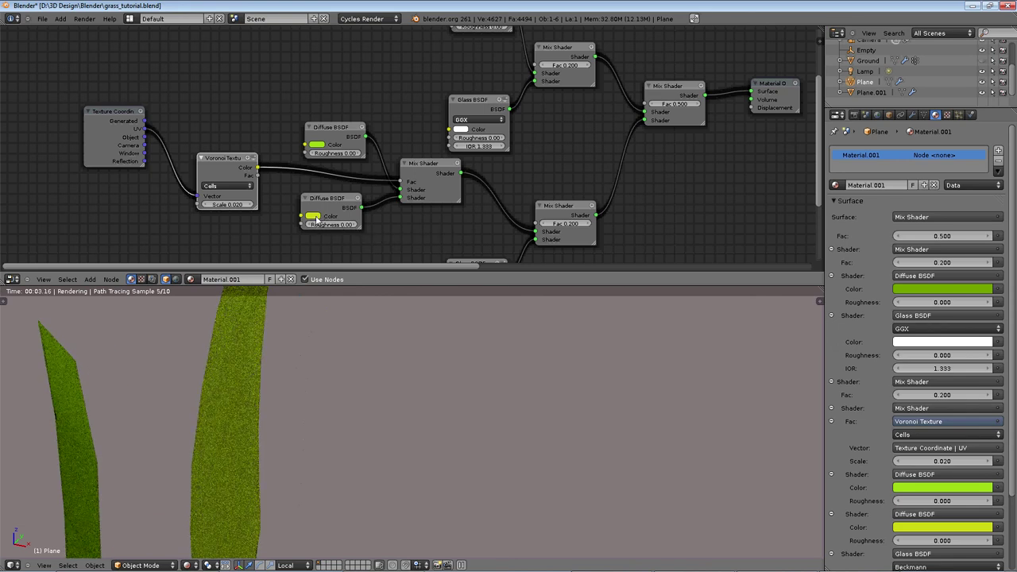
left_click(324, 173)
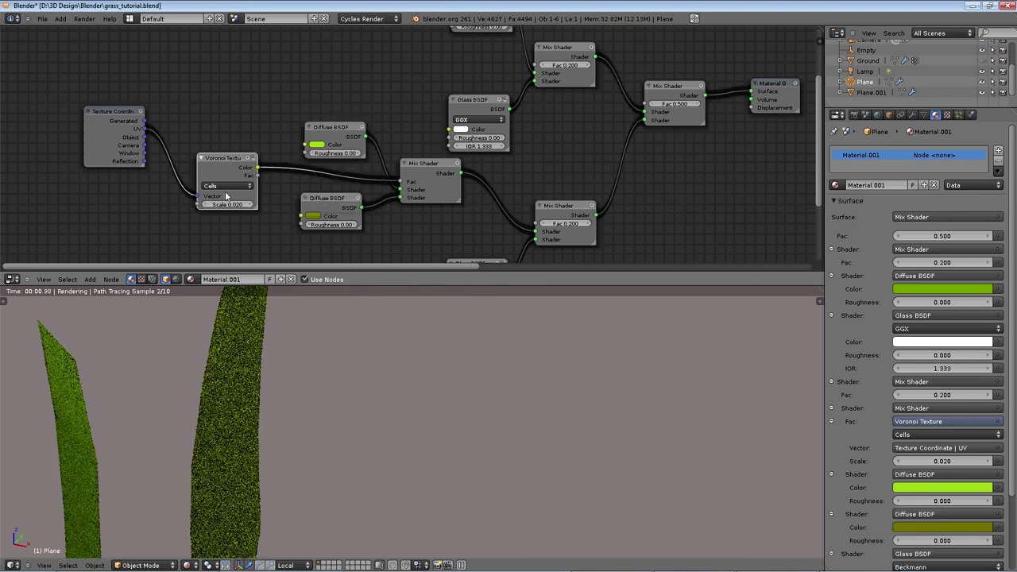
left_click(224, 181)
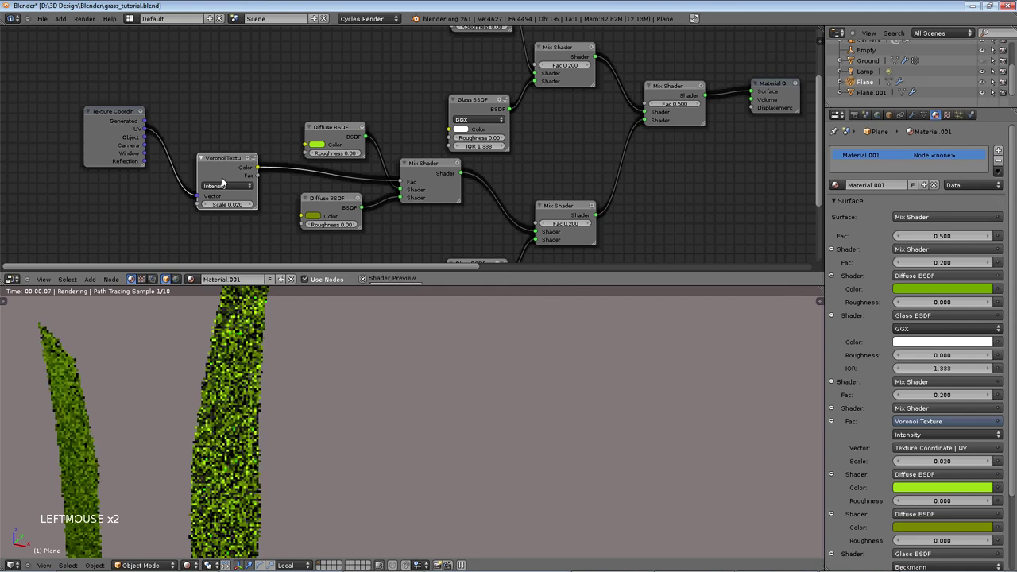
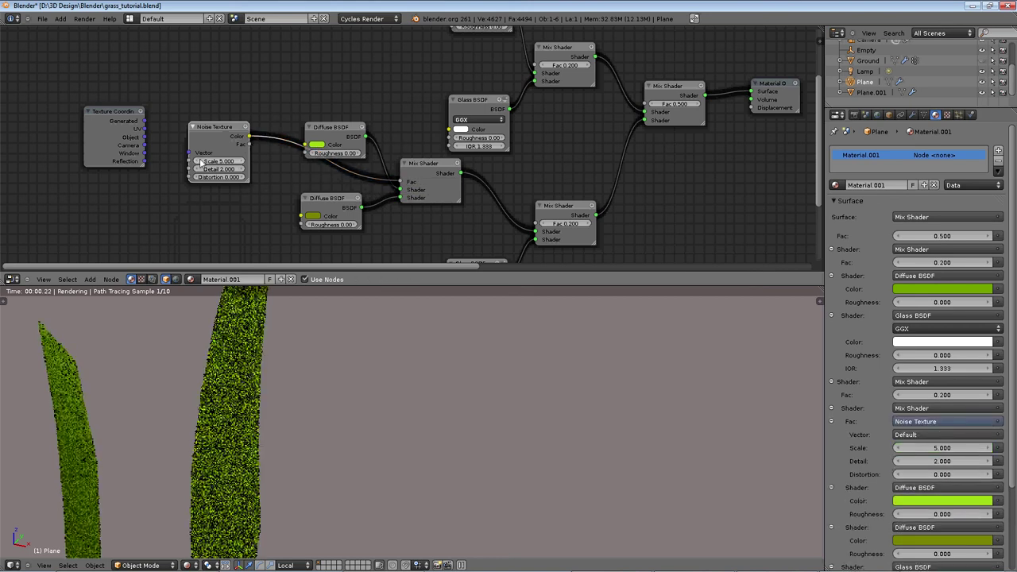
- Feed UV into the Noise Texture and set scale 0.200, distortion 109.96
left_click(170, 139)
left_click(218, 166)
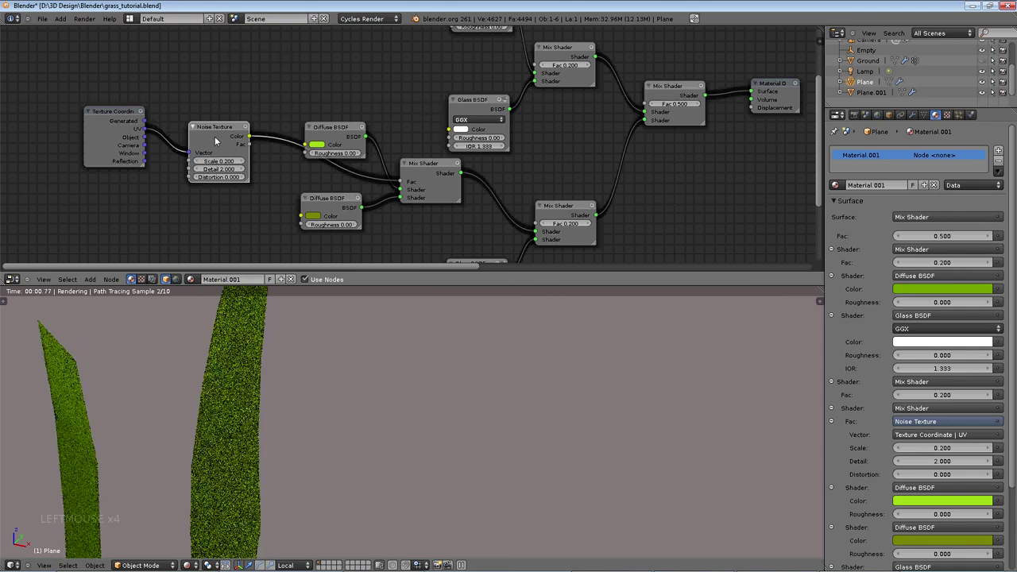
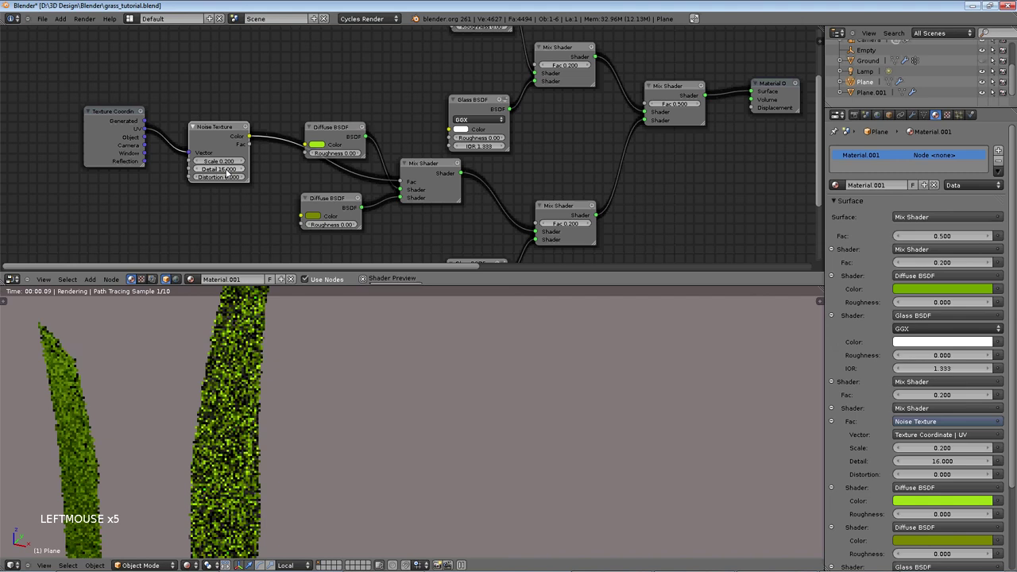
left_click(241, 180)
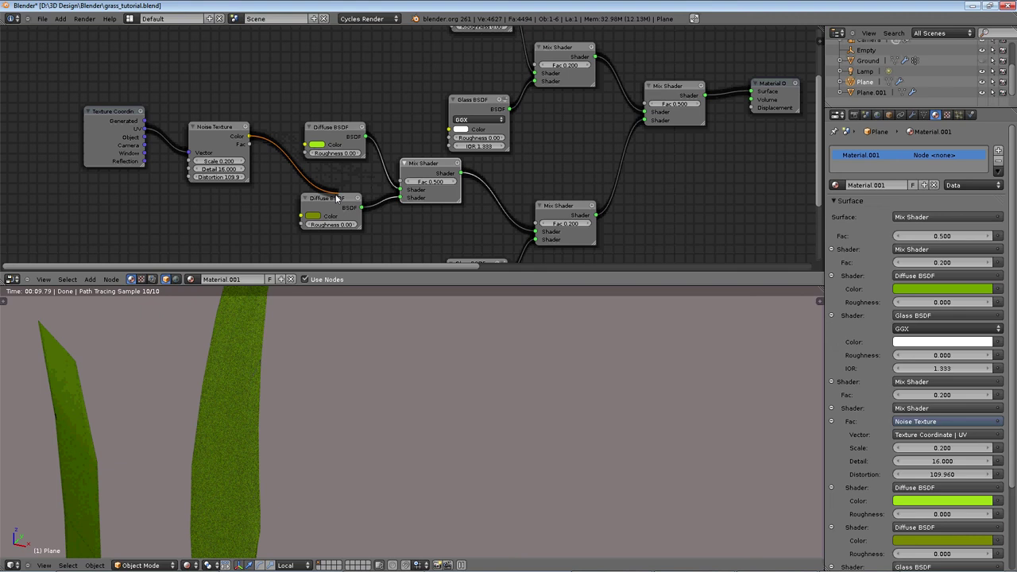
left_click(310, 226)
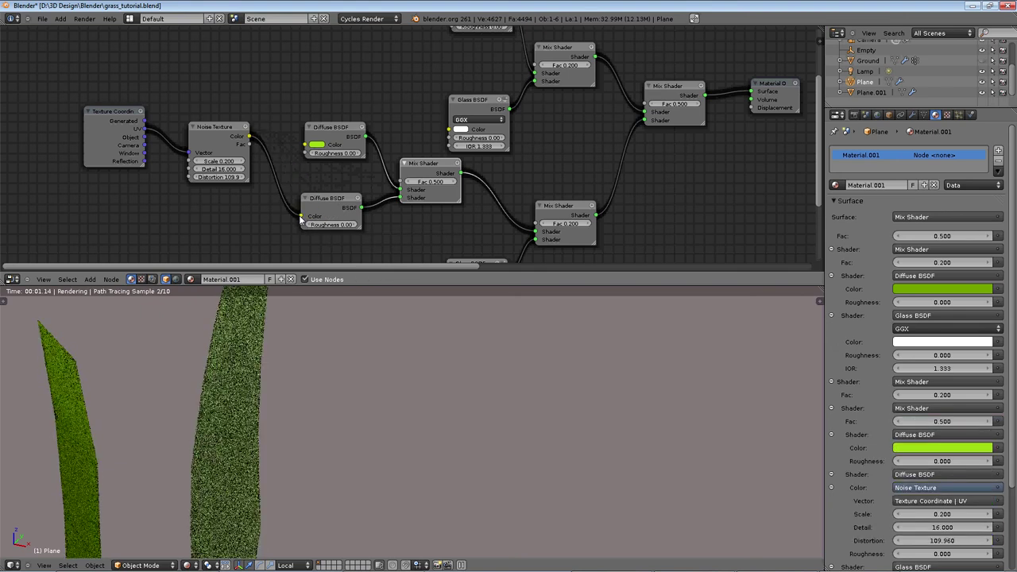
left_click(304, 228)
left_click(286, 176)
left_click(275, 153)
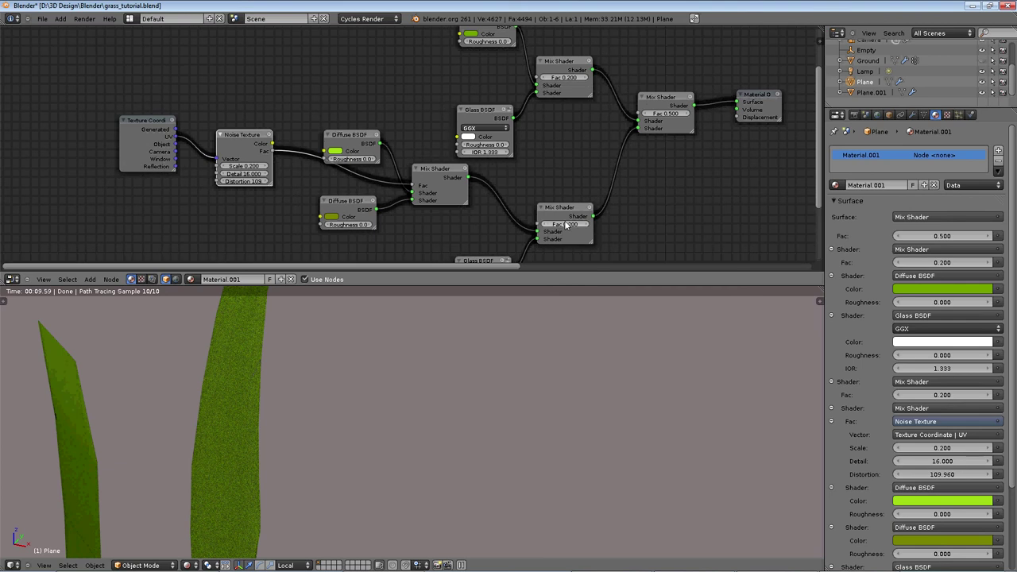
- Raise the lower glass Mix Shader's factor to 0.400 and move the Noise Texture node down
left_click(562, 225)
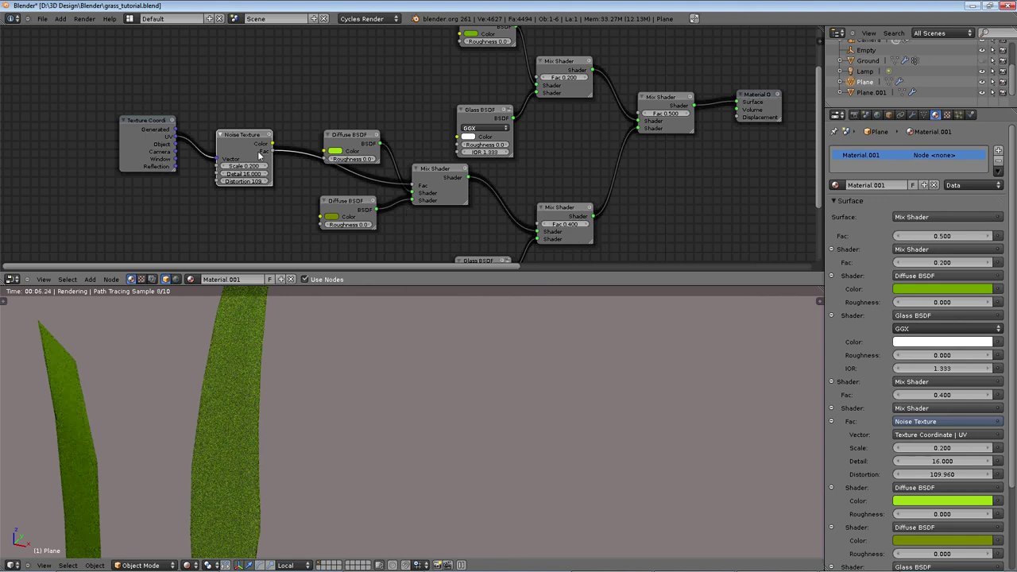
left_click(283, 153)
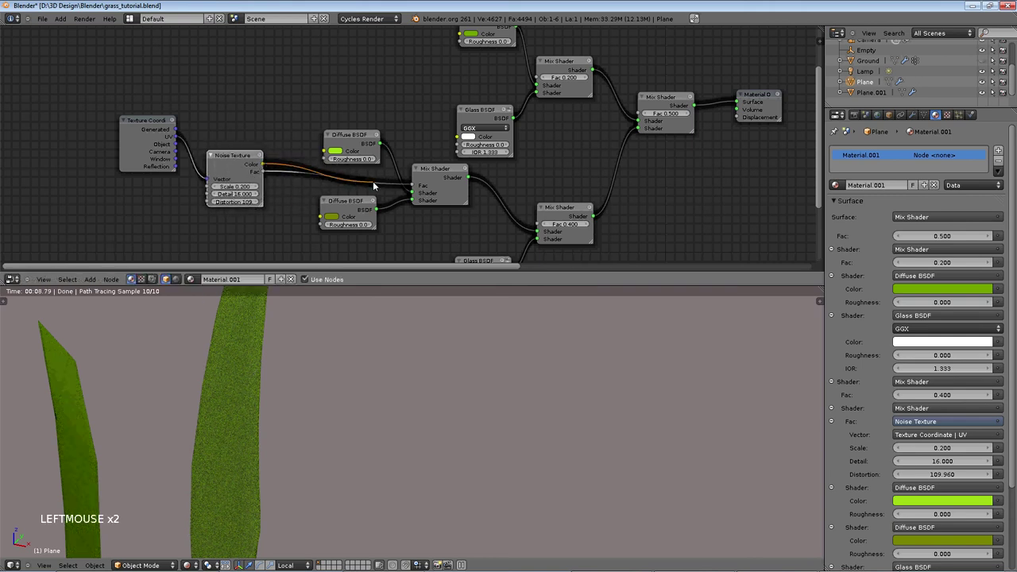
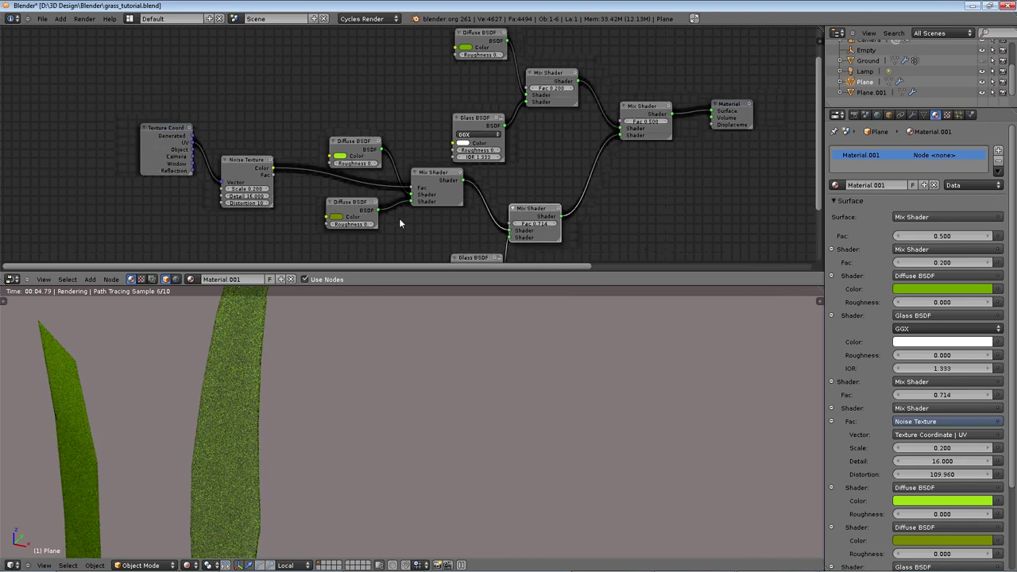
- Make the darker Diffuse BSDF's colour bright yellow
scroll("down", 3)
scroll("up", 3)
key("Down")
key("Down")
left_click(824, 145)
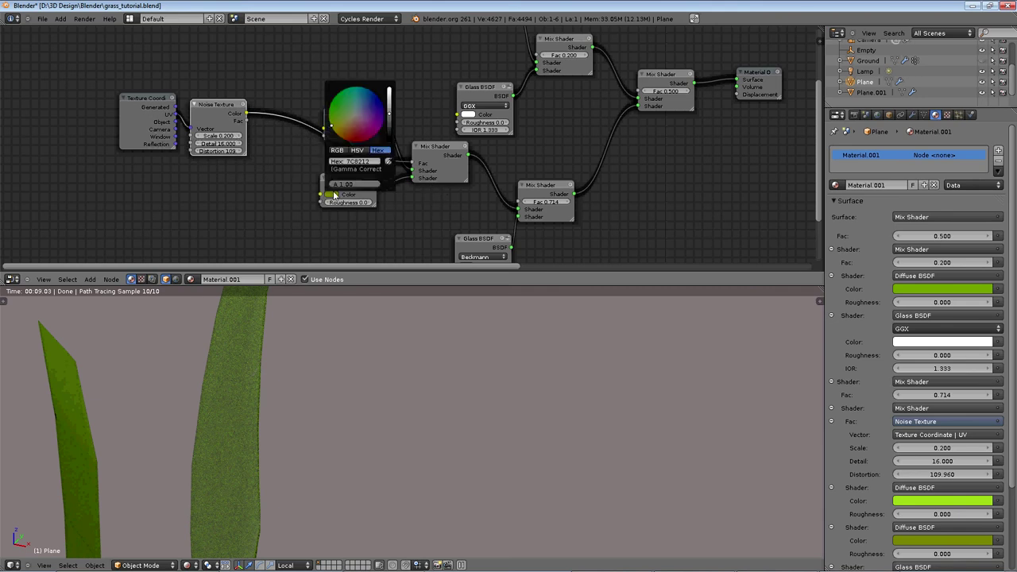
left_click(389, 95)
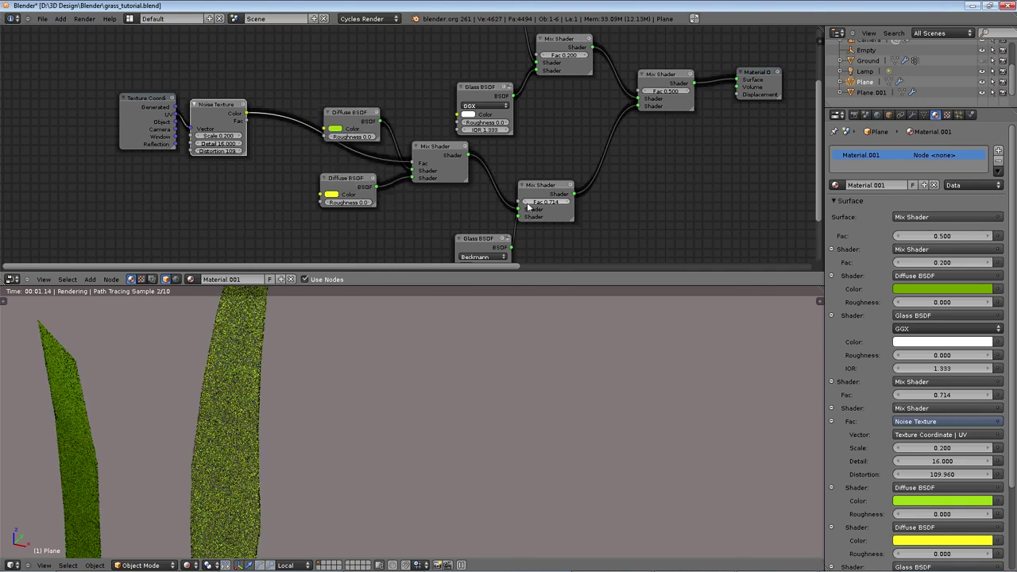
- Select the lower Beckmann Glass BSDF node for removal
scroll("down", 3)
left_click(555, 205)
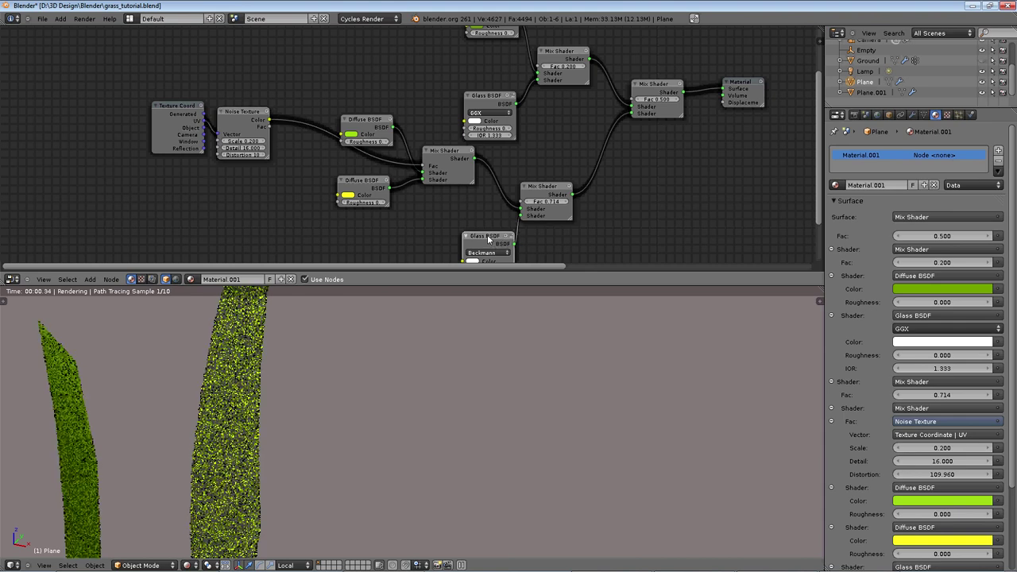
left_click(491, 237)
- Delete the Beckmann glass shader and add a Glossy BSDF in its place
key("Delete")
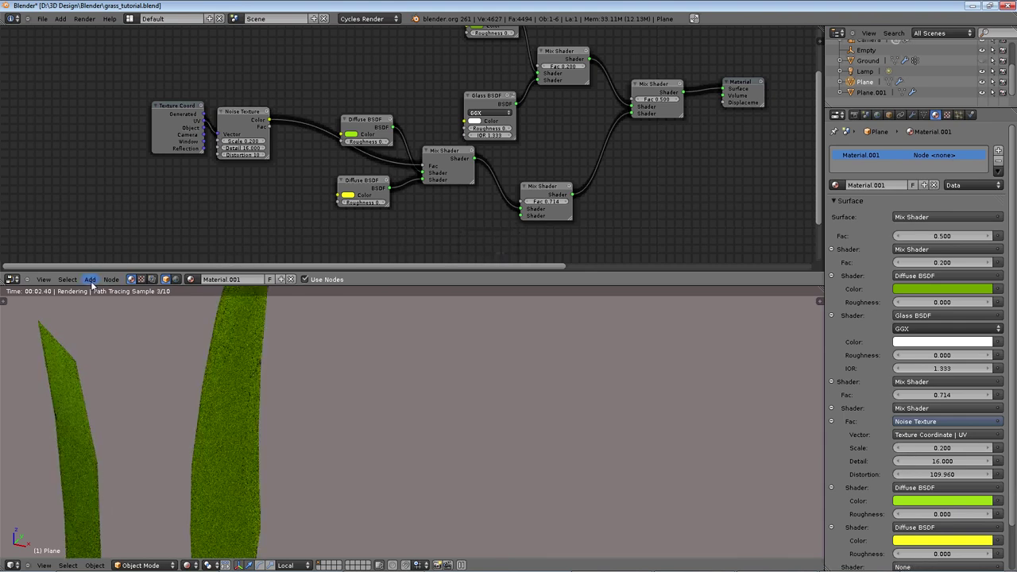
left_click(126, 241)
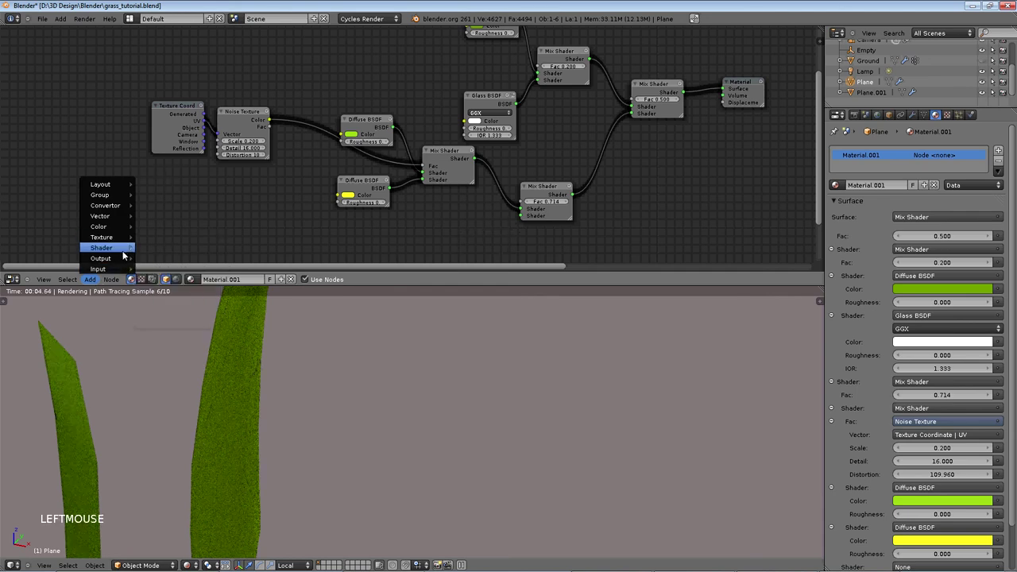
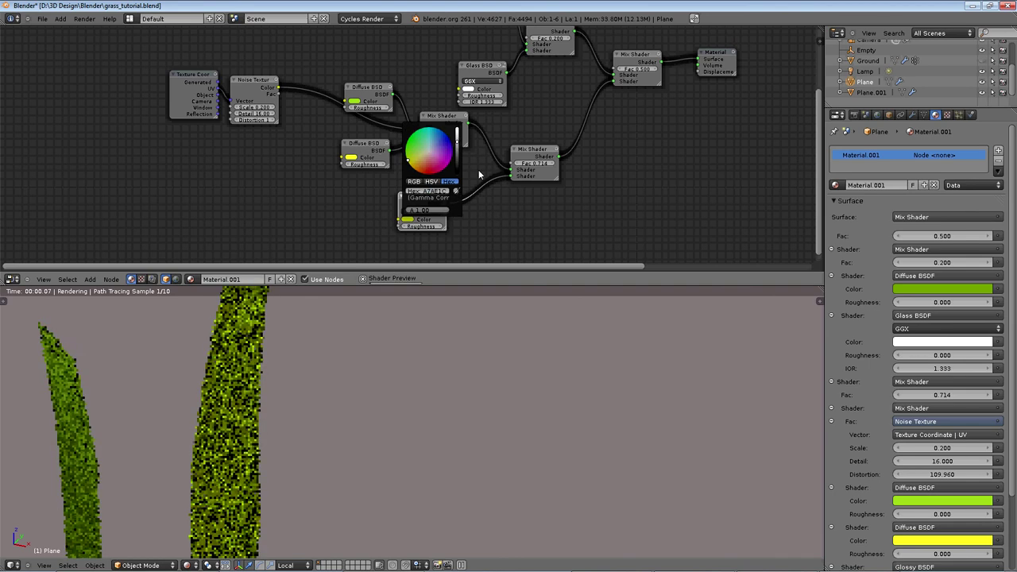
- Give the glossy shader a green colour and roughness 0.630
left_click(460, 193)
left_click(464, 220)
left_click(470, 228)
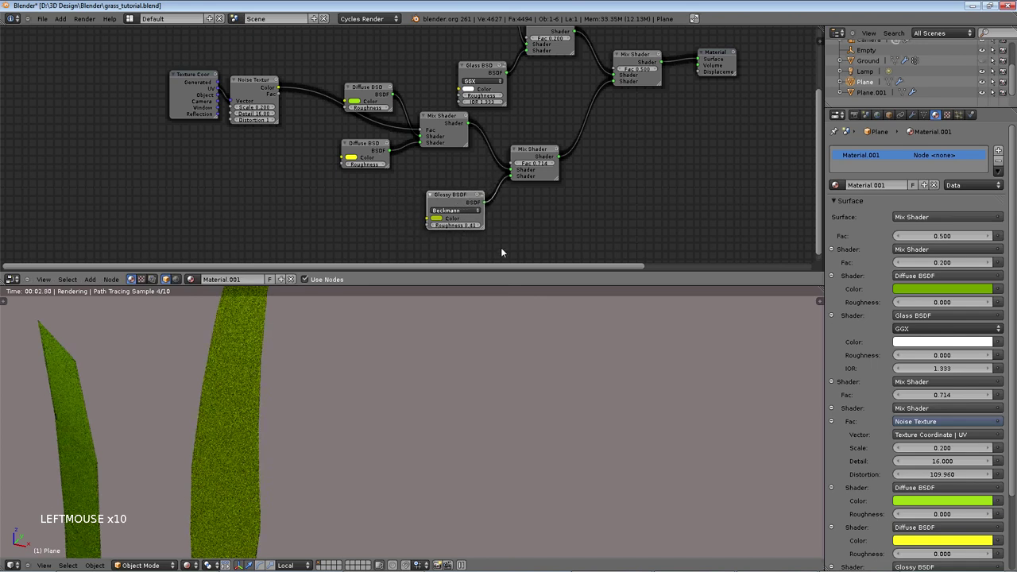
left_click(478, 227)
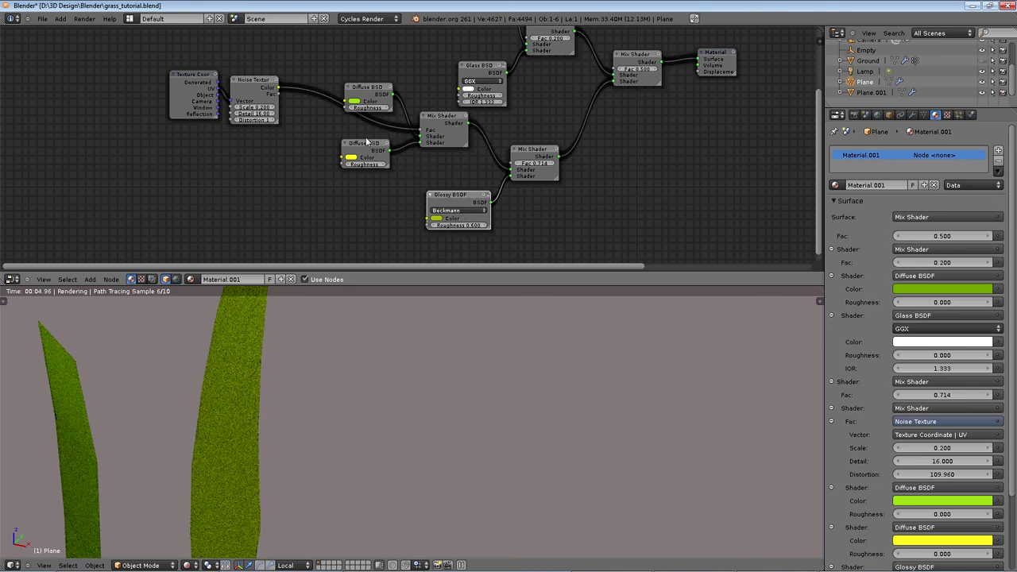
scroll("up", 3)
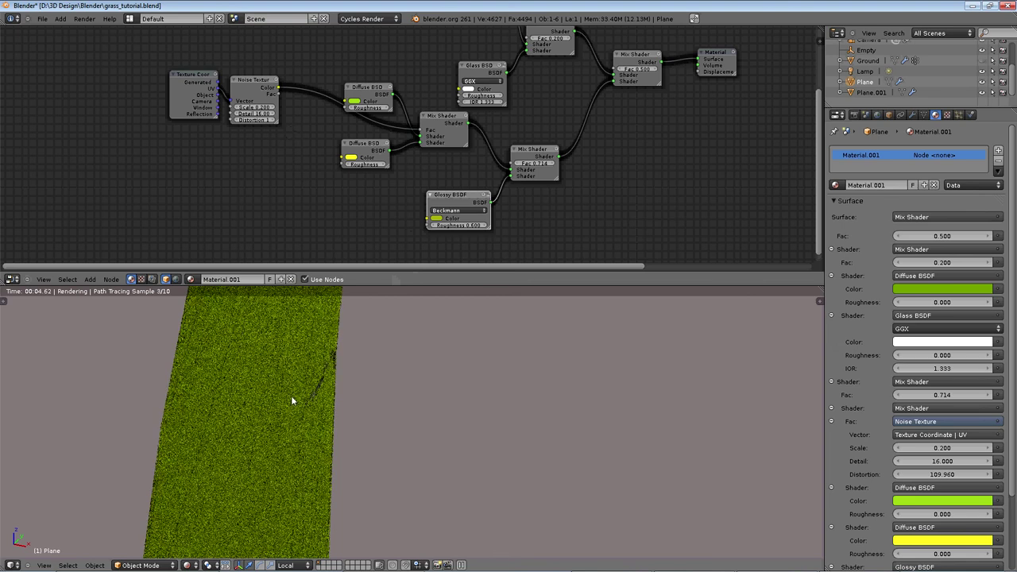
- Move the render view closer onto the grass blade
middle_click(294, 398)
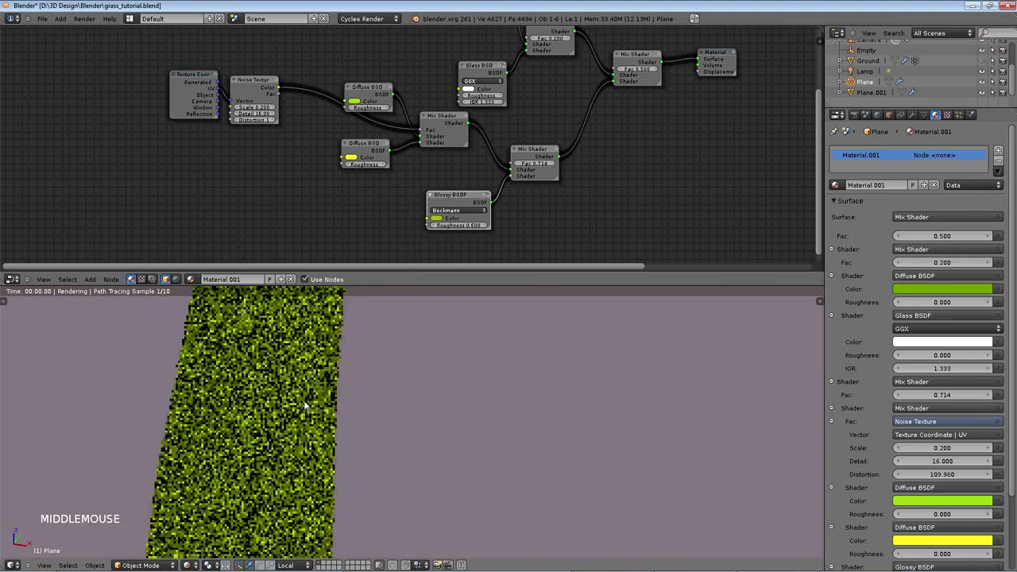
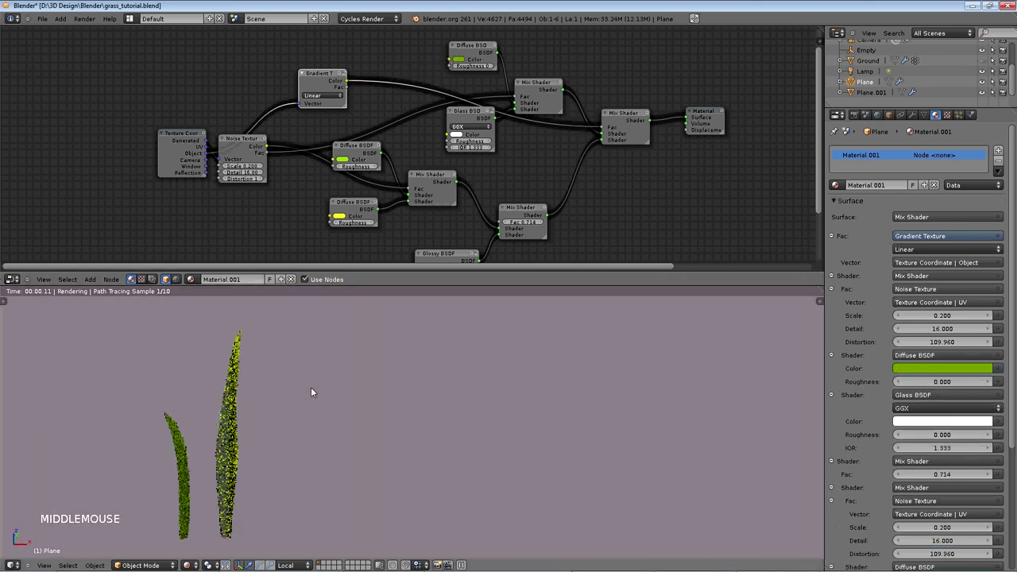
- Insert a Math node on the gradient vector and try Multiply and other operations
scroll("up", 3)
scroll("up", 3)
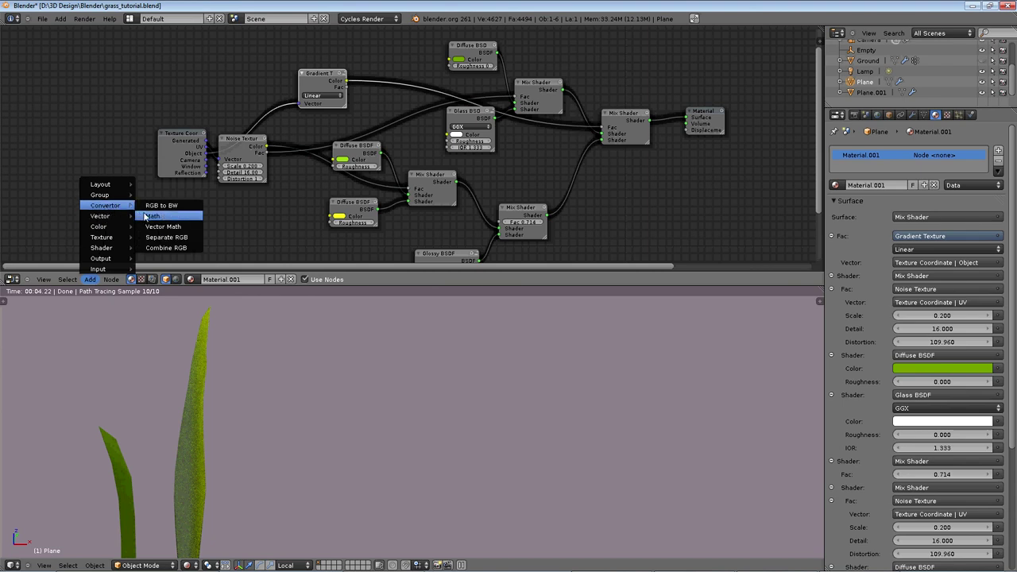
left_click(174, 217)
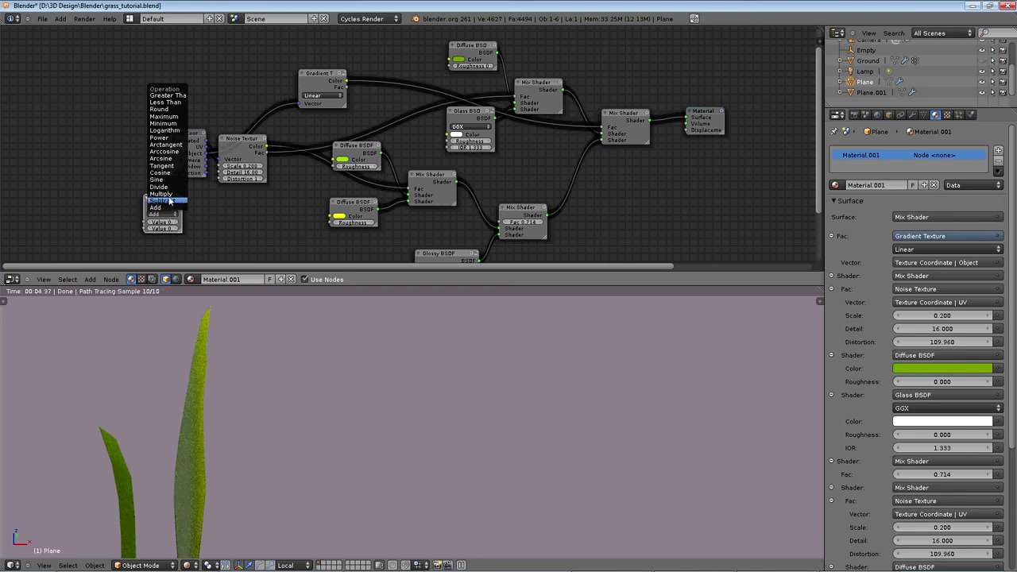
left_click(262, 40)
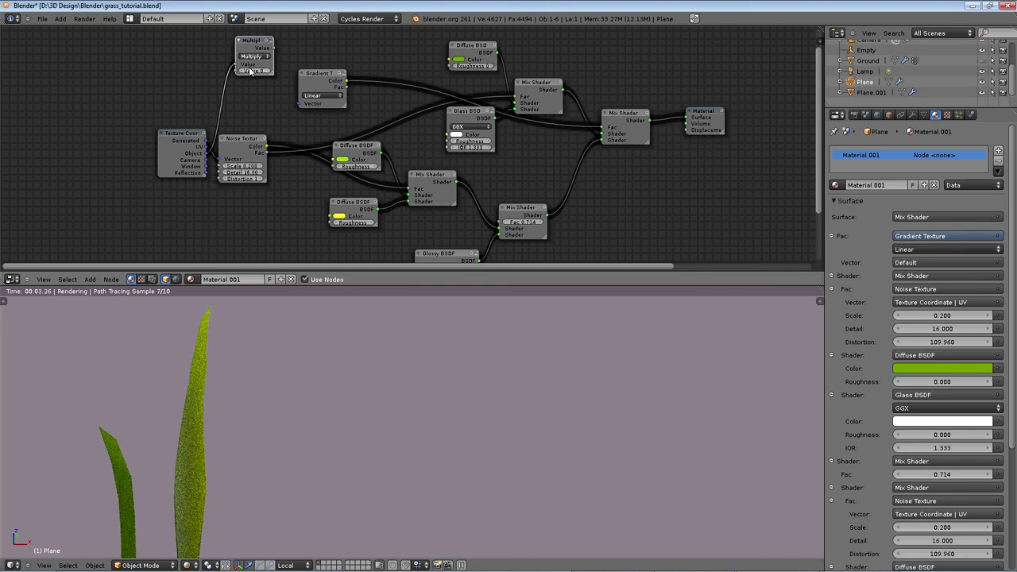
left_click(265, 59)
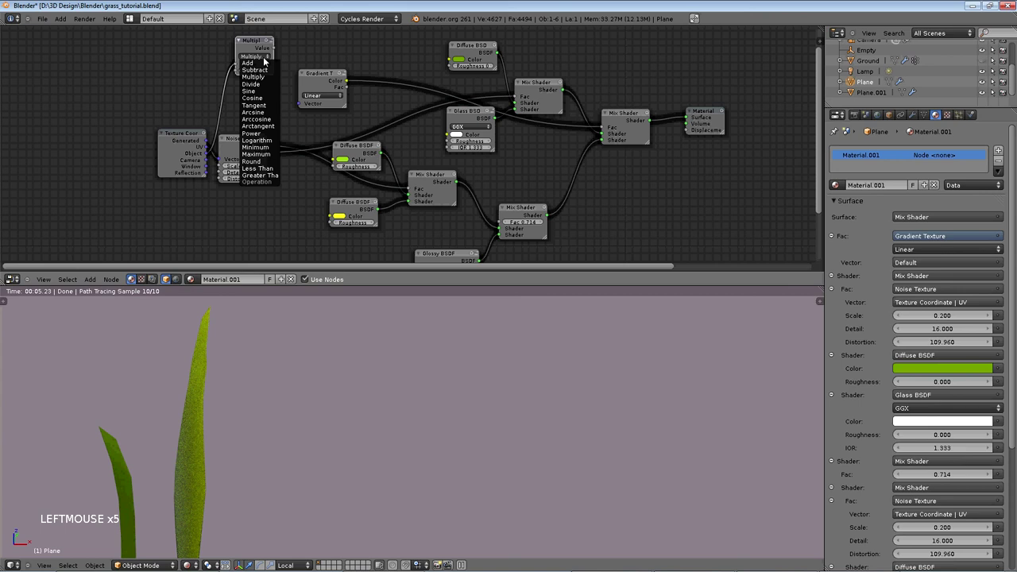
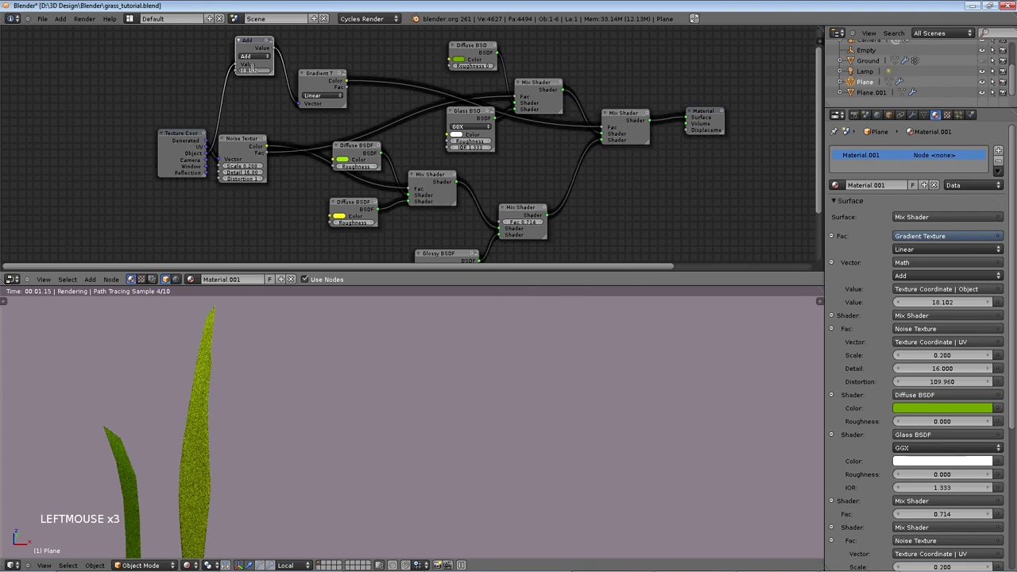
scroll("down", 3)
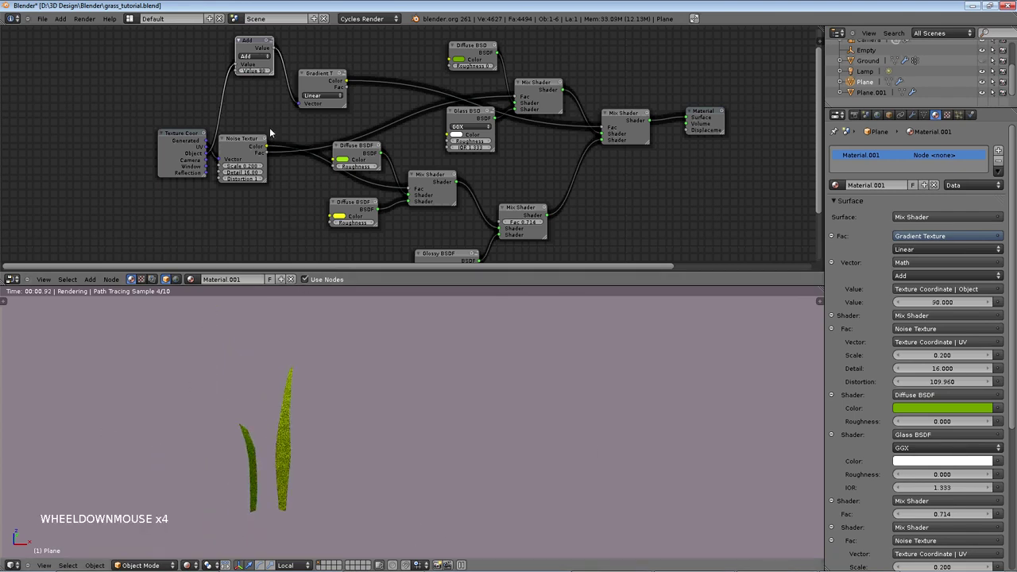
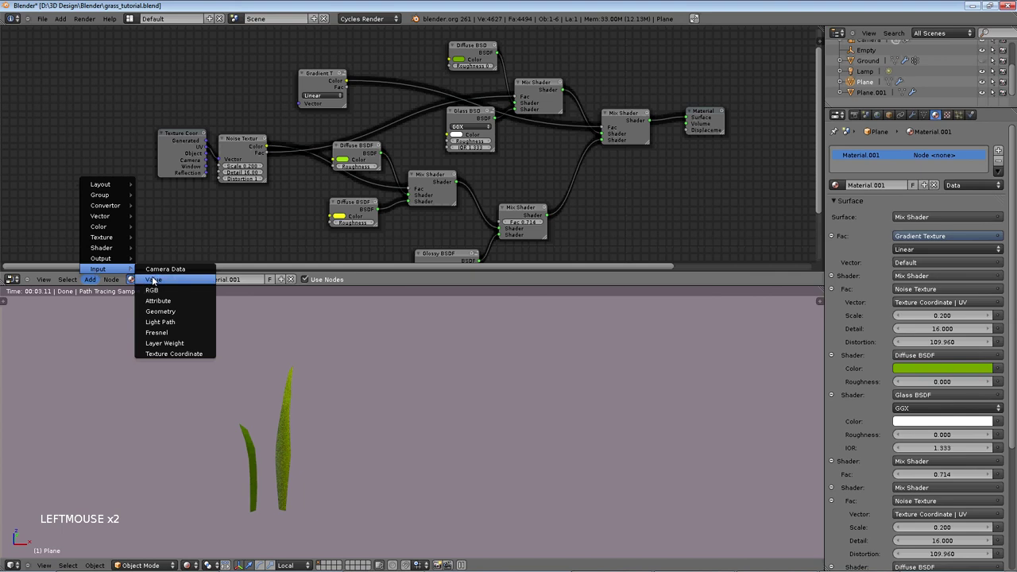
- Add a Value node by mistake and delete it again
left_click(168, 234)
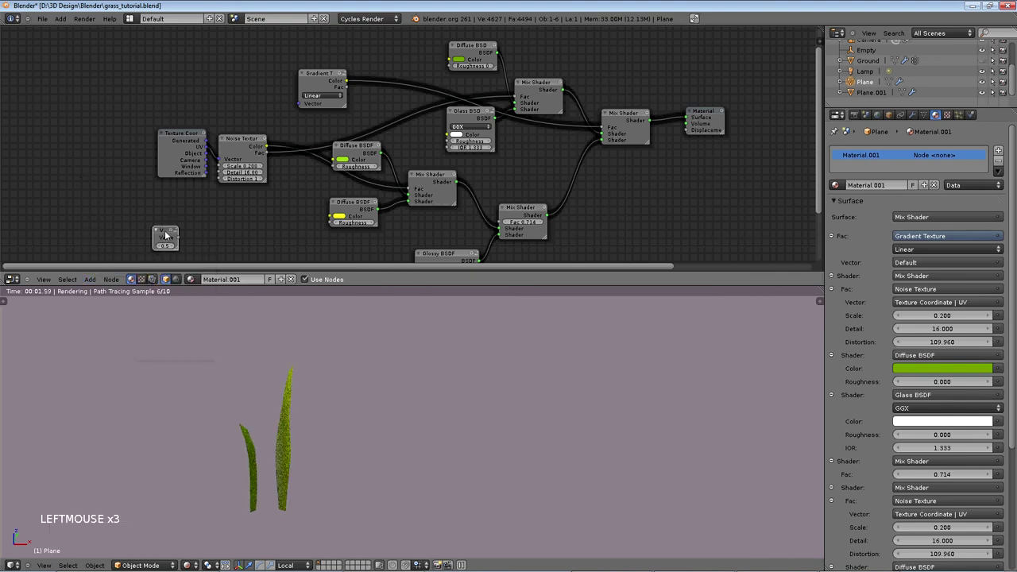
key("KP_1")
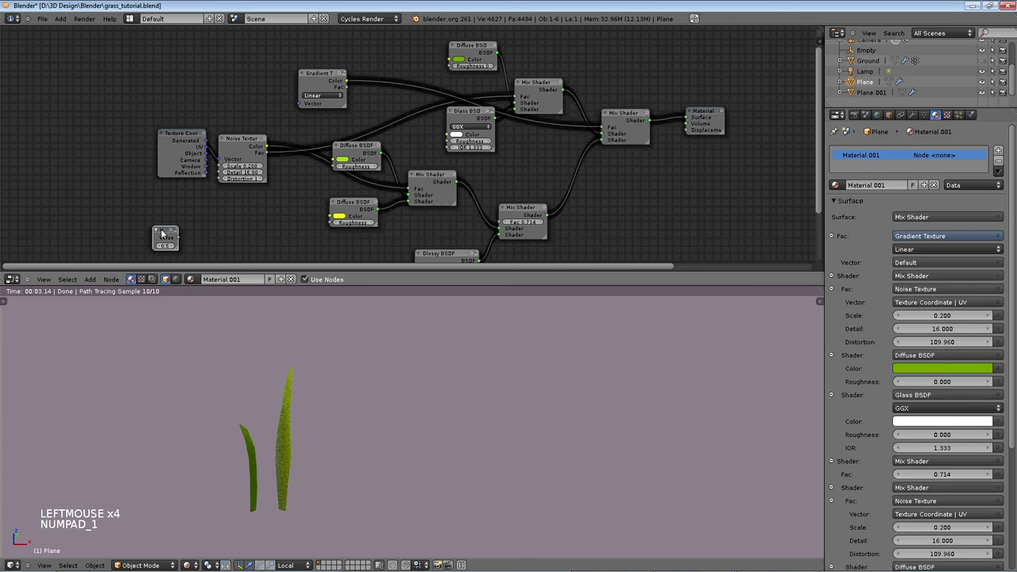
key("Delete")
- Add a Fresnel input node and link its Fac to the Gradient Texture's Vector
left_click(155, 249)
left_click(89, 280)
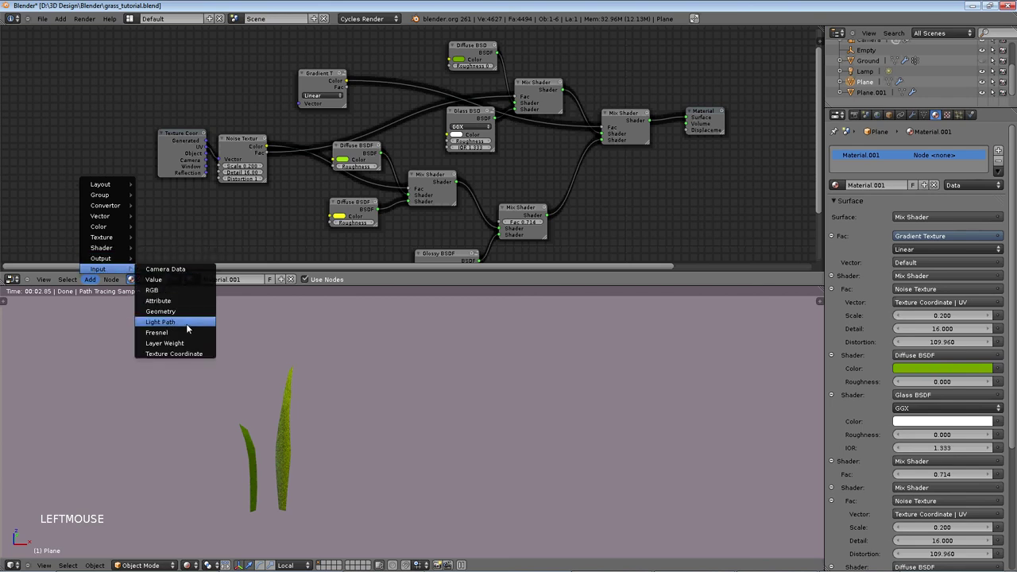
scroll("down", 3)
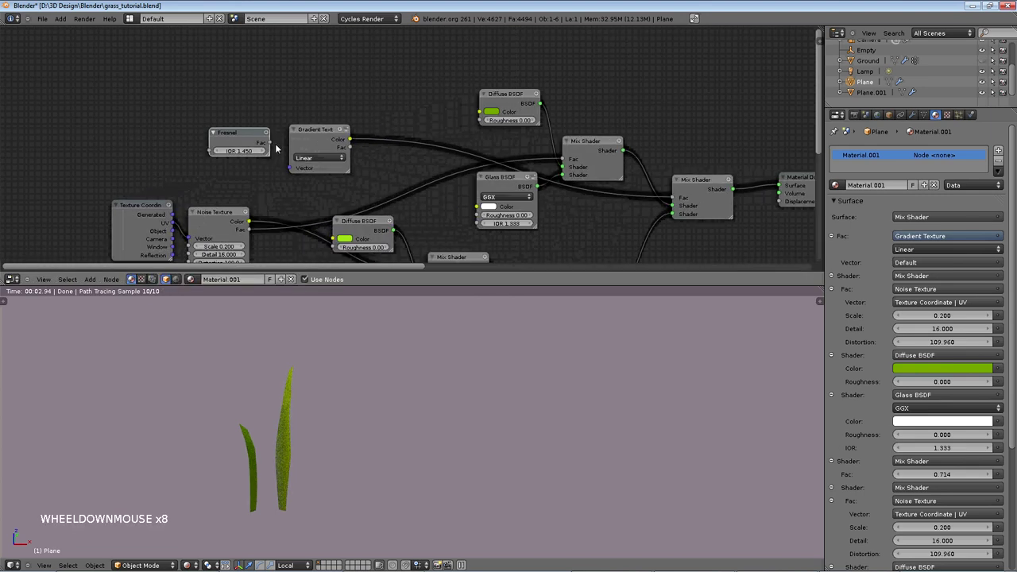
left_click(293, 167)
scroll("up", 3)
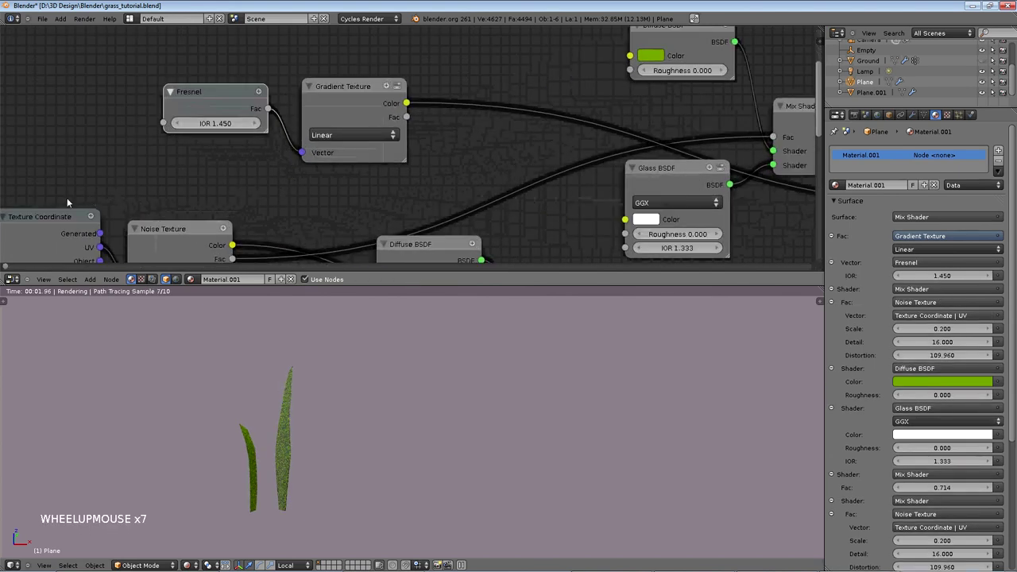
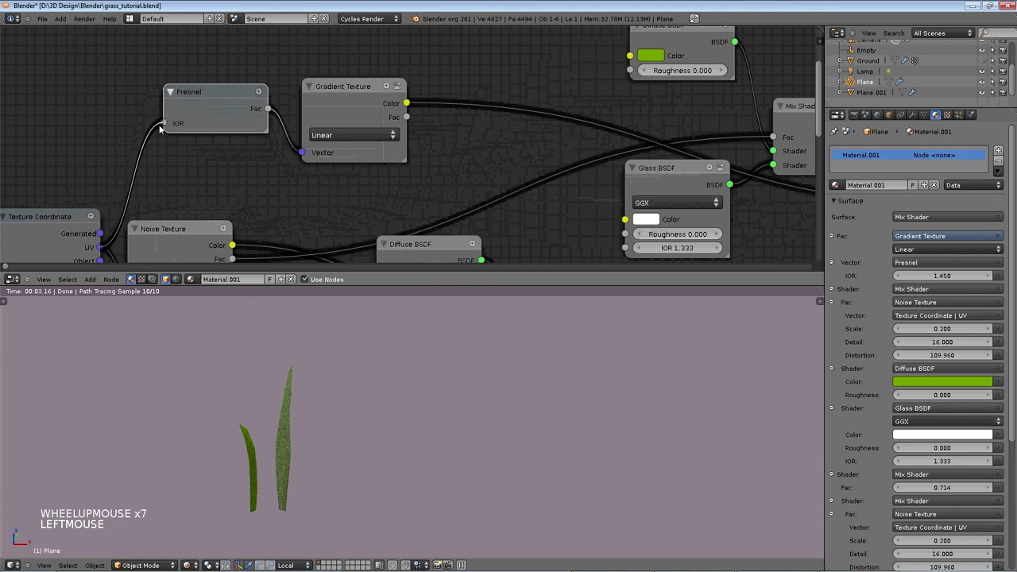
scroll("up", 3)
left_click(139, 137)
scroll("up", 3)
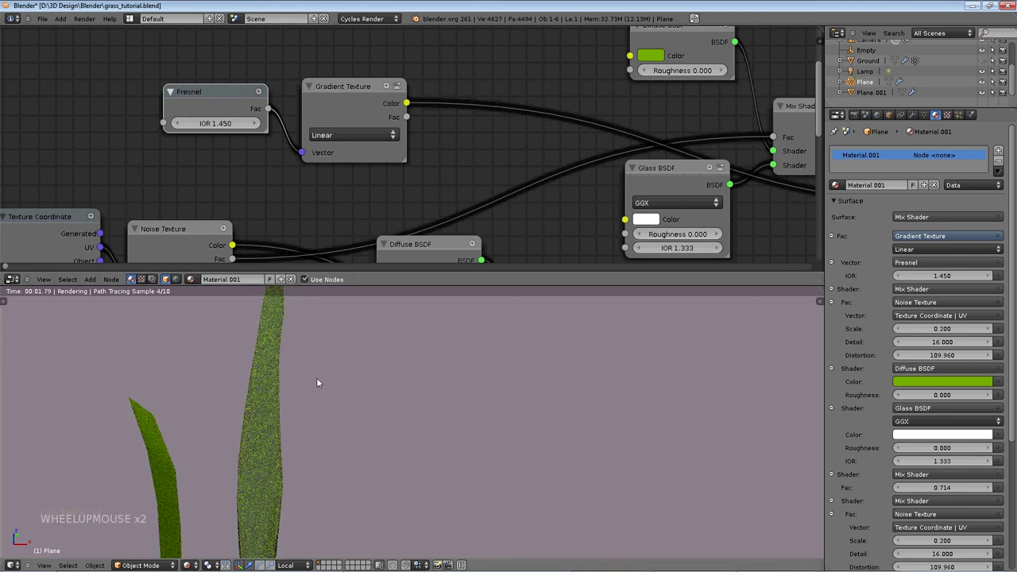
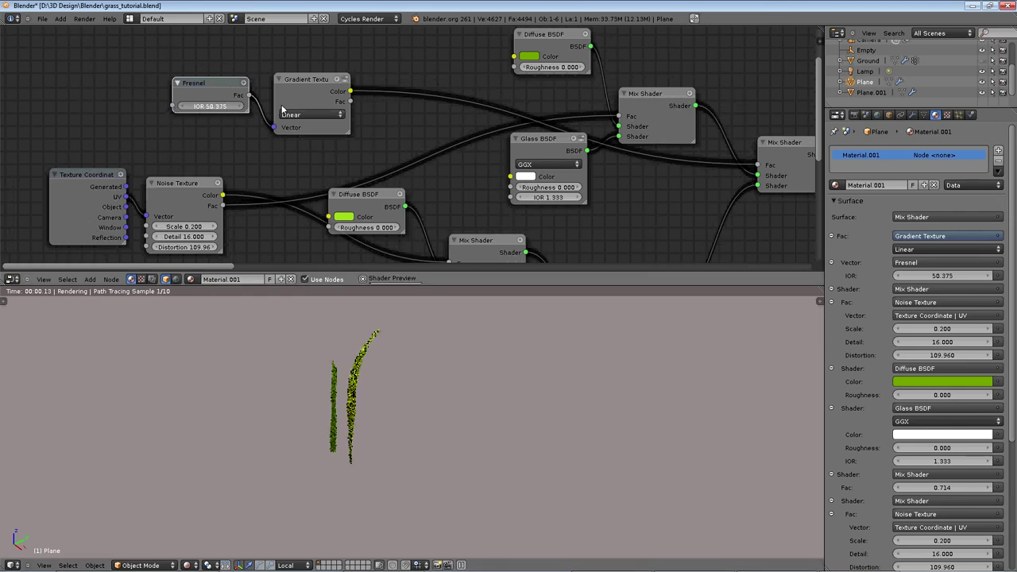
- Move the Fresnel node aside, disconnect it from the gradient vector and discard a misplaced Vector Math node
scroll("up", 3)
middle_click(354, 397)
scroll("up", 3)
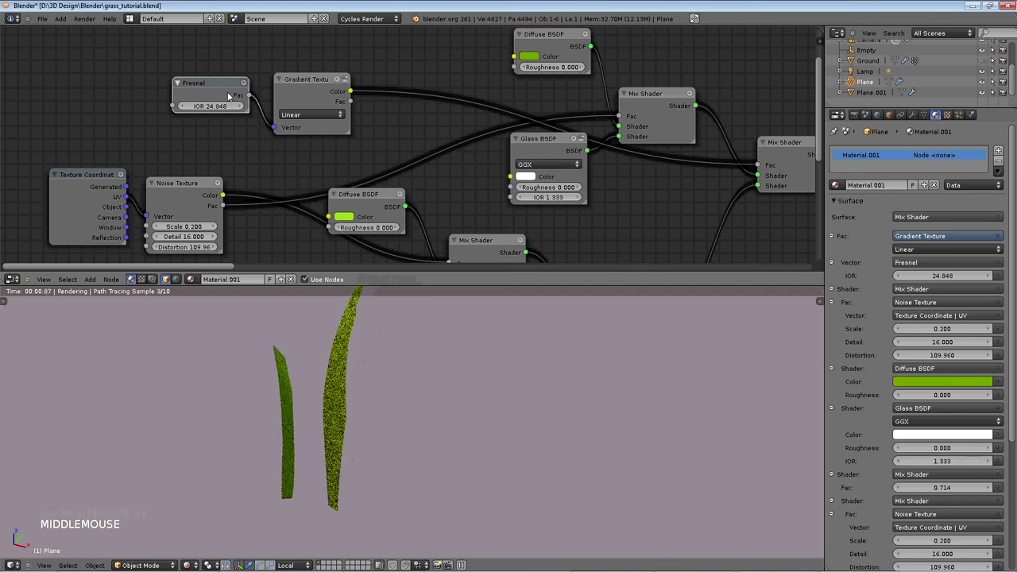
left_click(174, 84)
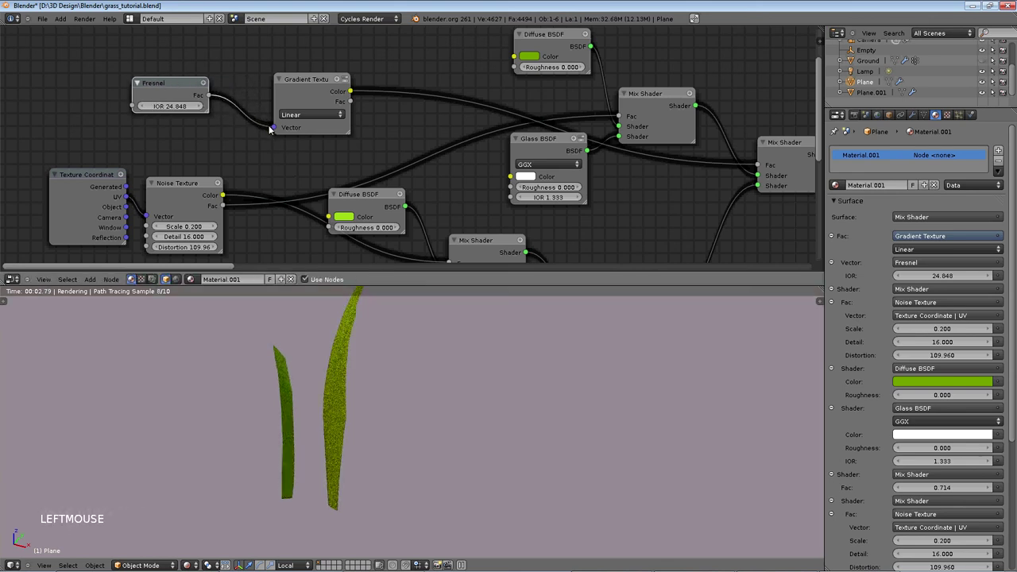
left_click(251, 131)
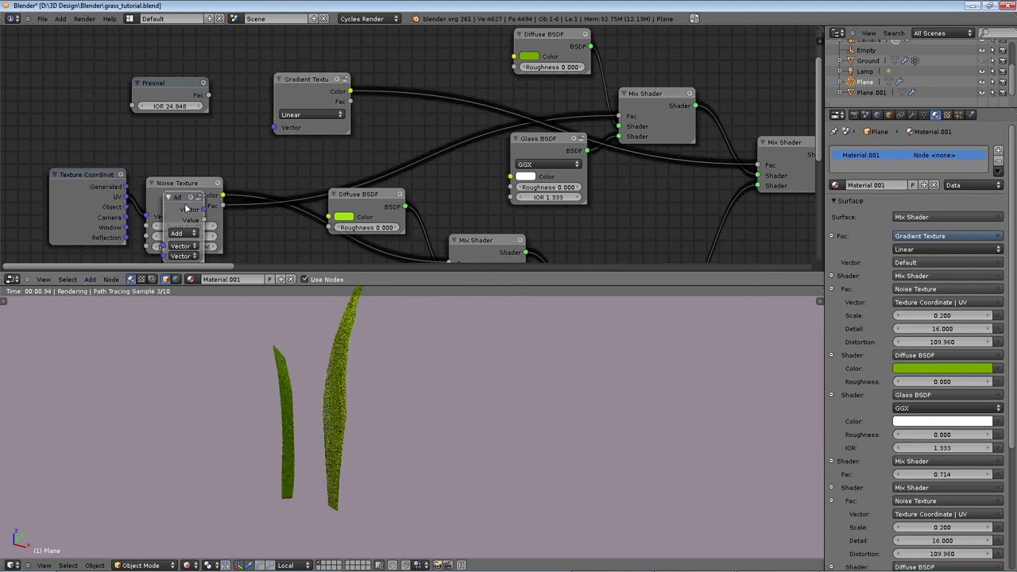
left_click(189, 166)
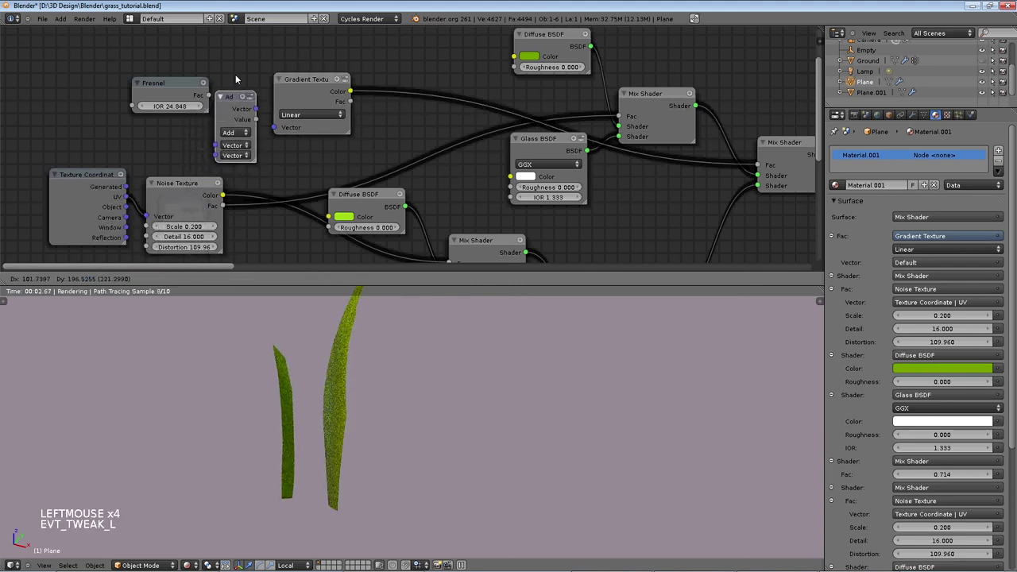
key("Delete")
- Add a Math node beside the Gradient Texture and feed its result into the gradient vector
left_click(89, 324)
left_click(91, 280)
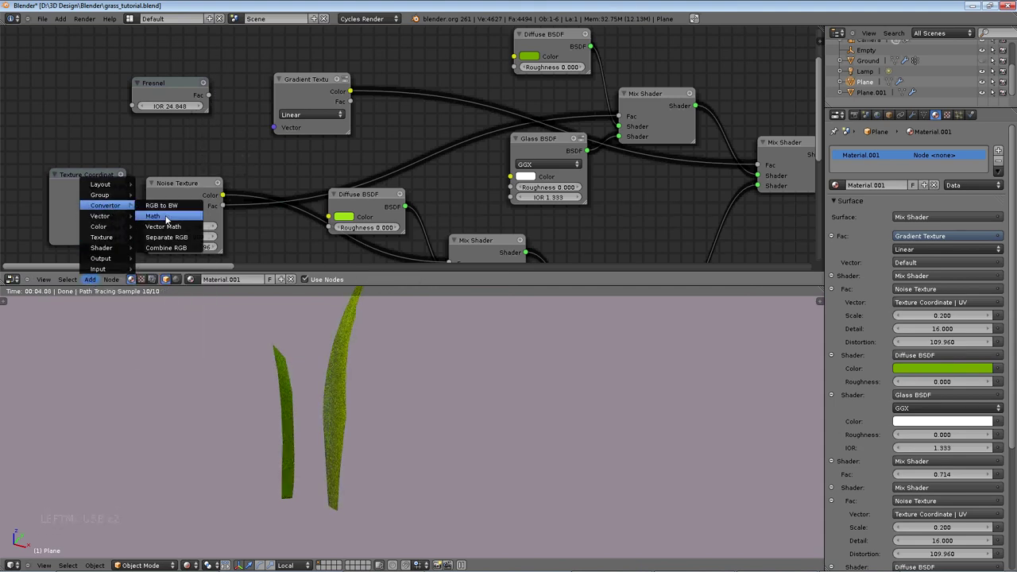
left_click(193, 186)
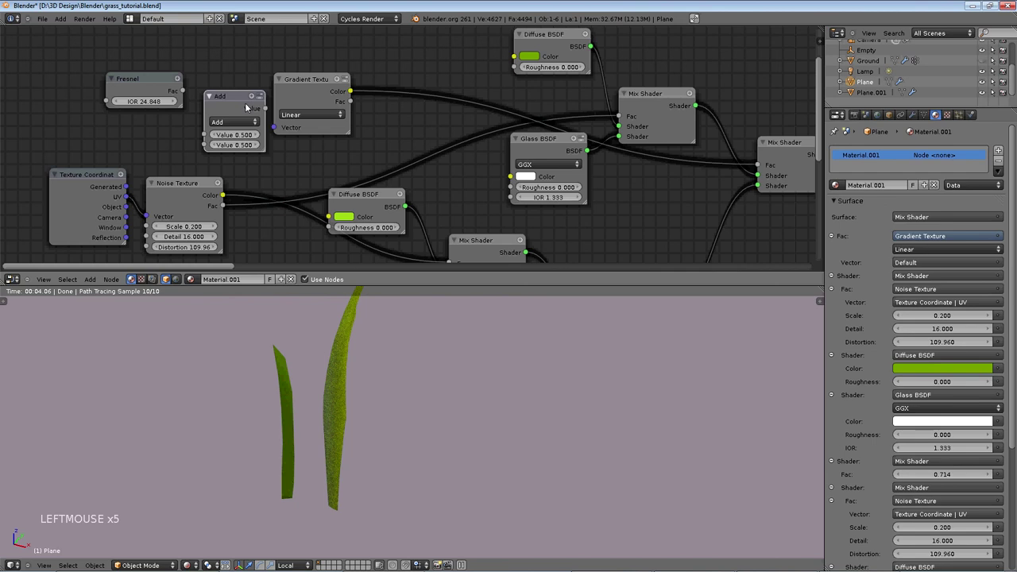
left_click(183, 161)
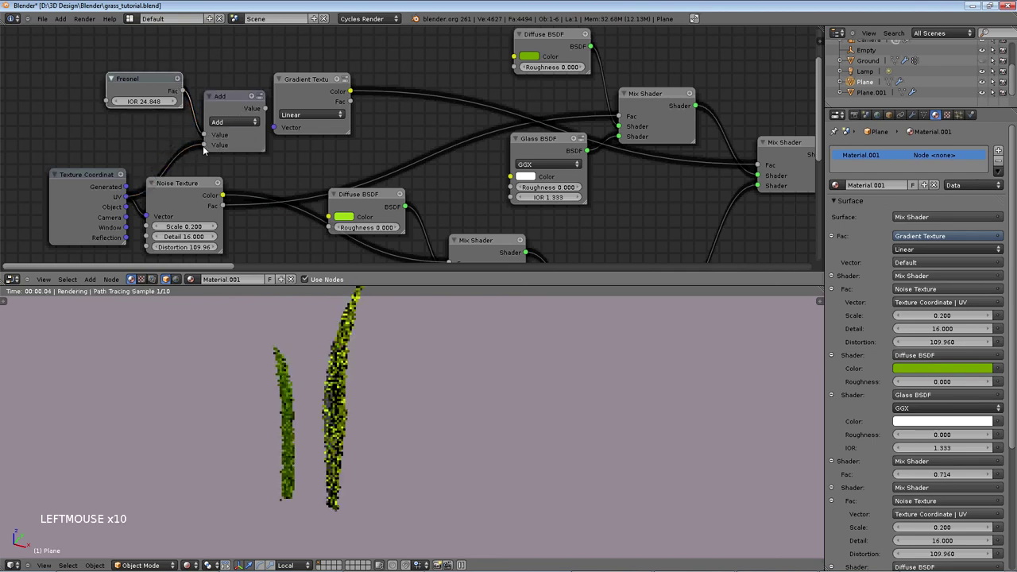
left_click(275, 129)
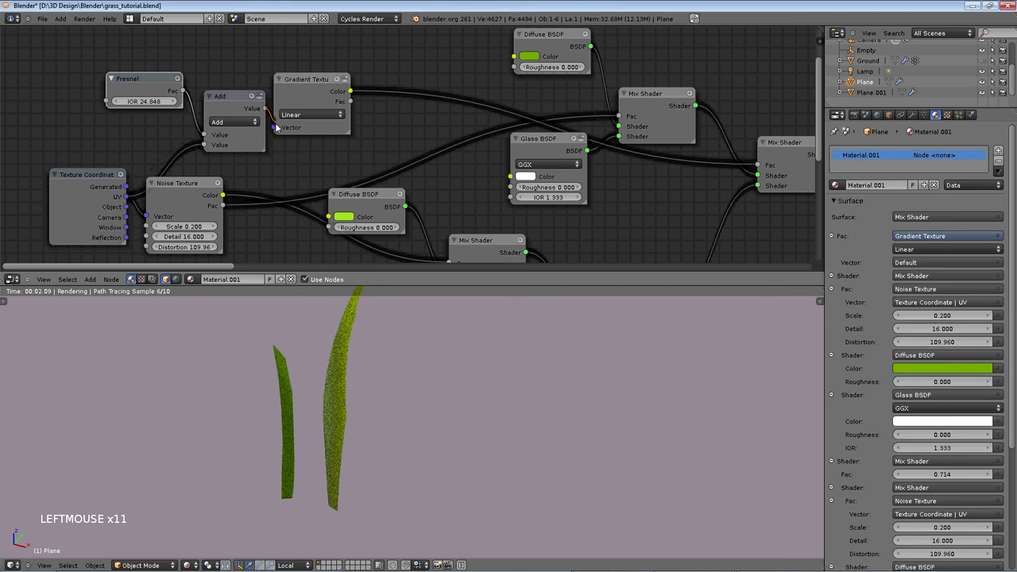
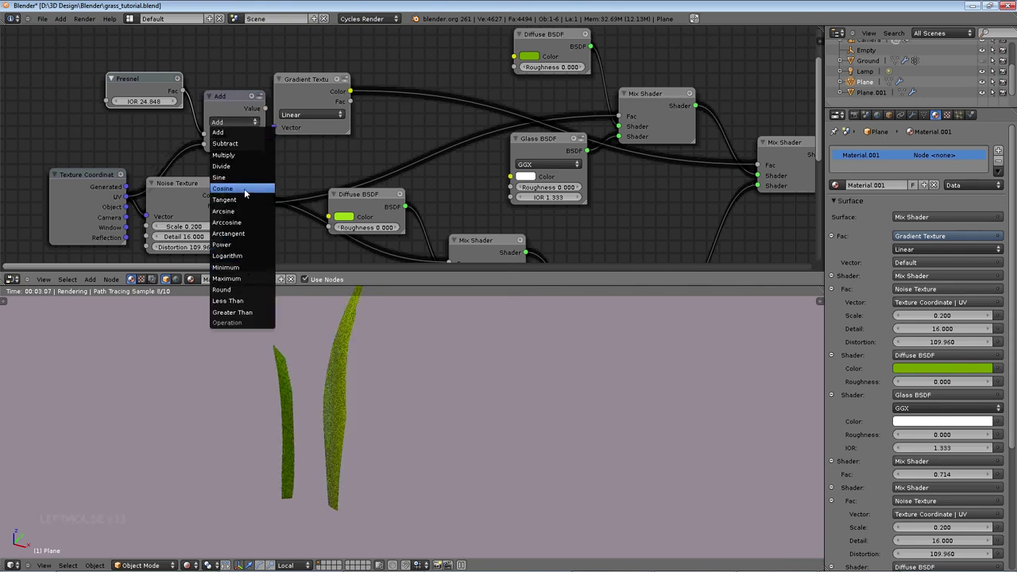
- Try Divide, Subtract, Add and Multiply on the Math node with the Fresnel IOR 1.330, ending on Multiply
left_click(276, 135)
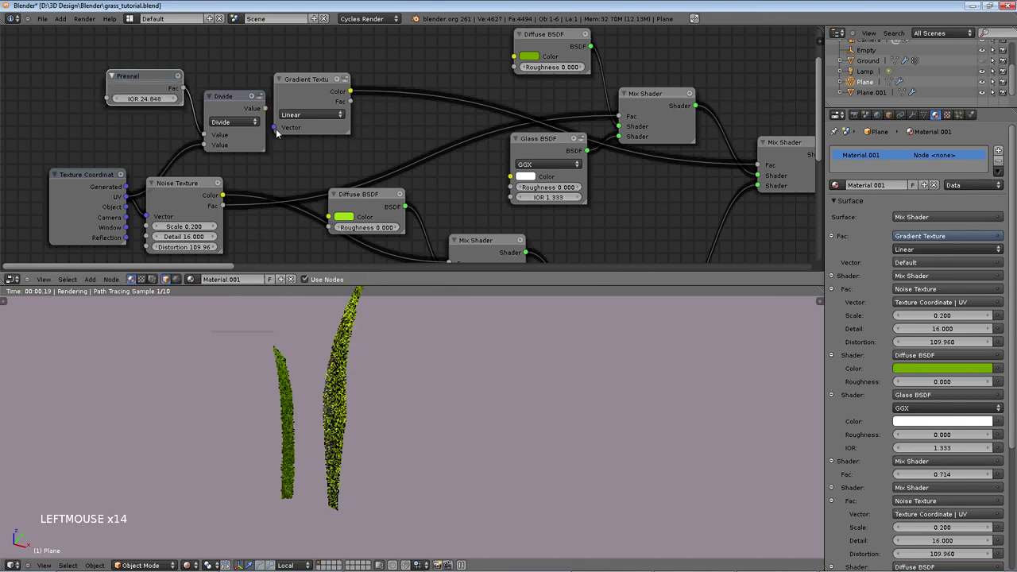
left_click(235, 98)
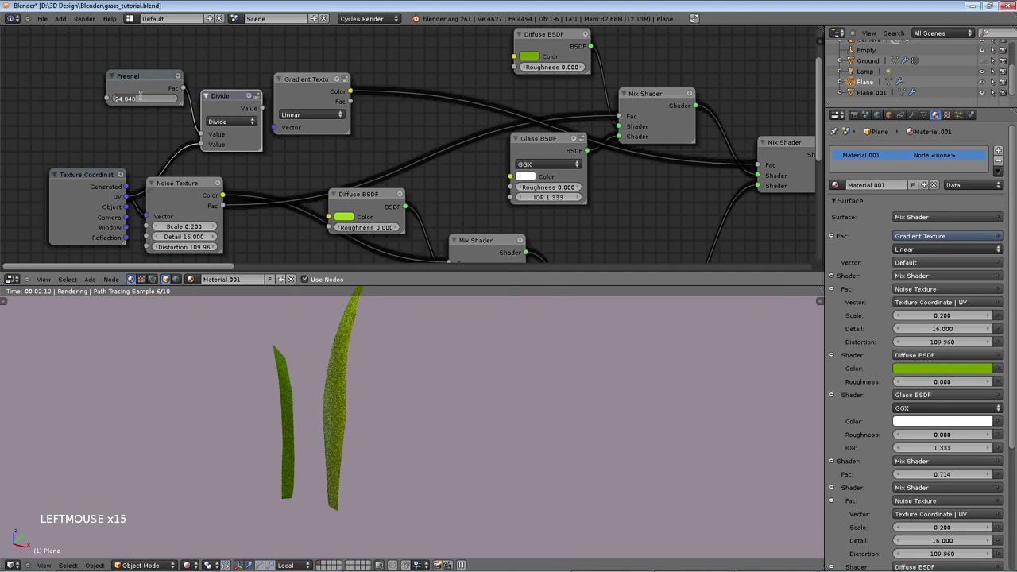
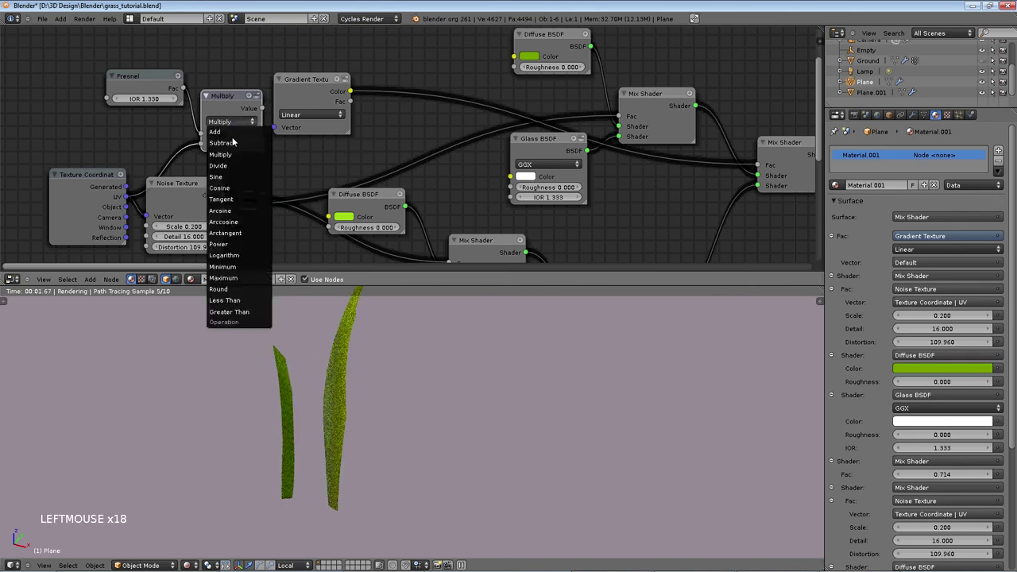
middle_click(353, 372)
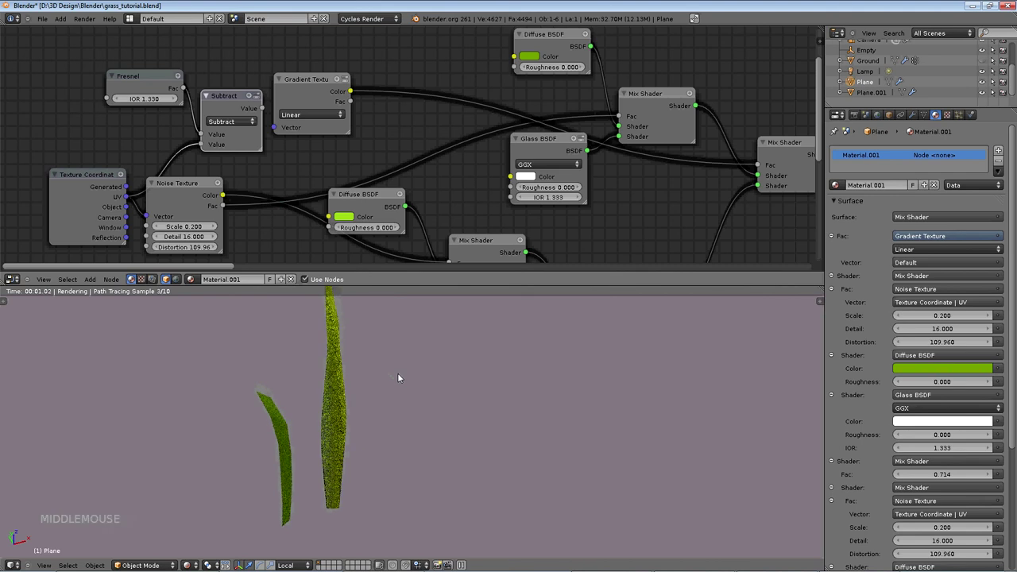
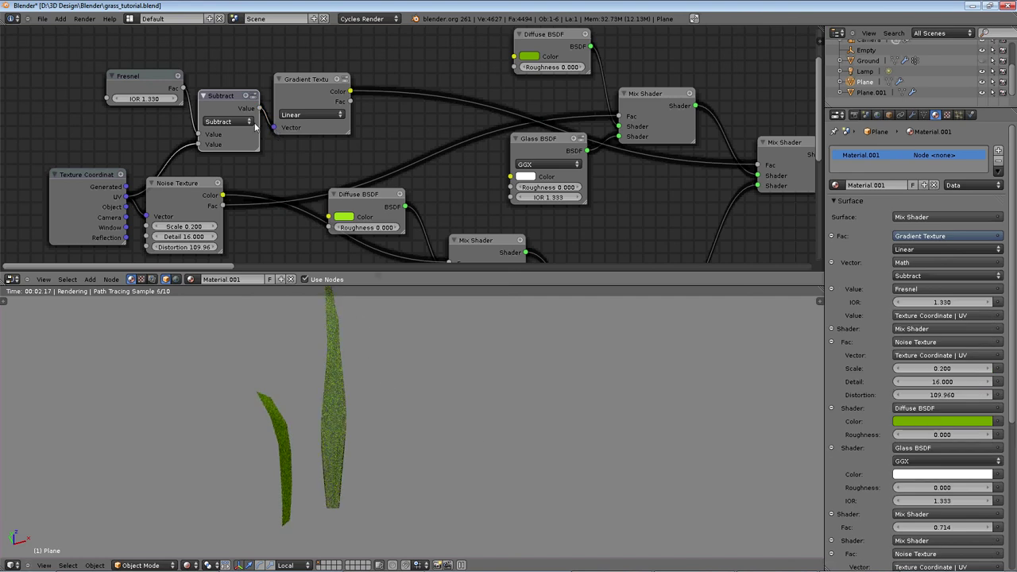
left_click(241, 121)
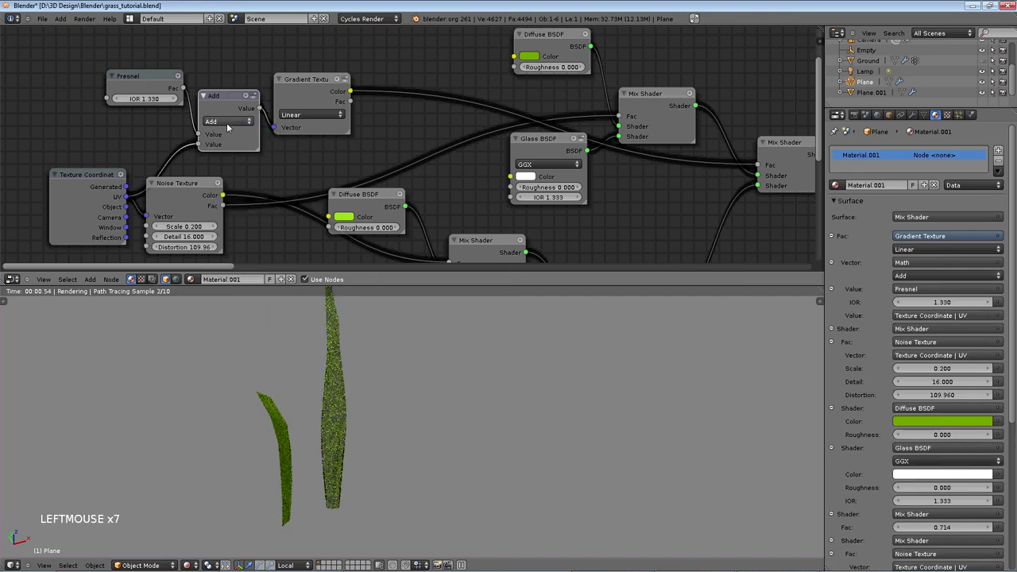
left_click(231, 124)
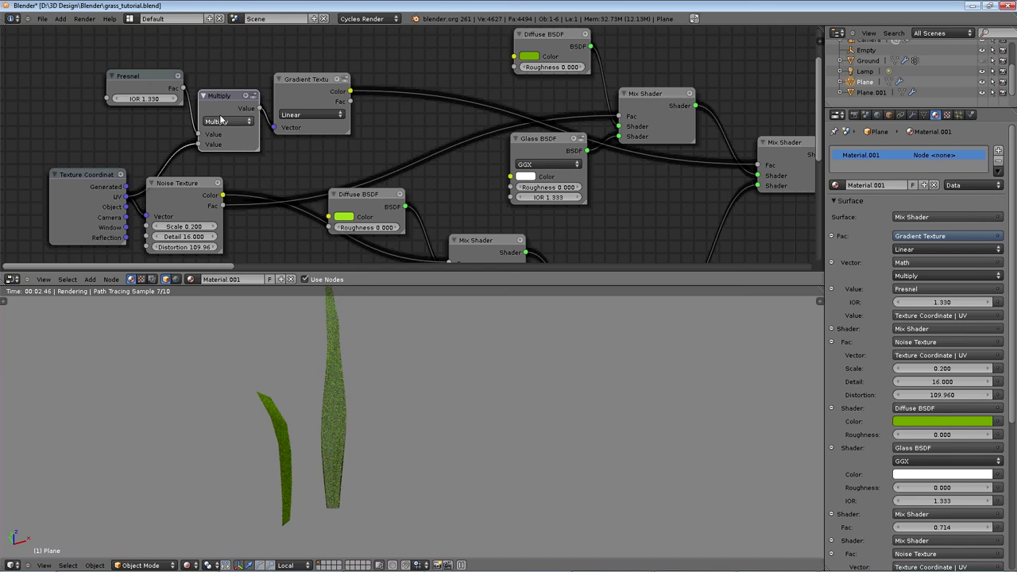
left_click(256, 86)
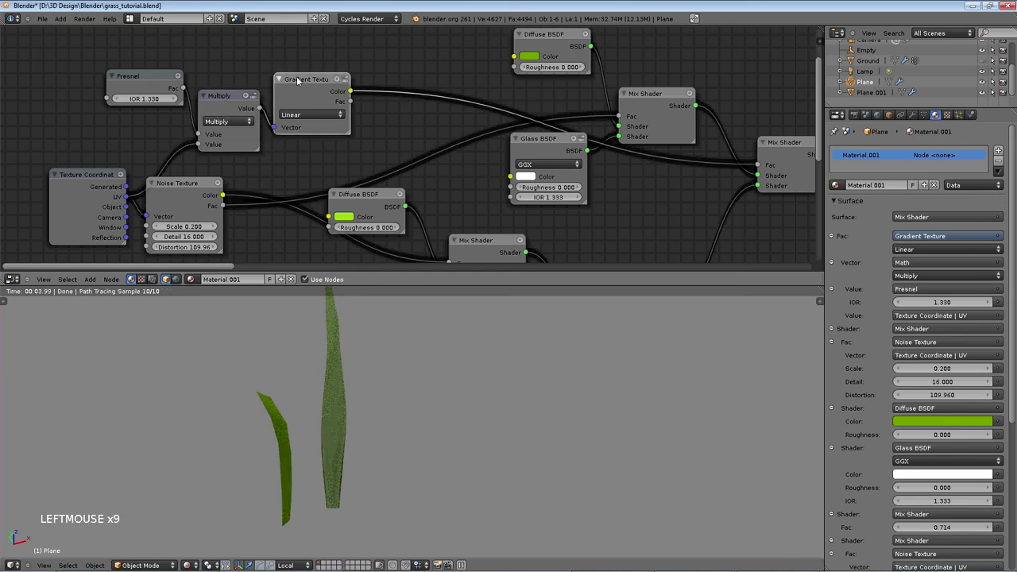
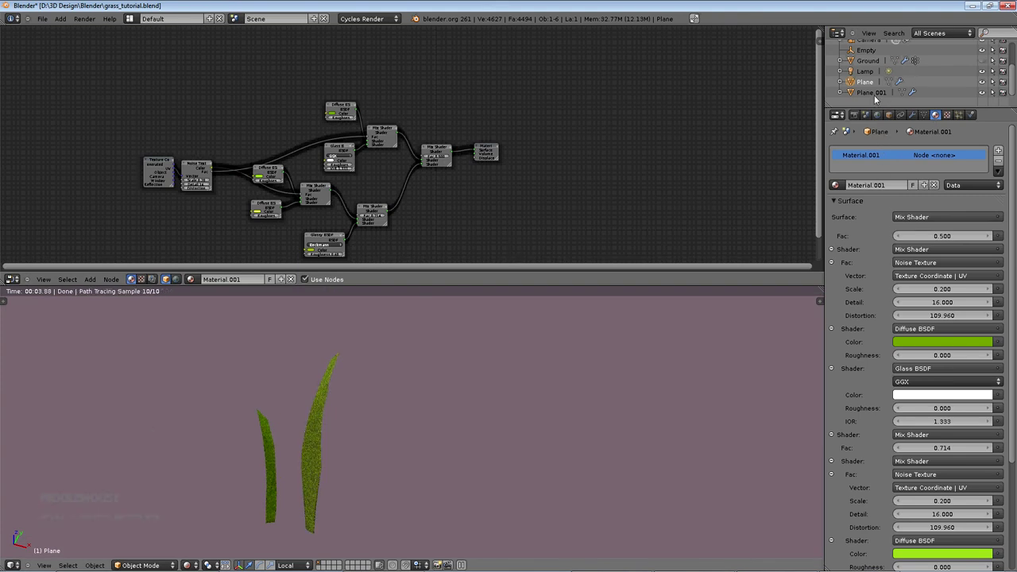
- Assign Material.001 to Plane.001 and make it a single-user copy
left_click(874, 95)
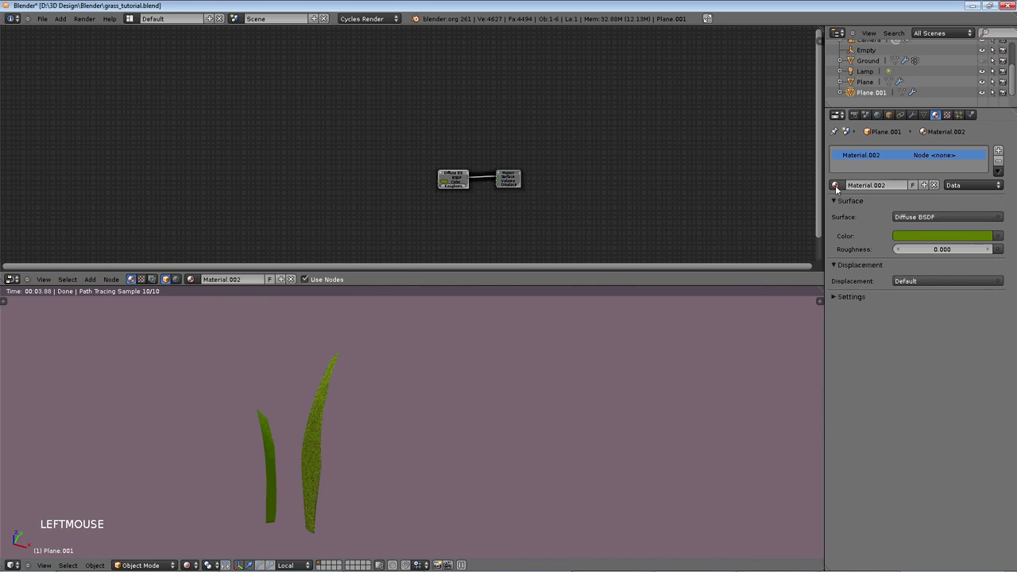
left_click(859, 211)
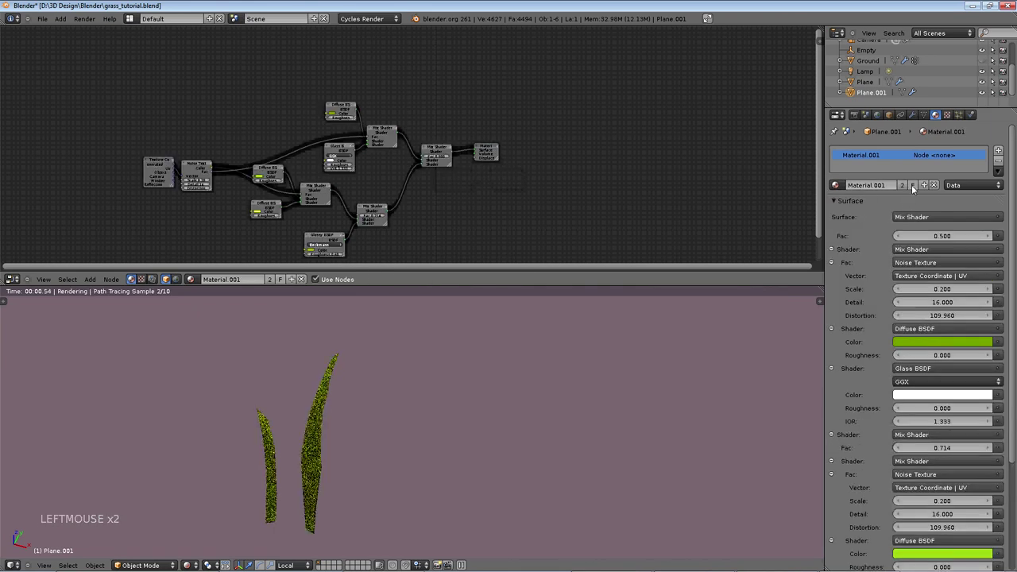
left_click(915, 188)
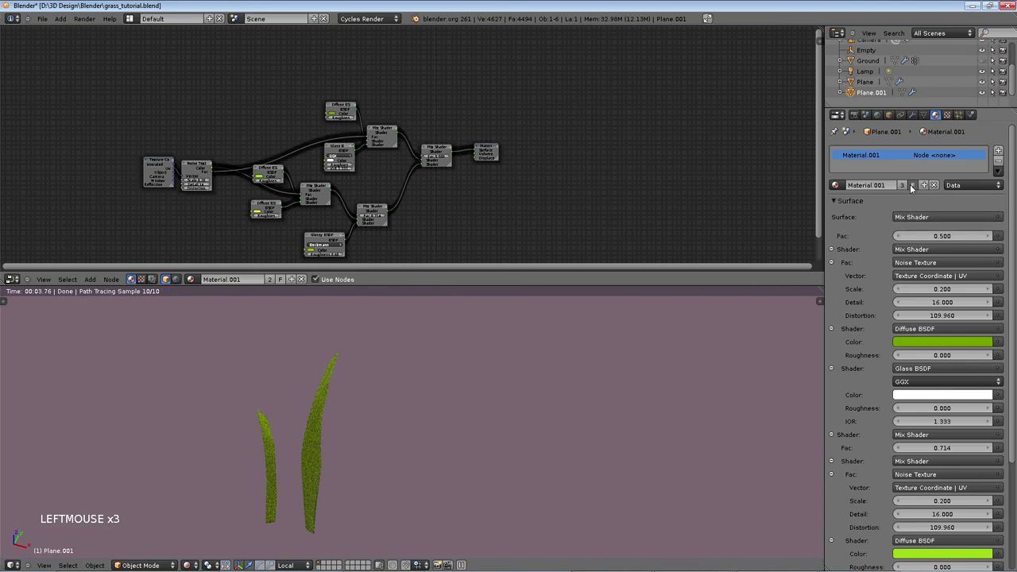
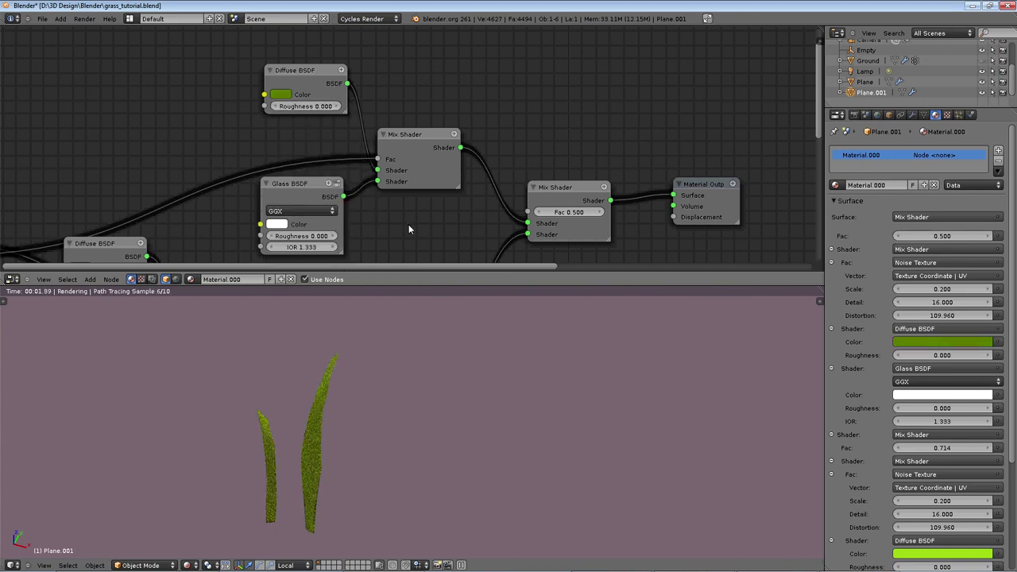
- Bring the lower Diffuse BSDF into view and start editing its colour toward a paler yellow-green
middle_click(412, 92)
left_click(110, 208)
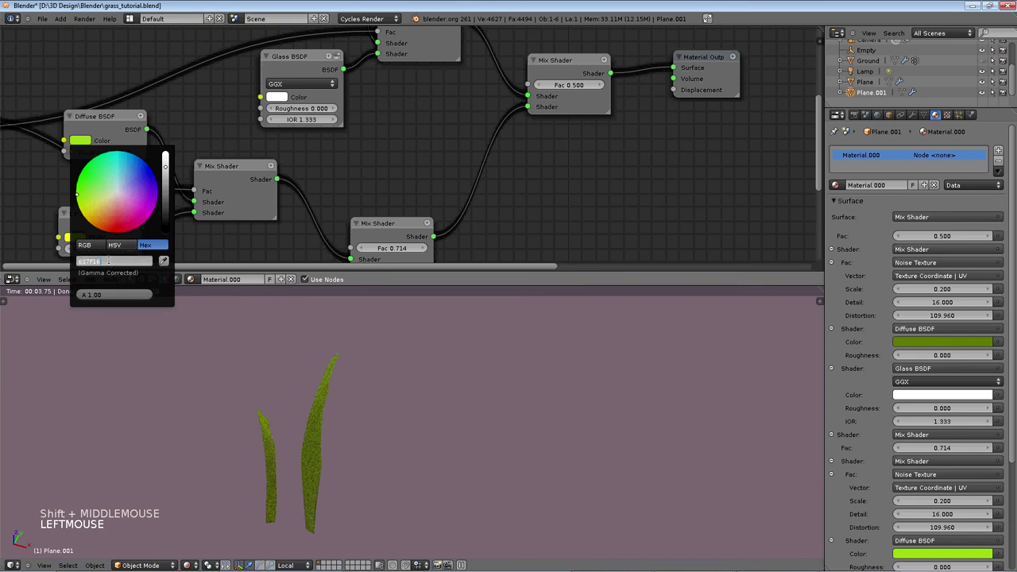
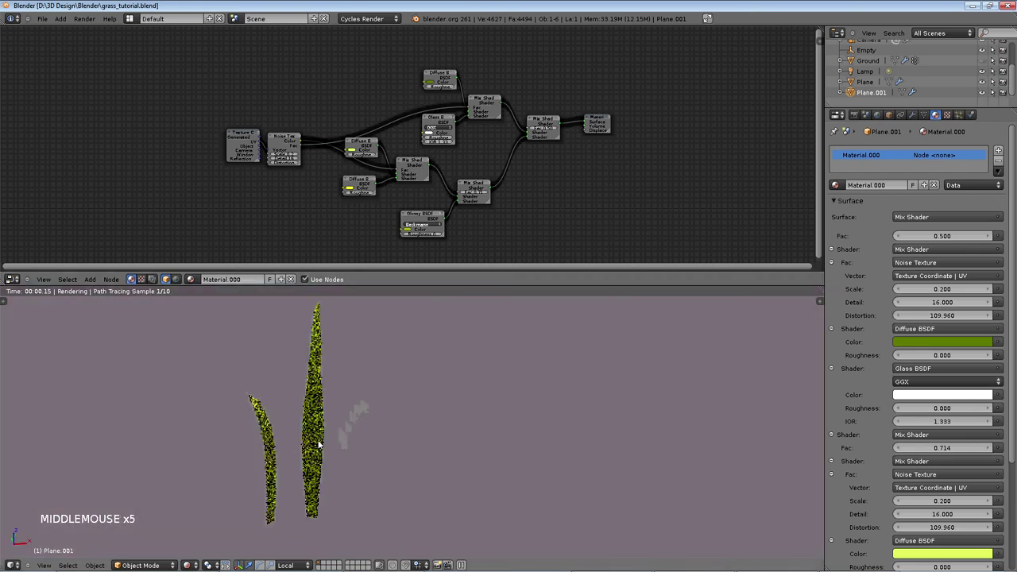
- Select the first grass blade, Plane, in the 3D view
right_click(303, 430)
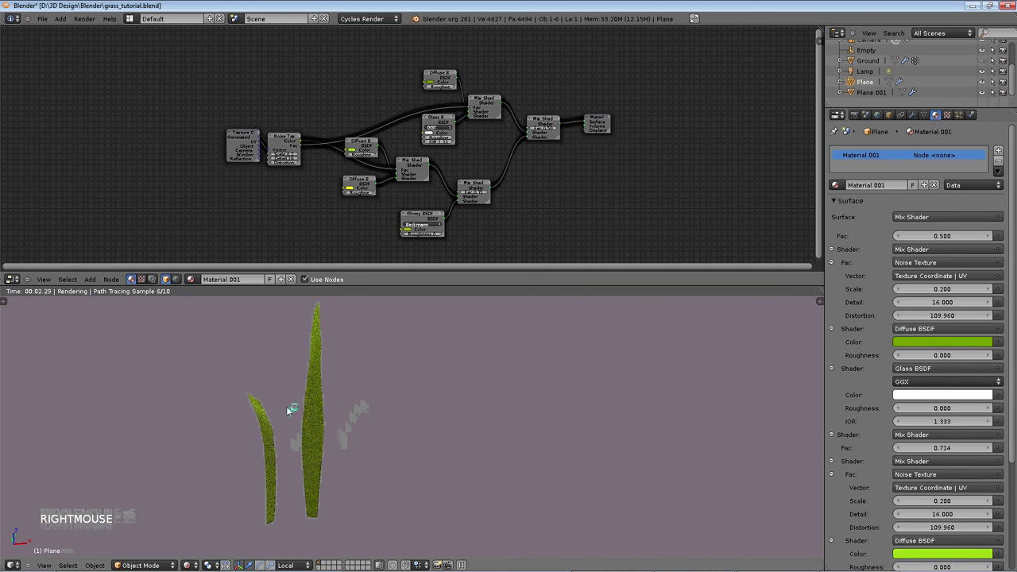
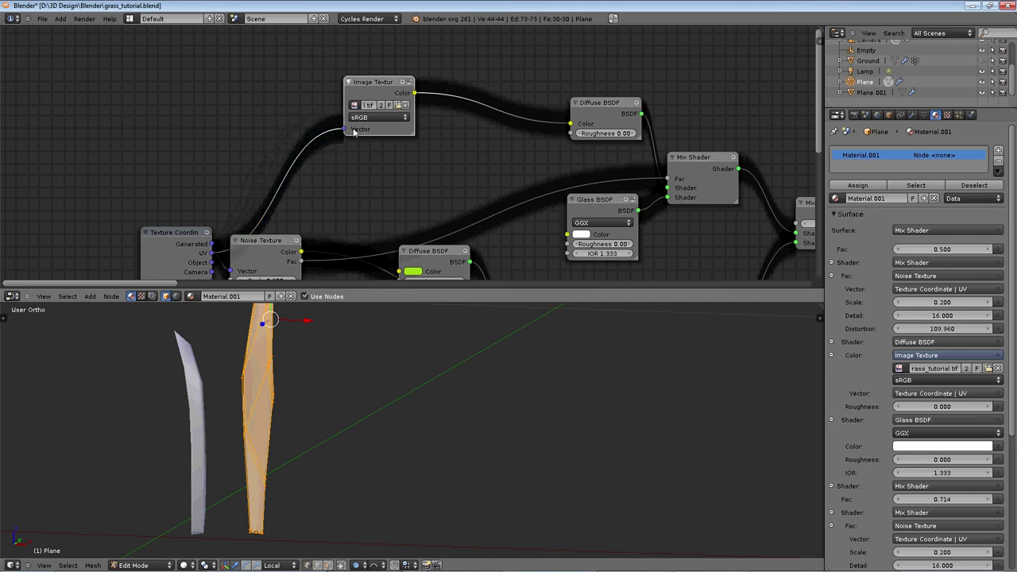
- Set the grass_tutorial.tif Image Texture to Linear colour space and fit the node tree in view
left_click(375, 111)
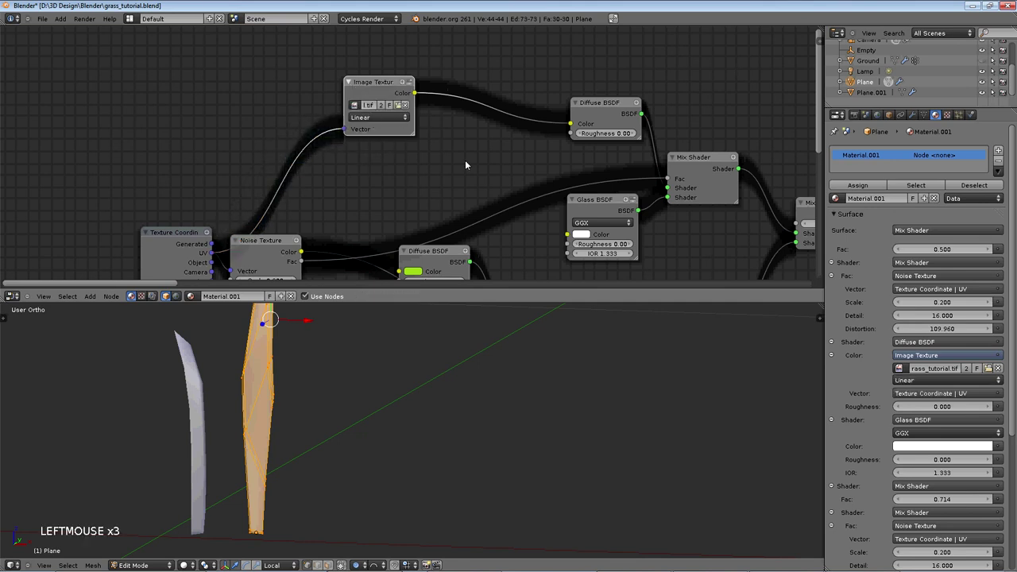
key("Tab")
scroll("down", 3)
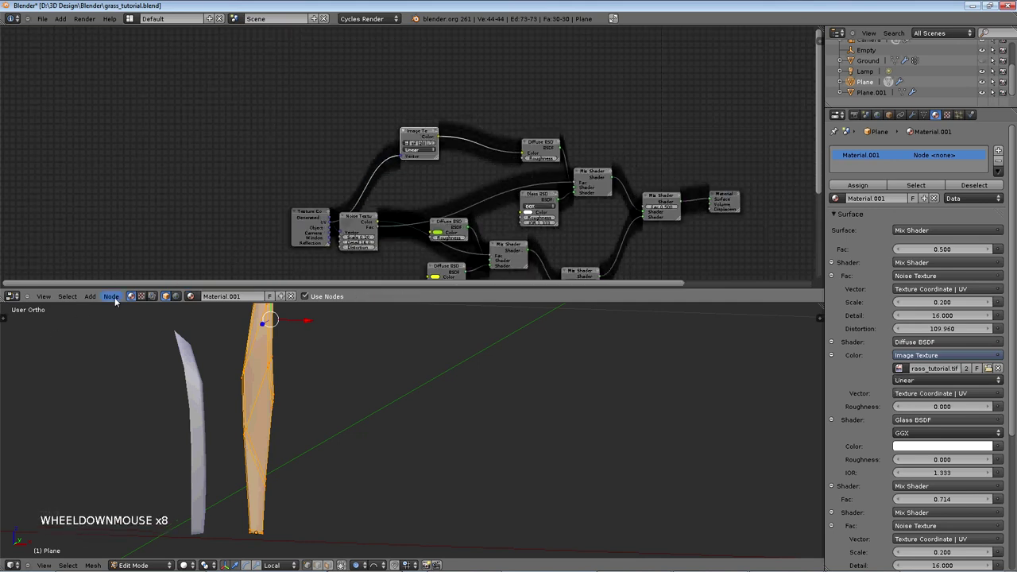
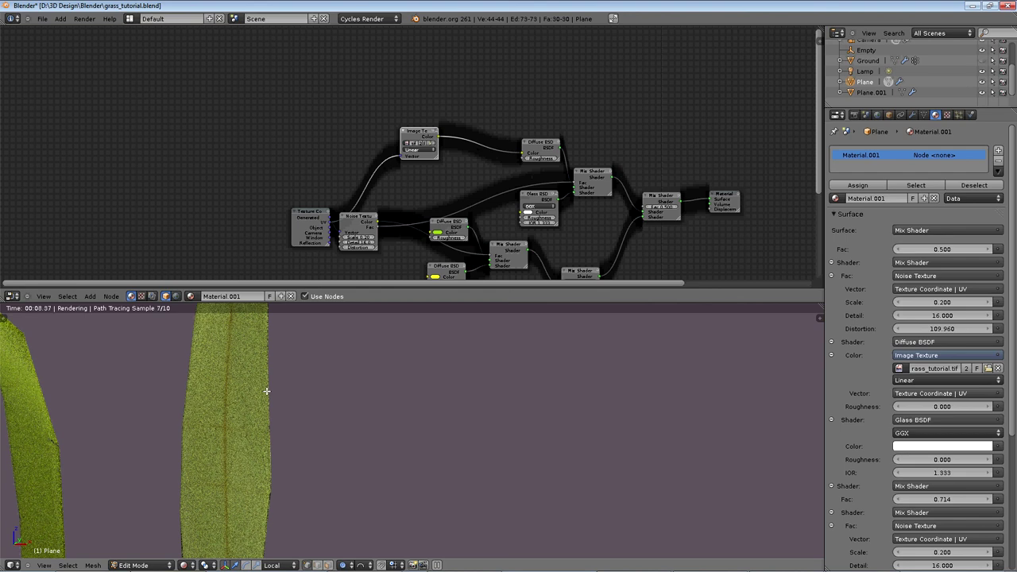
- Save over grass_tutorial.blend and set the render resolution to 100% (1920×1080)
scroll("down", 3)
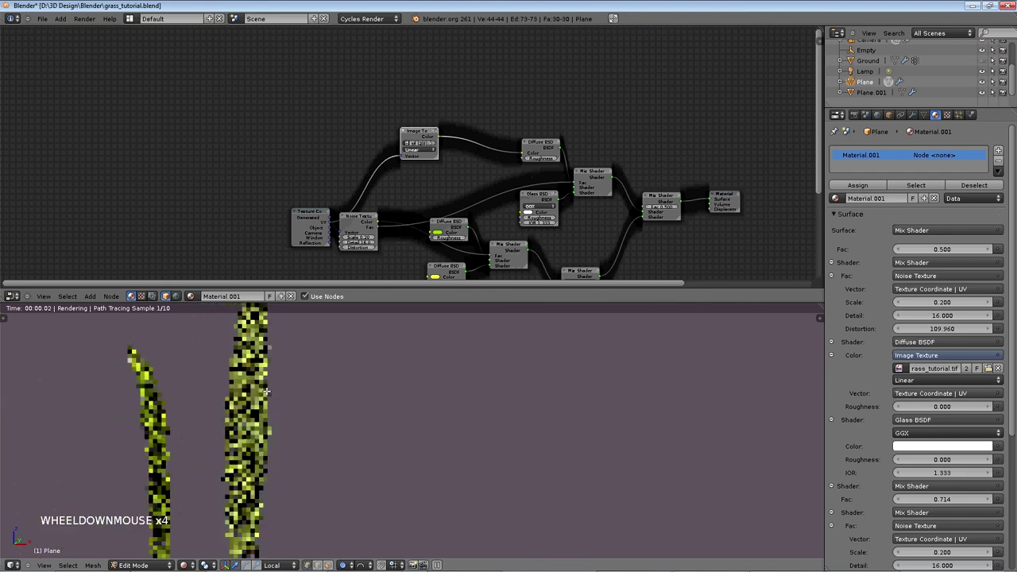
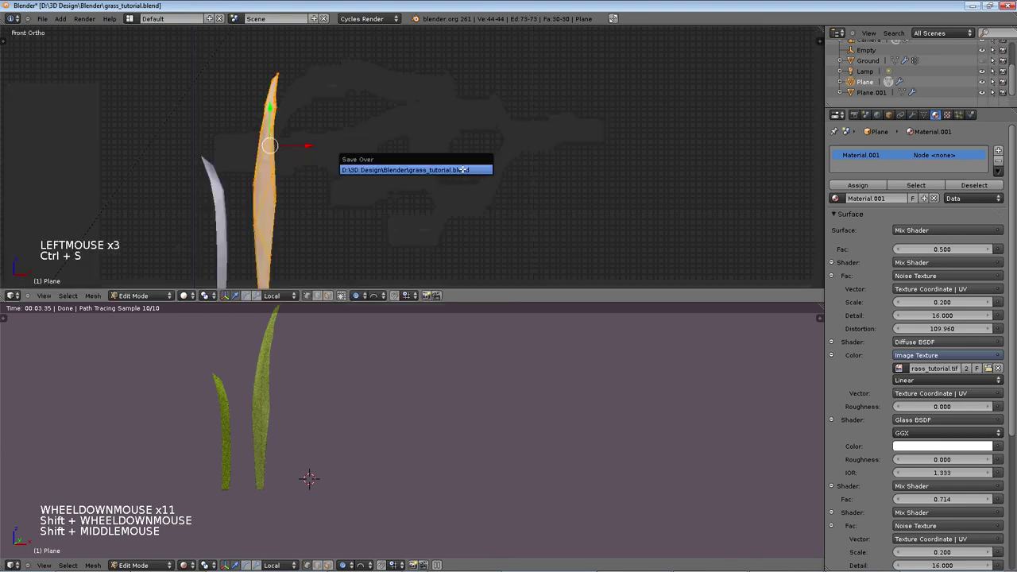
key("ctrl+s")
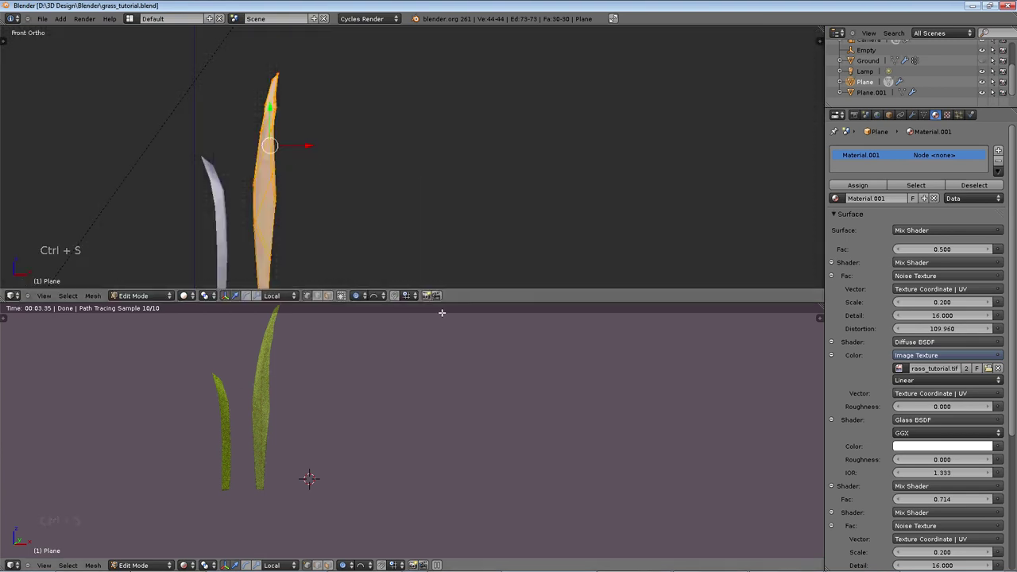
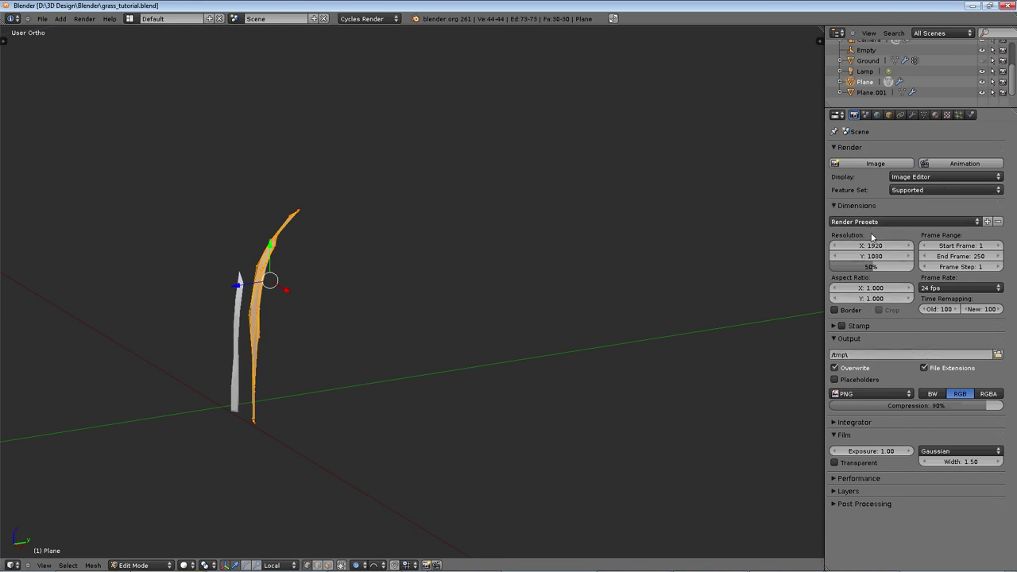
left_click(912, 282)
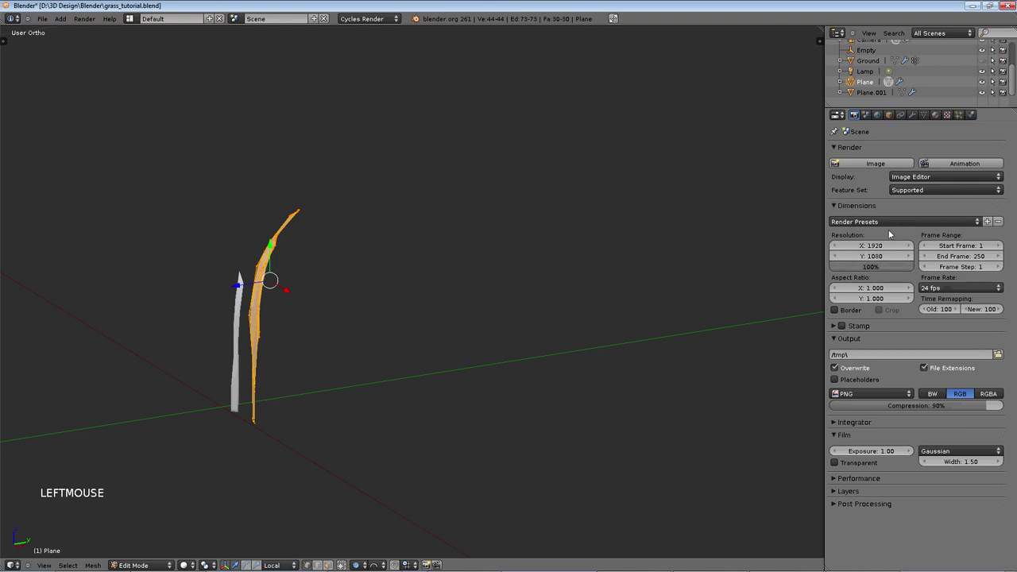